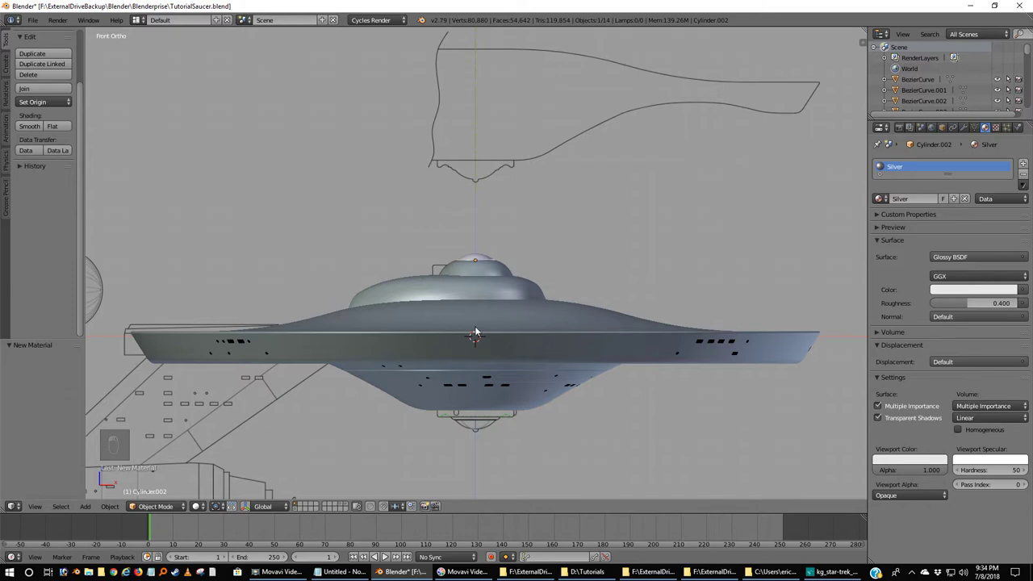
Step: Show wireframe, deselect everything, snap the 3D cursor to world centre and look from top view
{"action": "key", "text": "z"}
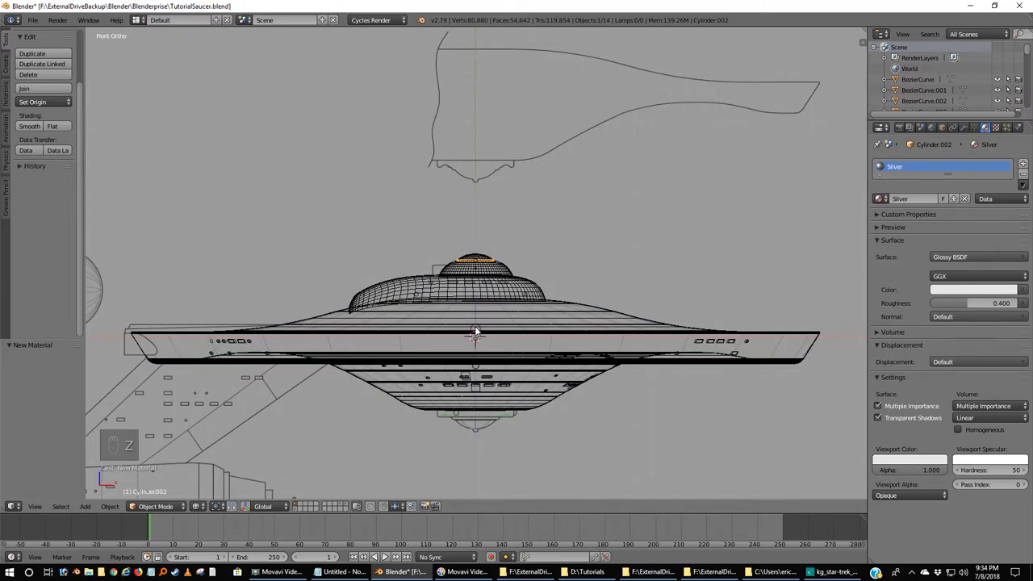
{"action": "key", "text": "a"}
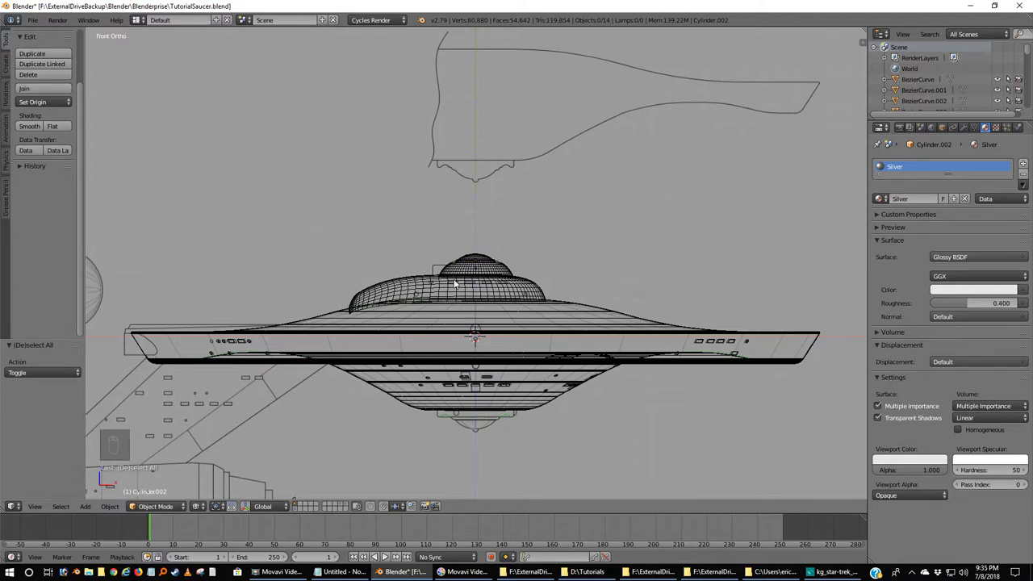
{"action": "key", "text": "shift+s"}
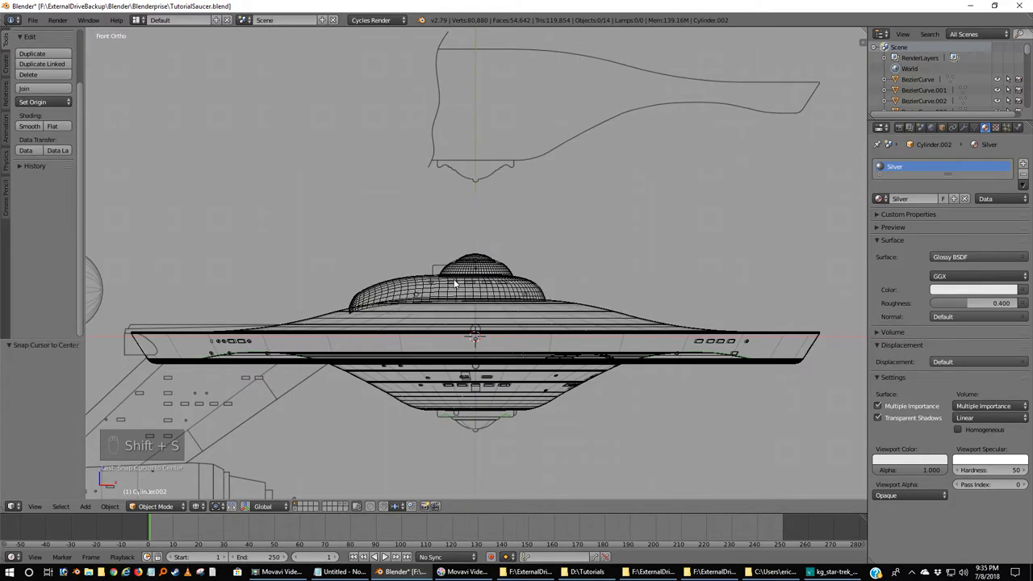
{"action": "key", "text": "KP_7"}
{"action": "middle_click", "coordinate": [460, 283]}
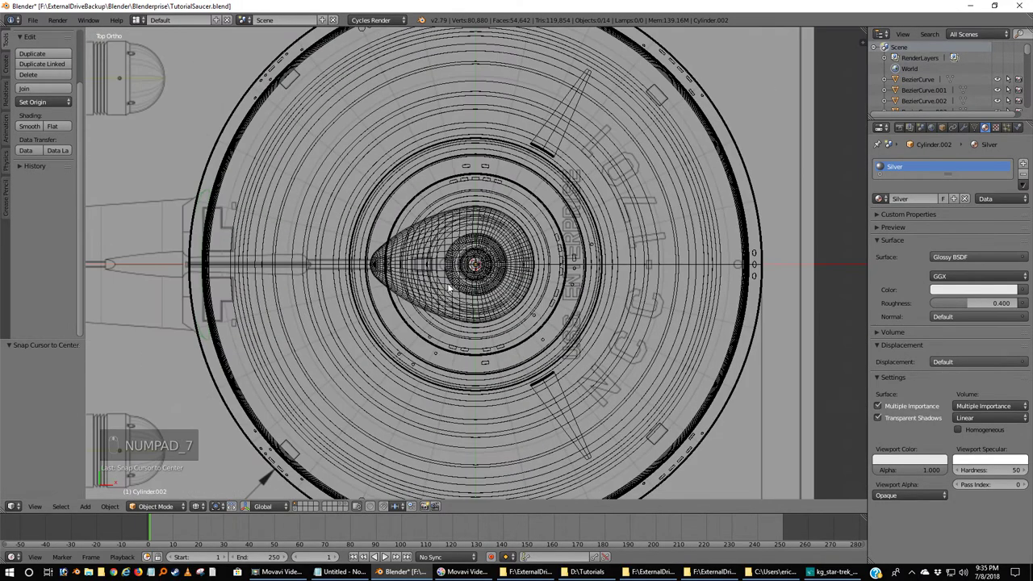
{"action": "middle_click", "coordinate": [453, 286]}
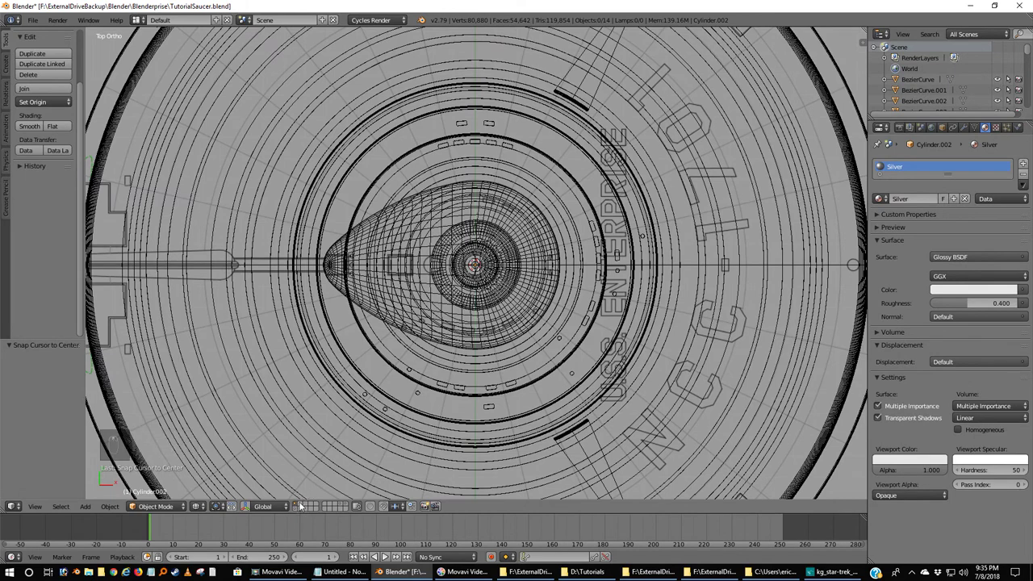
{"action": "left_click_drag", "start_coordinate": [303, 504], "coordinate": [445, 276]}
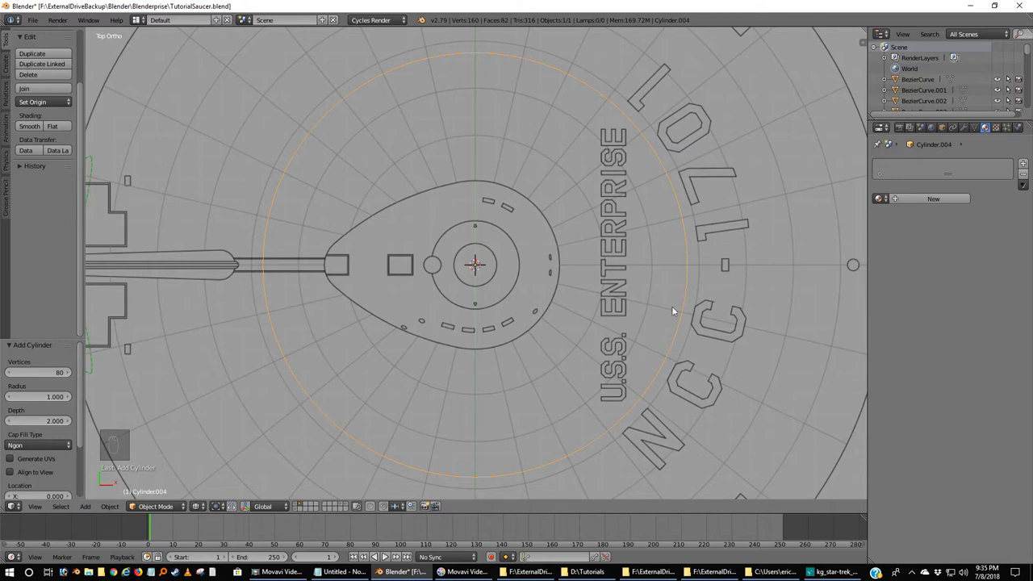
{"action": "key", "text": "s"}
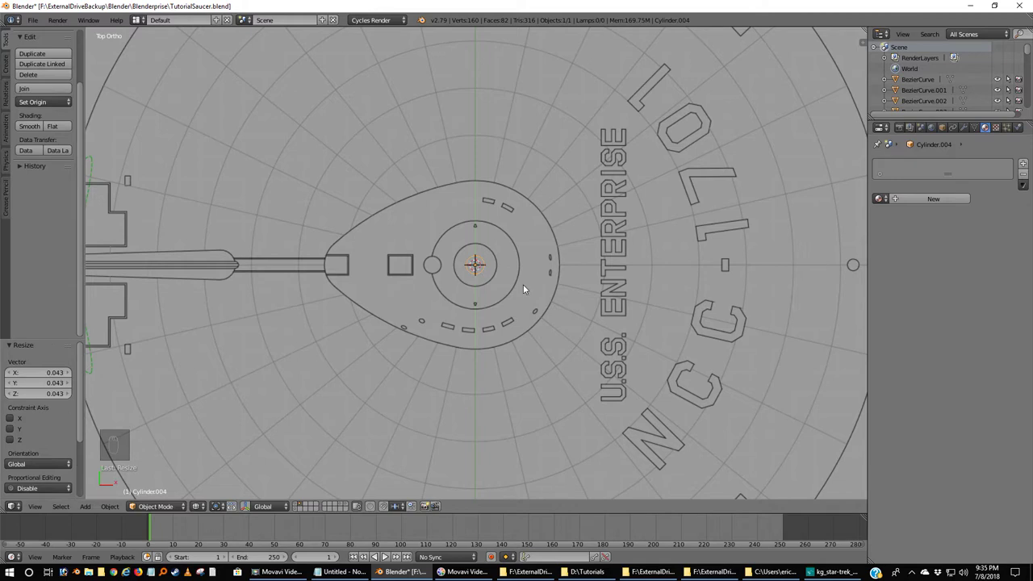
{"action": "key", "text": "g"}
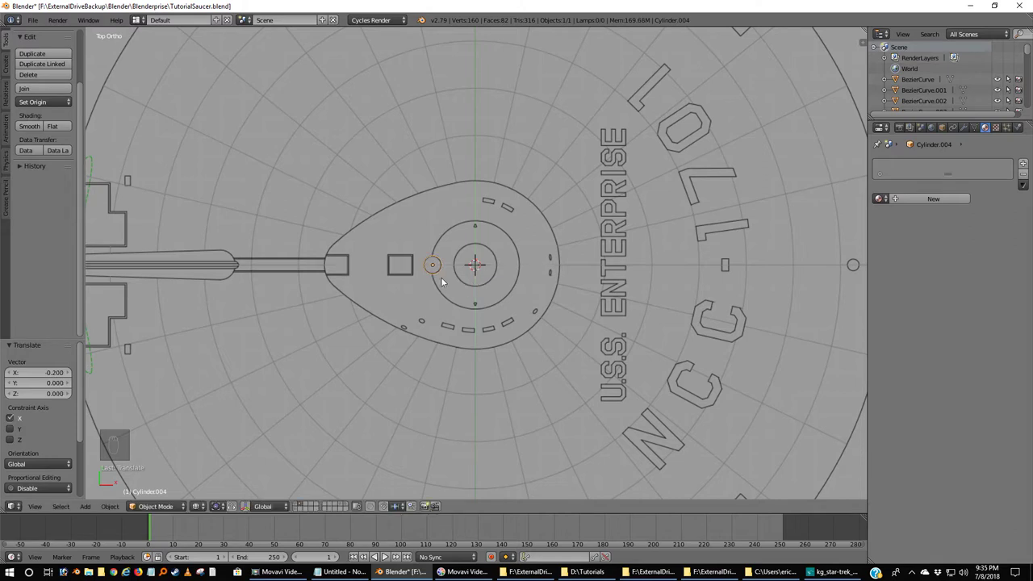
{"action": "key", "text": "KP_1"}
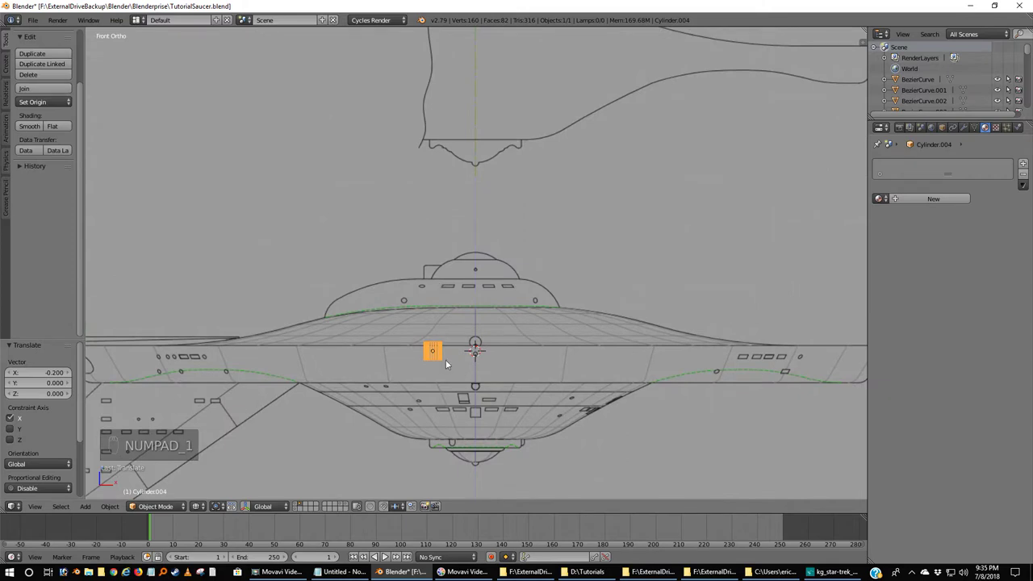
{"action": "key", "text": "g"}
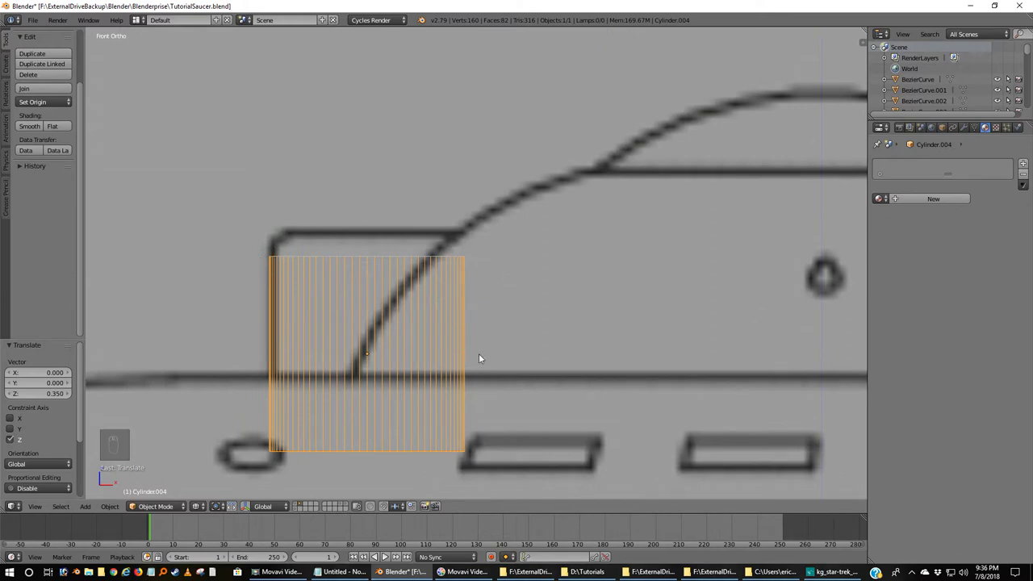
{"action": "key", "text": "g"}
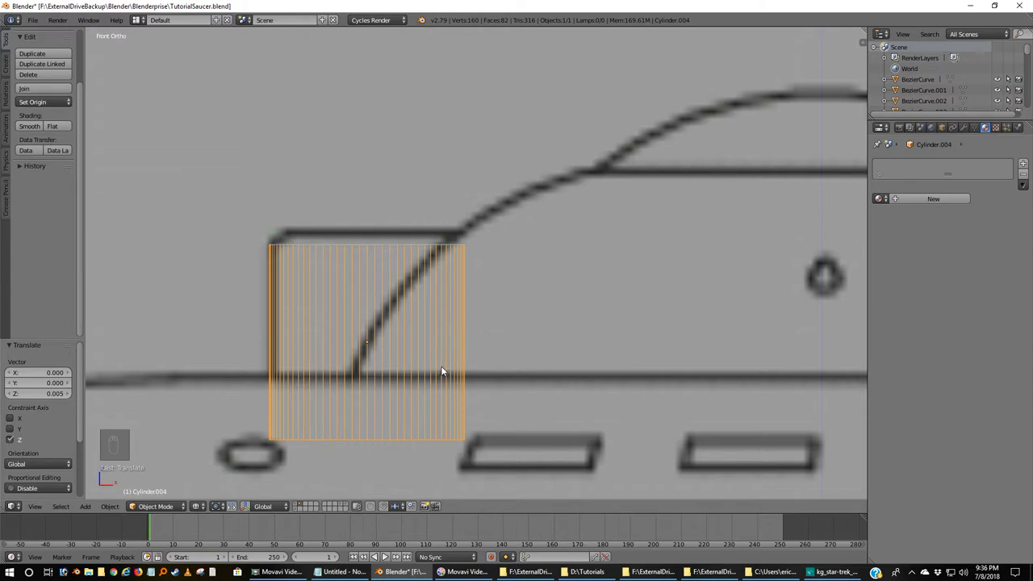
{"action": "key", "text": "Tab"}
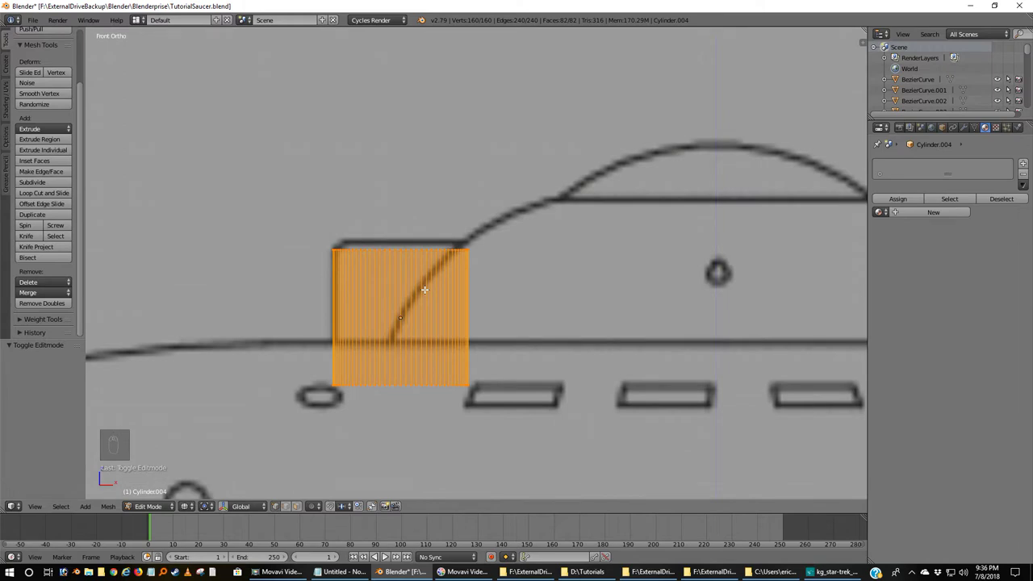
{"action": "key", "text": "Tab"}
{"action": "key", "text": "x"}
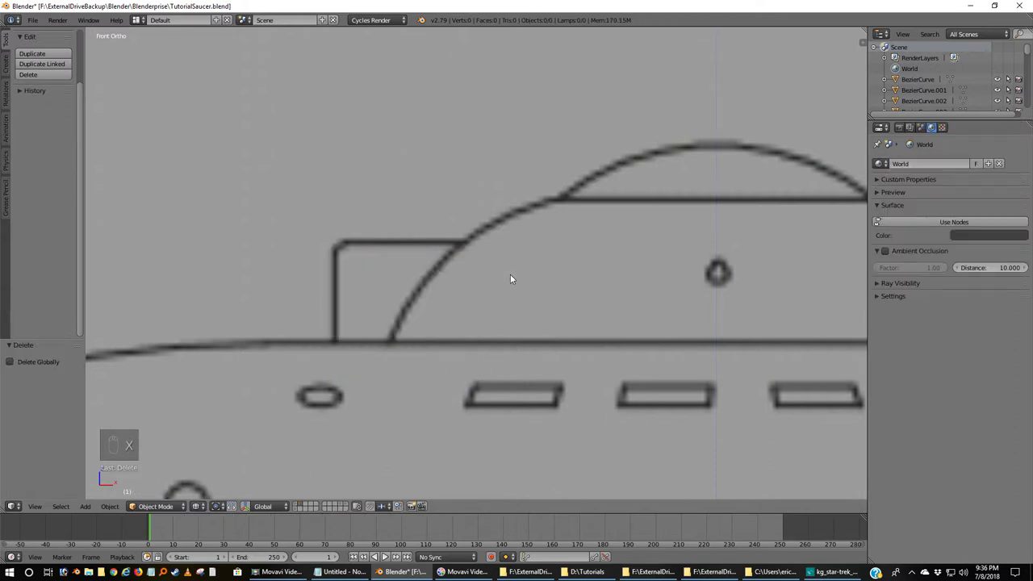
Step: Add a 60-vertex cylinder at the cursor and shrink it roughly to size in top view
{"action": "key", "text": "shift+a"}
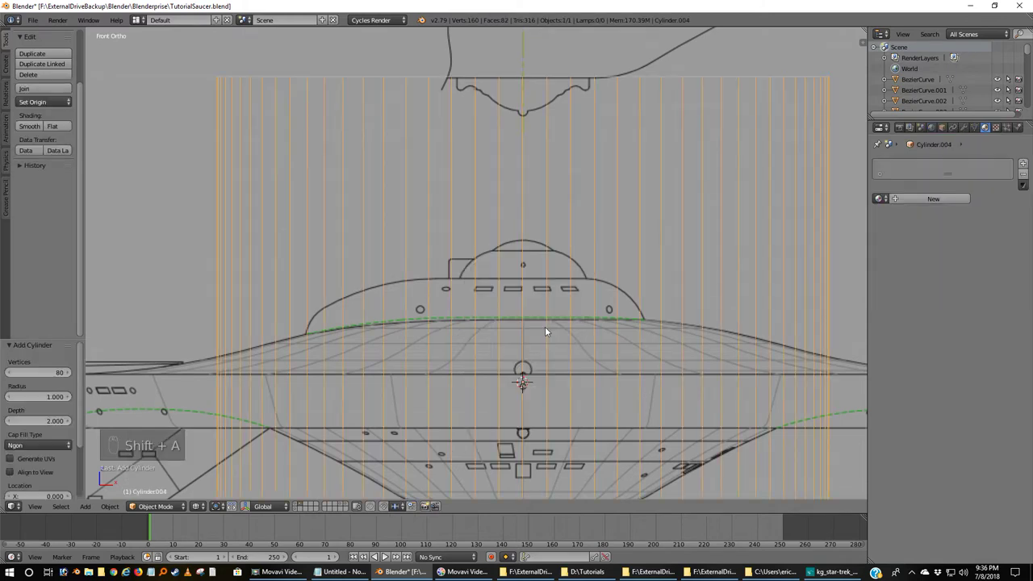
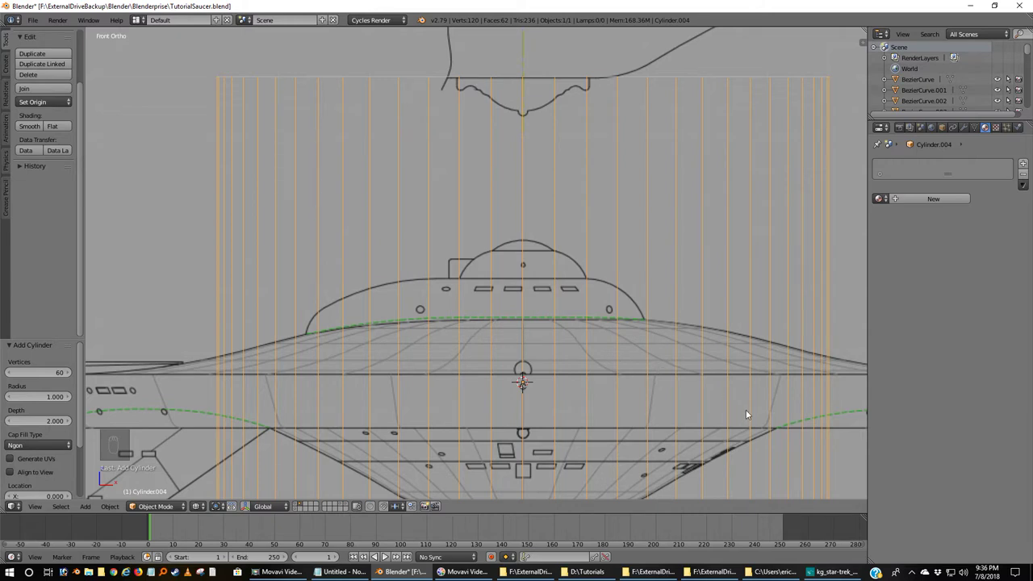
{"action": "key", "text": "s"}
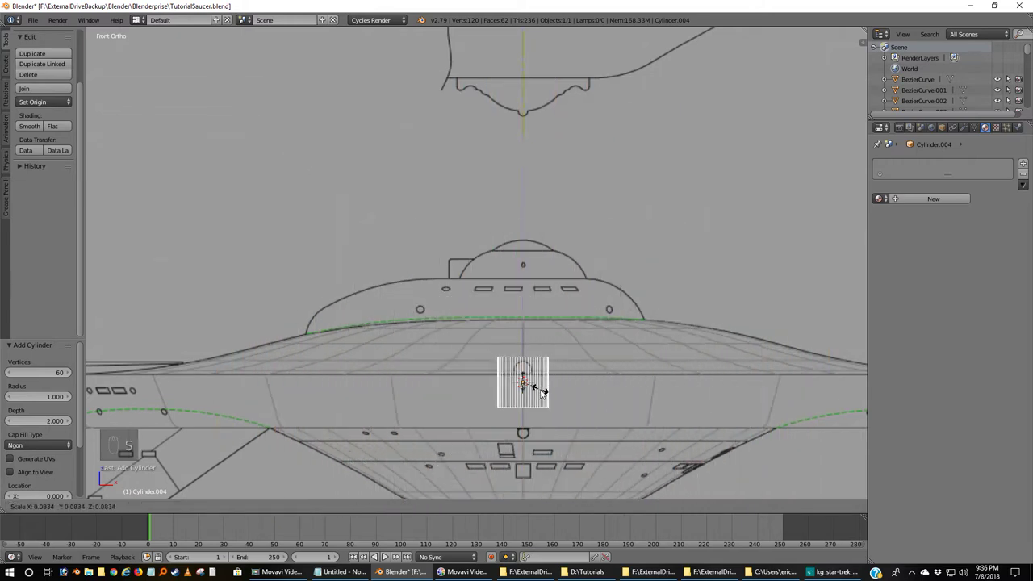
{"action": "key", "text": "KP_7"}
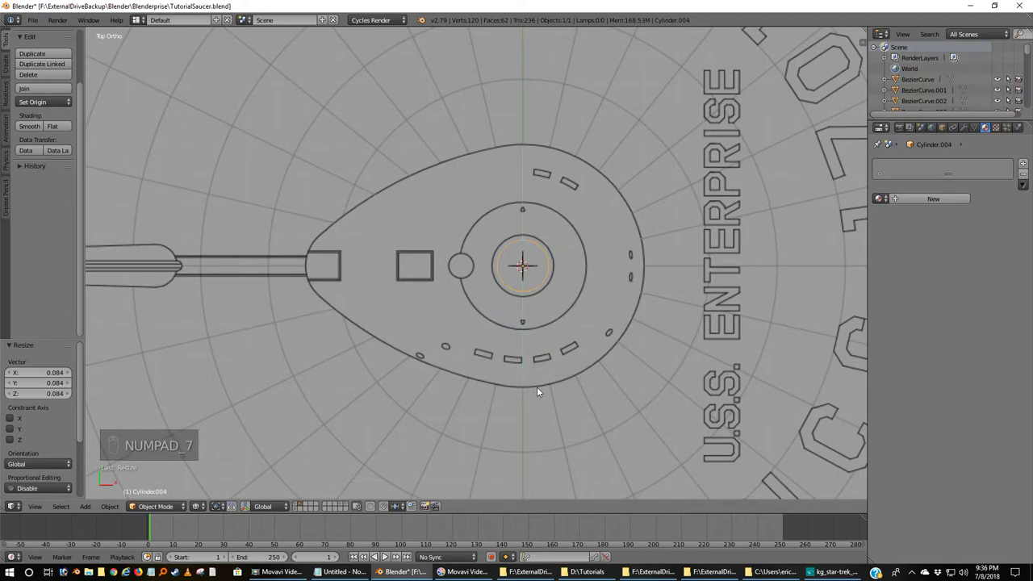
{"action": "key", "text": "s"}
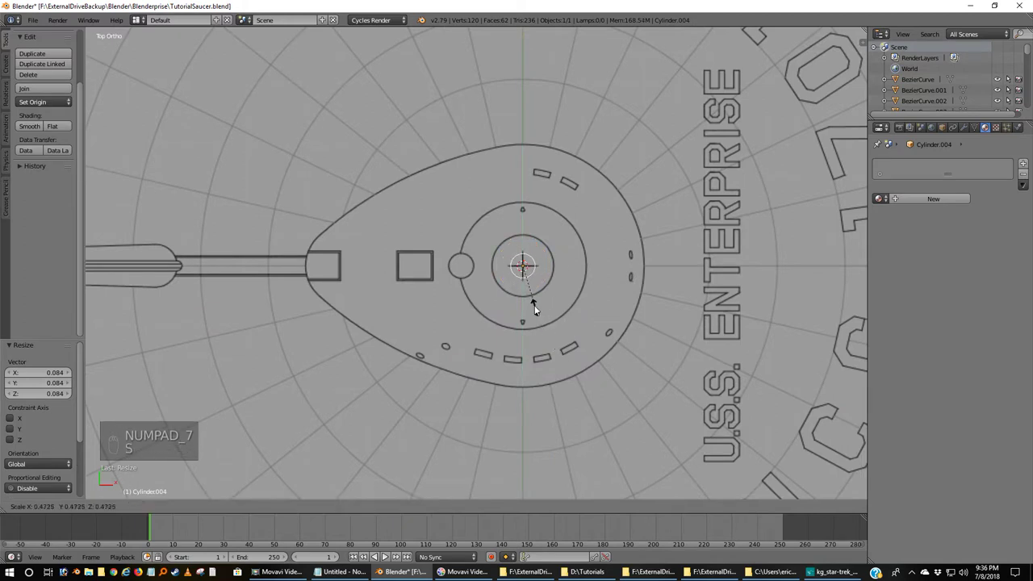
Step: Move the cylinder onto the small blueprint circle and scale it to match the outline
{"action": "key", "text": "g"}
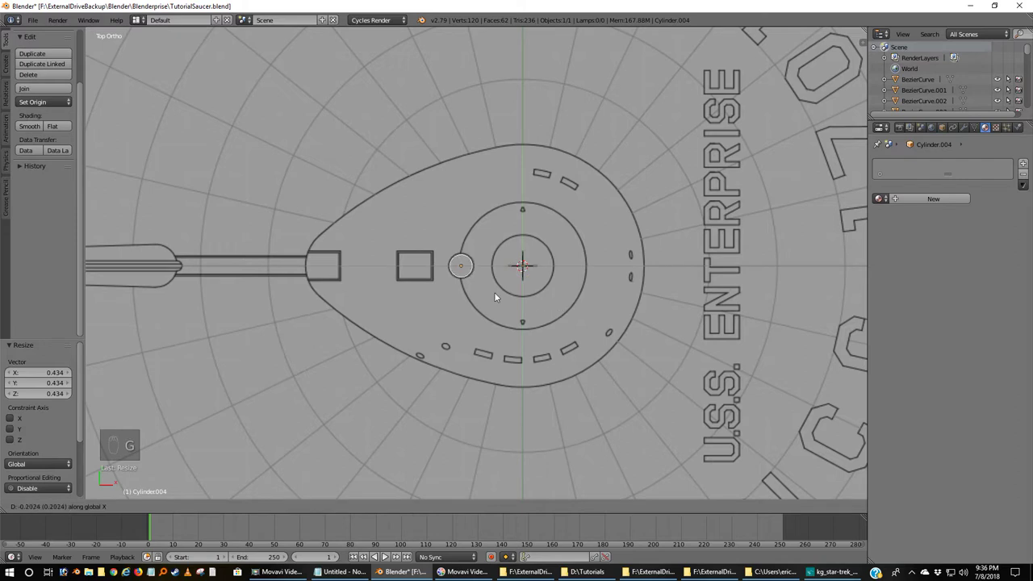
{"action": "left_click_drag", "start_coordinate": [494, 297], "coordinate": [461, 319]}
{"action": "key", "text": "s"}
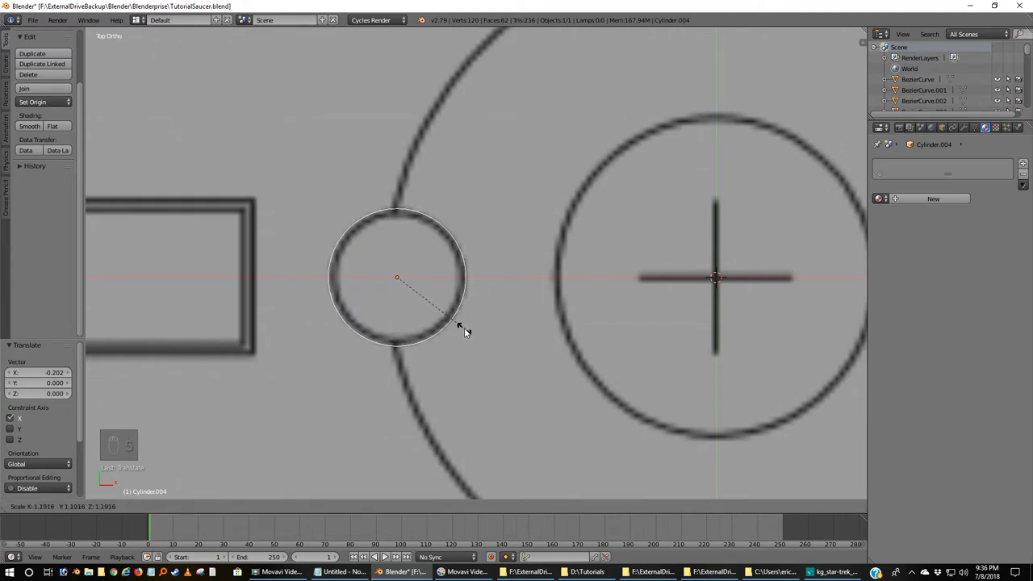
{"action": "key", "text": "KP_1"}
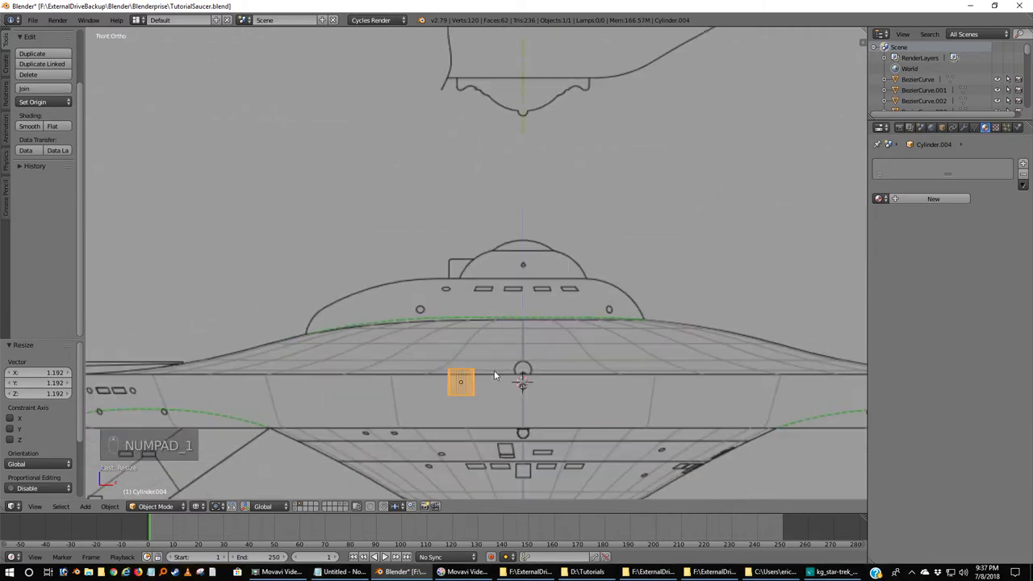
Step: Raise the cylinder to the blueprint height and pull its bottom vertex ring upward
{"action": "key", "text": "g"}
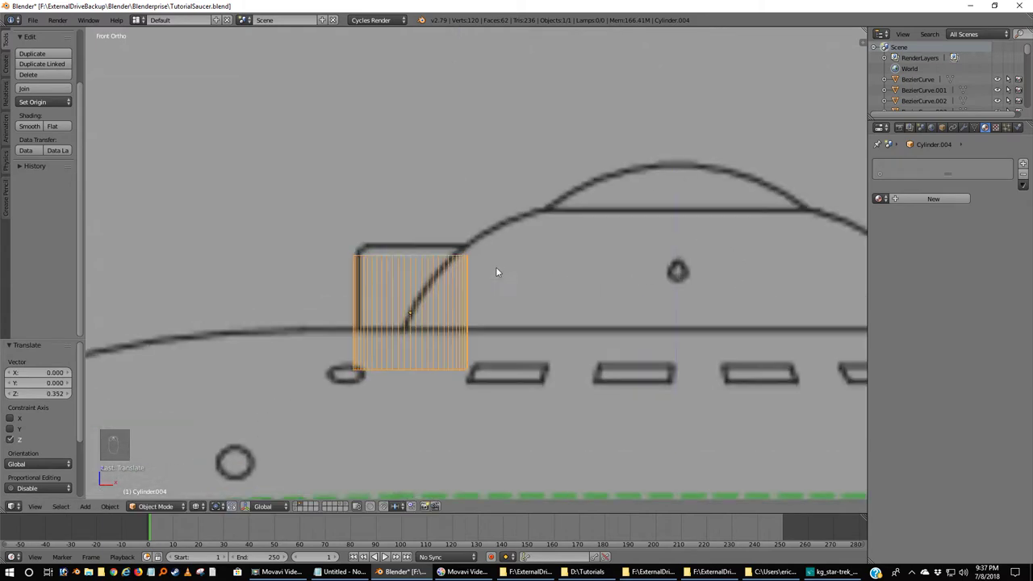
{"action": "key", "text": "g"}
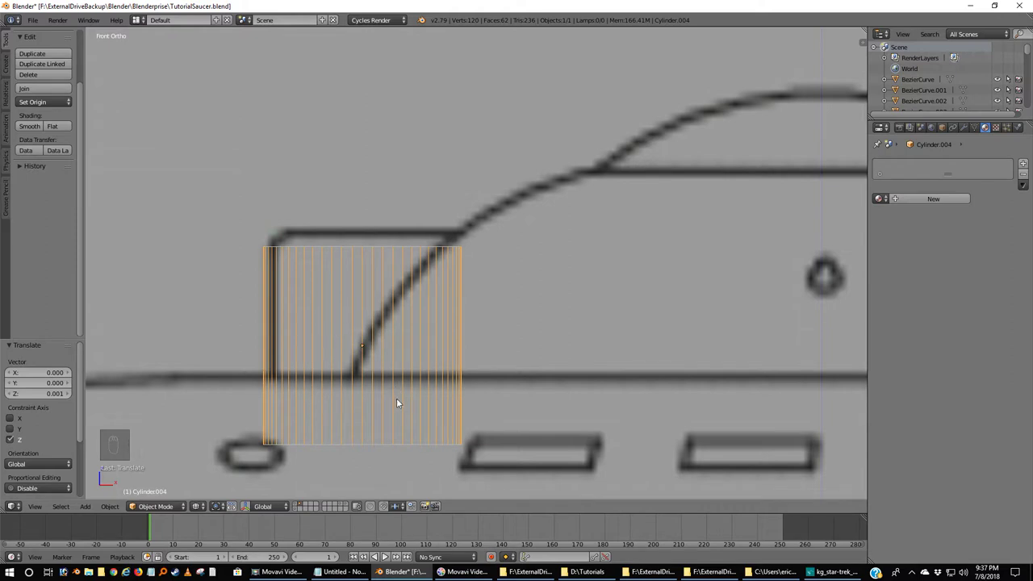
{"action": "key", "text": "Tab"}
{"action": "key", "text": "a"}
{"action": "key", "text": "b"}
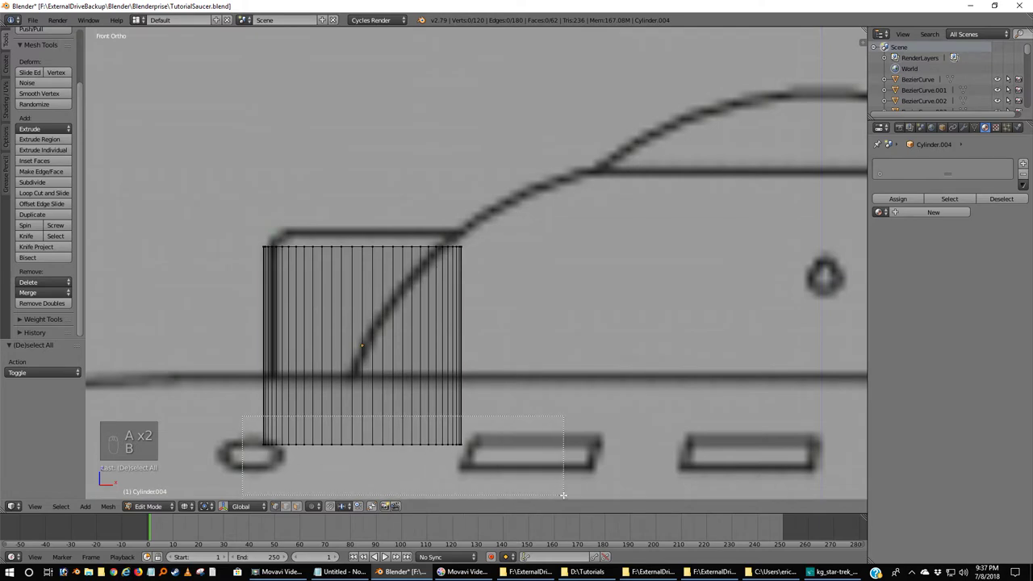
{"action": "key", "text": "g"}
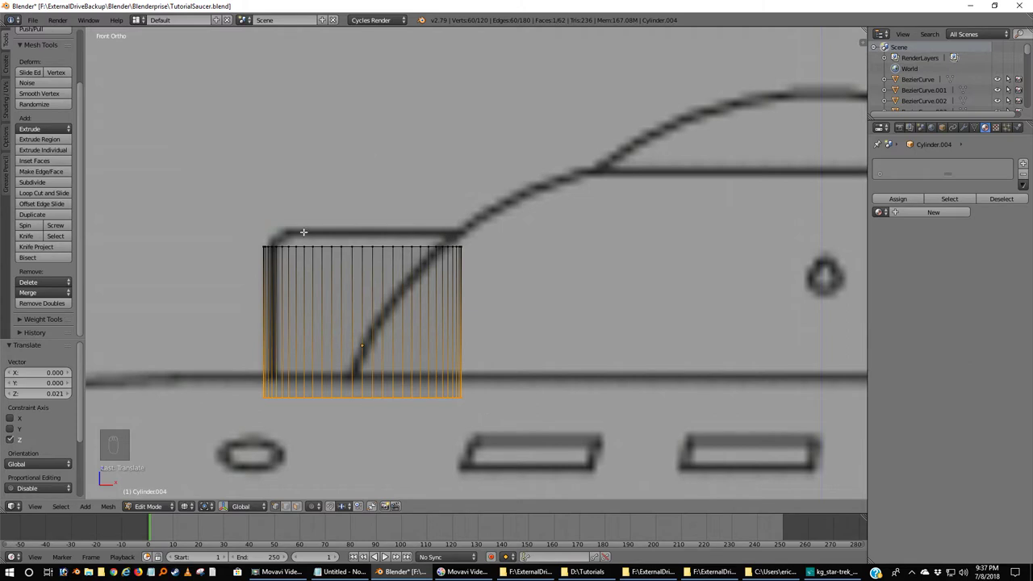
Step: Select the top vertex ring and extrude it a short way upward as a thin band
{"action": "key", "text": "a"}
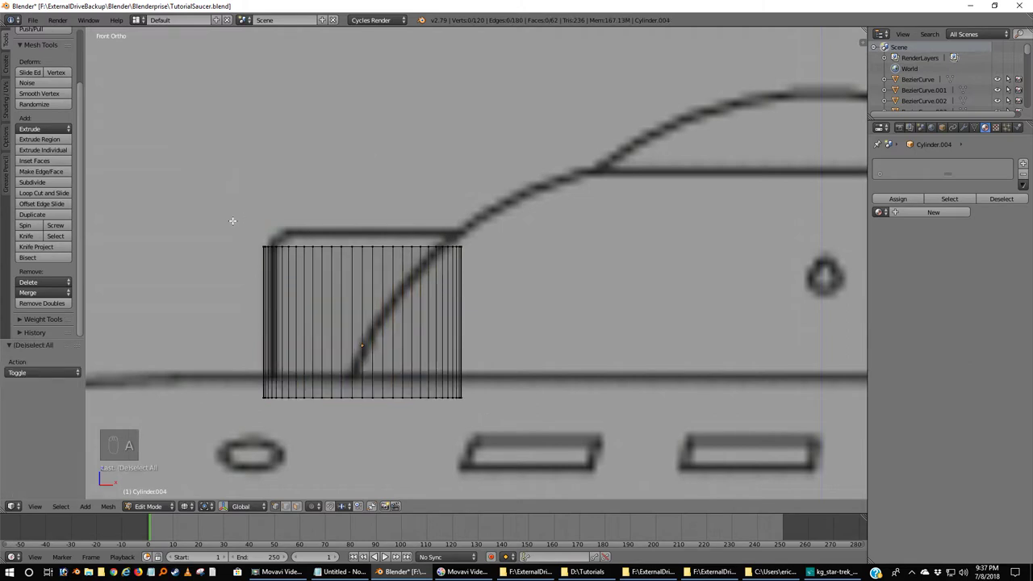
{"action": "key", "text": "b"}
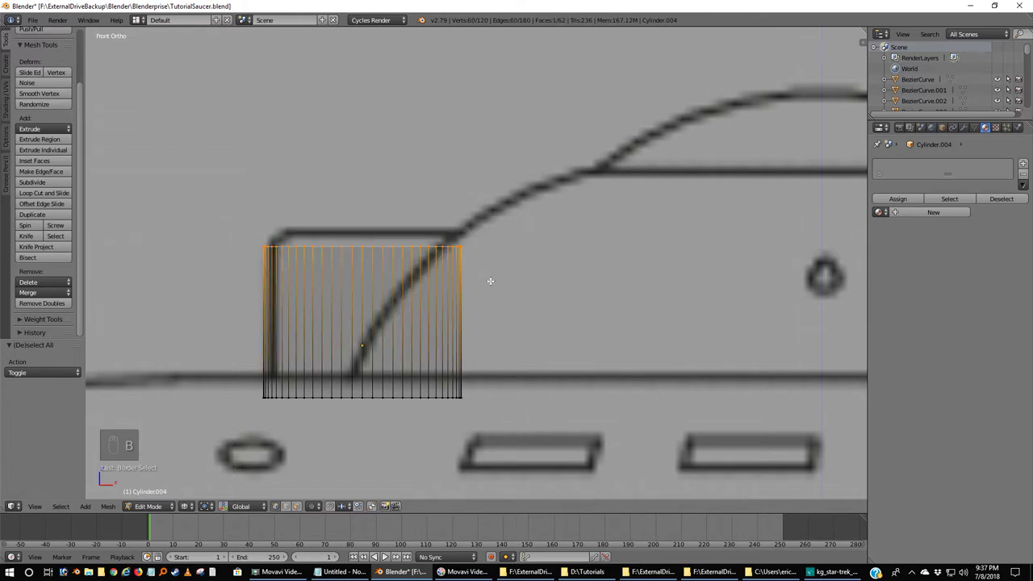
{"action": "key", "text": "e"}
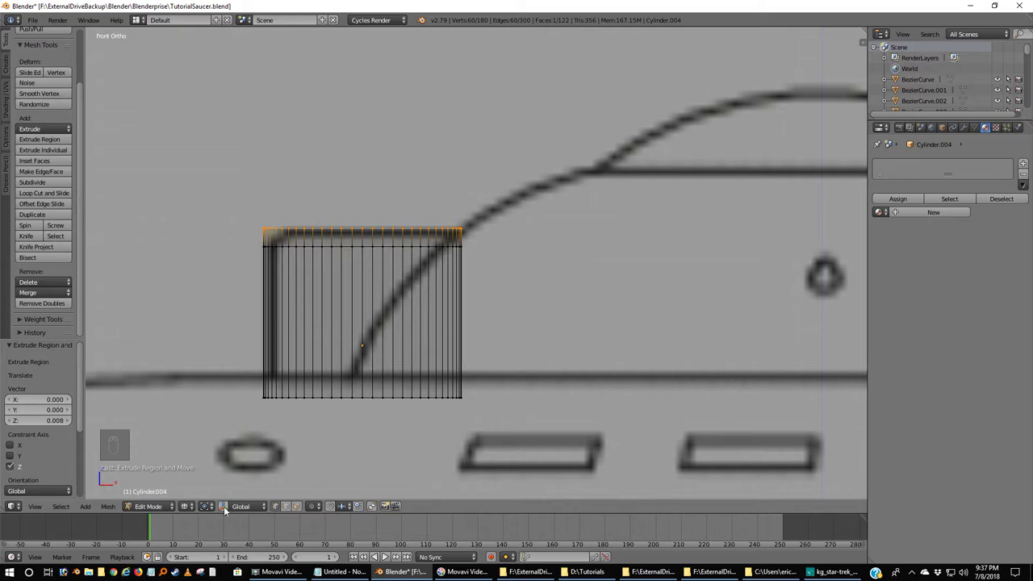
Step: Scale the top ring inward to chamfer the cylinder's cap
{"action": "left_click", "coordinate": [217, 498]}
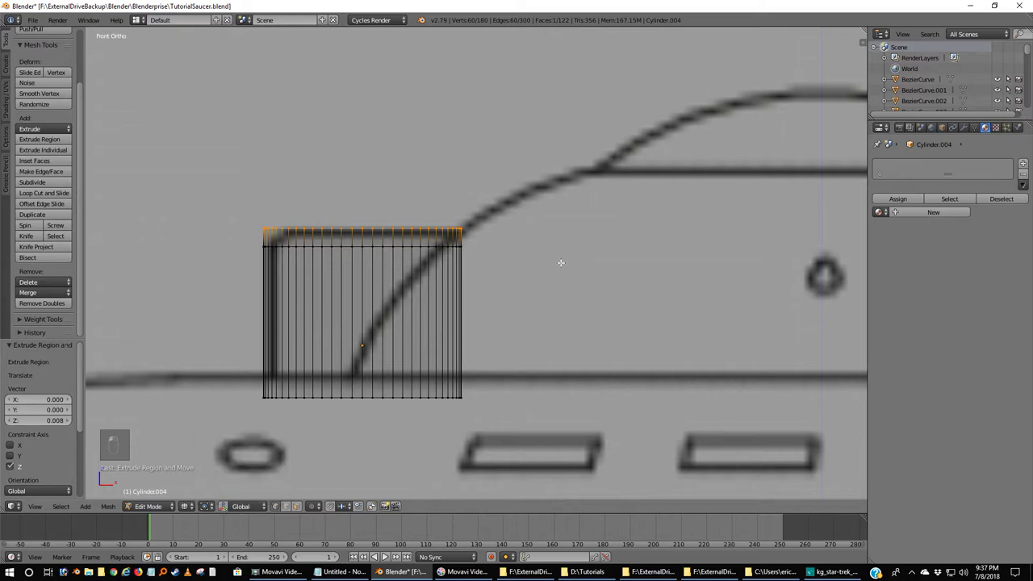
{"action": "key", "text": "s"}
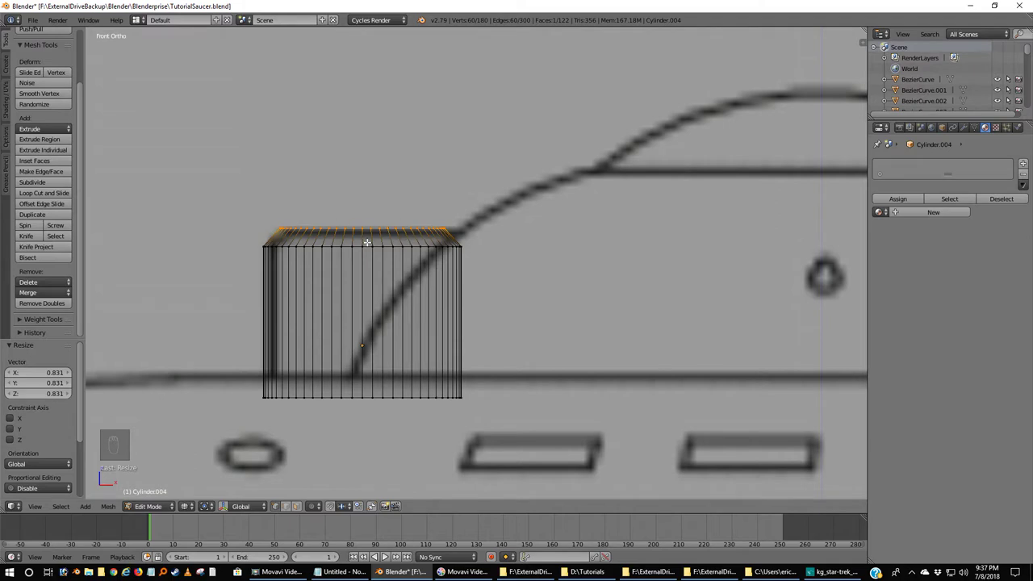
{"action": "key", "text": "a"}
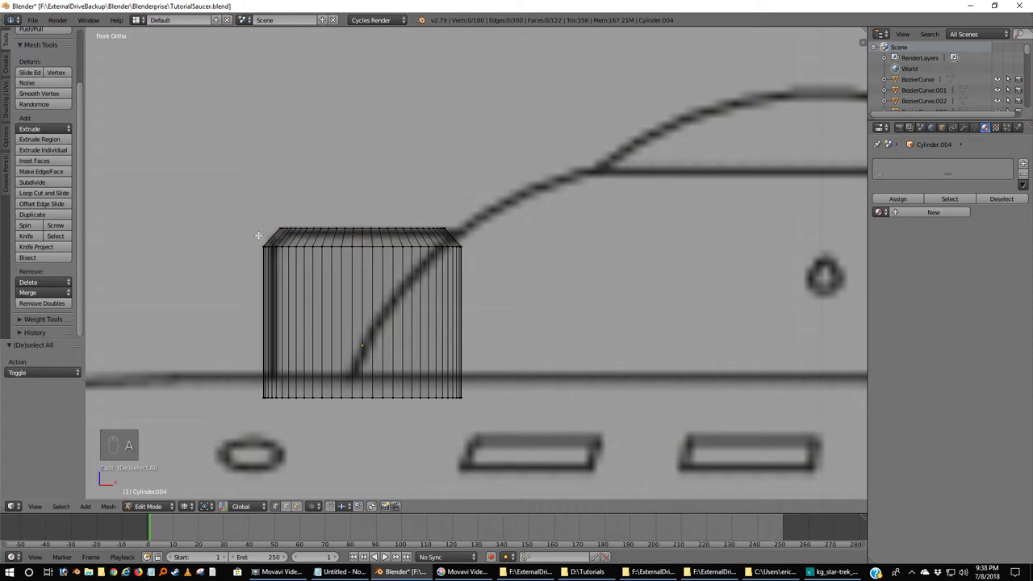
Step: Add an edge loop just below the top, widen it slightly, and return to Object Mode
{"action": "key", "text": "ctrl+r"}
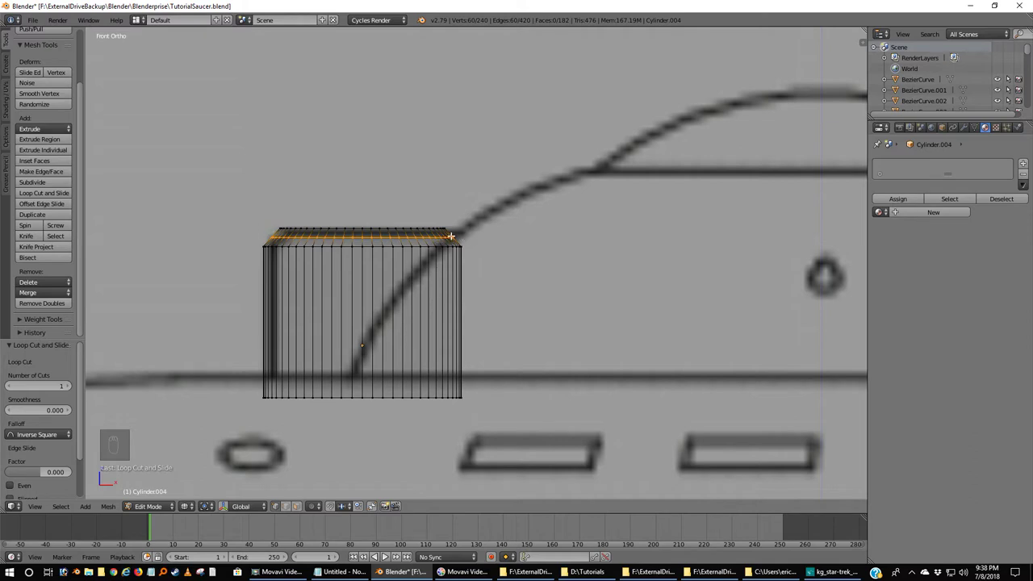
{"action": "key", "text": "s"}
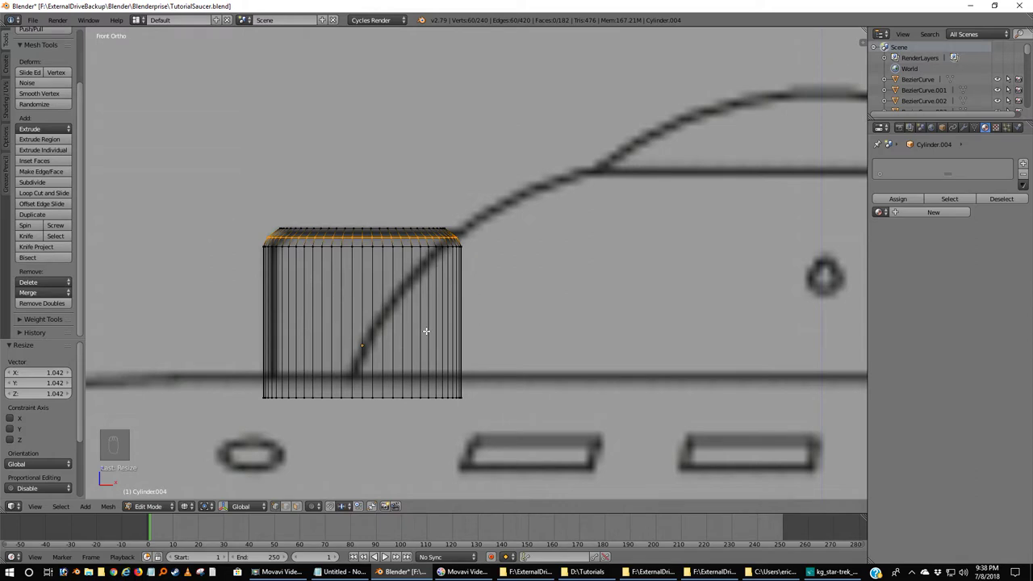
{"action": "key", "text": "a"}
{"action": "key", "text": "z"}
{"action": "key", "text": "Tab"}
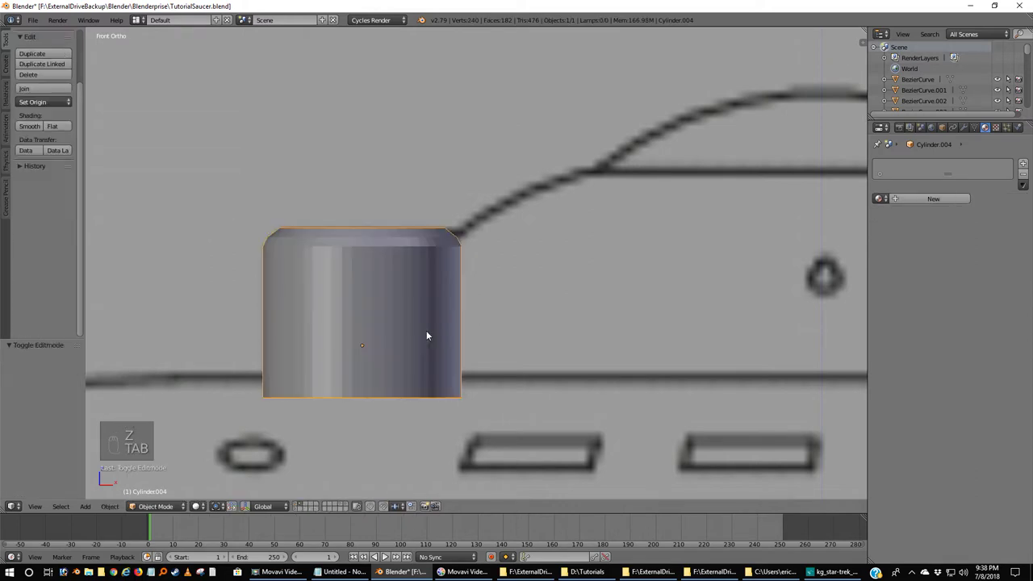
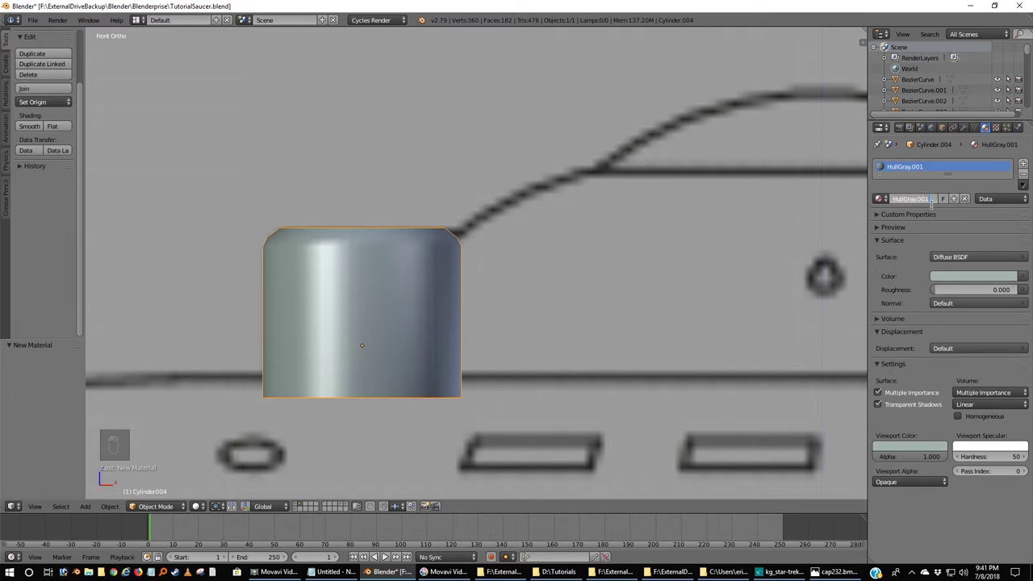
Step: Rename the copied material to DarkHullGray, confirm it, and zoom out to the whole saucer
{"action": "key", "text": "BackSpace"}
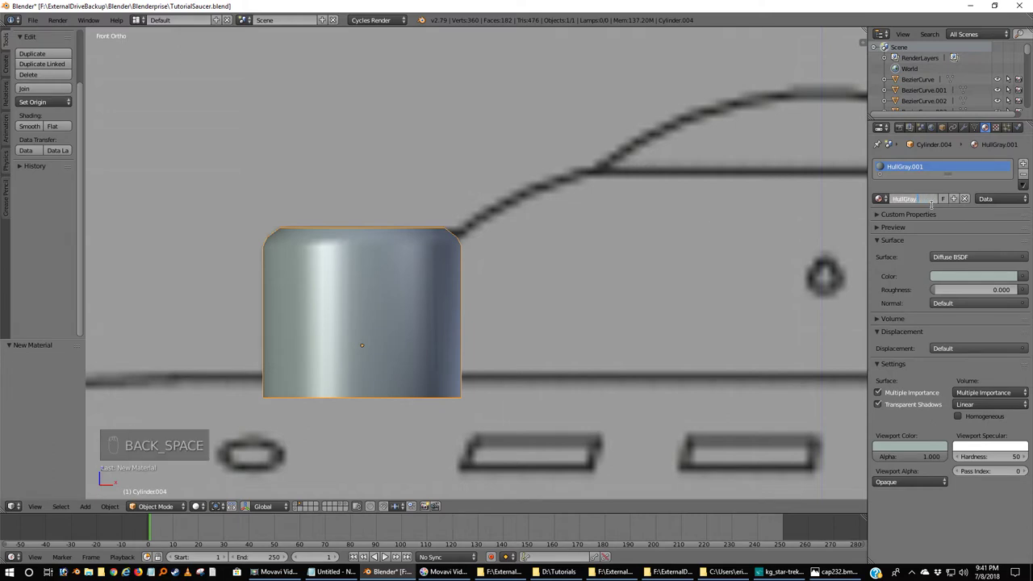
{"action": "key", "text": "Left"}
{"action": "key", "text": "Left"}
{"action": "key", "text": "Left"}
{"action": "key", "text": "Left"}
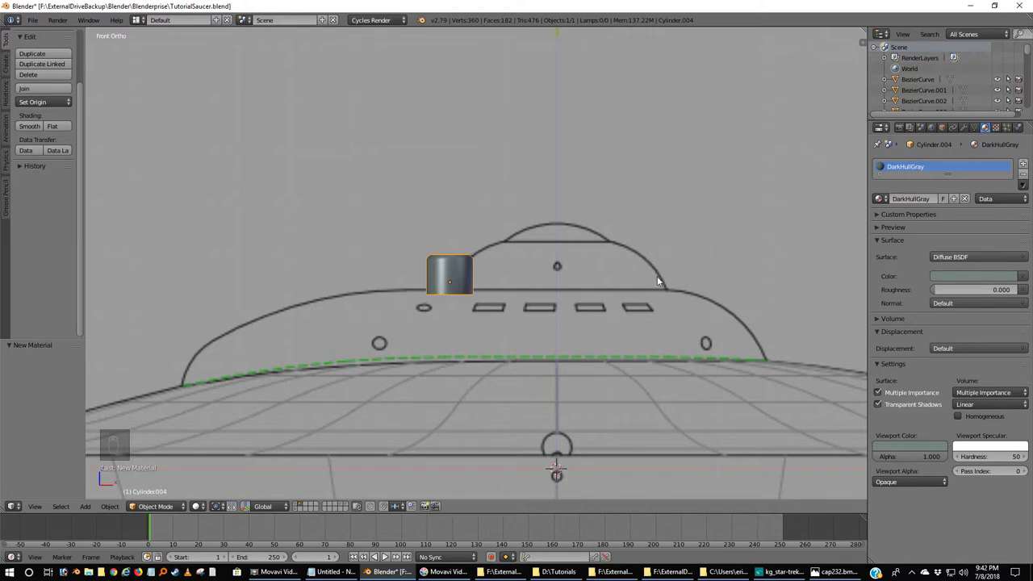
Step: Send the sensor cylinder to the saucer's layer with Move to Layer
{"action": "key", "text": "m"}
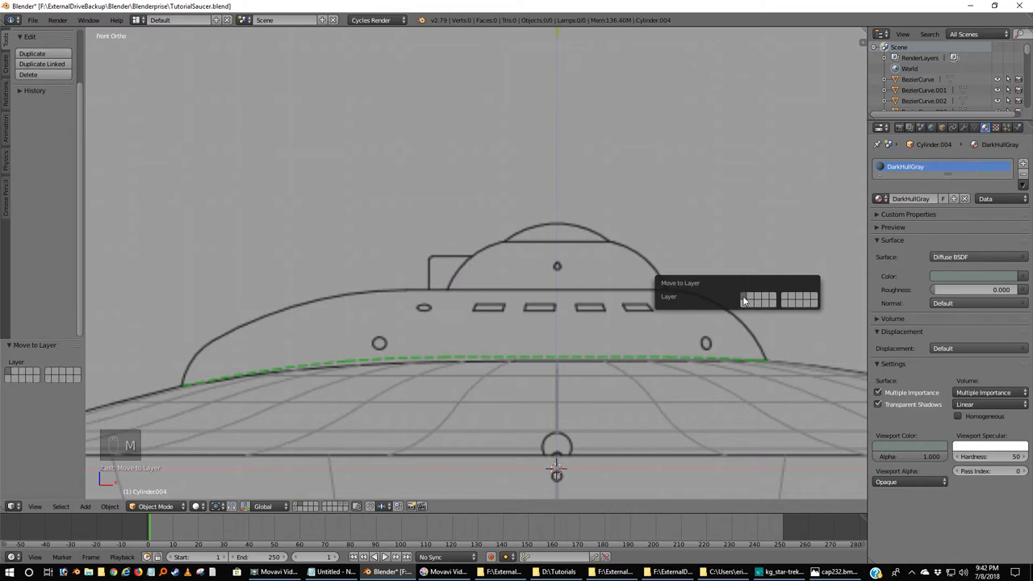
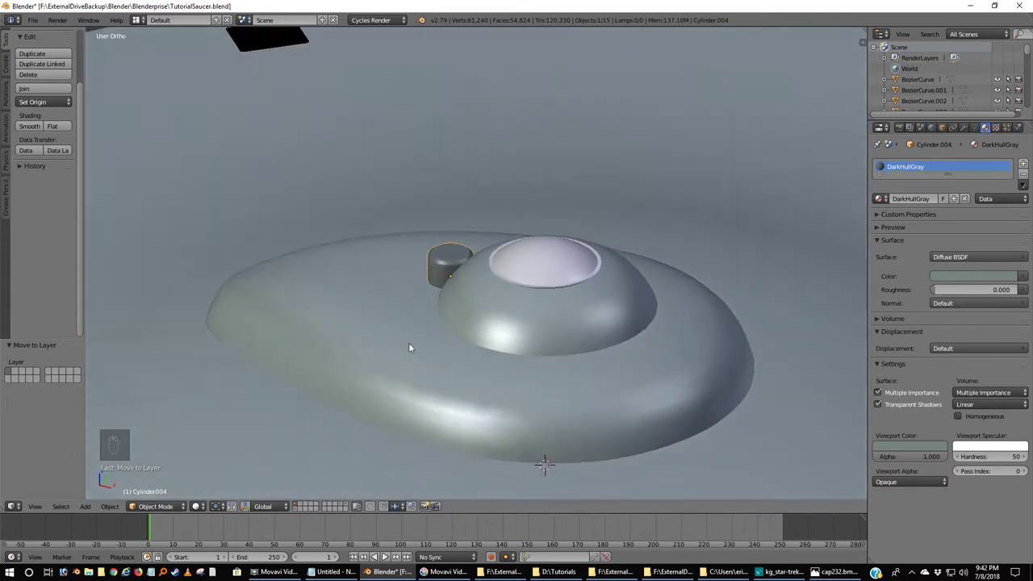
{"action": "key", "text": "KP_1"}
{"action": "left_click", "coordinate": [431, 341]}
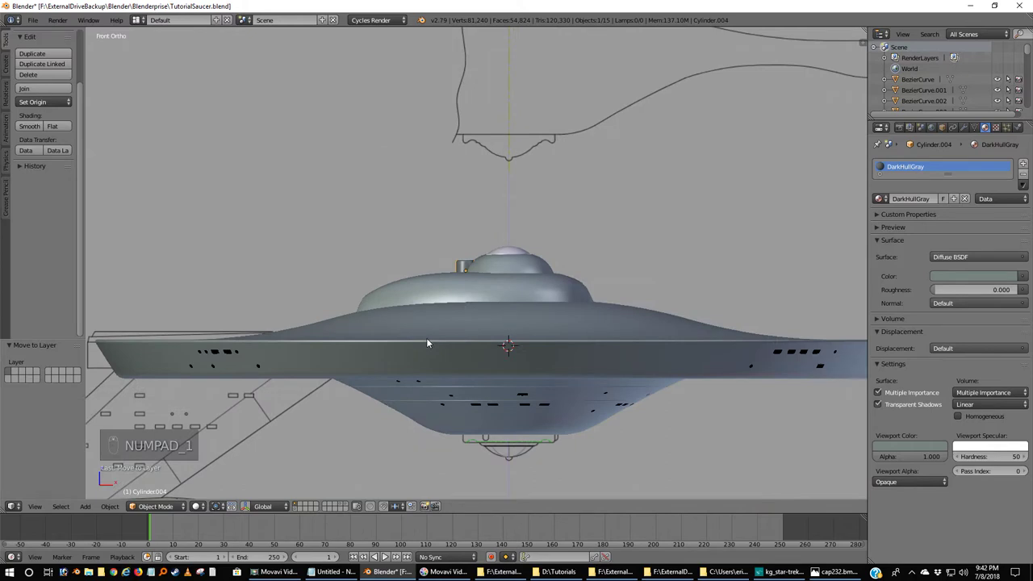
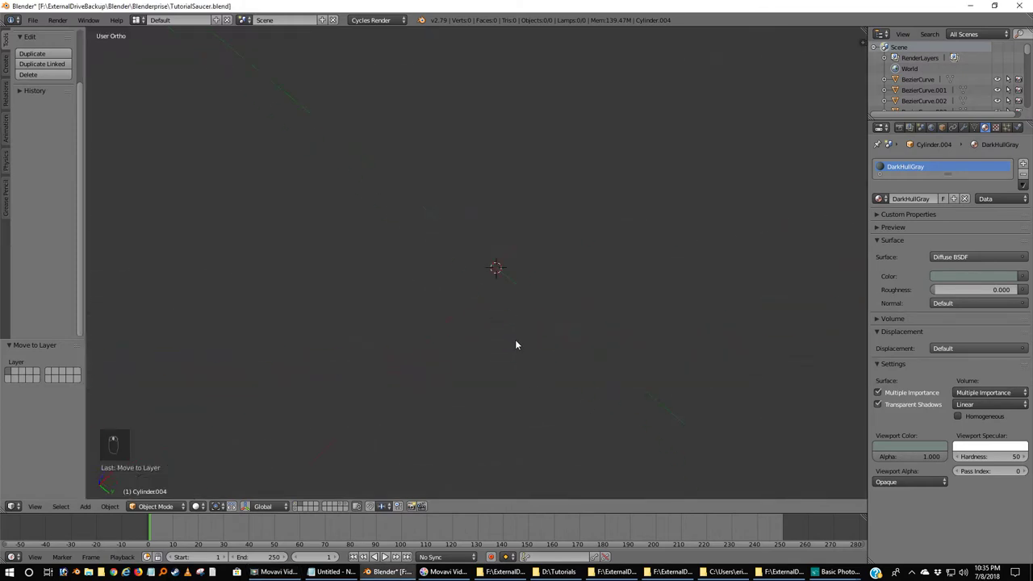
Step: Frame the saucer underside in front view and snap the 3D cursor to the scene centre
{"action": "key", "text": "KP_1"}
{"action": "left_click_drag", "start_coordinate": [521, 344], "coordinate": [567, 417]}
{"action": "middle_click", "coordinate": [560, 400]}
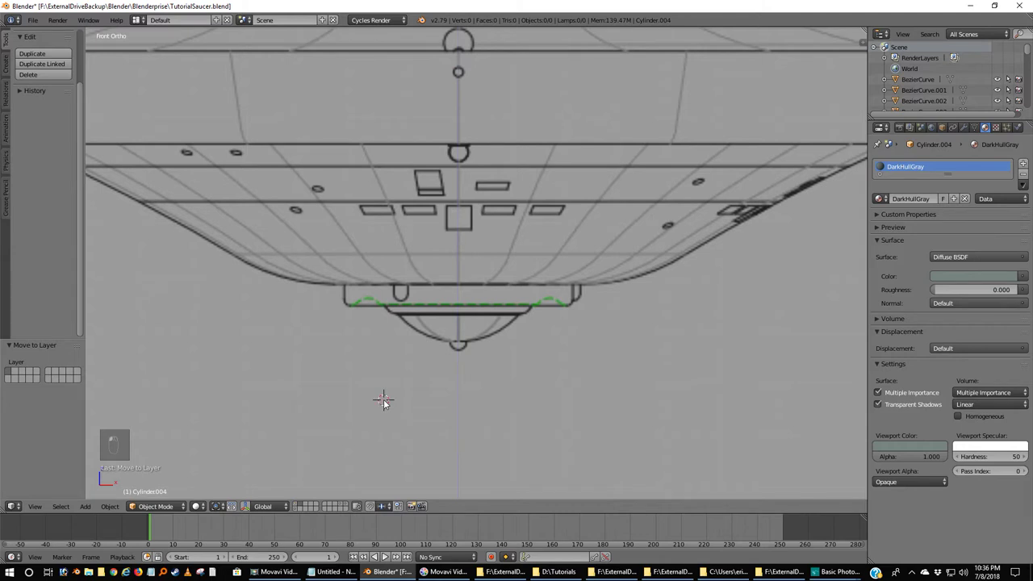
{"action": "key", "text": "shift+s"}
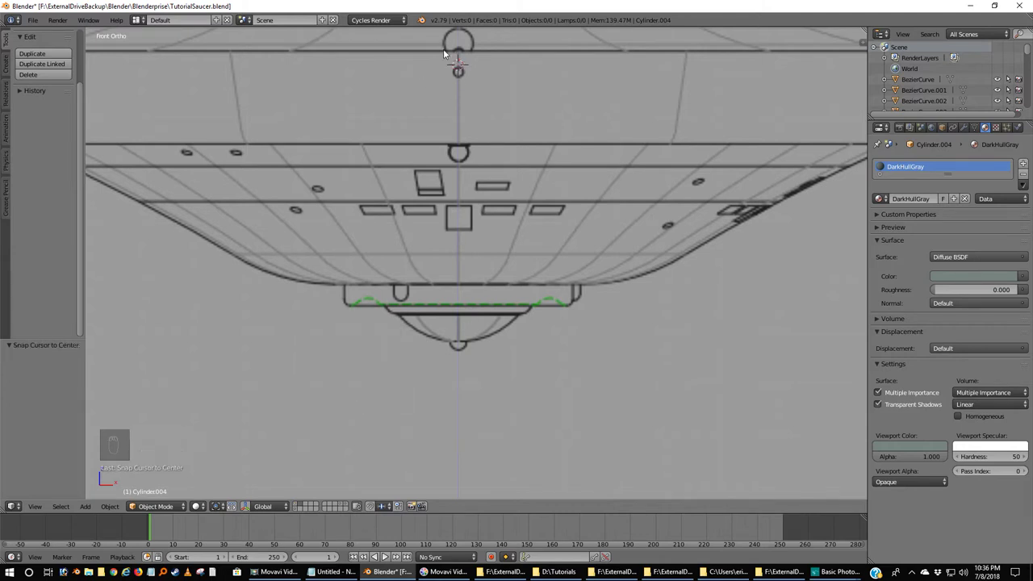
Step: Add a Bezier curve, rotate it 90° upright, lower and shrink it to the rim ring, enter Edit Mode
{"action": "key", "text": "shift+a"}
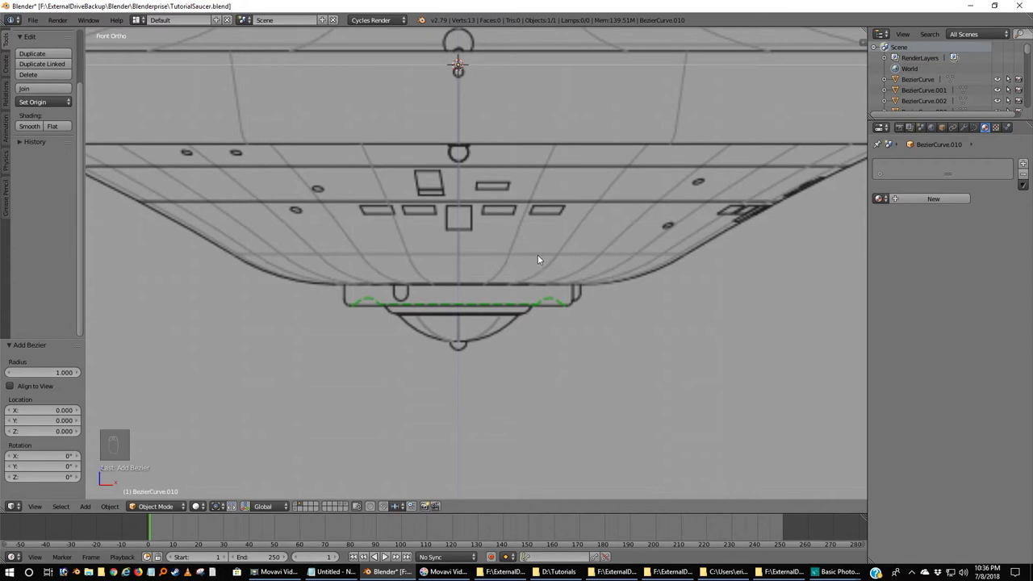
{"action": "key", "text": "KP_3"}
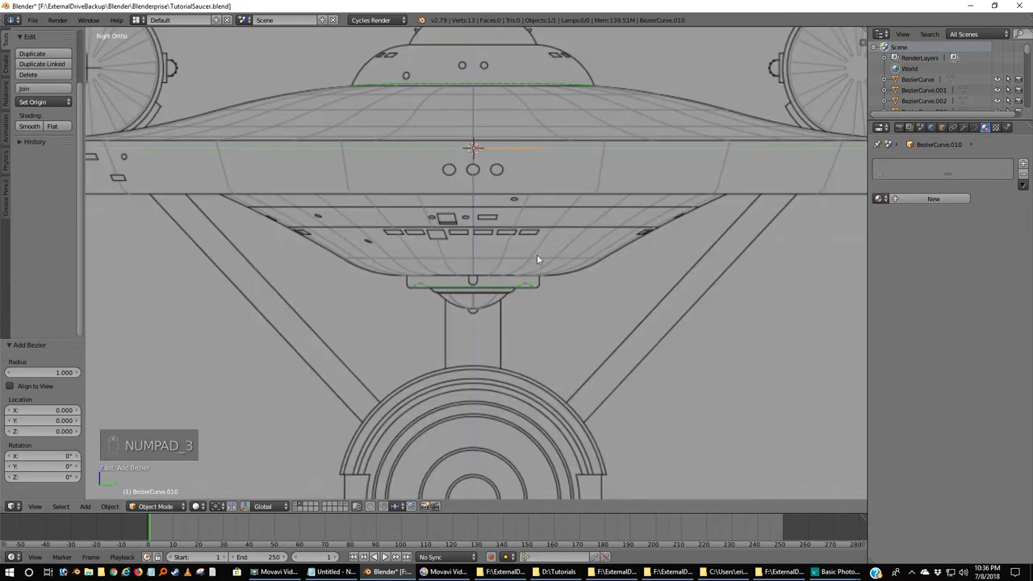
{"action": "key", "text": "r"}
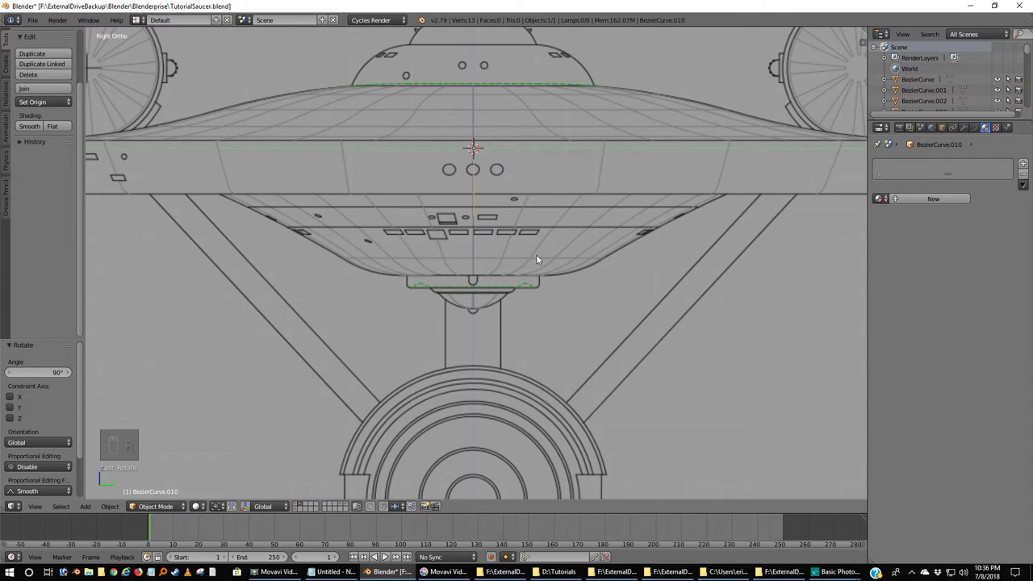
{"action": "key", "text": "KP_1"}
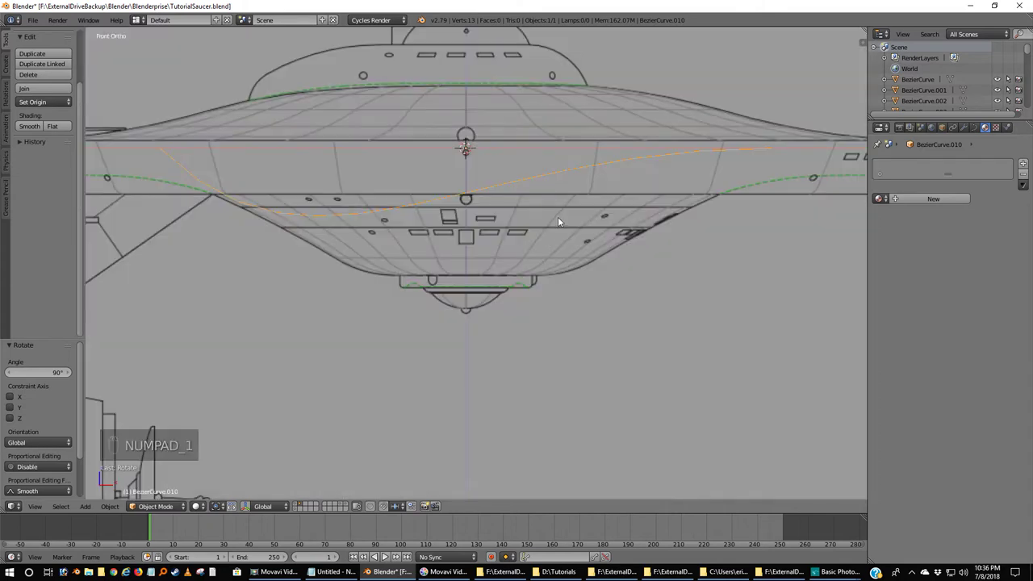
{"action": "key", "text": "g"}
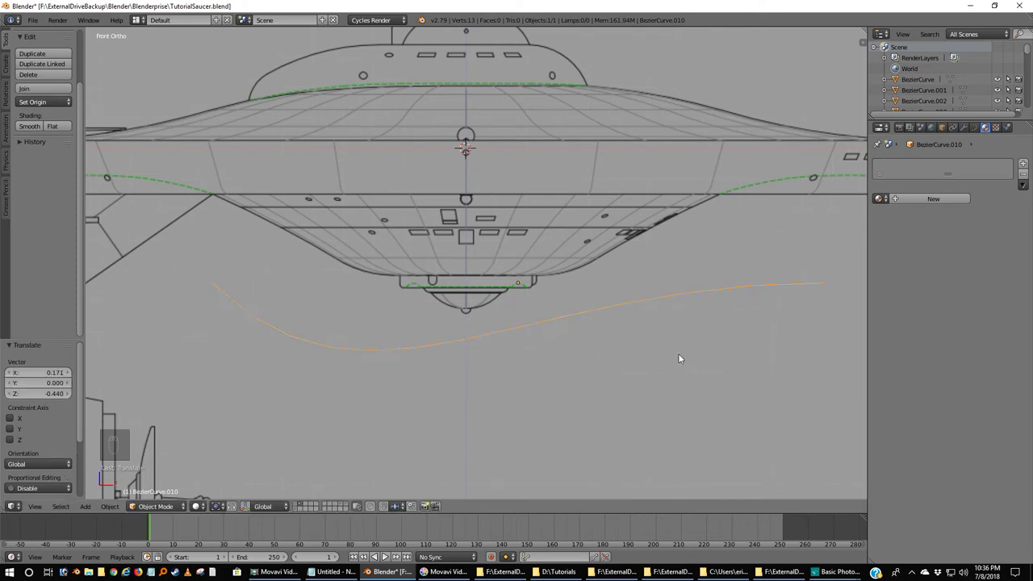
{"action": "key", "text": "s"}
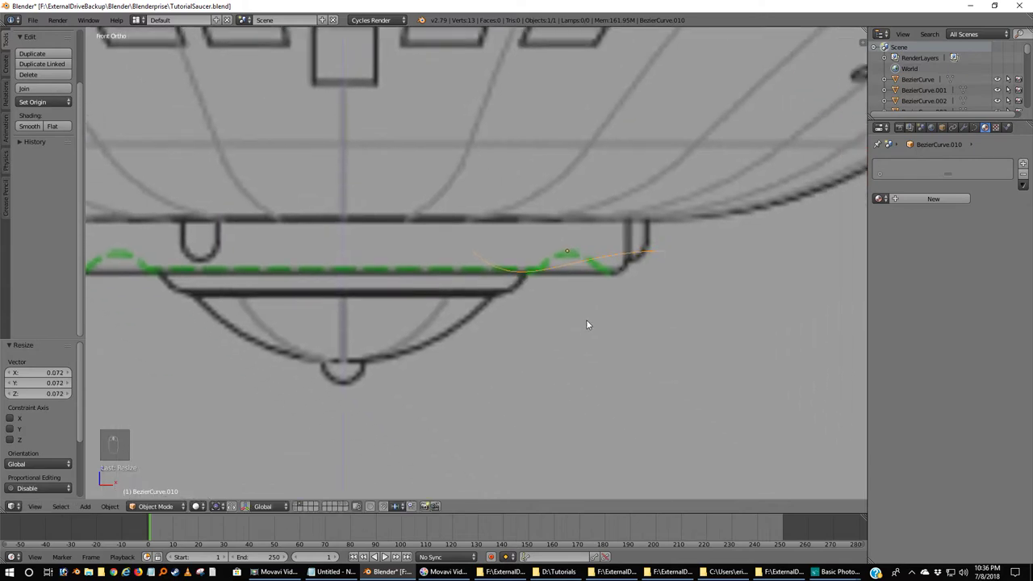
{"action": "key", "text": "Tab"}
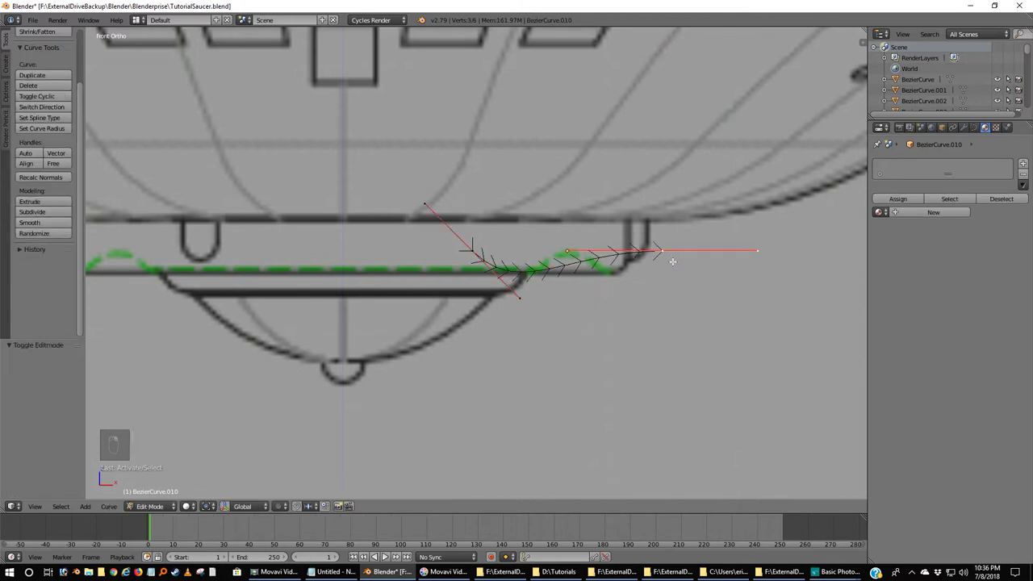
Step: Drag the Bezier control points and handles toward the rim bump's corners
{"action": "key", "text": "g"}
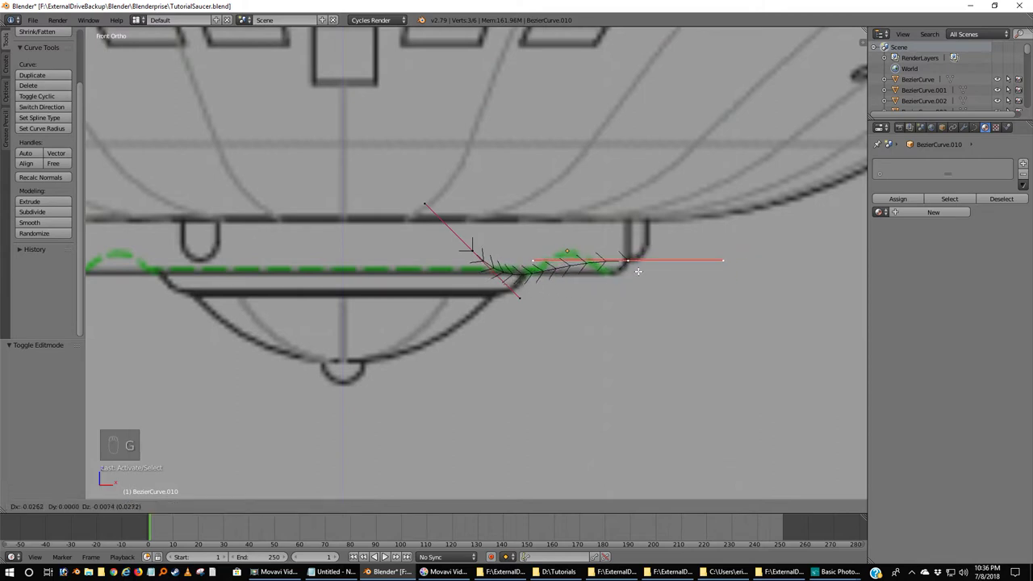
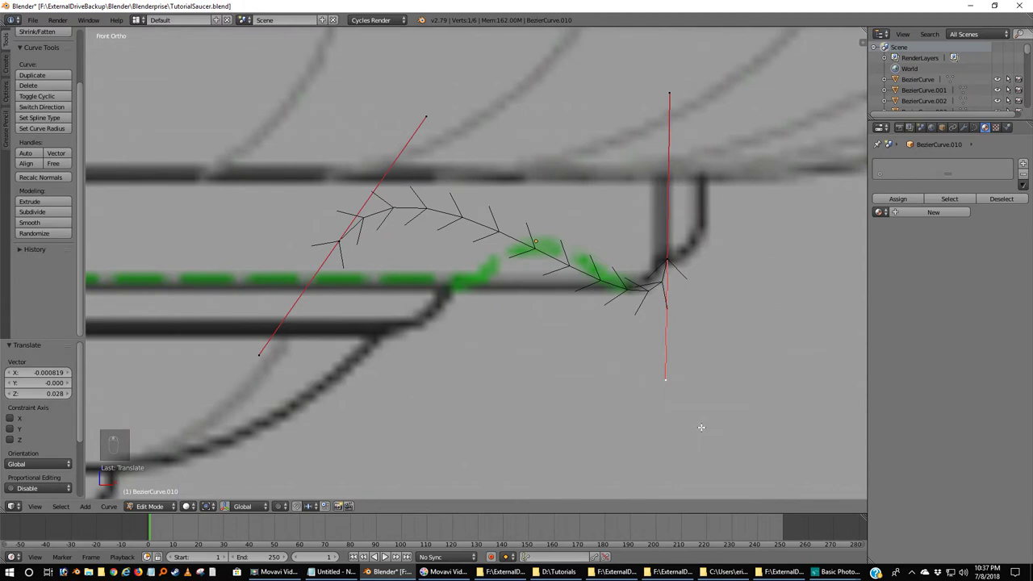
{"action": "key", "text": "g"}
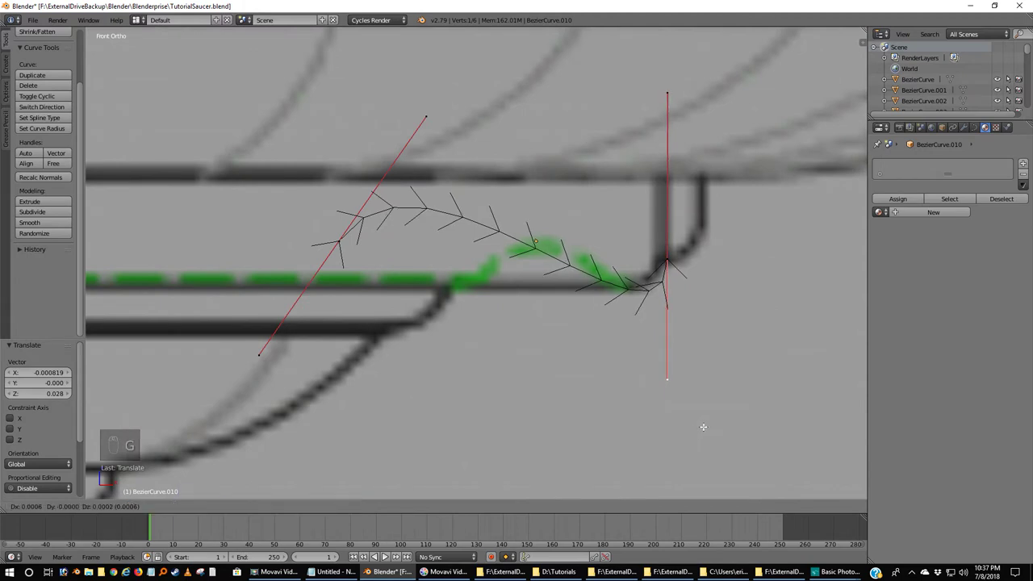
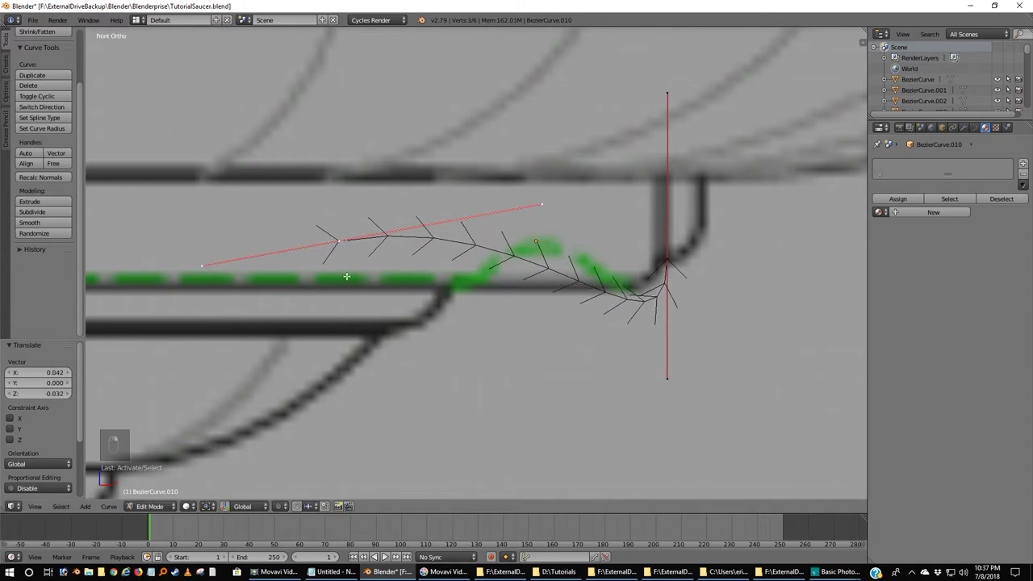
{"action": "key", "text": "g"}
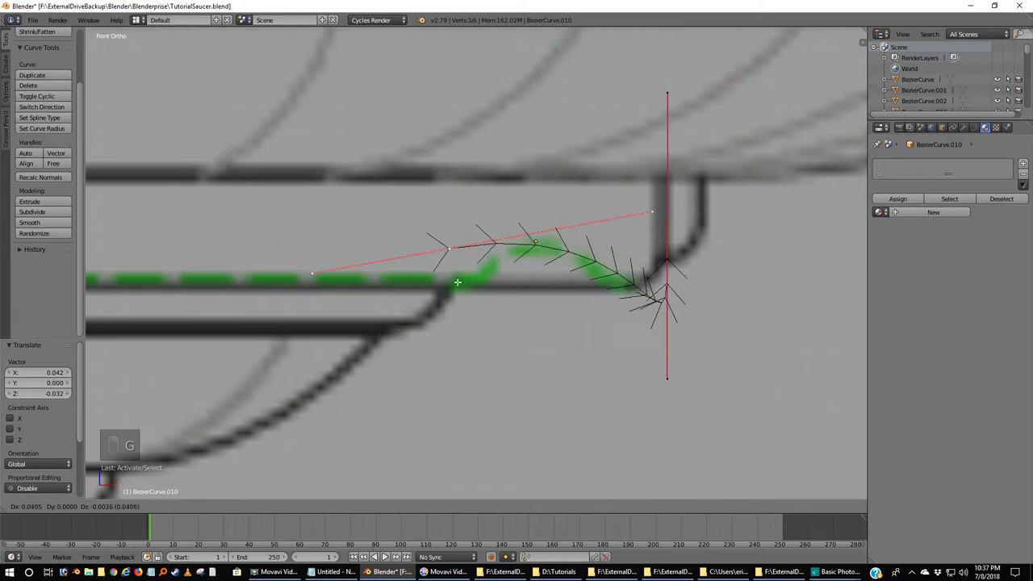
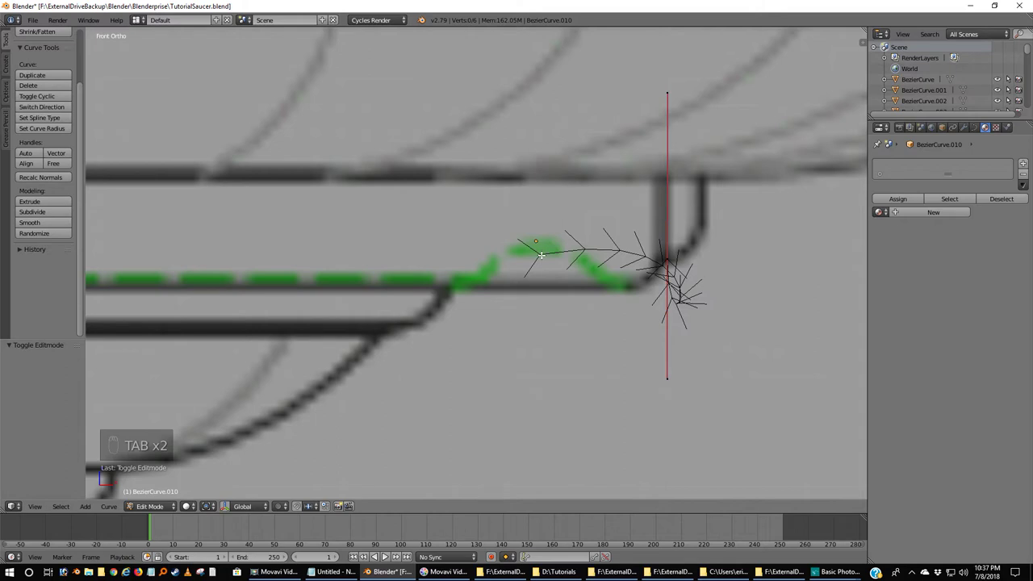
{"action": "key", "text": "g"}
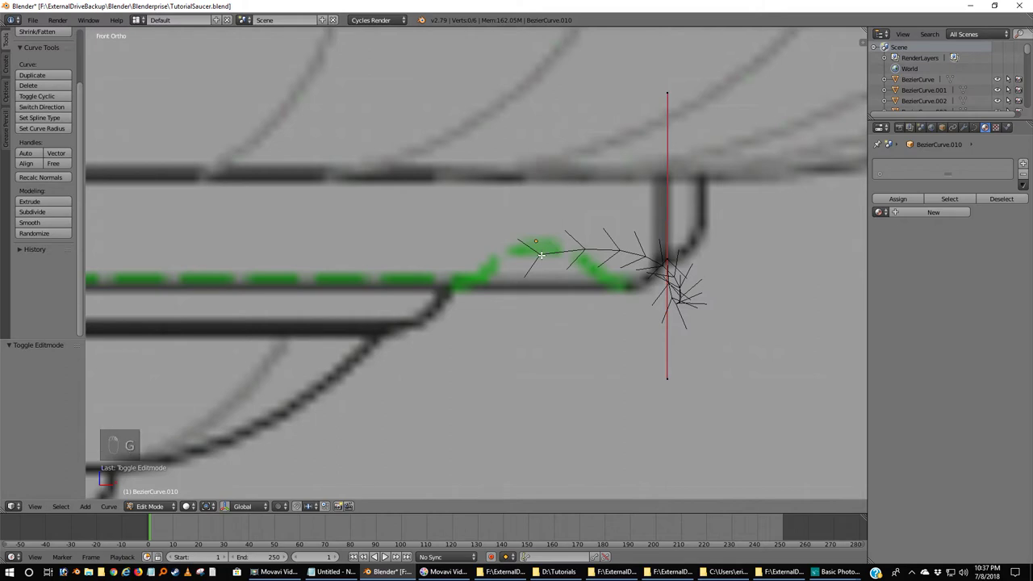
Step: Hide the curve's points and leave Edit Mode, abandoning the misshapen profile
{"action": "key", "text": "h"}
{"action": "key", "text": "h"}
{"action": "key", "text": "h"}
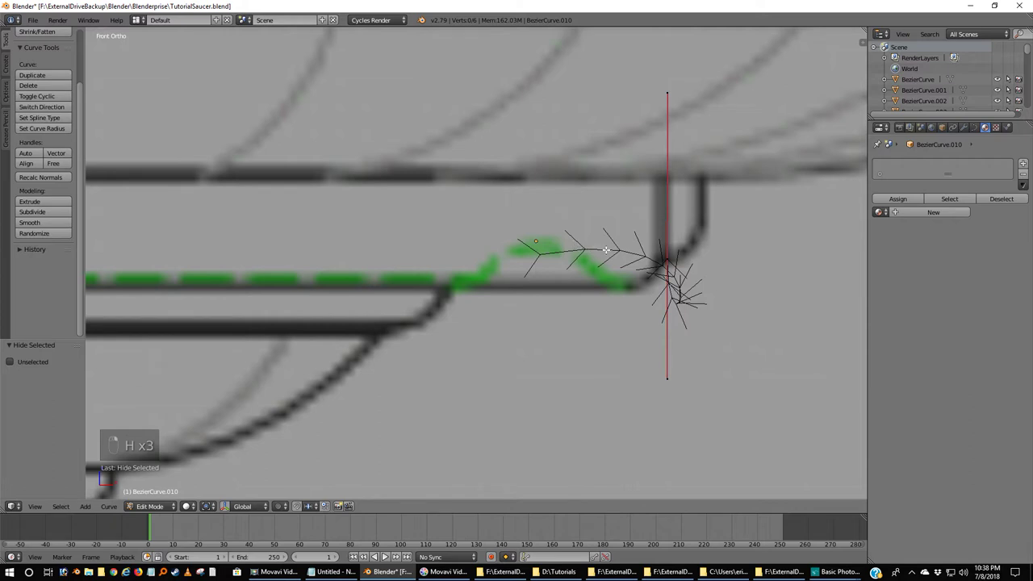
{"action": "key", "text": "Tab"}
Step: Delete the old curve, add a fresh Bezier, rotate it 90° and shrink it to the bump's size
{"action": "key", "text": "x"}
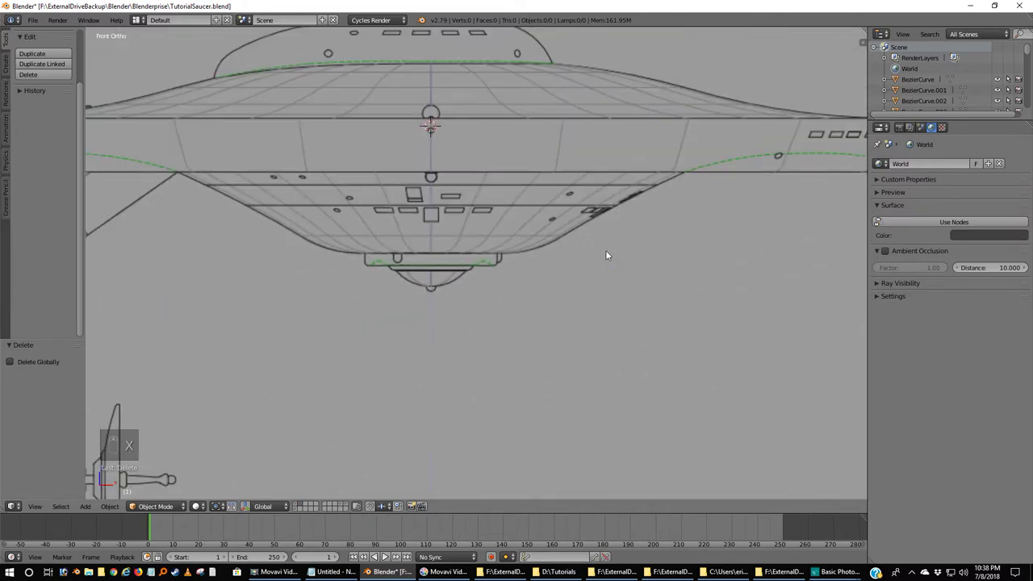
{"action": "key", "text": "shift+a"}
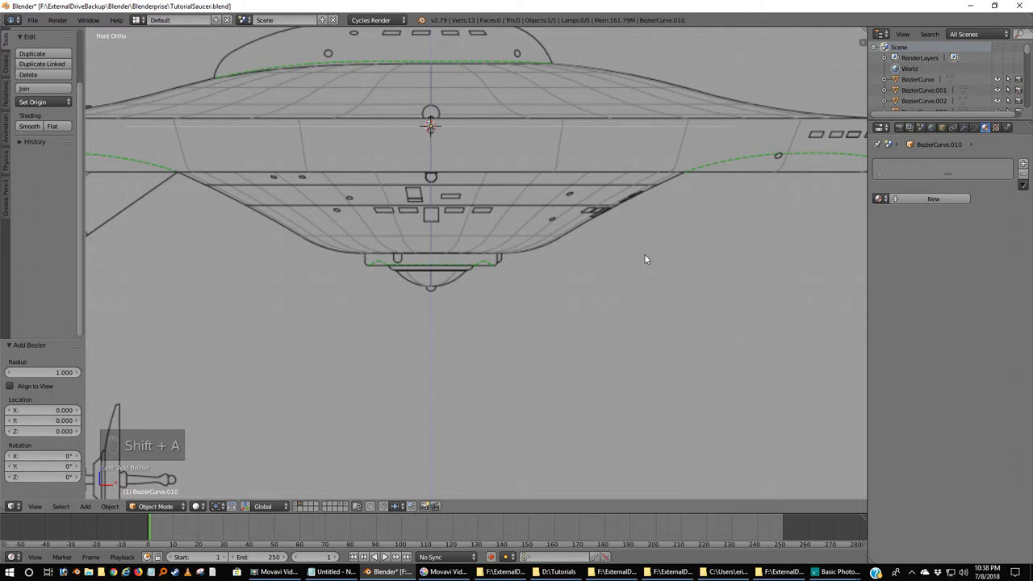
{"action": "key", "text": "KP_3"}
{"action": "key", "text": "r"}
{"action": "key", "text": "KP_1"}
{"action": "key", "text": "g"}
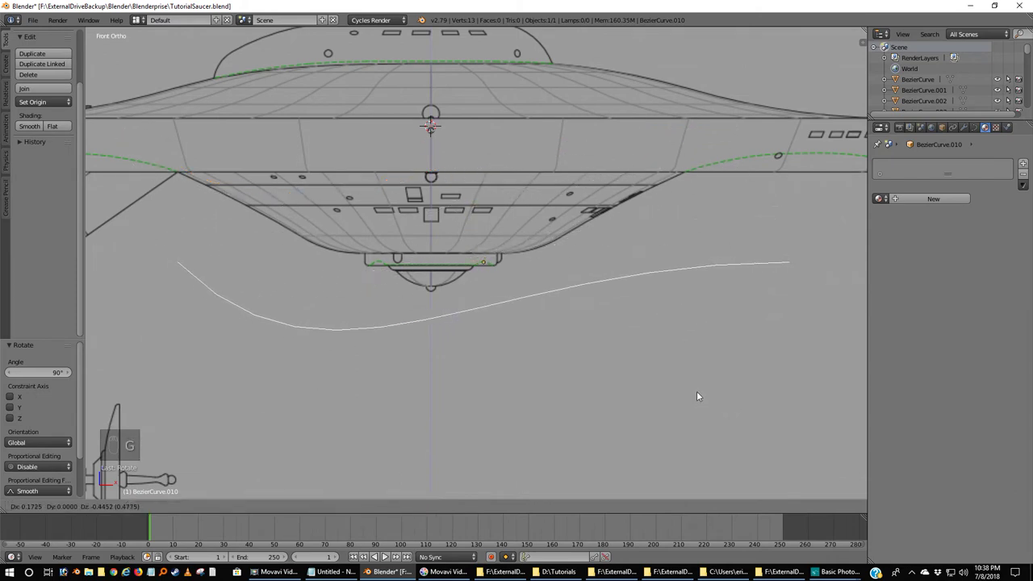
{"action": "key", "text": "s"}
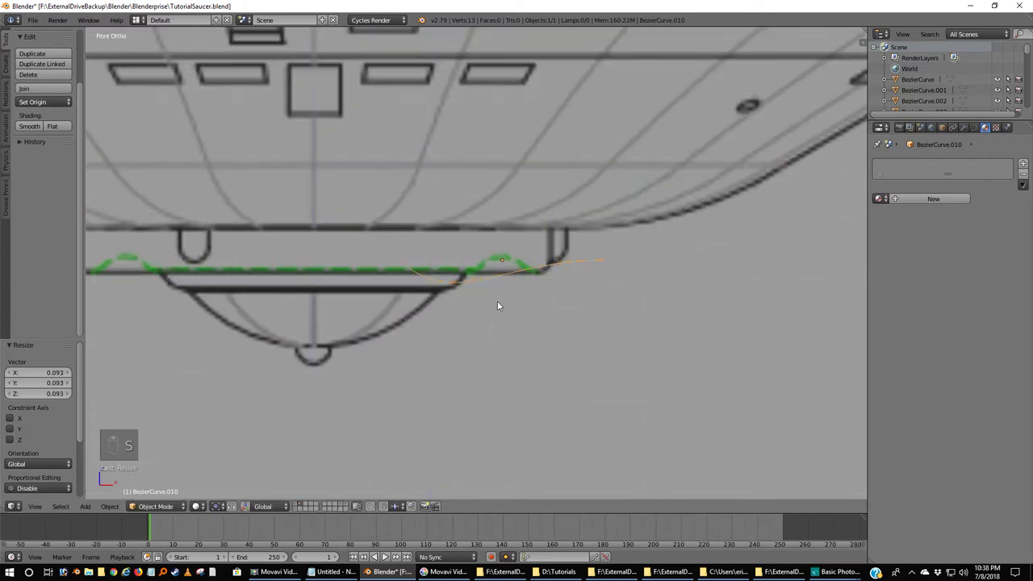
Step: Edit the curve's points over the rim bump, toggling handle visibility and bringing up delete options
{"action": "key", "text": "Tab"}
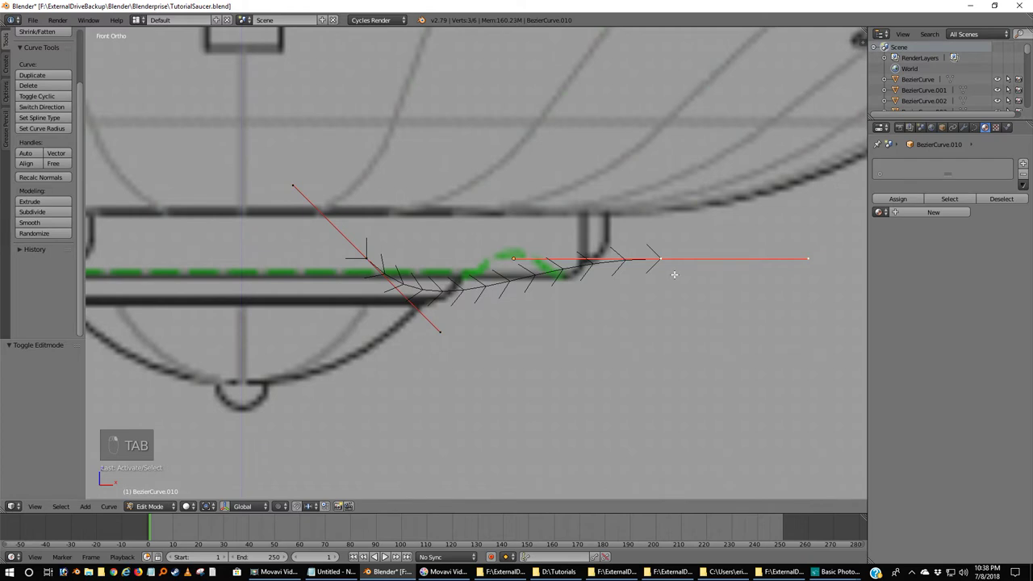
{"action": "key", "text": "h"}
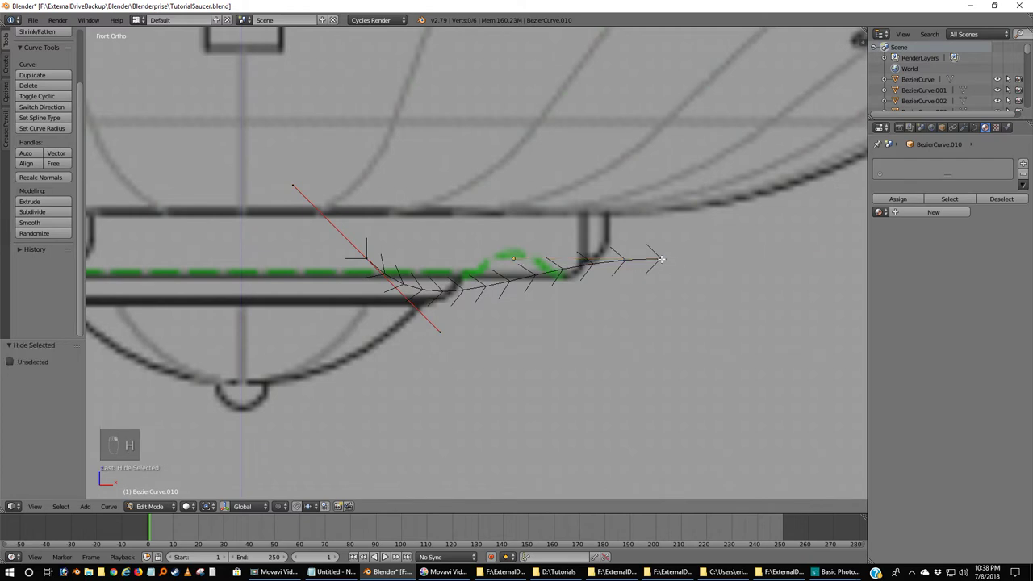
{"action": "key", "text": "h"}
{"action": "key", "text": "g"}
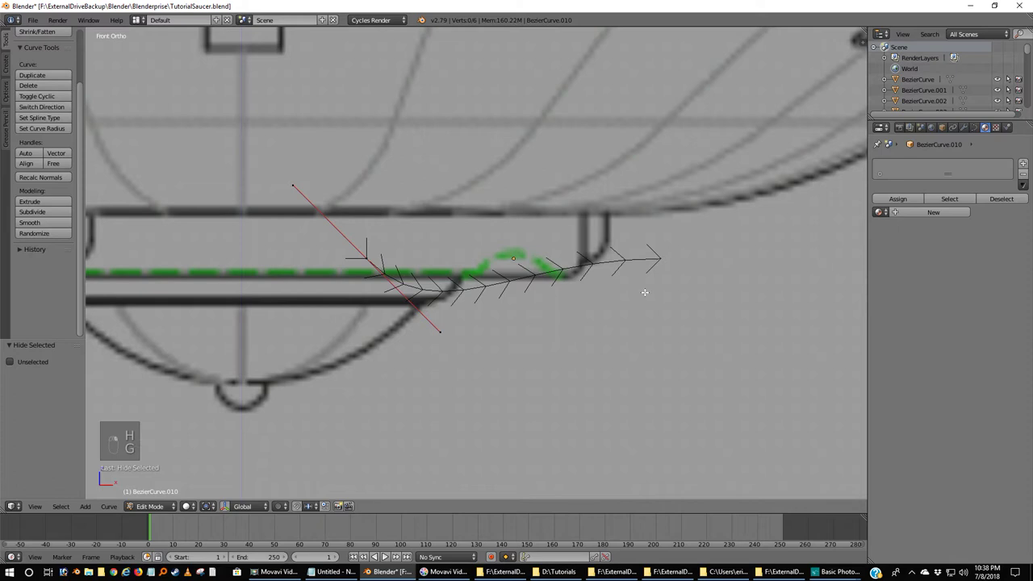
{"action": "key", "text": "shift+h"}
{"action": "key", "text": "shift+h"}
{"action": "key", "text": "ctrl+h"}
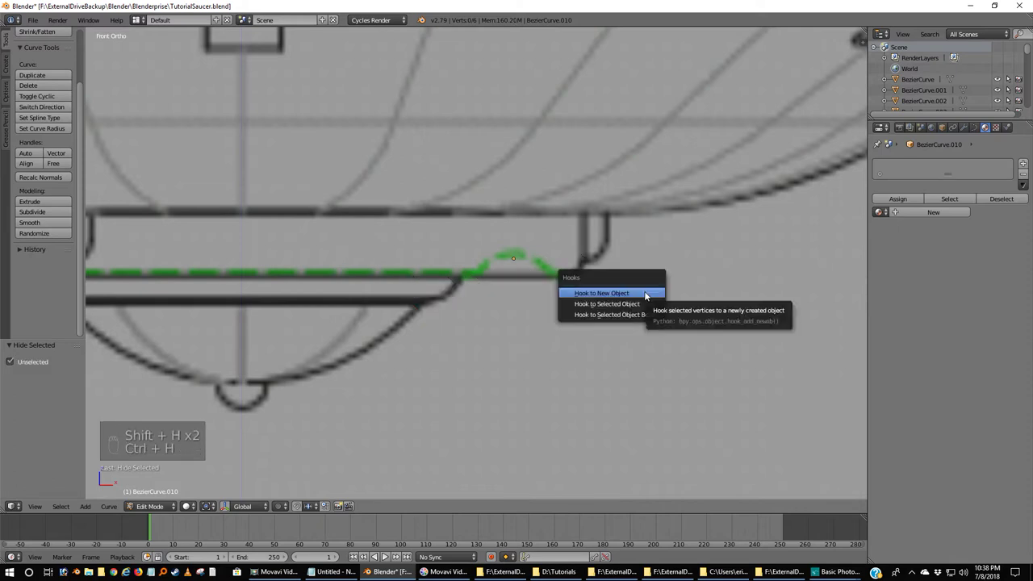
{"action": "key", "text": "h"}
{"action": "key", "text": "shift+h"}
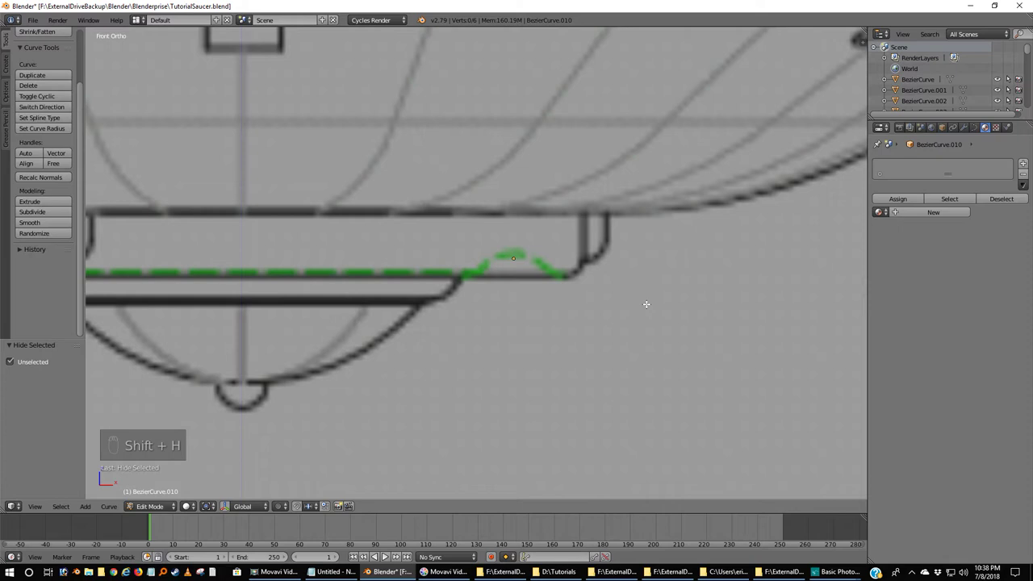
{"action": "key", "text": "d"}
{"action": "key", "text": "x"}
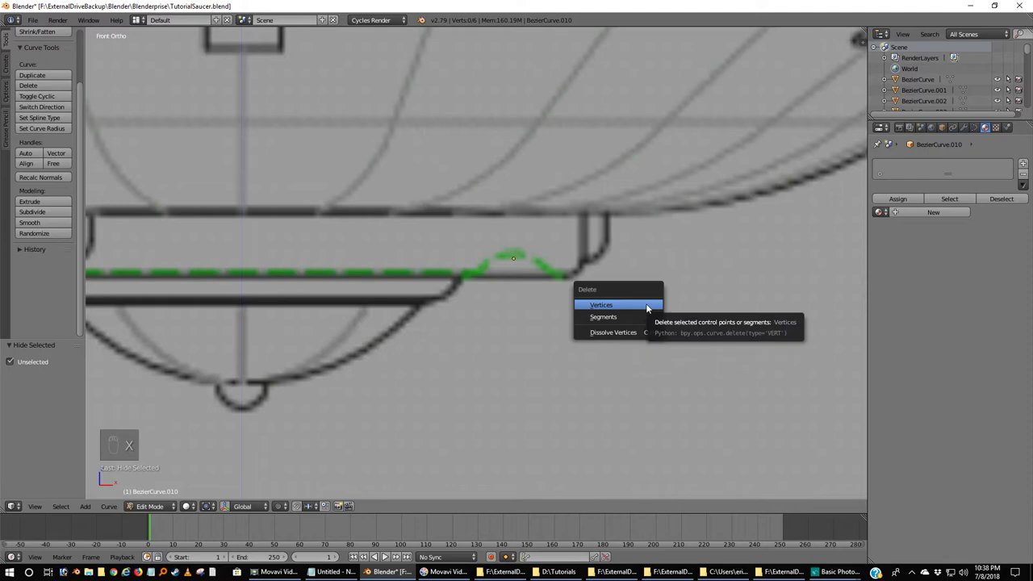
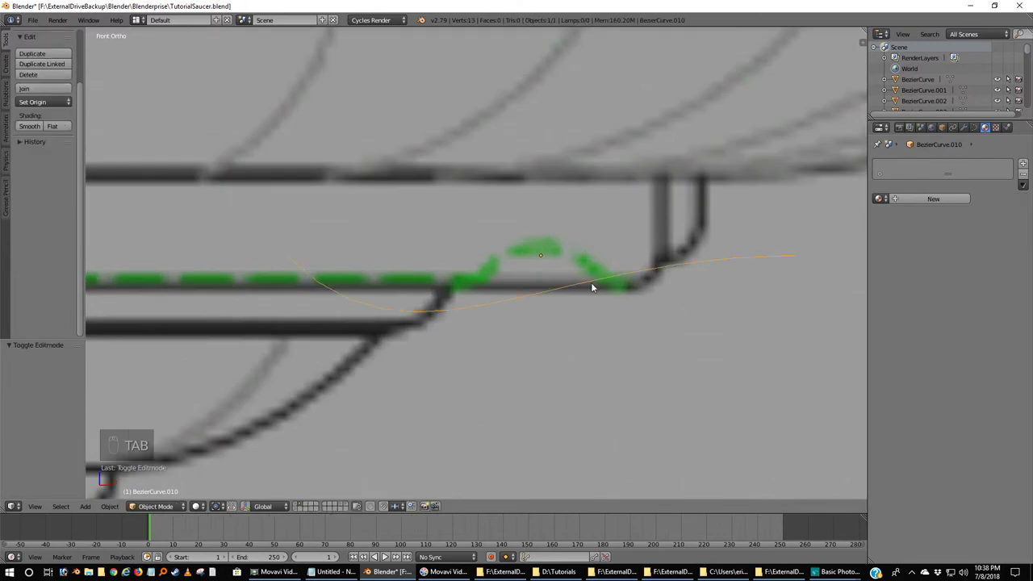
Step: Delete the old curve and add a fresh Bezier curve, rotated upright from the side view
{"action": "key", "text": "x"}
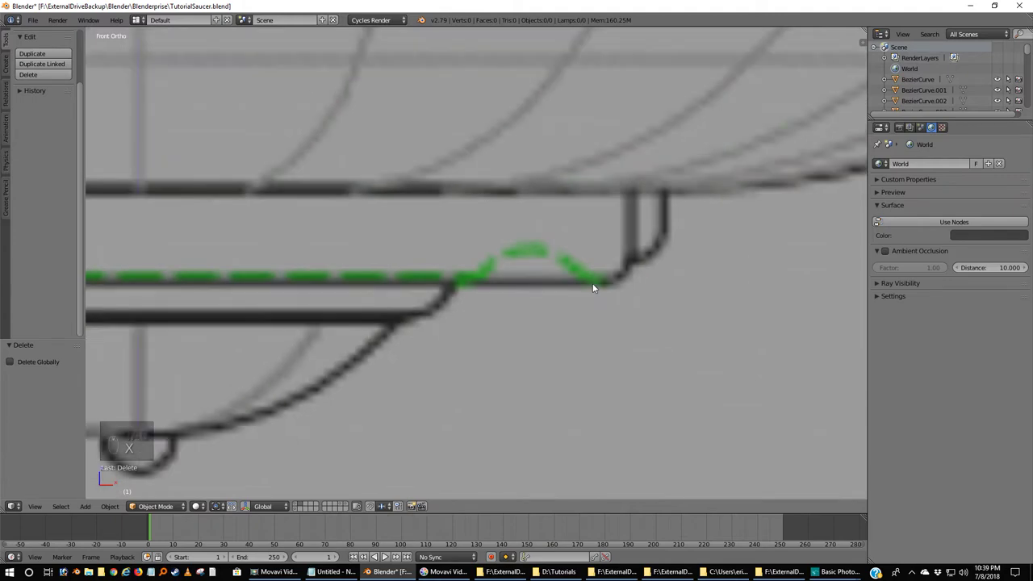
{"action": "key", "text": "shift+a"}
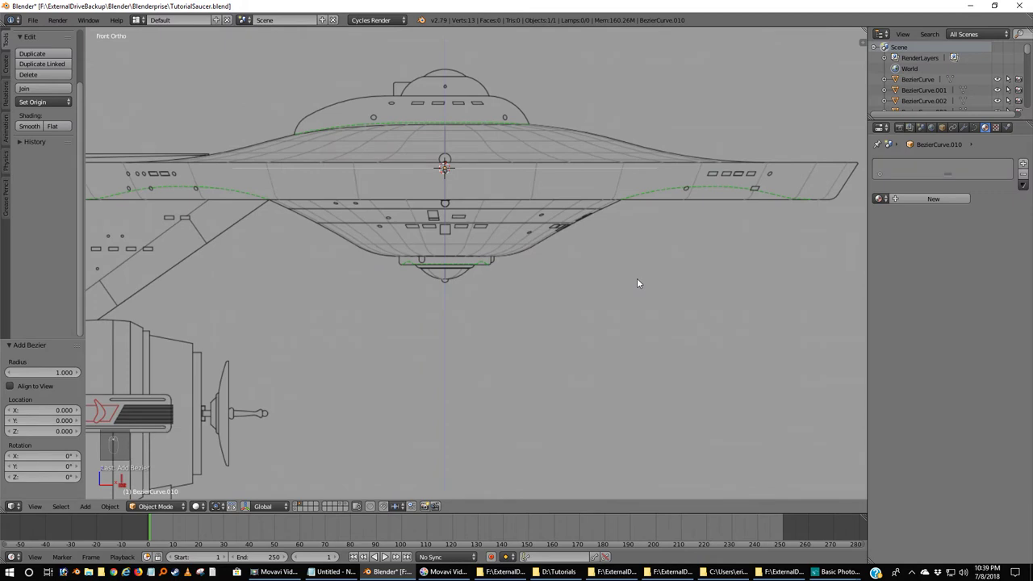
{"action": "key", "text": "KP_3"}
{"action": "key", "text": "r"}
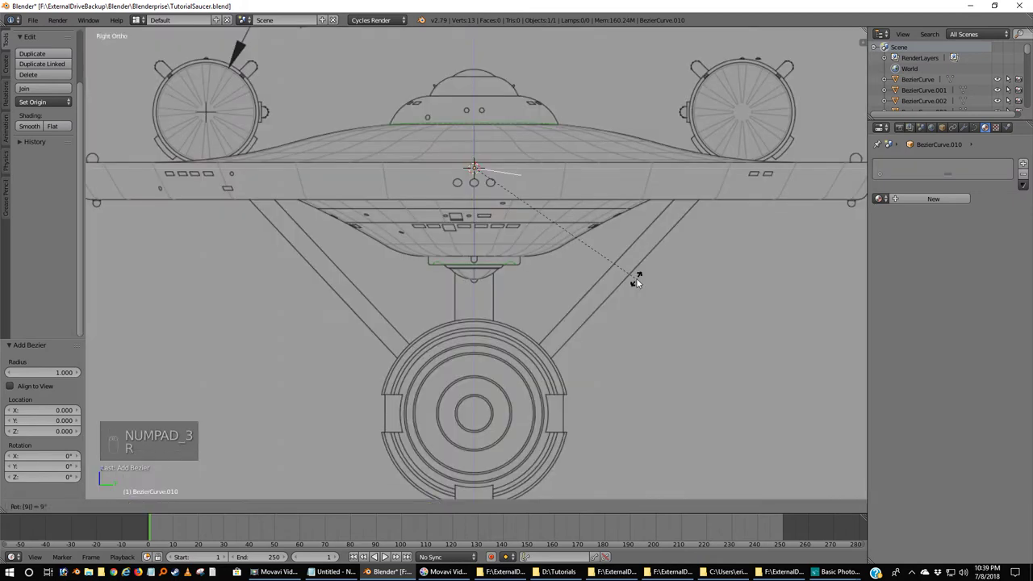
Step: Shrink the new curve, move it onto the underside rim bump and rotate it to fit
{"action": "key", "text": "KP_1"}
{"action": "key", "text": "s"}
{"action": "key", "text": "g"}
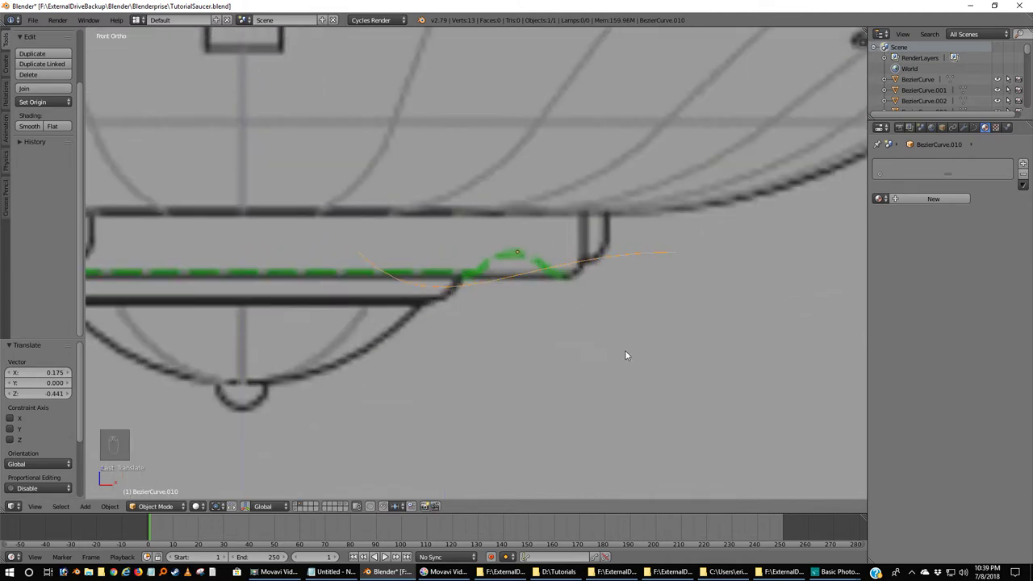
{"action": "key", "text": "r"}
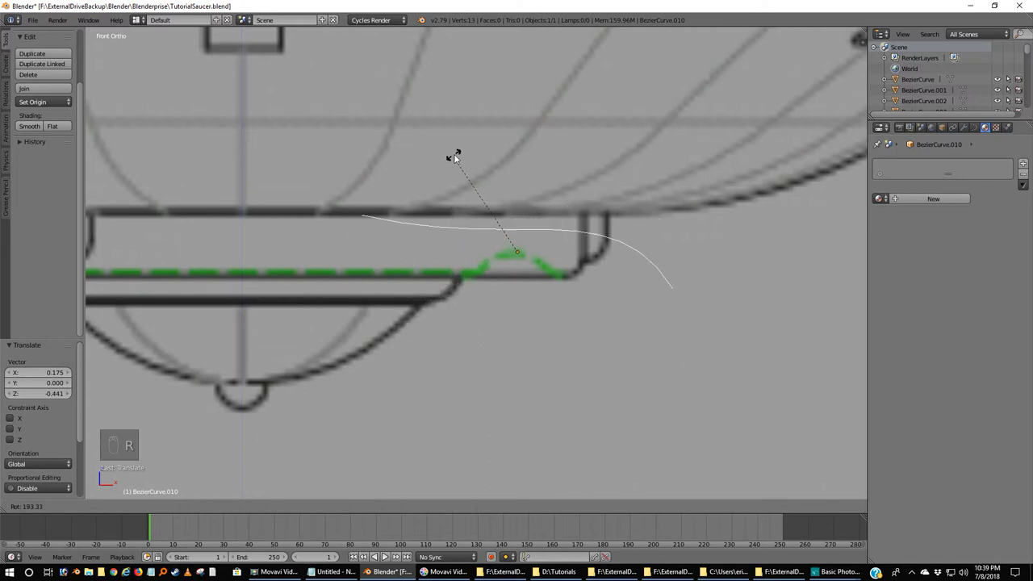
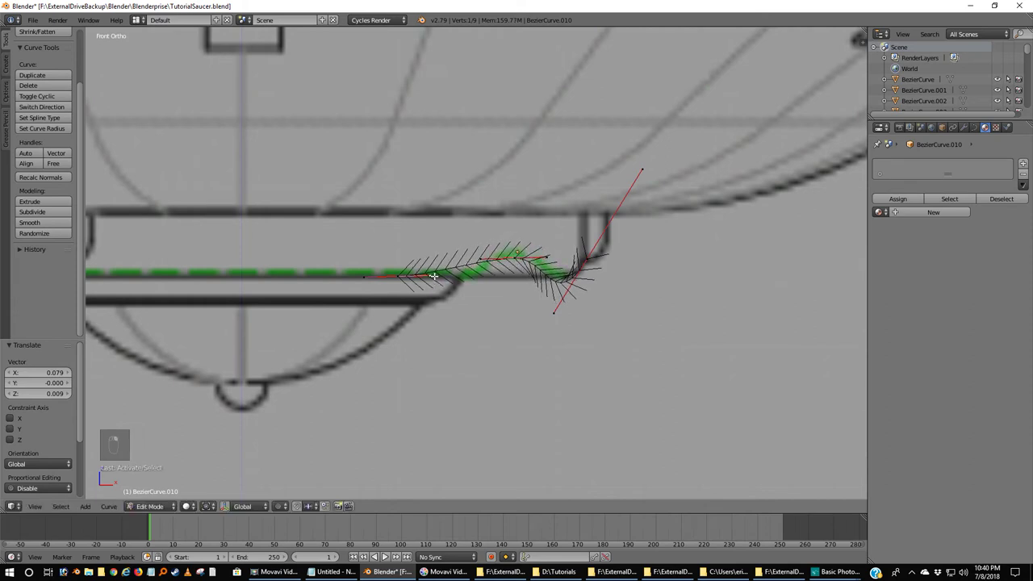
Step: Move control points and a handle so the curve traces the raised bump profile
{"action": "key", "text": "g"}
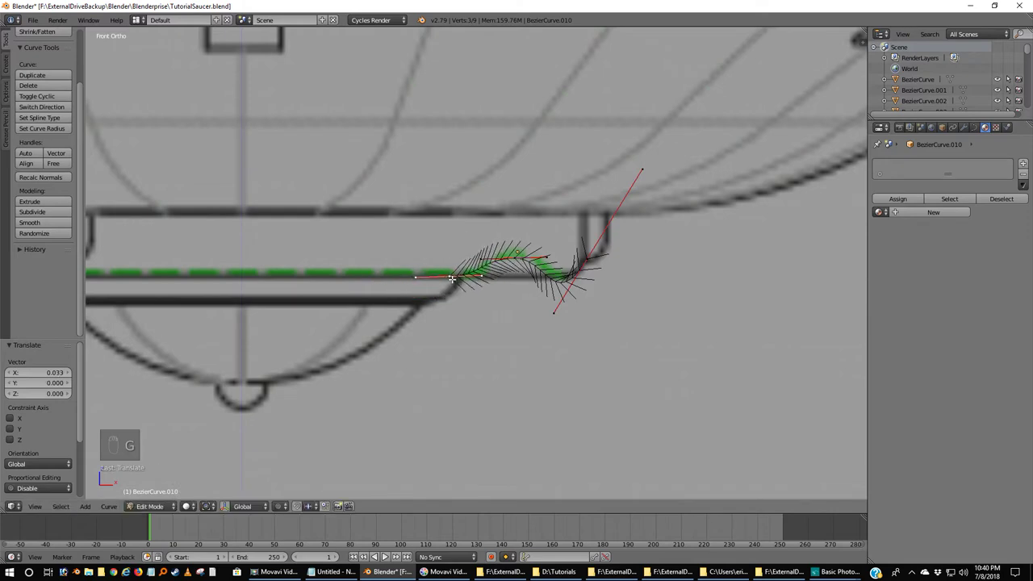
{"action": "key", "text": "g"}
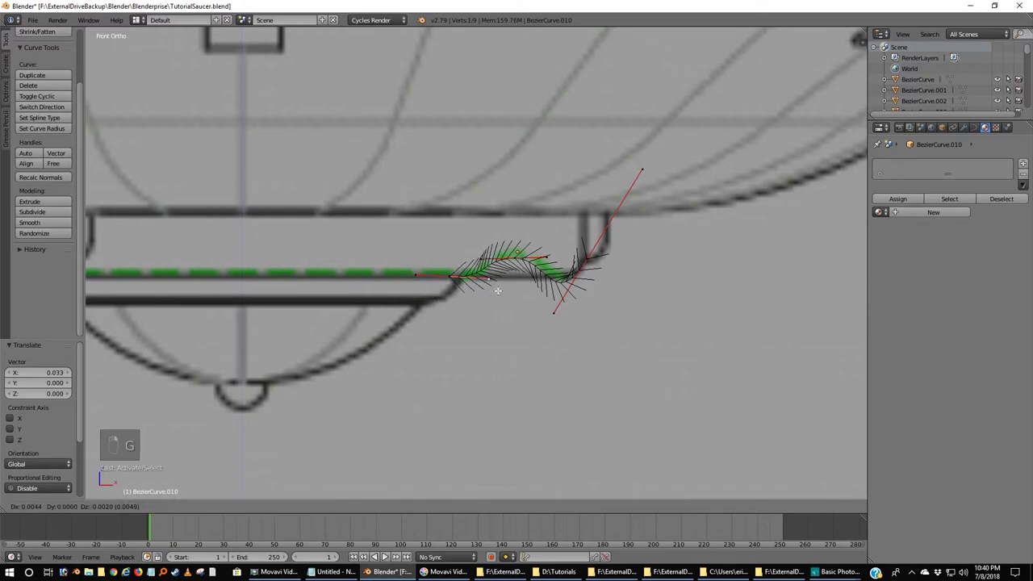
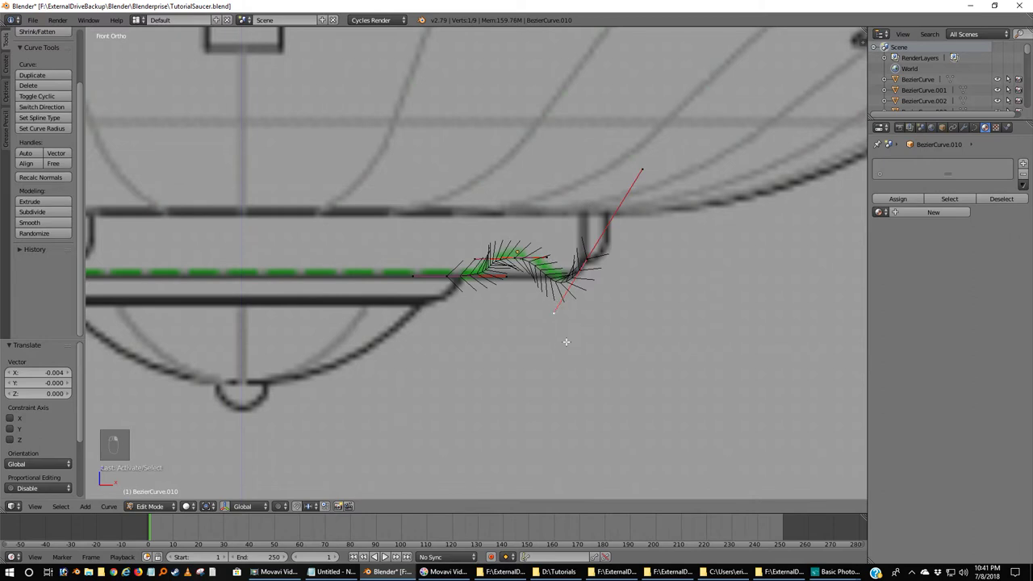
{"action": "key", "text": "g"}
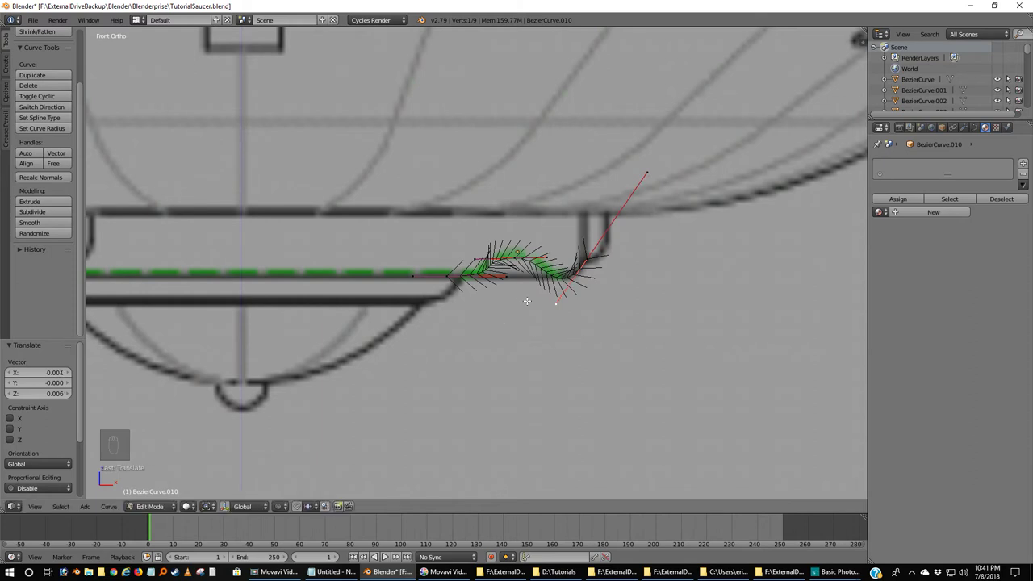
Step: Leave Edit Mode, zoom out to the saucer underside and delete the converted curve object
{"action": "key", "text": "Tab"}
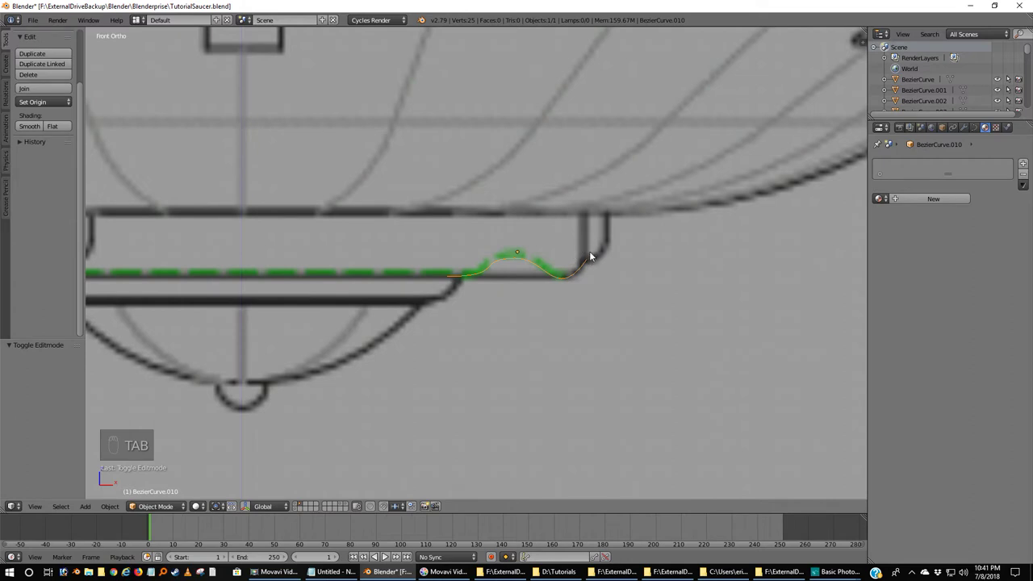
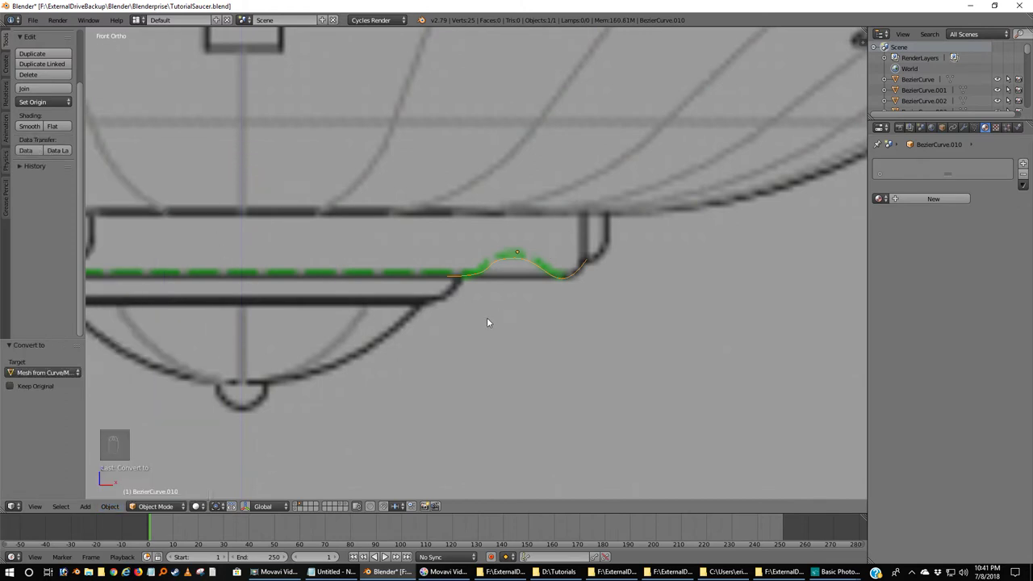
{"action": "middle_click", "coordinate": [493, 321]}
{"action": "left_click_drag", "start_coordinate": [492, 321], "coordinate": [553, 326]}
{"action": "key", "text": "x"}
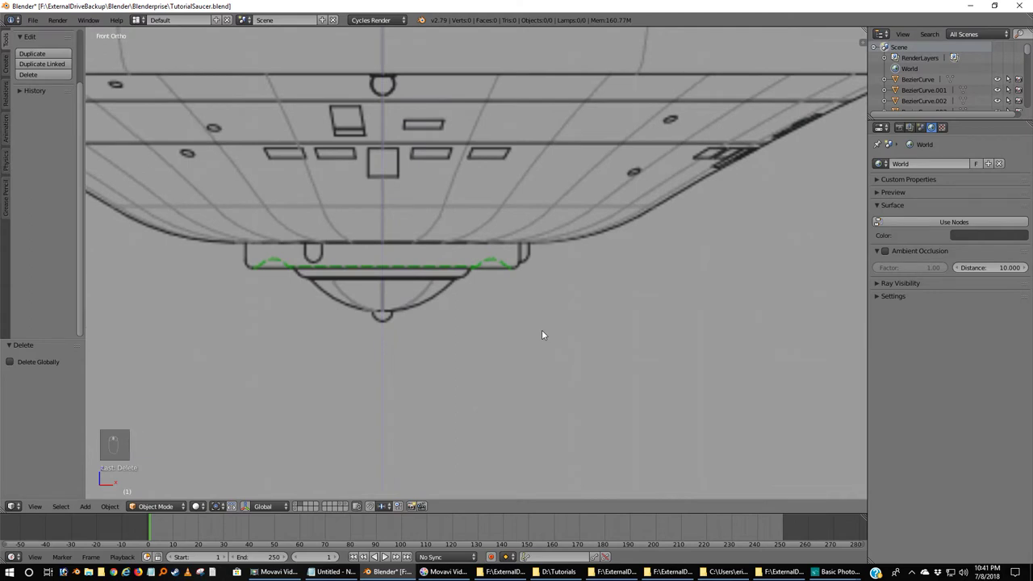
Step: Add a 32-vertex circle at the saucer centre, rotate it 90° upright and shrink it small
{"action": "key", "text": "shift+a"}
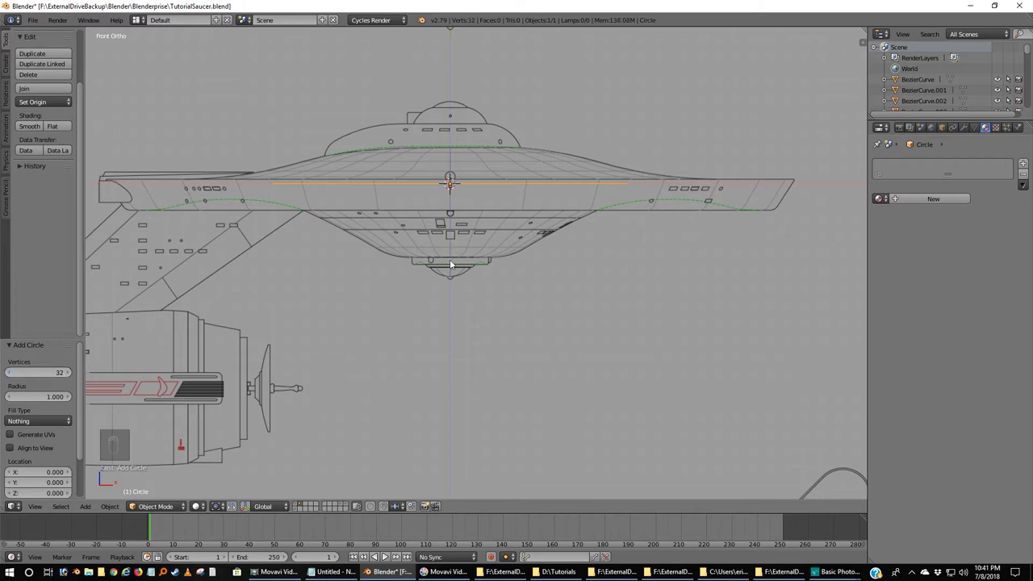
{"action": "key", "text": "KP_3"}
{"action": "key", "text": "r"}
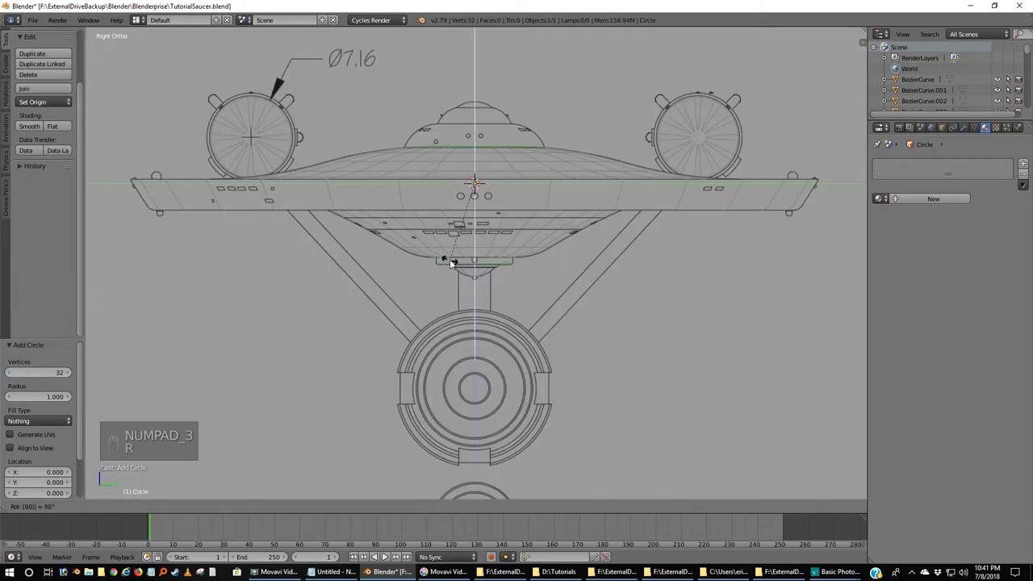
{"action": "key", "text": "KP_1"}
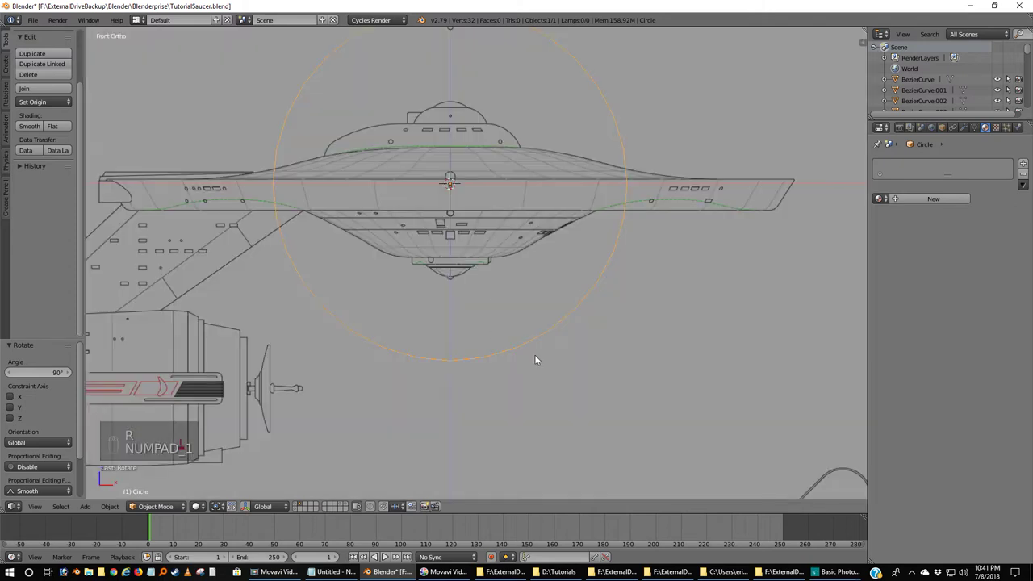
{"action": "key", "text": "s"}
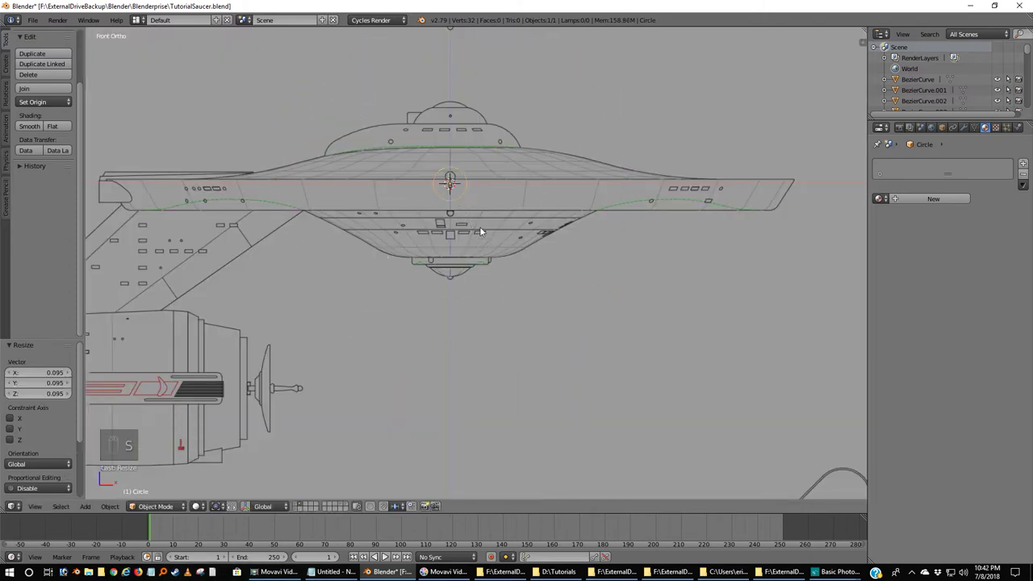
Step: Move the small circle into the right corner of the lower rim ring and enlarge it slightly to fit
{"action": "key", "text": "g"}
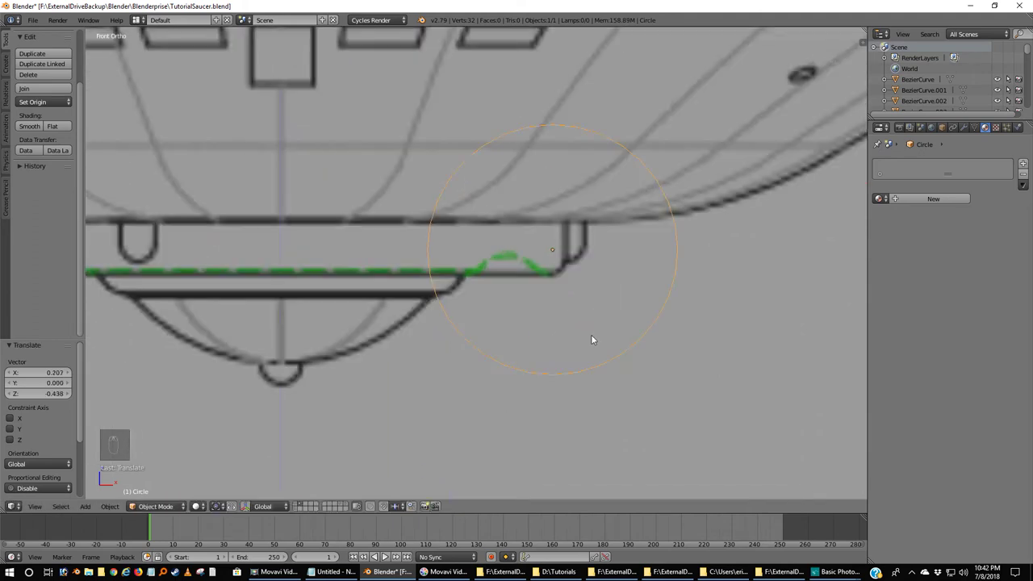
{"action": "key", "text": "s"}
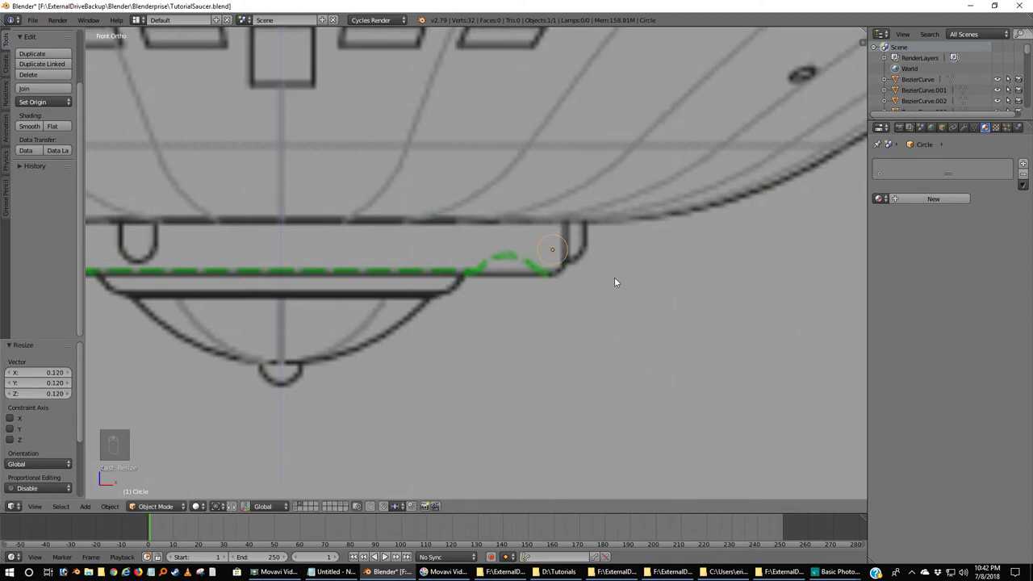
{"action": "key", "text": "g"}
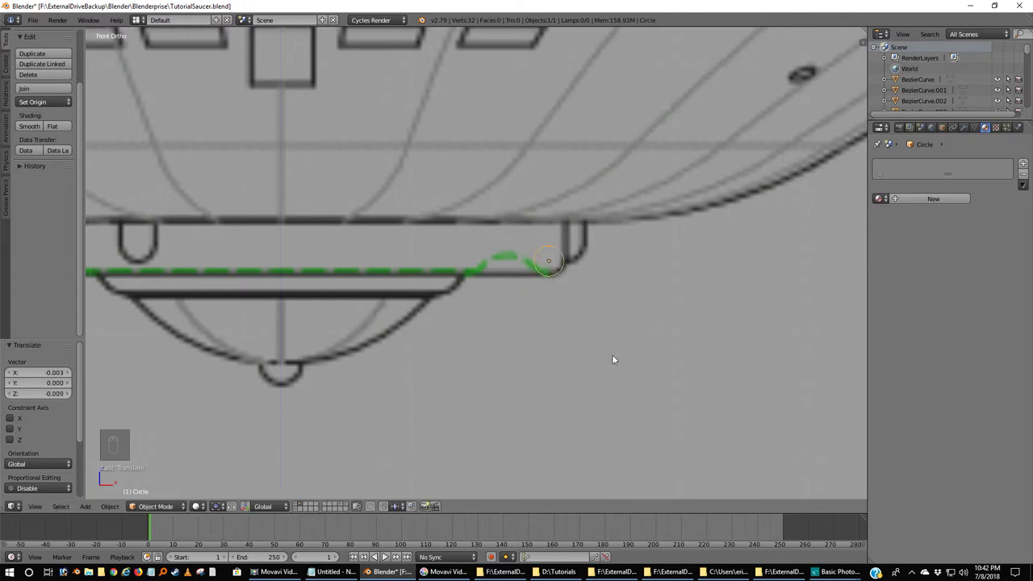
{"action": "key", "text": "s"}
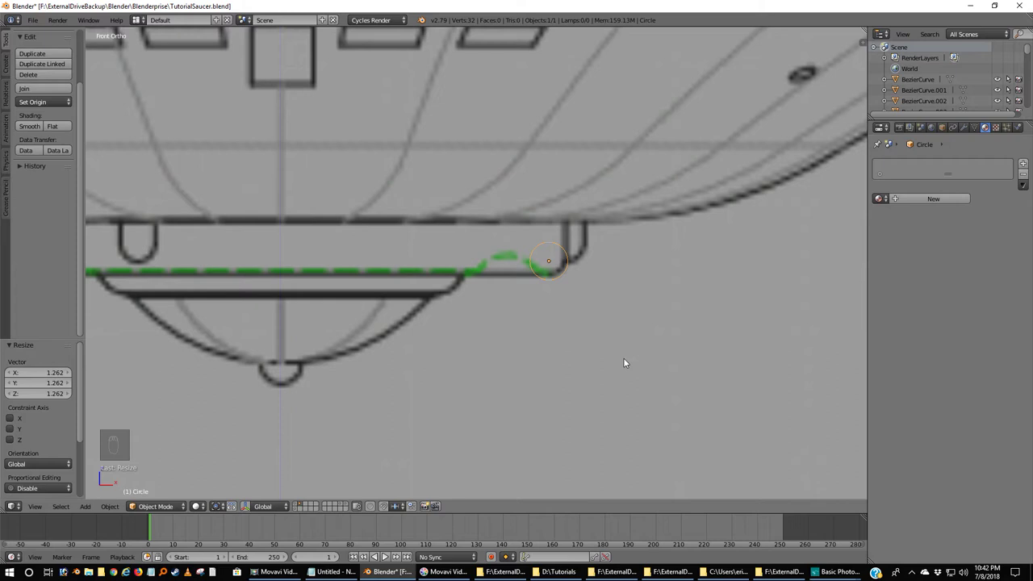
Step: Duplicate the circle twice, placing copies at the centre and the left corner of the rim
{"action": "key", "text": "shift+d"}
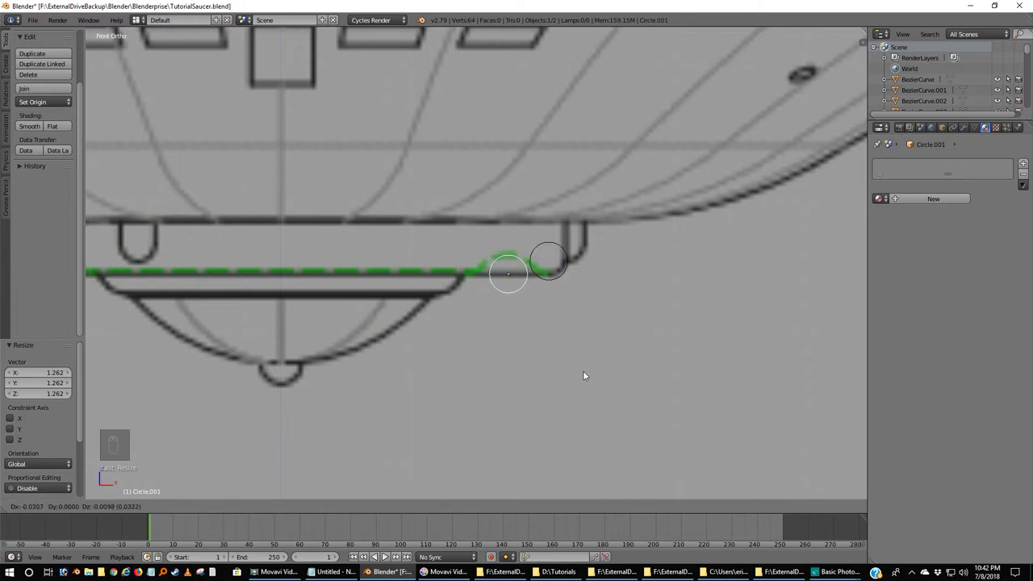
{"action": "key", "text": "shift+d"}
{"action": "key", "text": "g"}
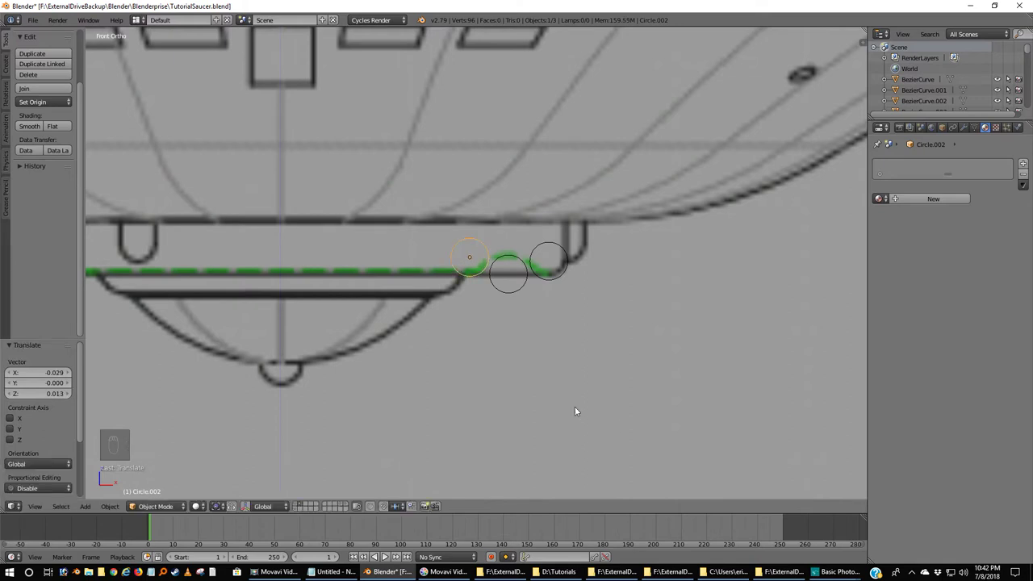
{"action": "left_click_drag", "start_coordinate": [561, 385], "coordinate": [567, 324]}
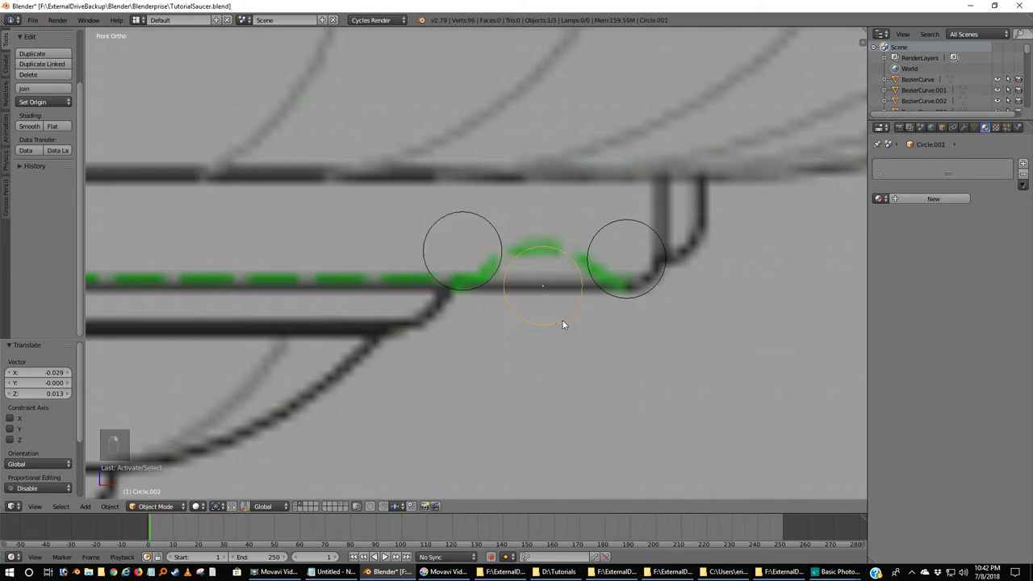
Step: Enlarge and vertically squash the middle circle beneath the bump, then slide the right circle into place
{"action": "key", "text": "s"}
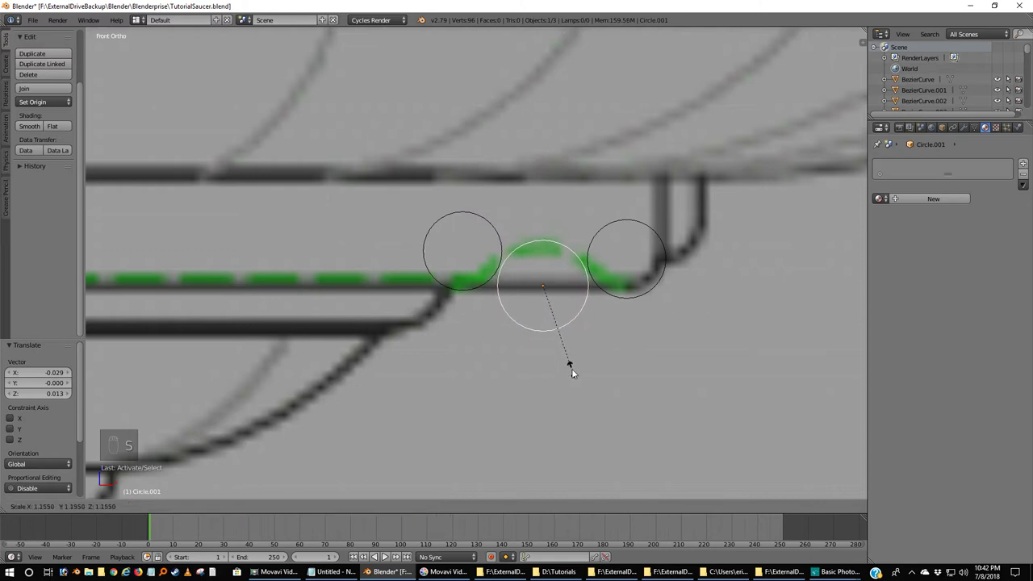
{"action": "key", "text": "g"}
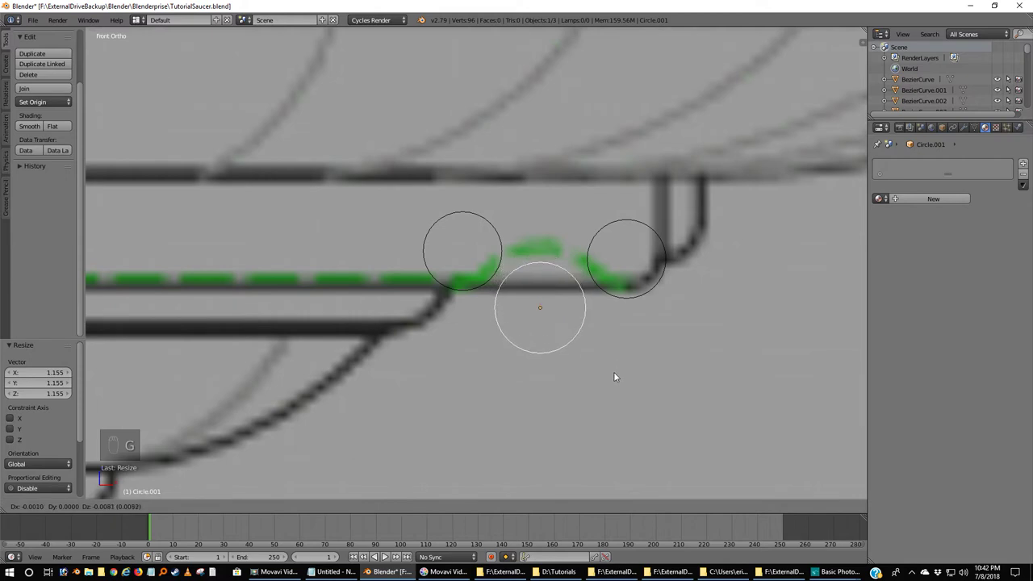
{"action": "key", "text": "s"}
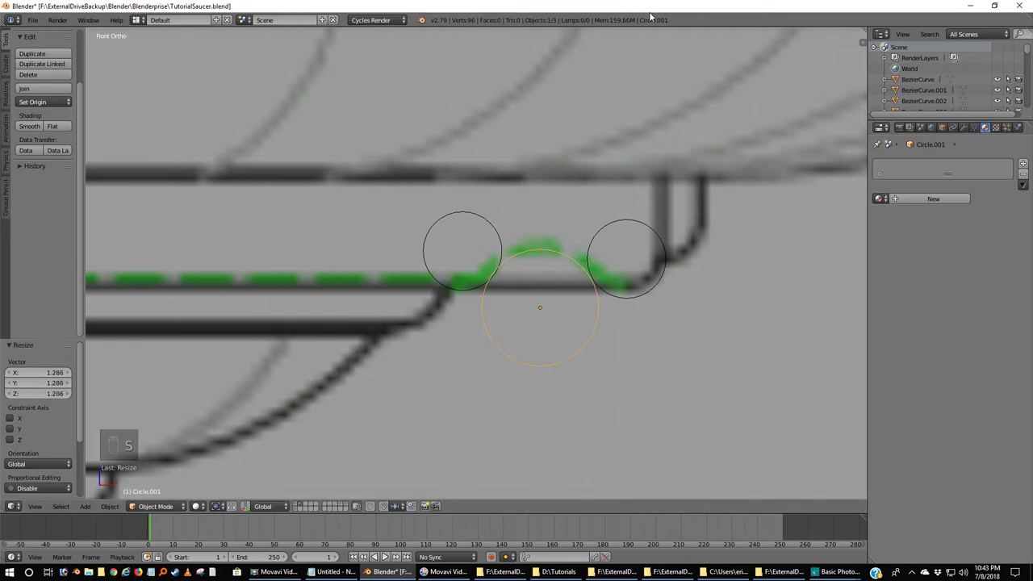
{"action": "key", "text": "g"}
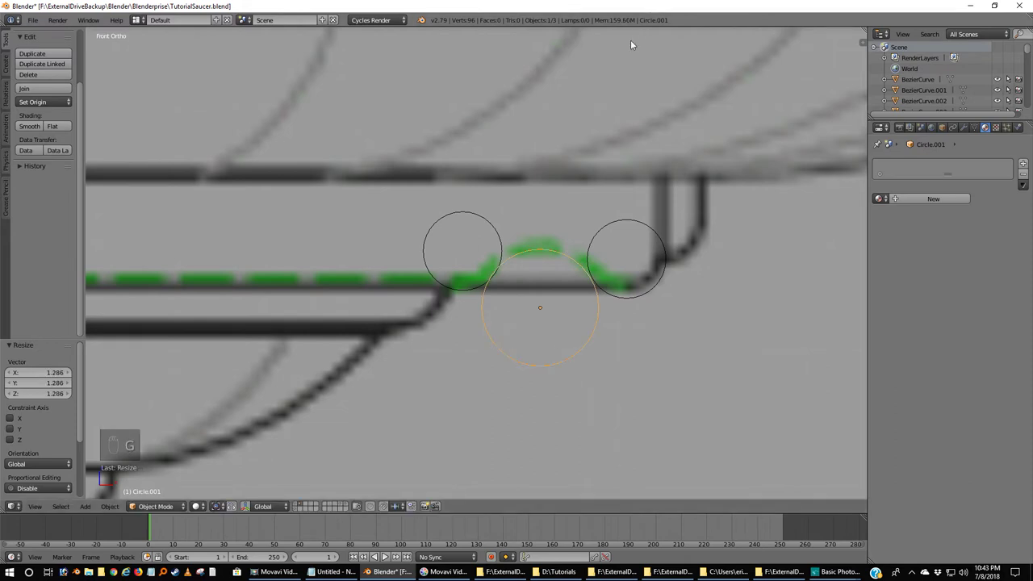
{"action": "key", "text": "g"}
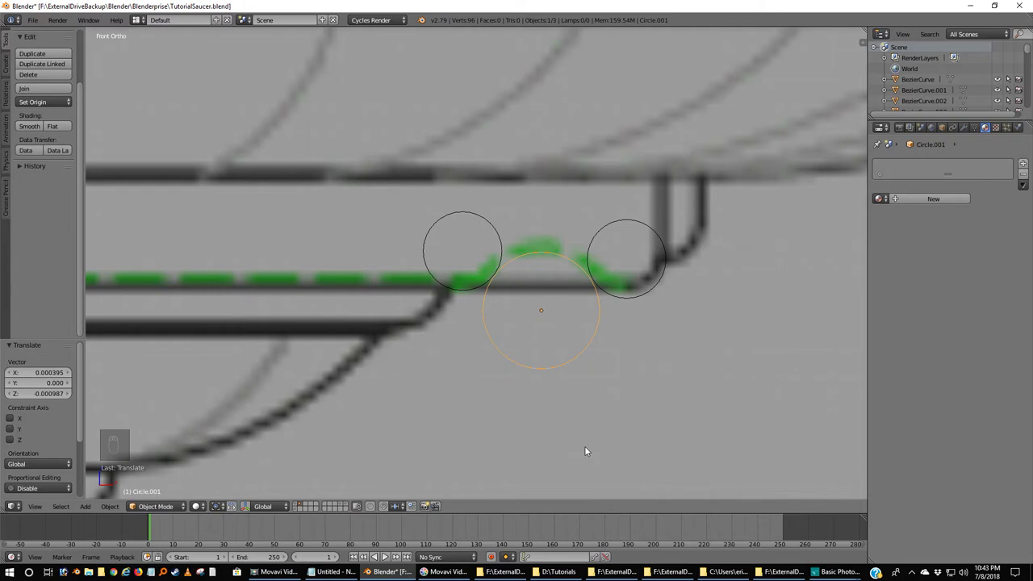
{"action": "key", "text": "s"}
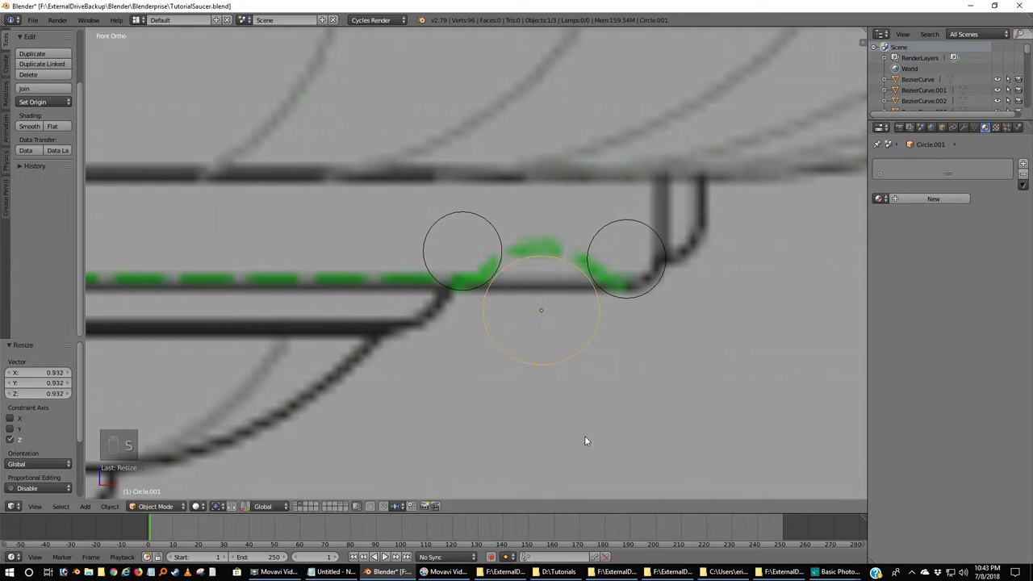
{"action": "key", "text": "g"}
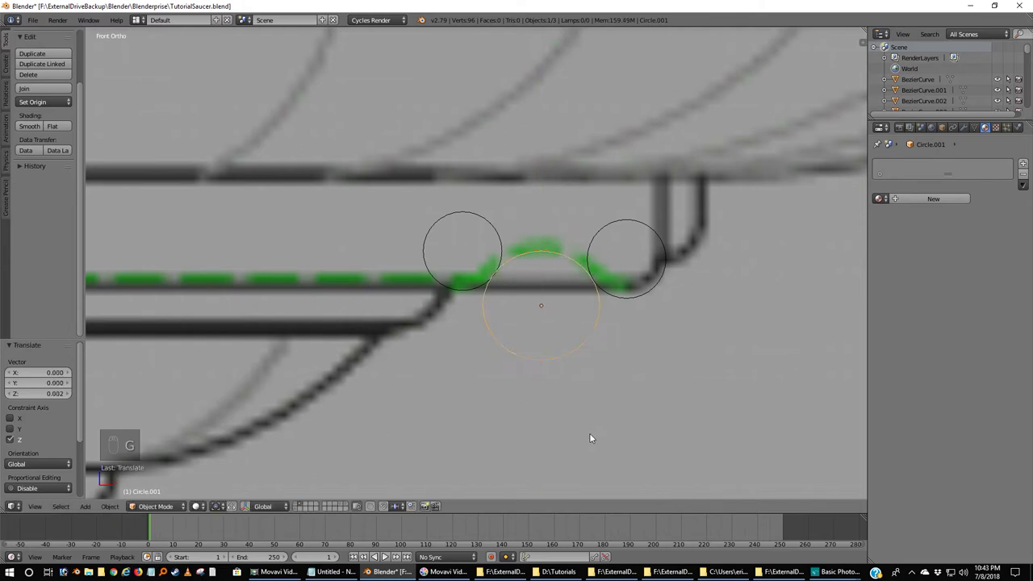
{"action": "key", "text": "g"}
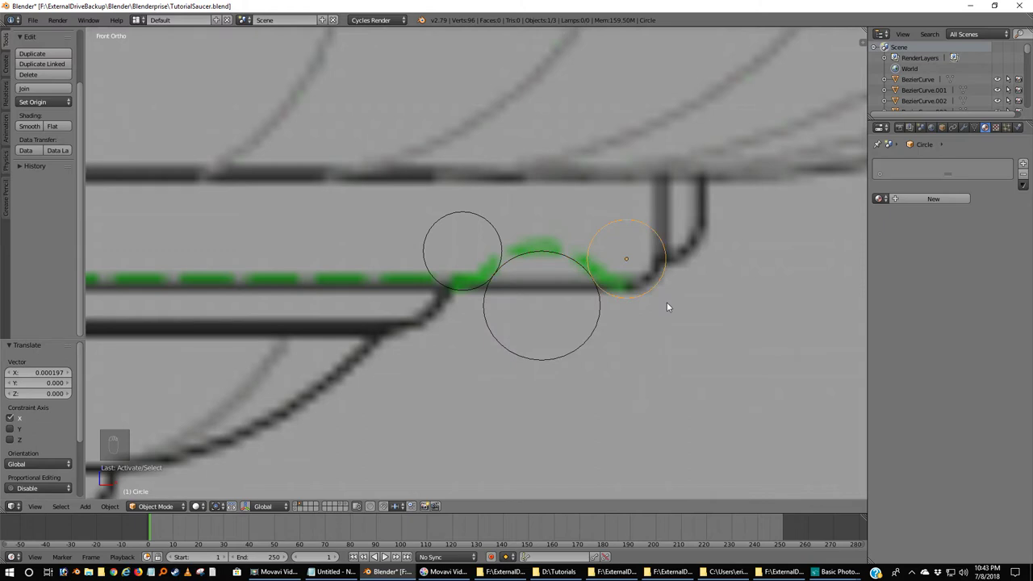
Step: Delete the right circle's upper vertices, leaving only its lower arc at the rim corner
{"action": "key", "text": "Tab"}
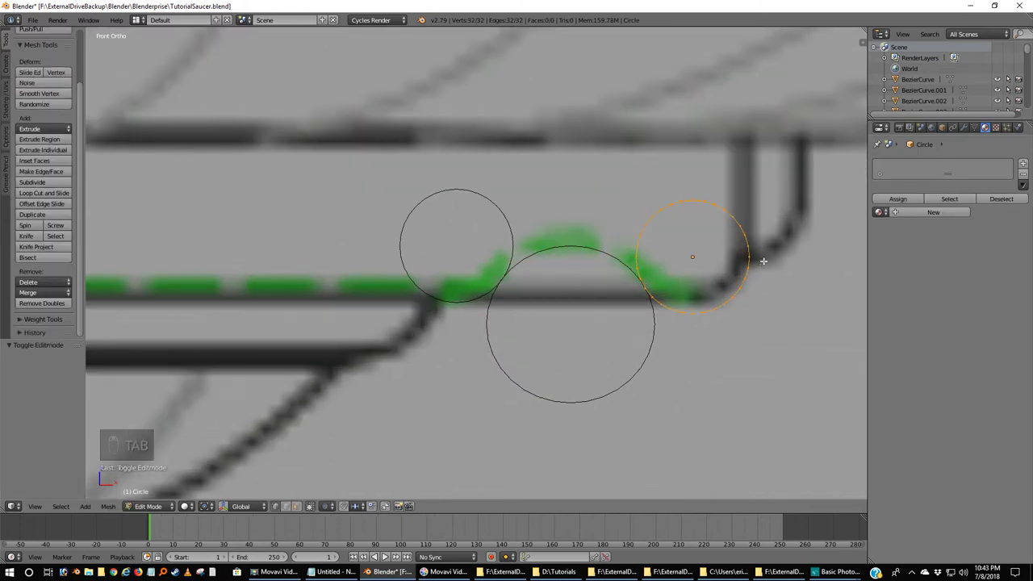
{"action": "key", "text": "a"}
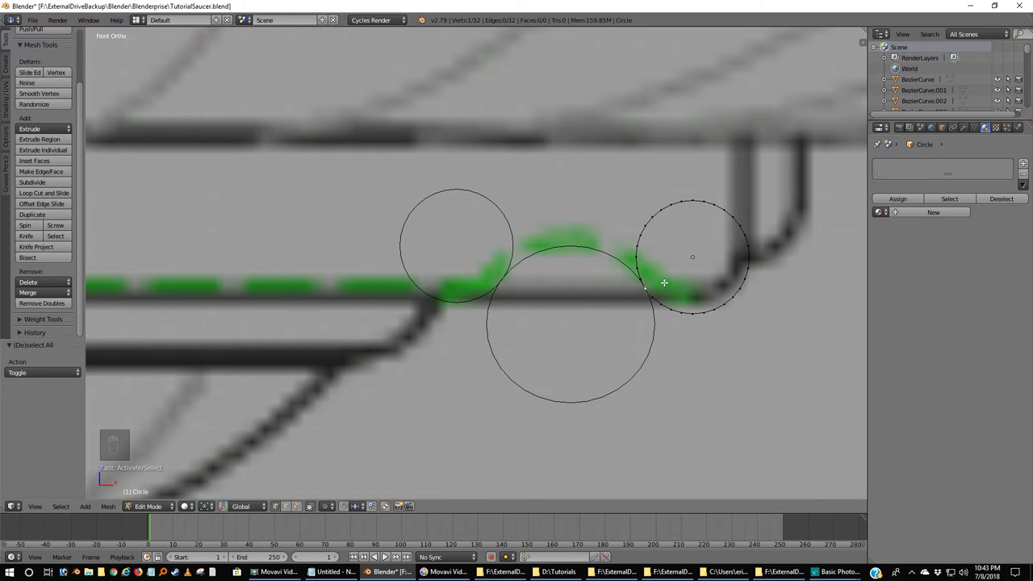
{"action": "key", "text": "a"}
{"action": "key", "text": "c"}
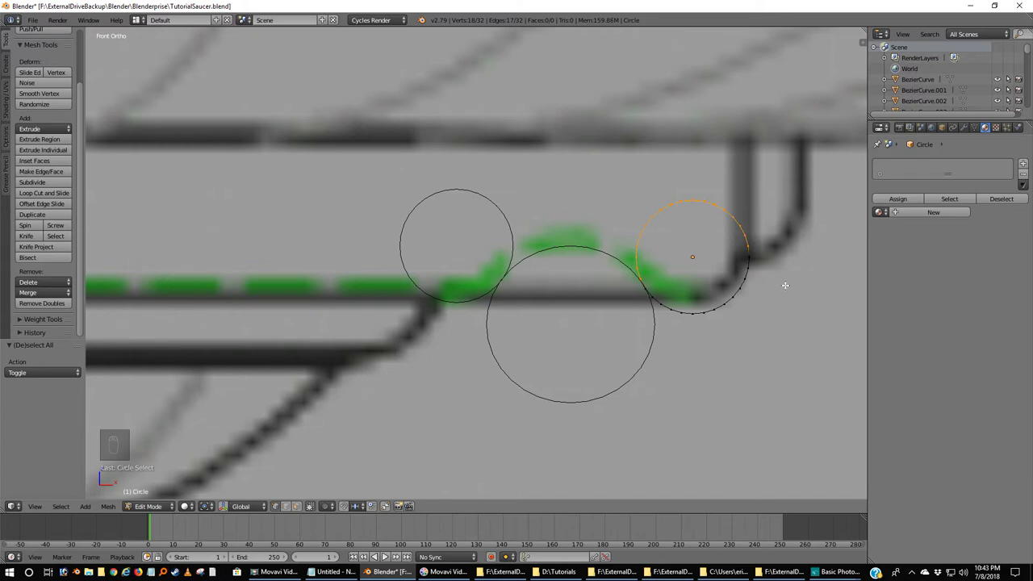
{"action": "key", "text": "x"}
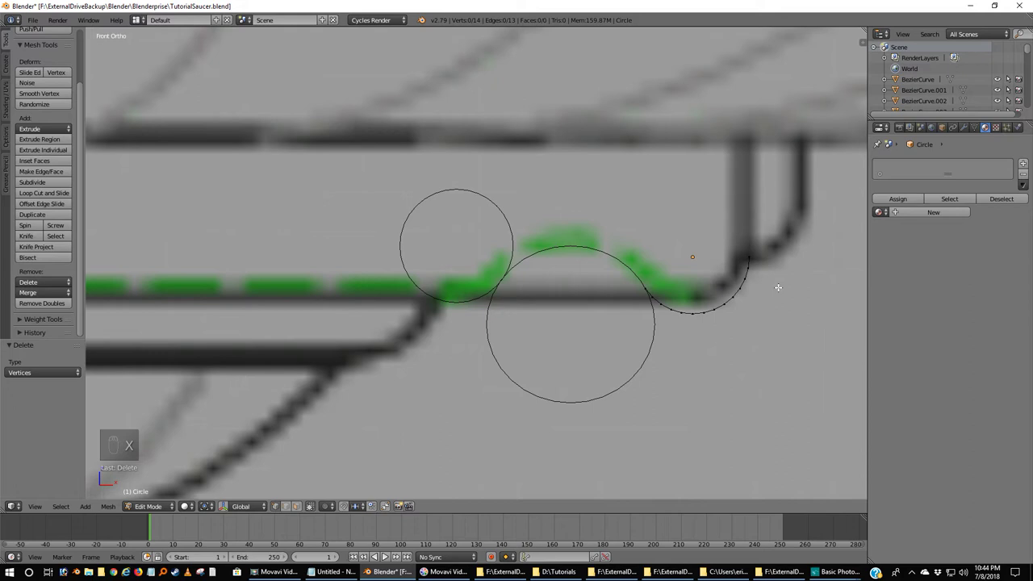
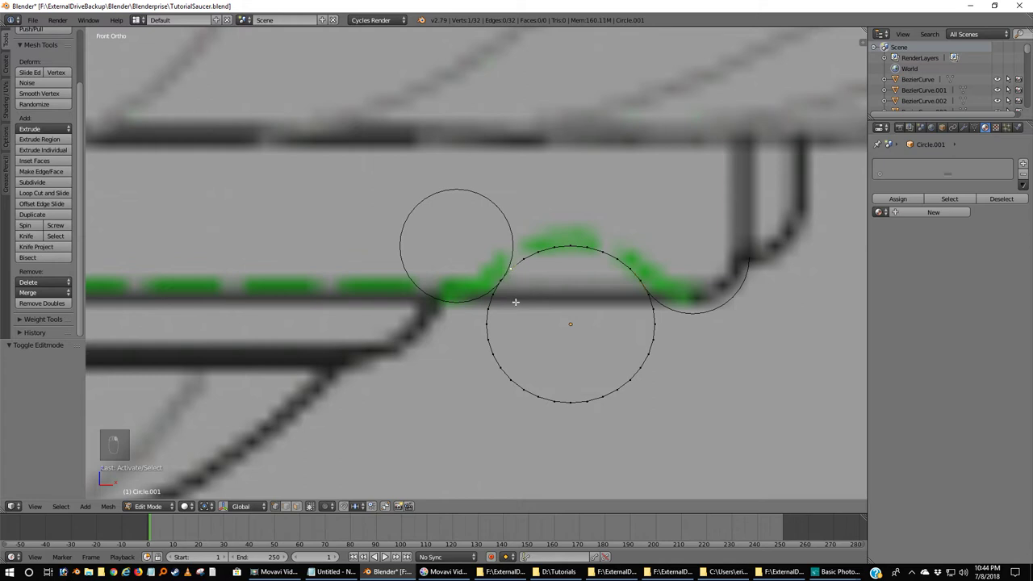
Step: Trim the middle circle to its upper arc over the bump and pick the small left circle
{"action": "key", "text": "a"}
{"action": "key", "text": "c"}
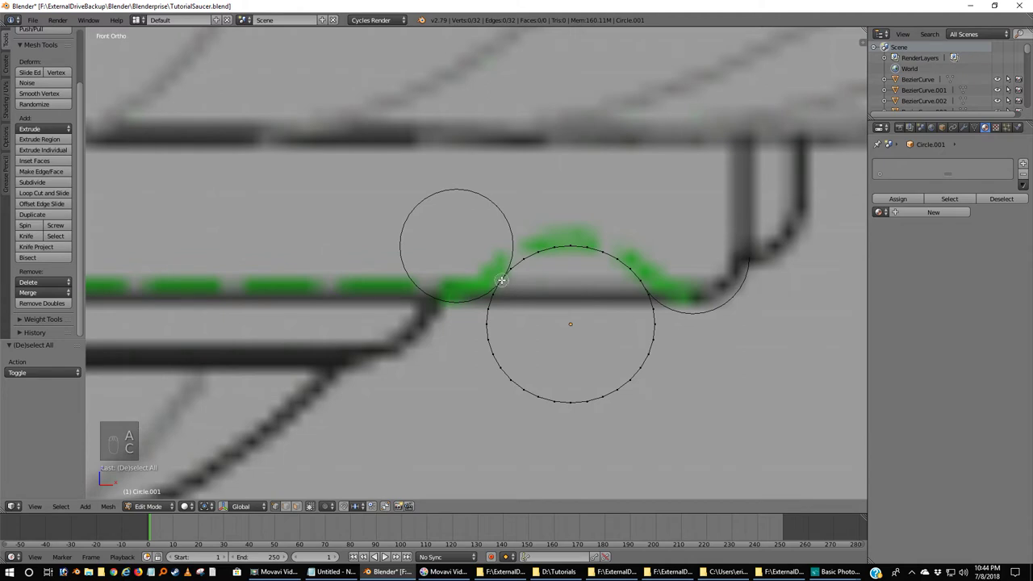
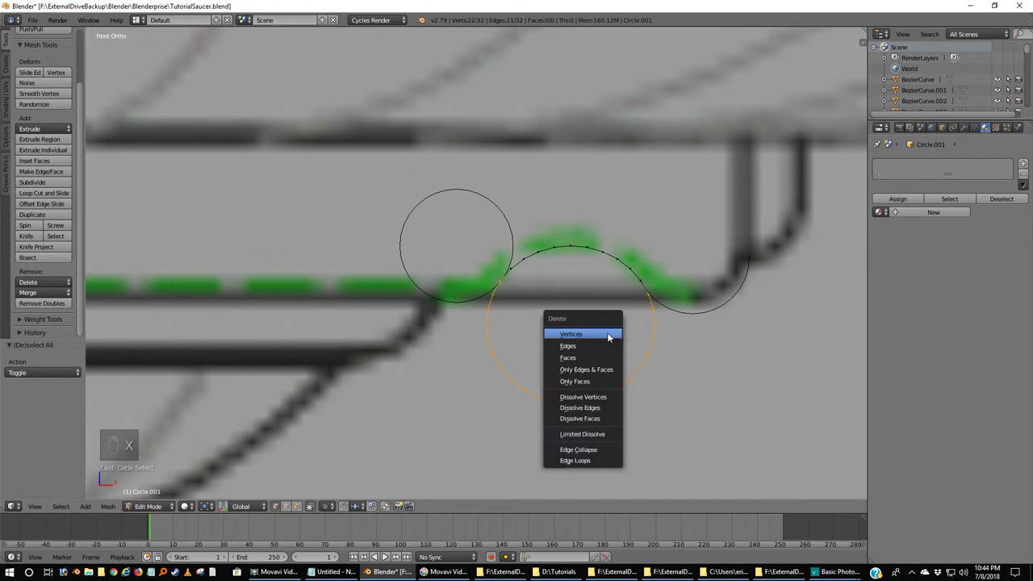
{"action": "key", "text": "Tab"}
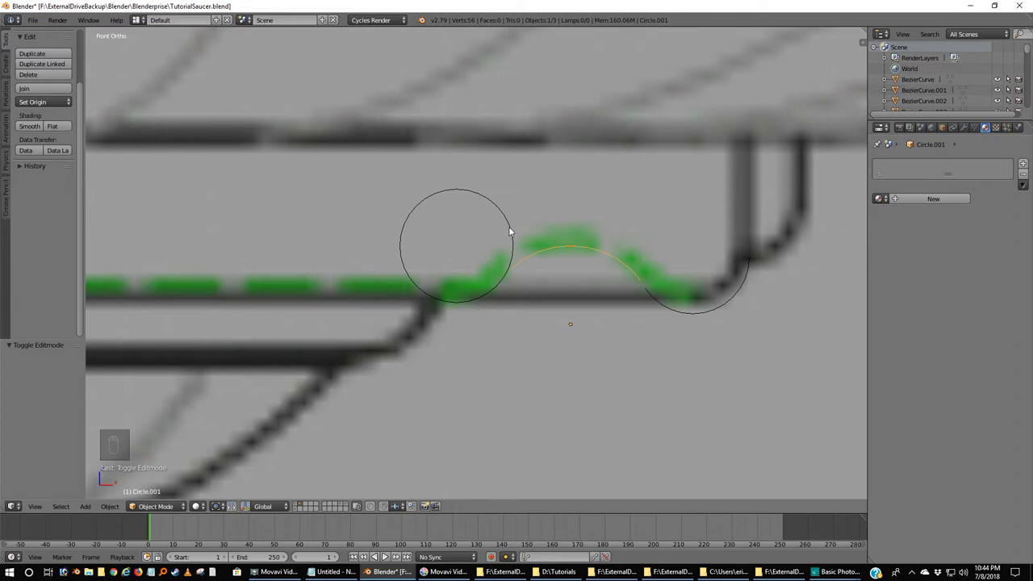
{"action": "left_click_drag", "start_coordinate": [513, 231], "coordinate": [560, 314]}
Step: Delete the left circle's unwanted vertices to leave a short arc, then select all three arc pieces
{"action": "key", "text": "Tab"}
{"action": "key", "text": "a"}
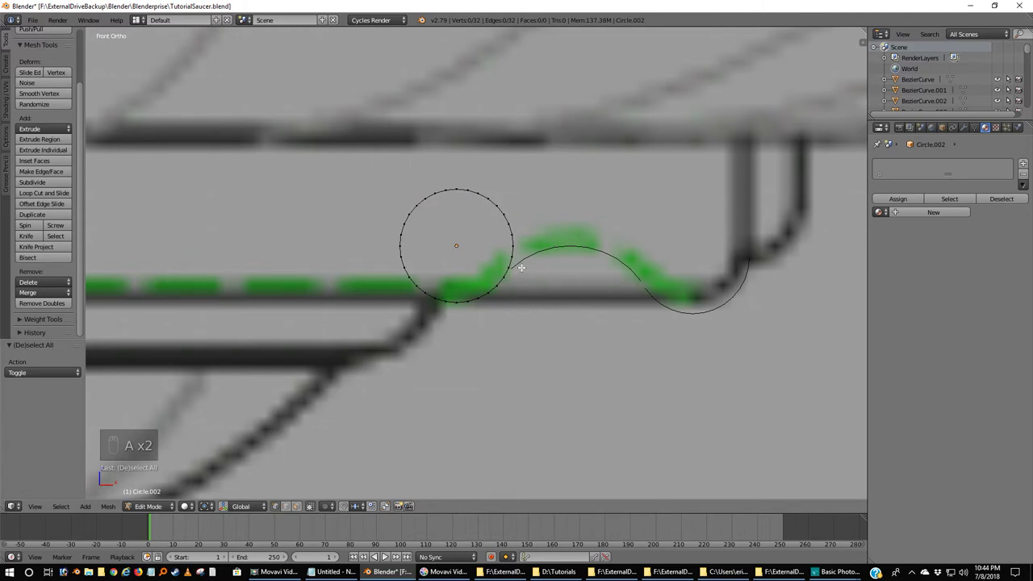
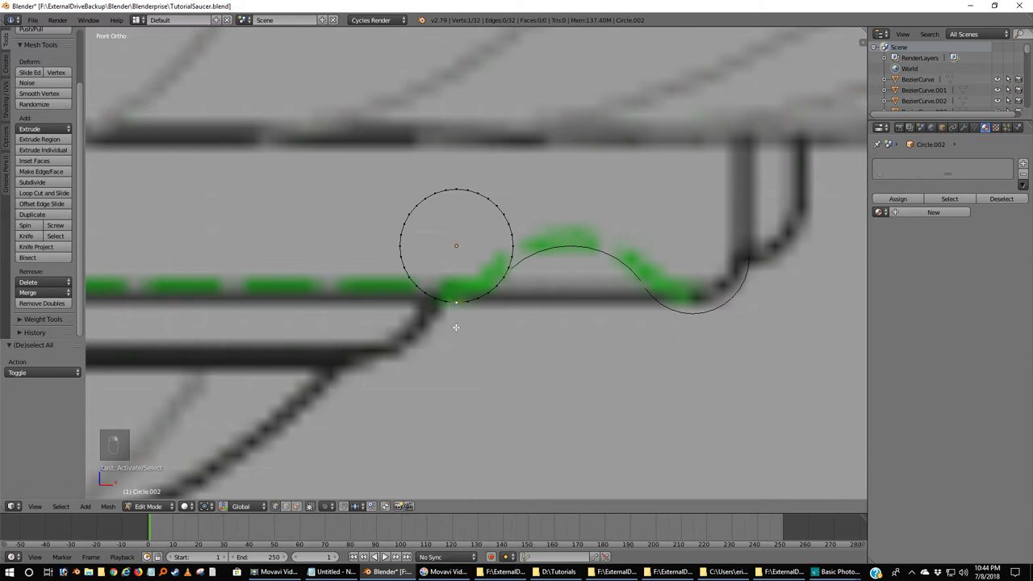
{"action": "key", "text": "a"}
{"action": "key", "text": "c"}
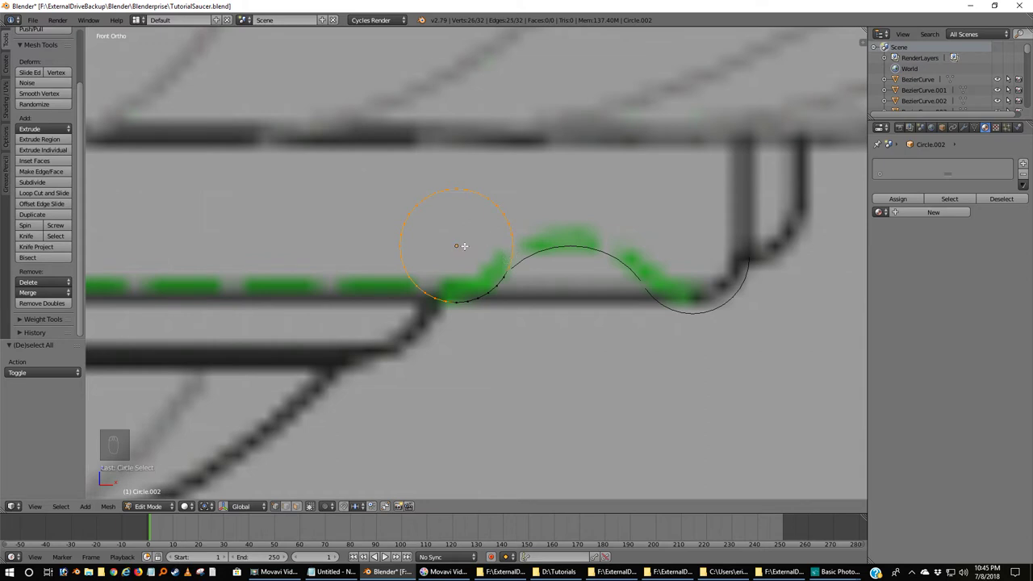
{"action": "key", "text": "x"}
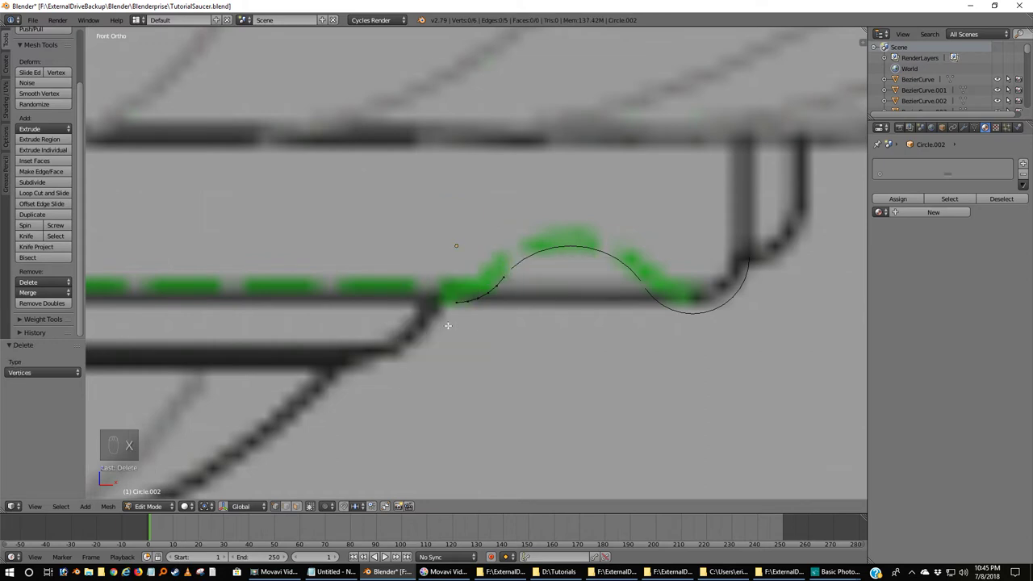
{"action": "key", "text": "Tab"}
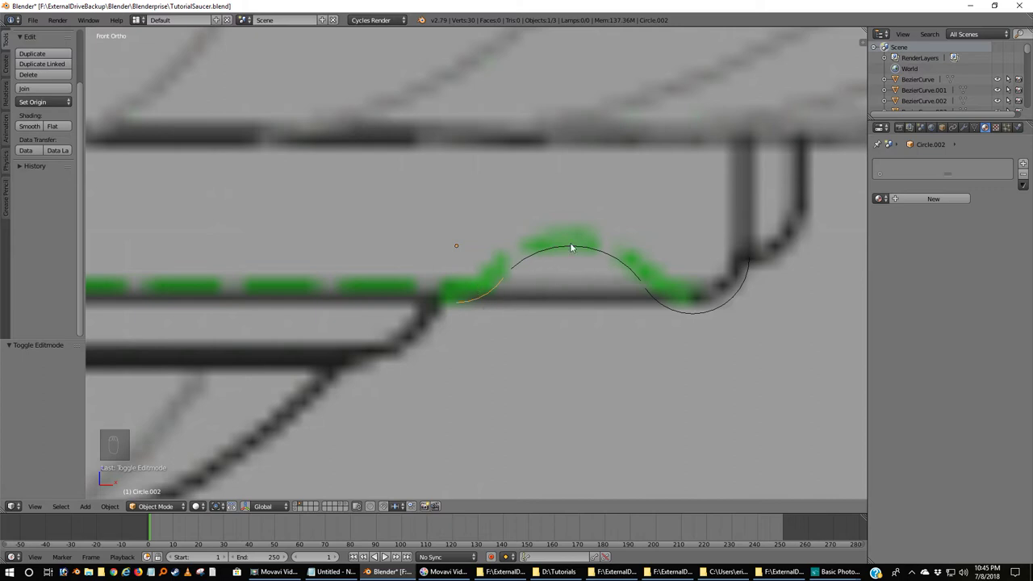
{"action": "left_click_drag", "start_coordinate": [575, 246], "coordinate": [684, 309]}
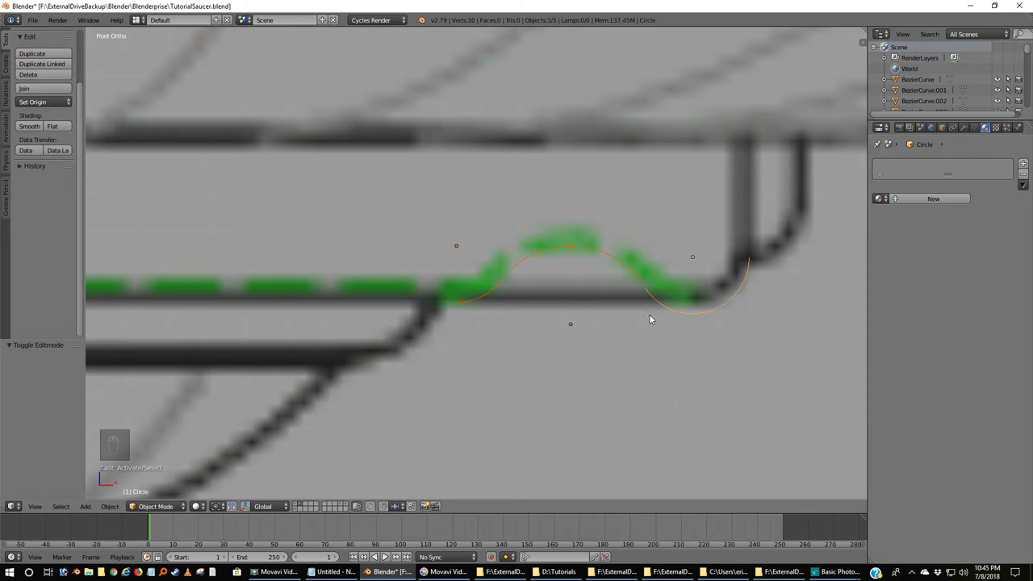
Step: Join the three arcs with Ctrl+J, bridge both gaps with edges and extrude the outer end upward
{"action": "key", "text": "ctrl+j"}
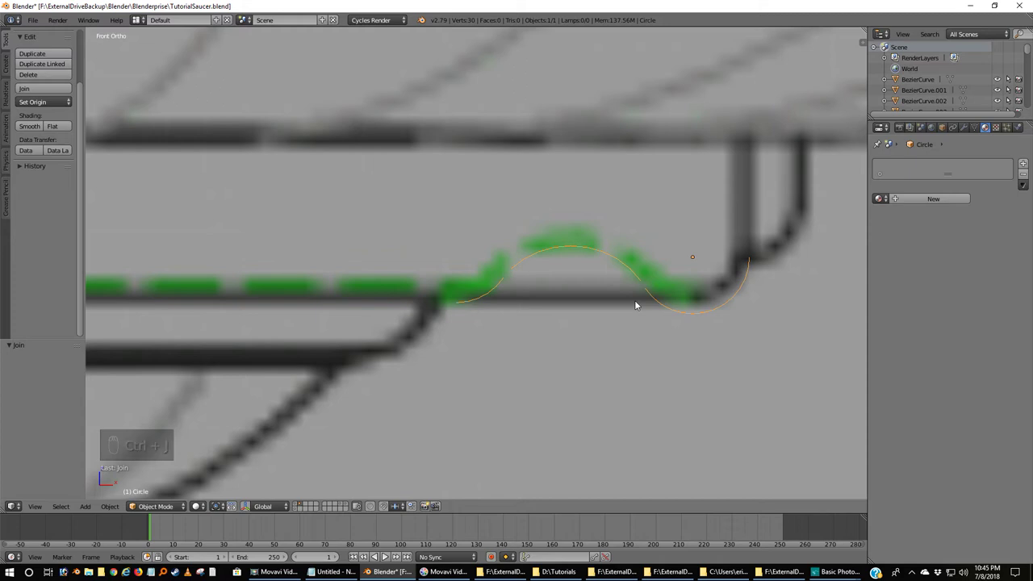
{"action": "key", "text": "Tab"}
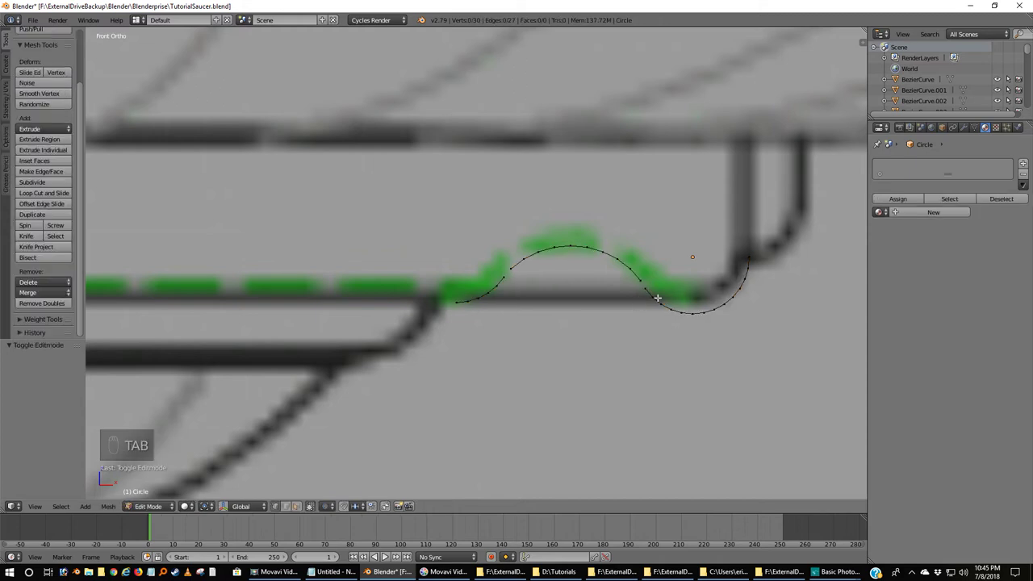
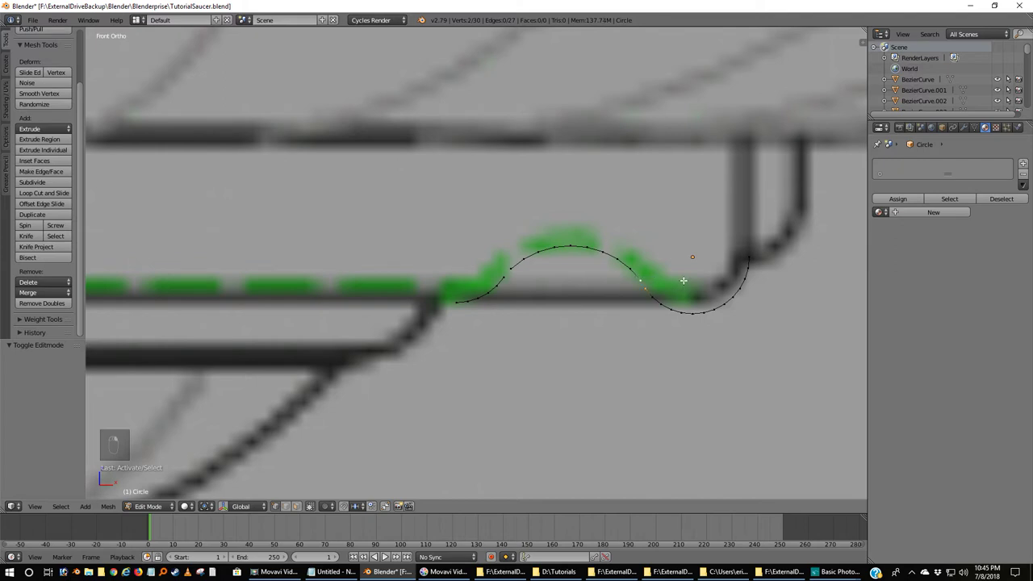
{"action": "key", "text": "f"}
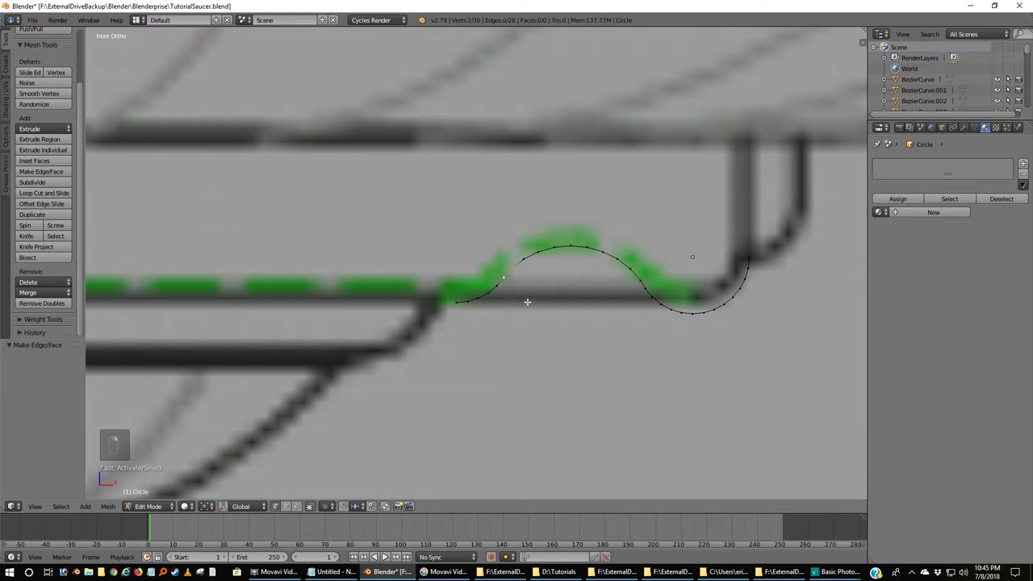
{"action": "key", "text": "f"}
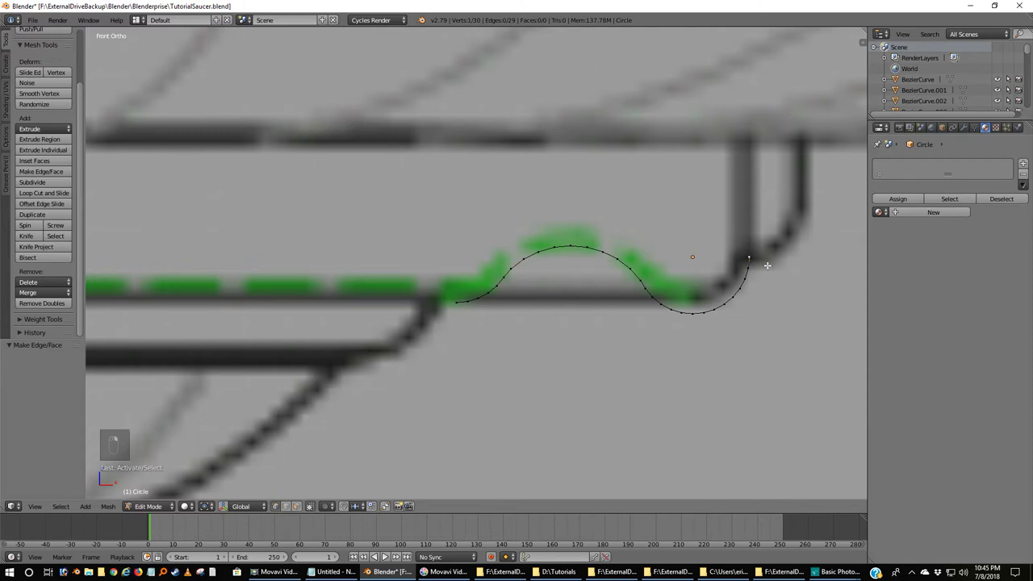
{"action": "key", "text": "e"}
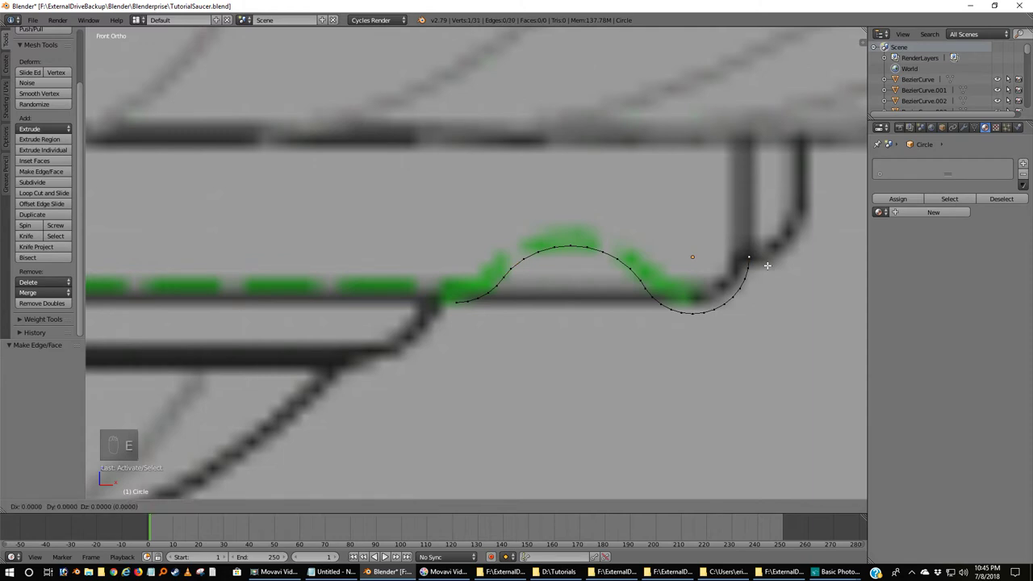
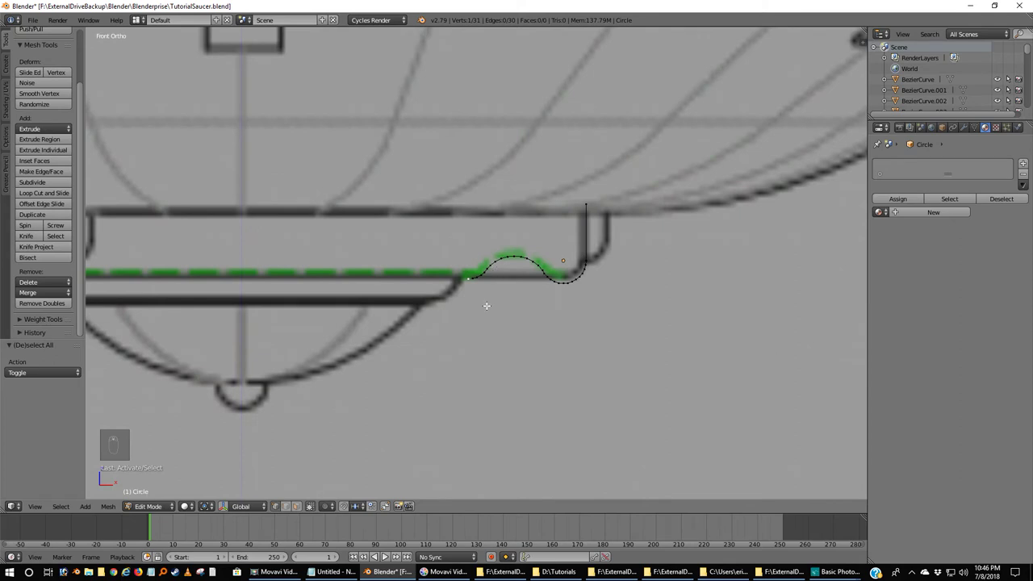
Step: Extrude the profile's inner end horizontally toward the saucer's centre line
{"action": "key", "text": "e"}
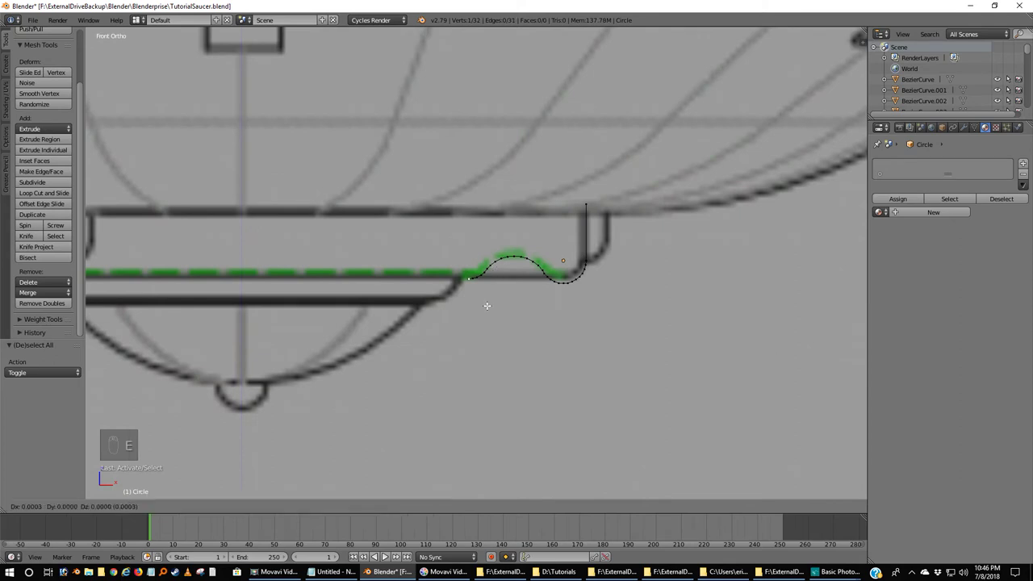
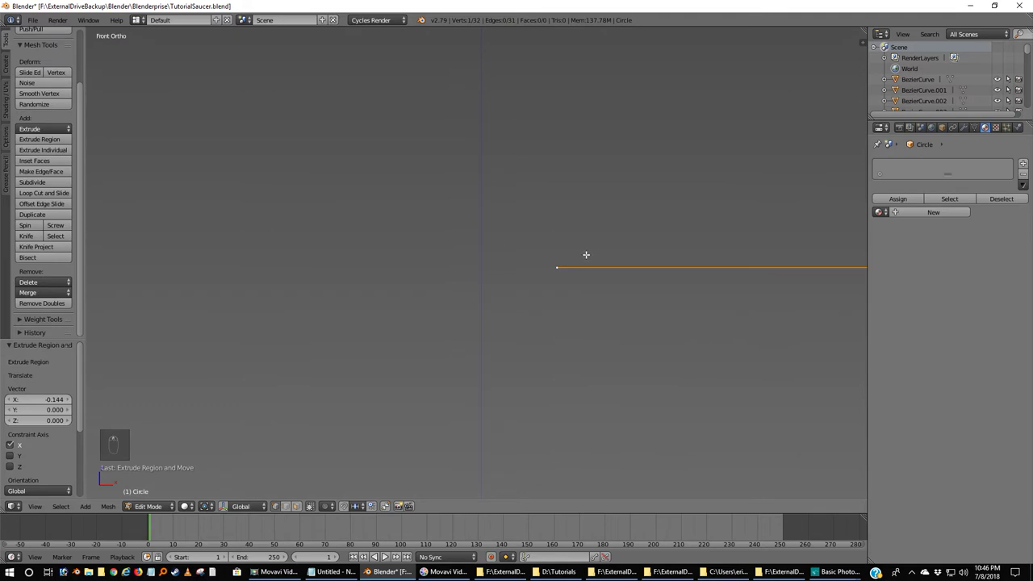
{"action": "key", "text": "g"}
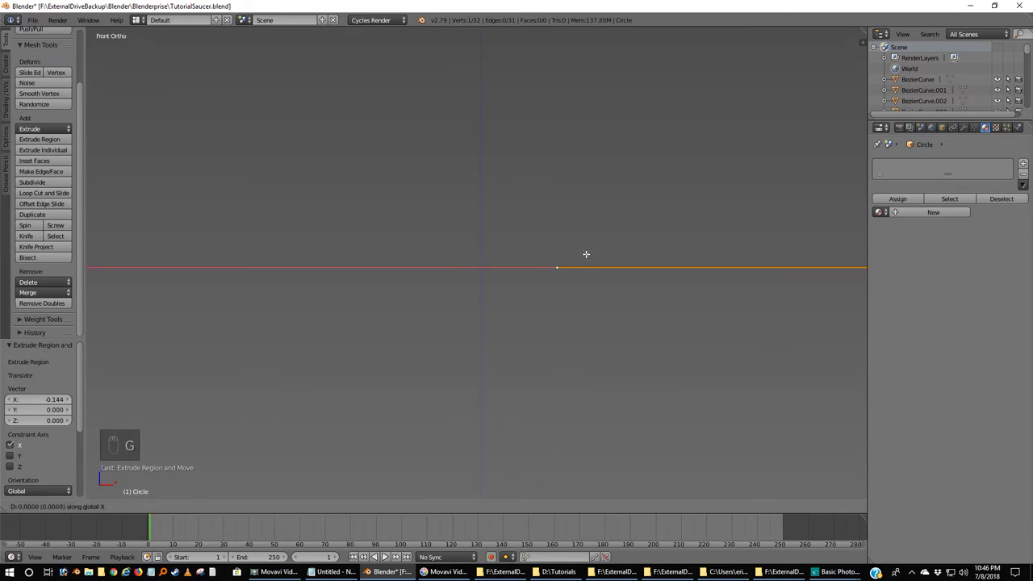
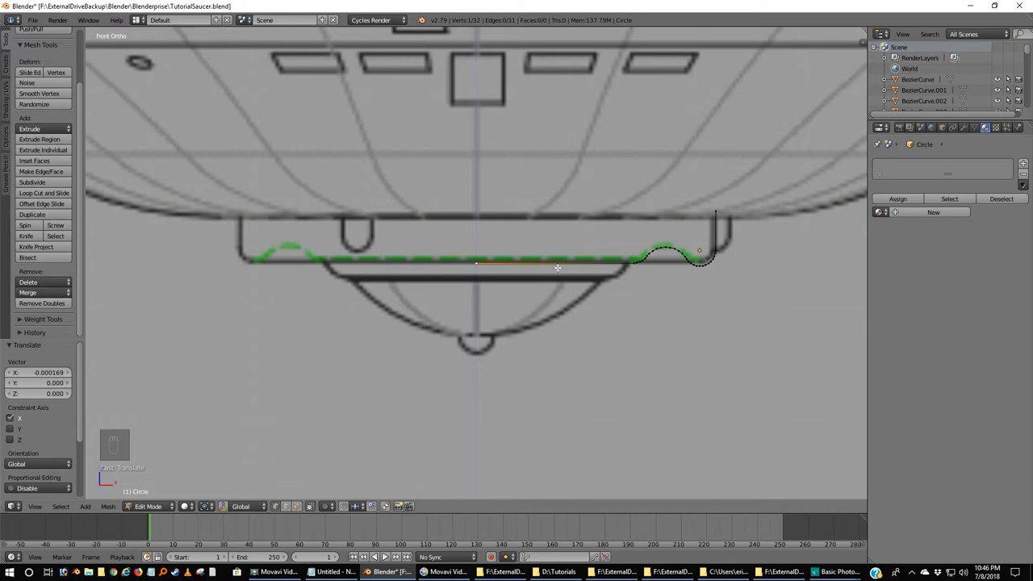
Step: Snap the 3D cursor to the profile's centre end, select the whole profile and view it from underneath
{"action": "key", "text": "shift+s"}
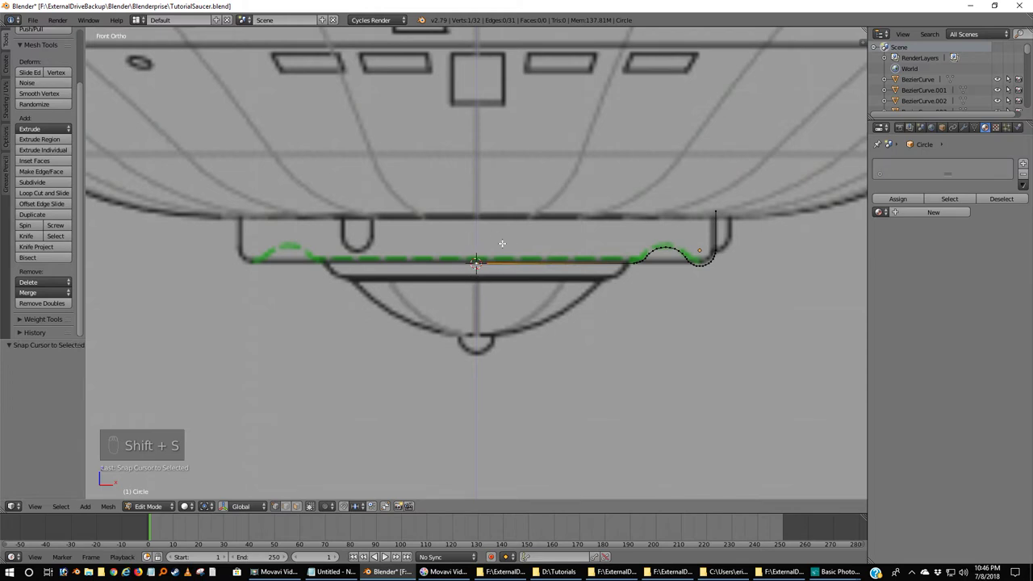
{"action": "key", "text": "a"}
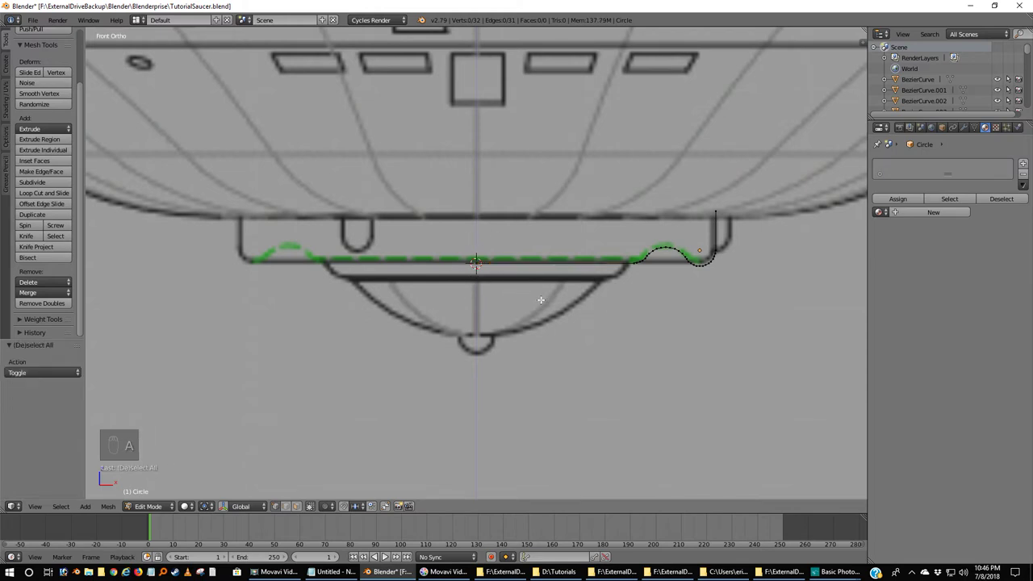
{"action": "key", "text": "a"}
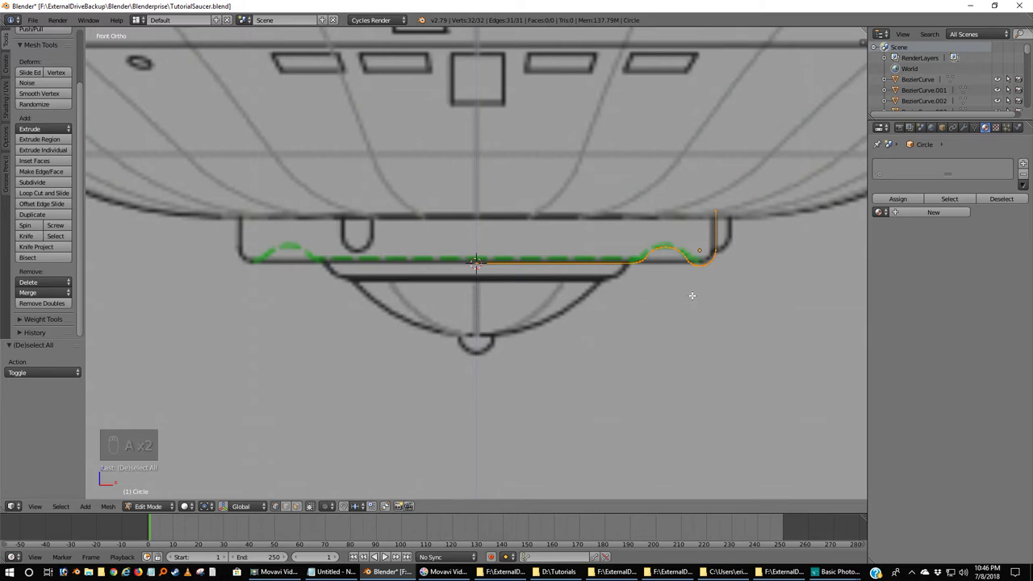
{"action": "key", "text": "ctrl+KP_7"}
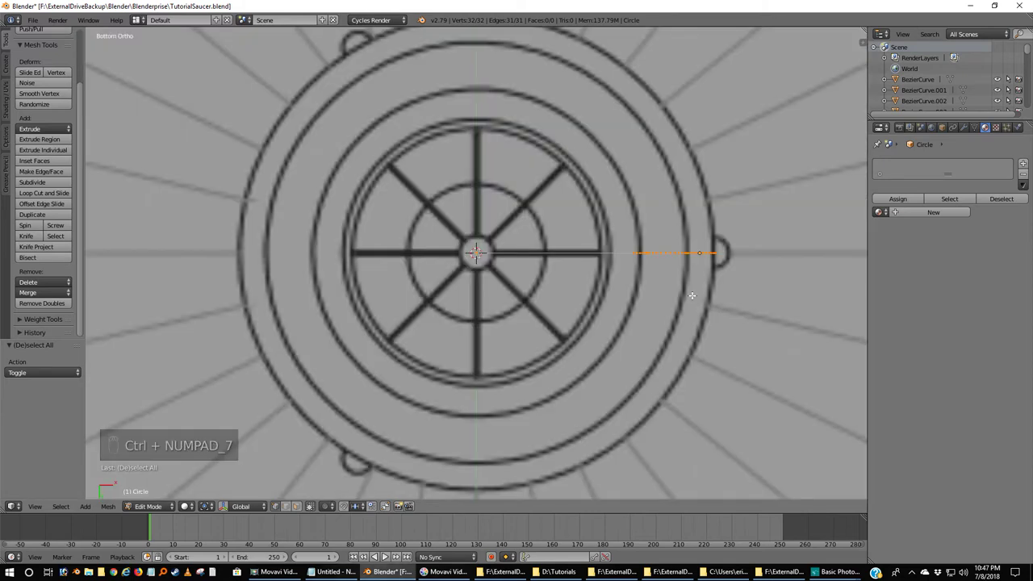
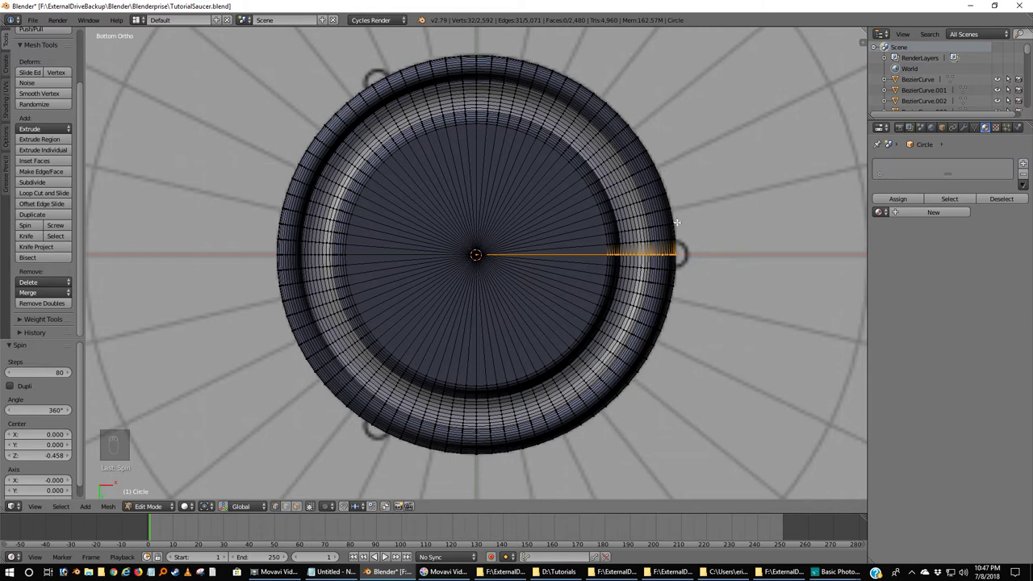
Step: Spin the selected profile into the full round sensor mesh and check it in Object Mode
{"action": "key", "text": "a"}
{"action": "key", "text": "a"}
{"action": "key", "text": "Tab"}
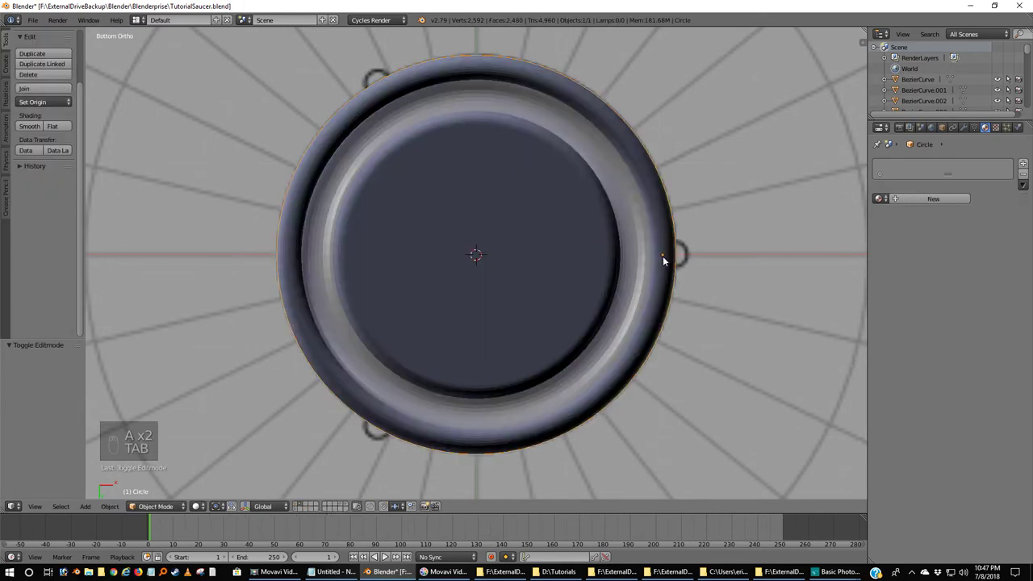
{"action": "key", "text": "r"}
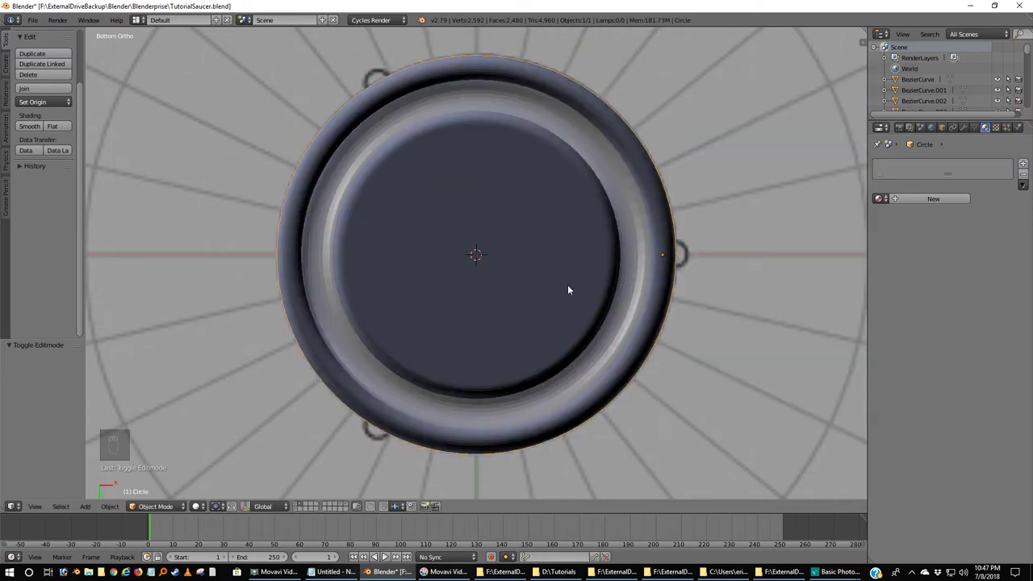
{"action": "key", "text": "Tab"}
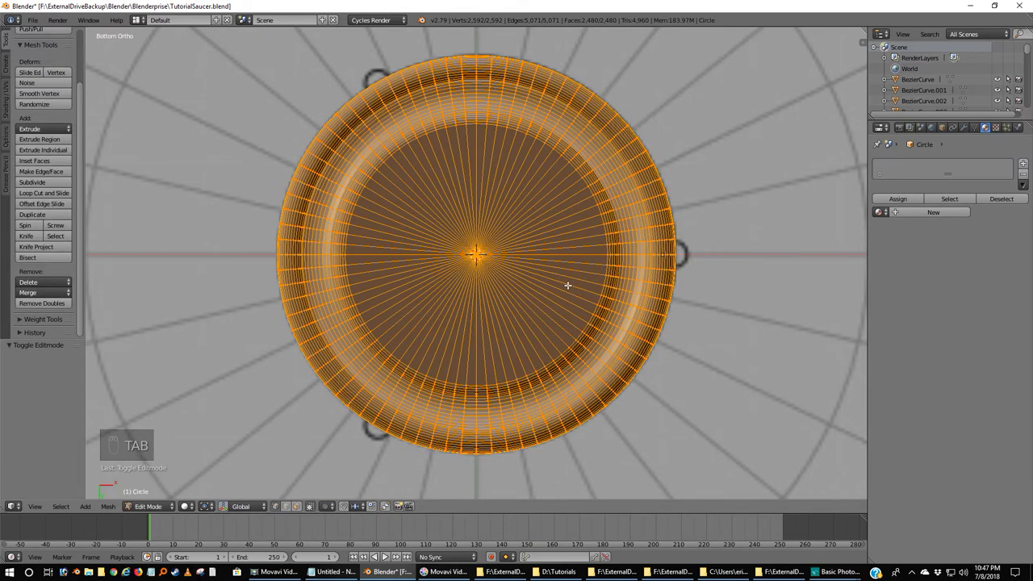
Step: Set the sensor's origin to its geometry centre and rotate the piece 180 degrees
{"action": "key", "text": "Tab"}
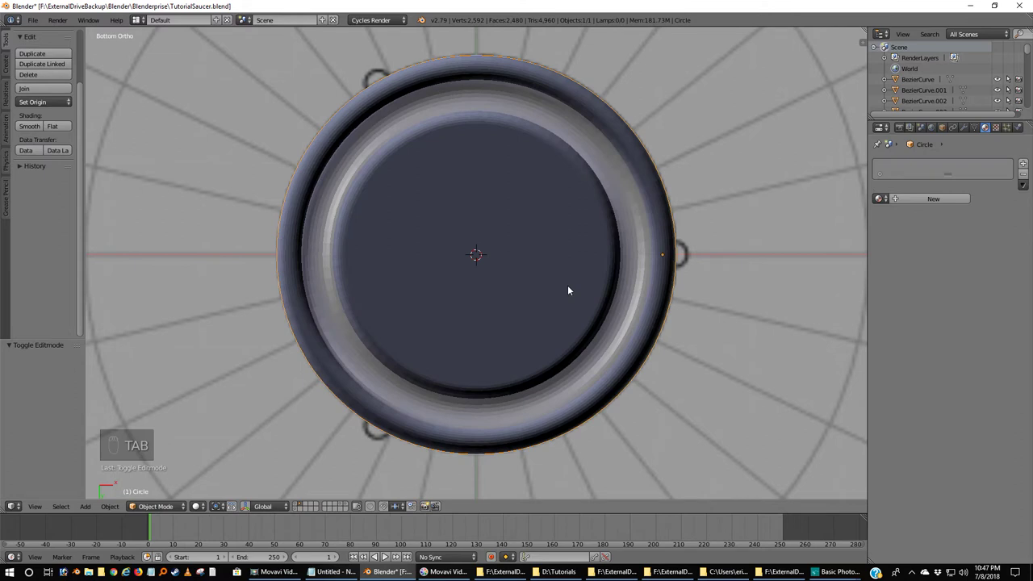
{"action": "key", "text": "ctrl+shift+alt+c"}
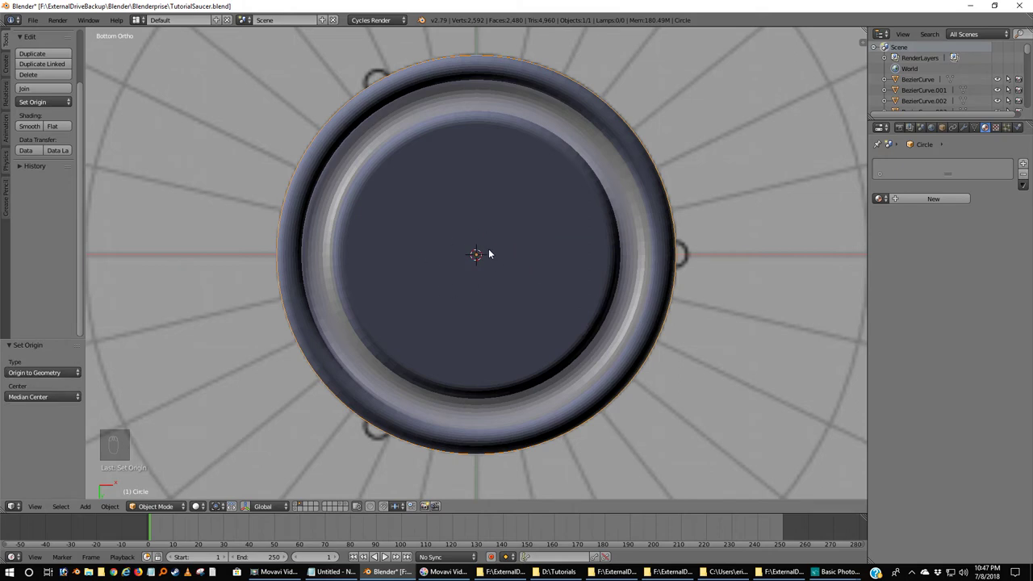
{"action": "key", "text": "r"}
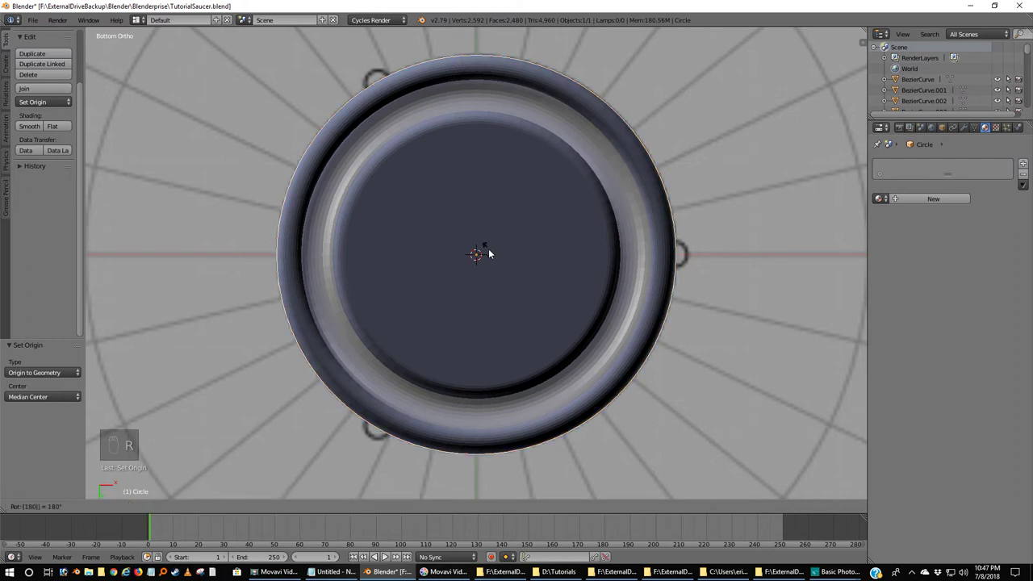
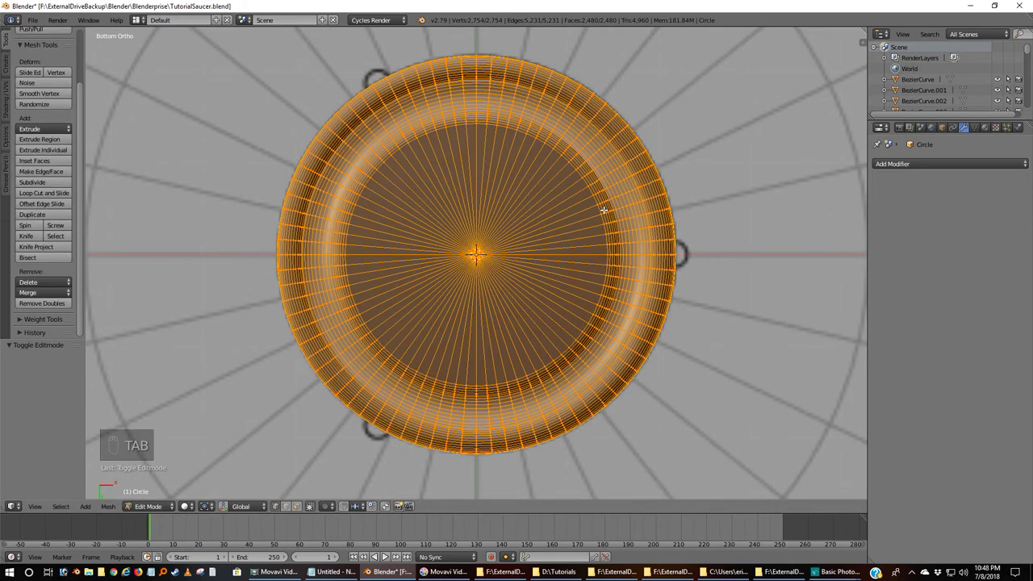
Step: Select the whole sensor mesh, make its normals consistent and verify the shading in Object Mode
{"action": "key", "text": "a"}
{"action": "key", "text": "a"}
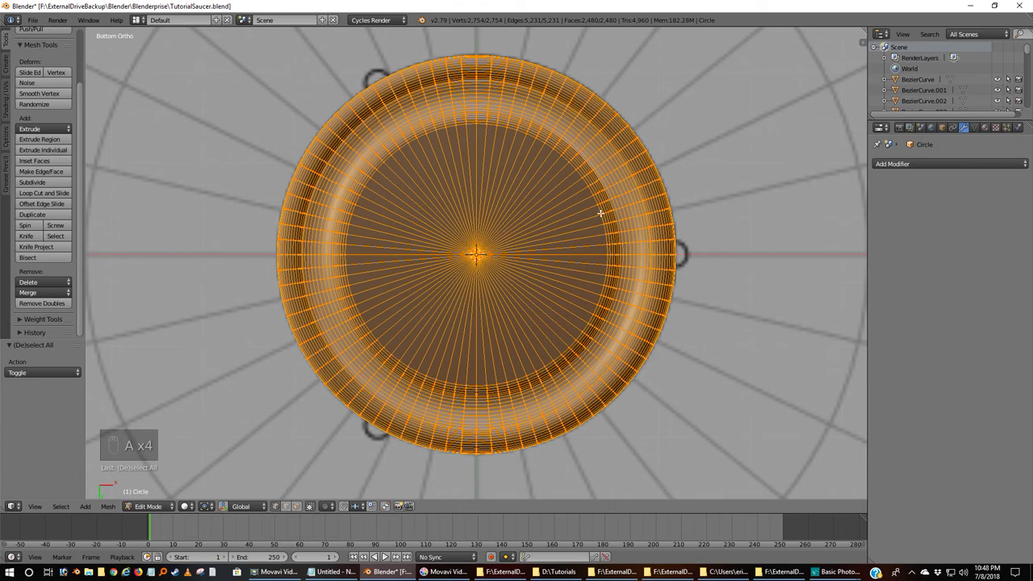
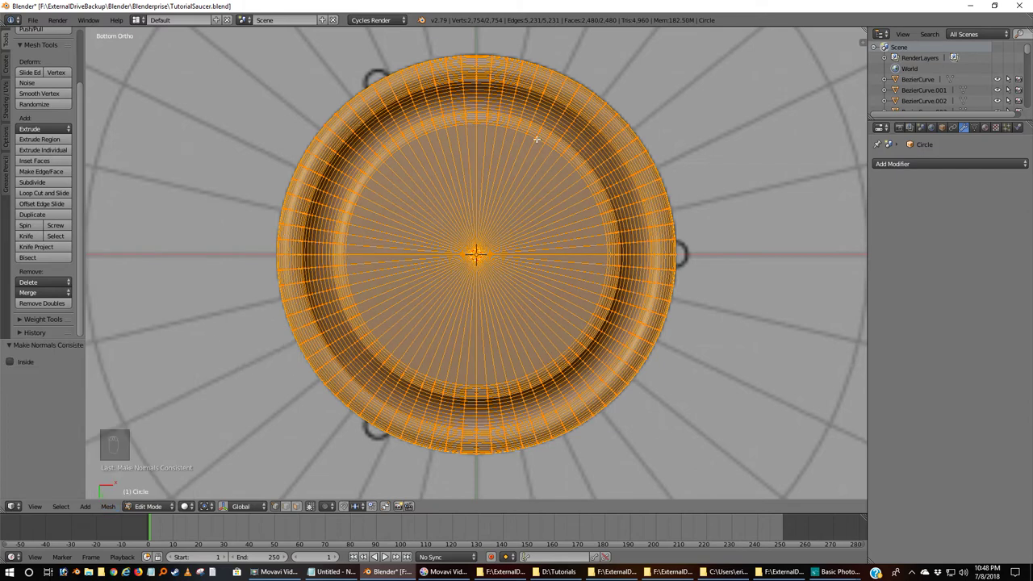
{"action": "key", "text": "Tab"}
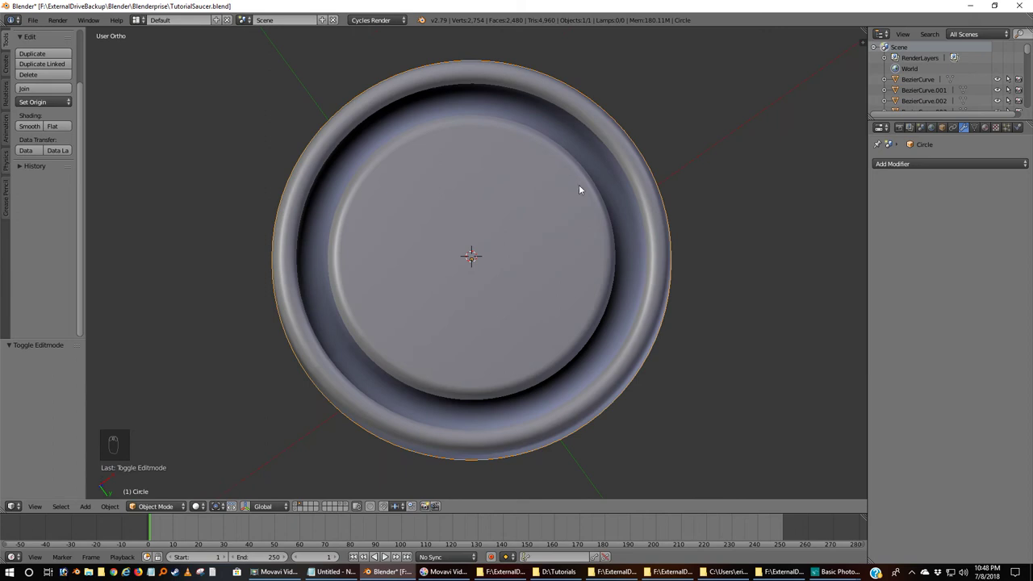
{"action": "key", "text": "Tab"}
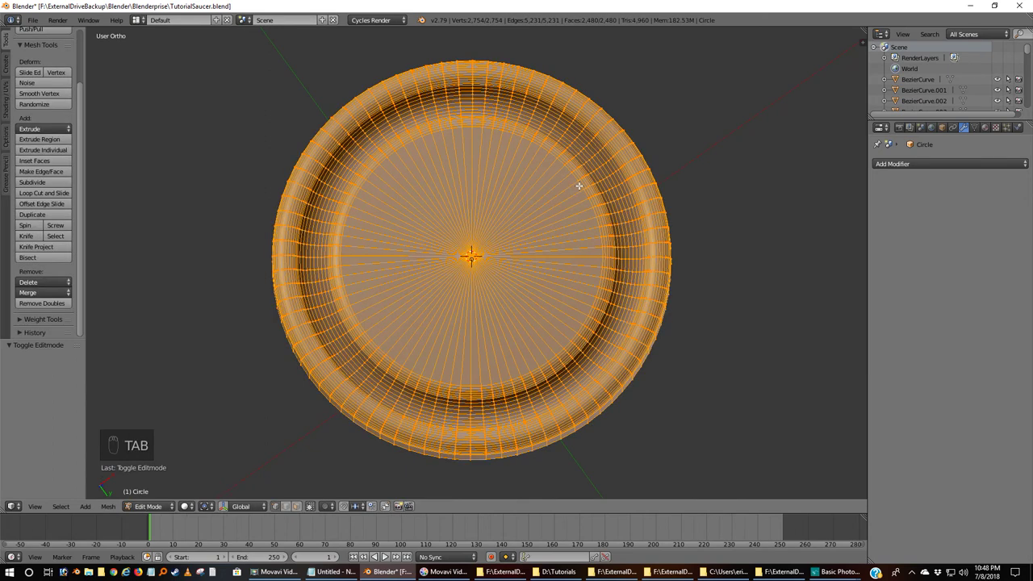
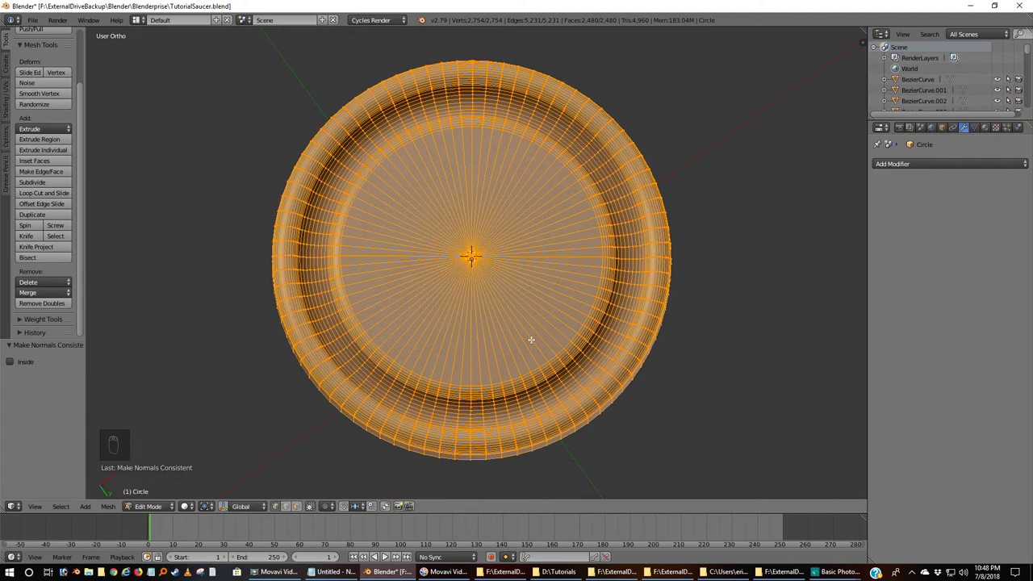
{"action": "key", "text": "Tab"}
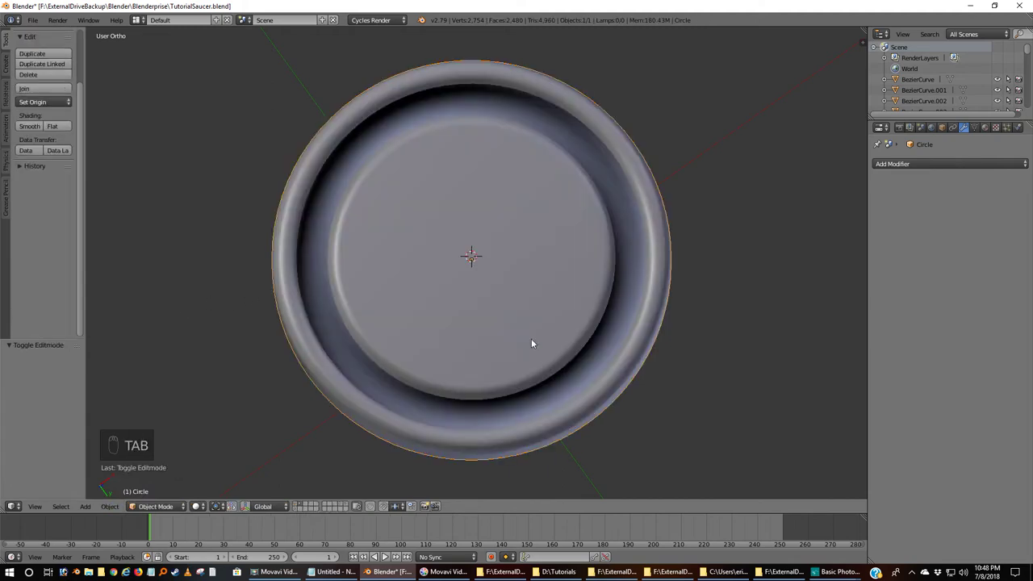
Step: Orbit and tilt the view to inspect the sensor's rim ring and central disc
{"action": "left_click_drag", "start_coordinate": [468, 392], "coordinate": [521, 145]}
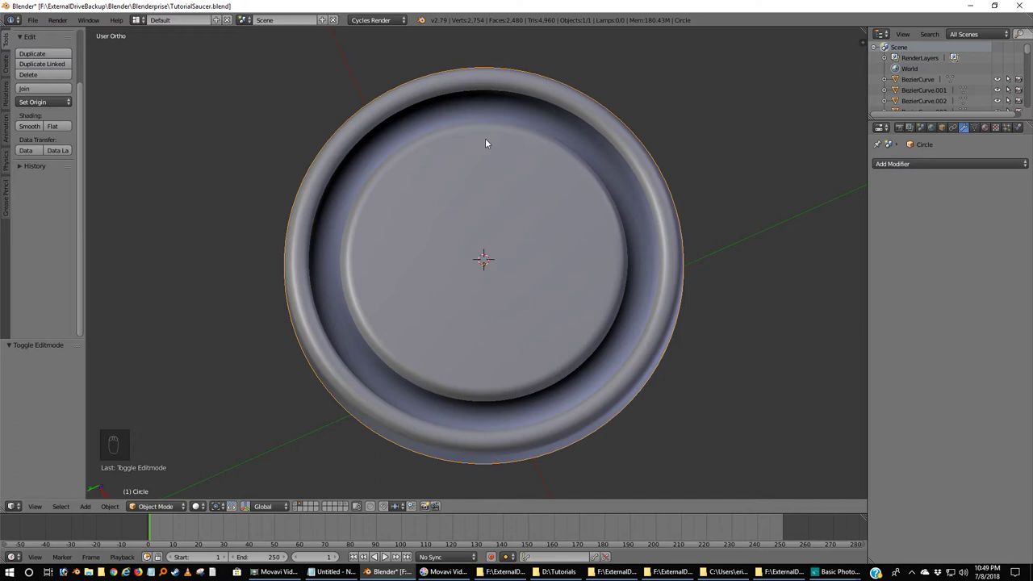
{"action": "left_click_drag", "start_coordinate": [554, 147], "coordinate": [571, 180]}
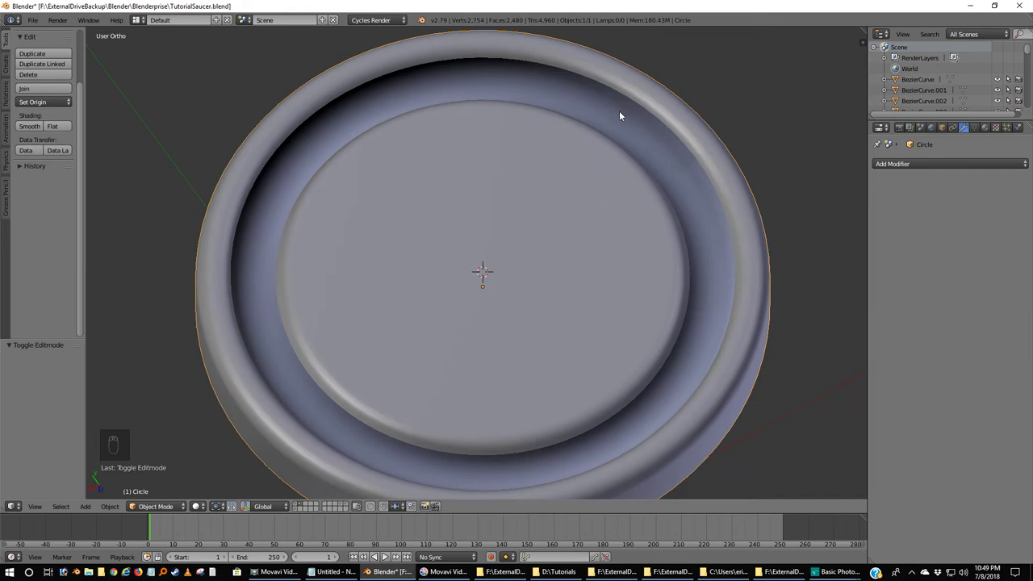
Step: Enter Edit Mode and select the rim-ring edge loops whose normals need flipping
{"action": "key", "text": "Tab"}
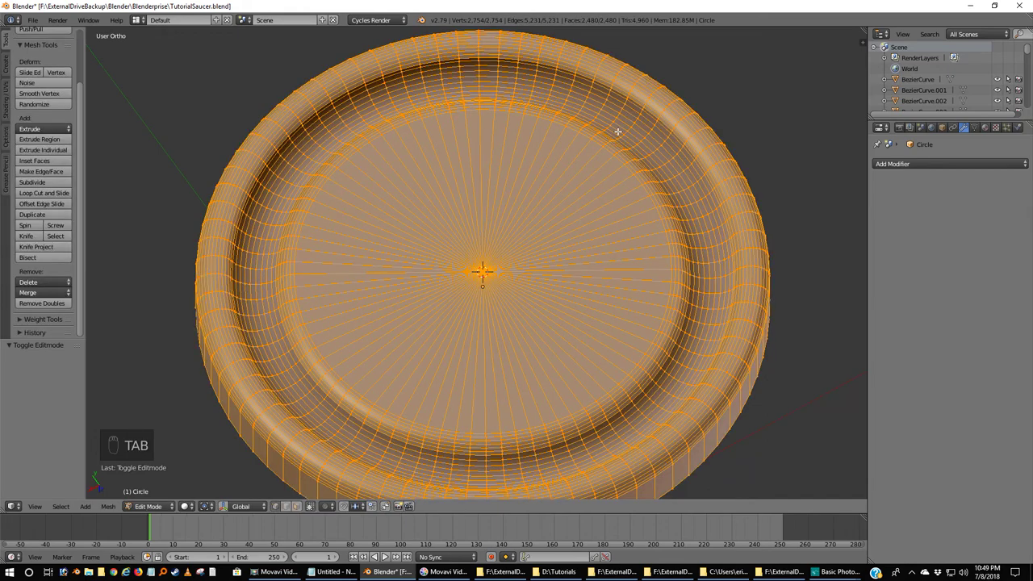
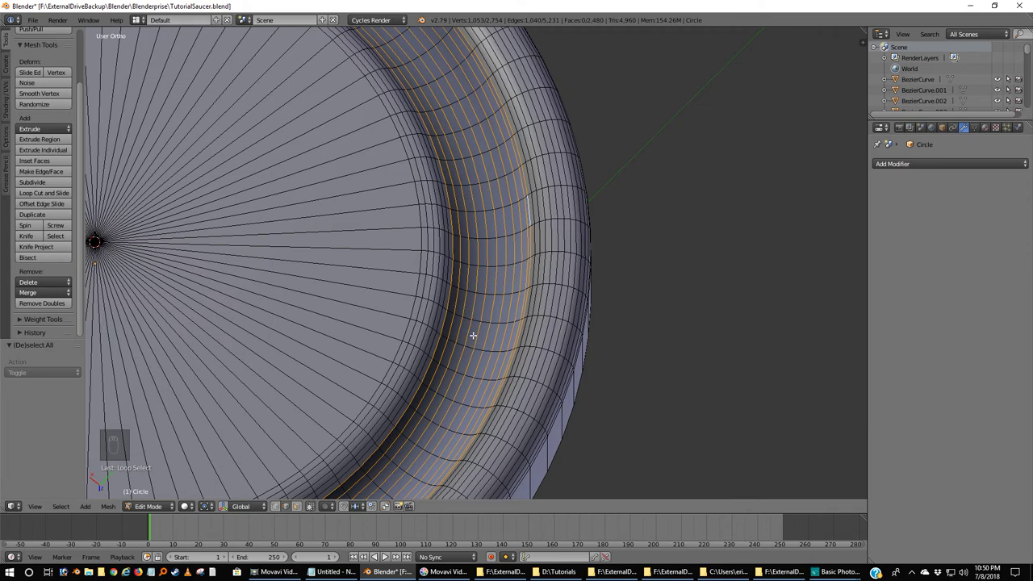
{"action": "key", "text": "c"}
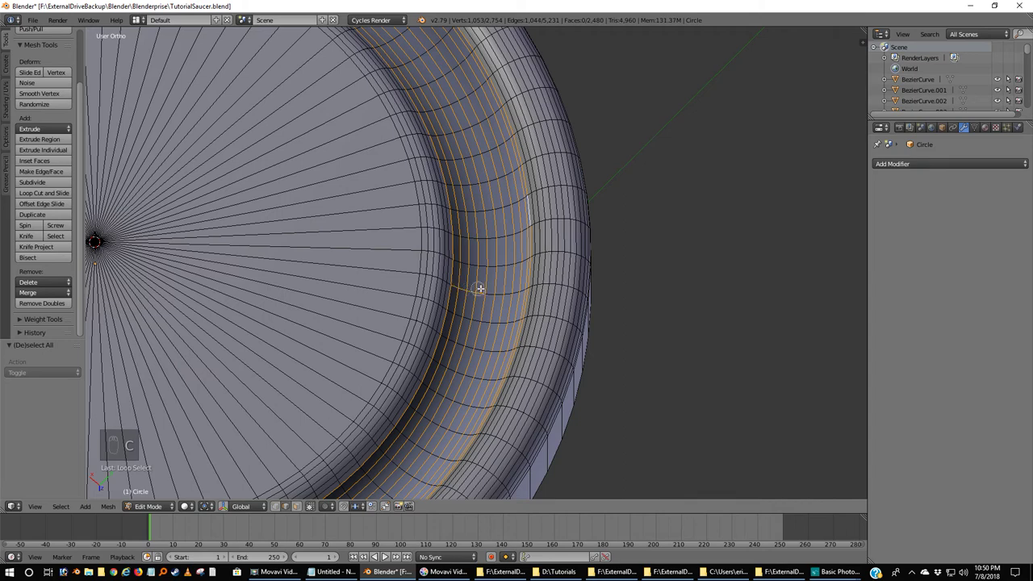
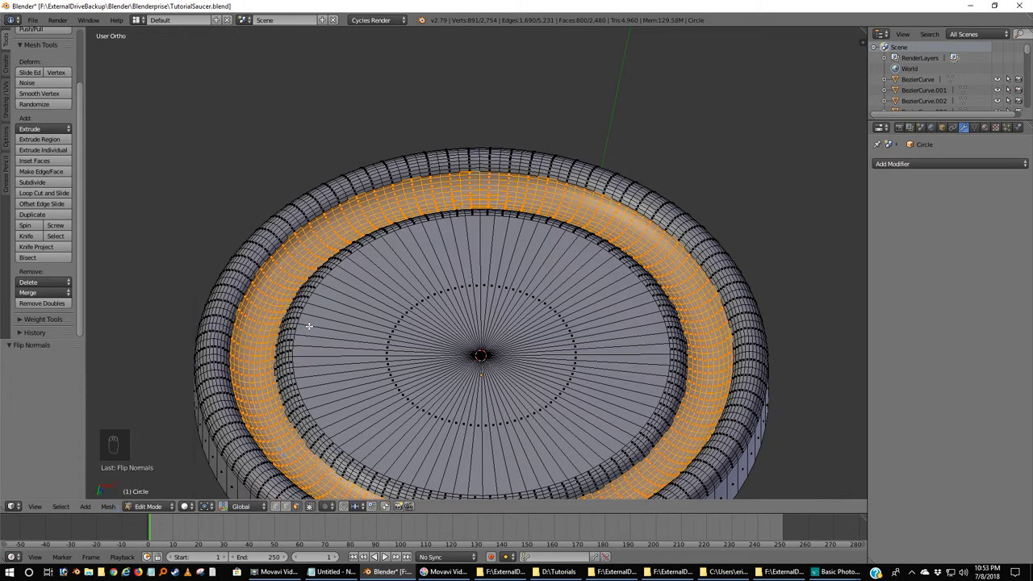
Step: Clear the rim selection, leave Edit Mode and view the sensor beneath the saucer from the front
{"action": "key", "text": "a"}
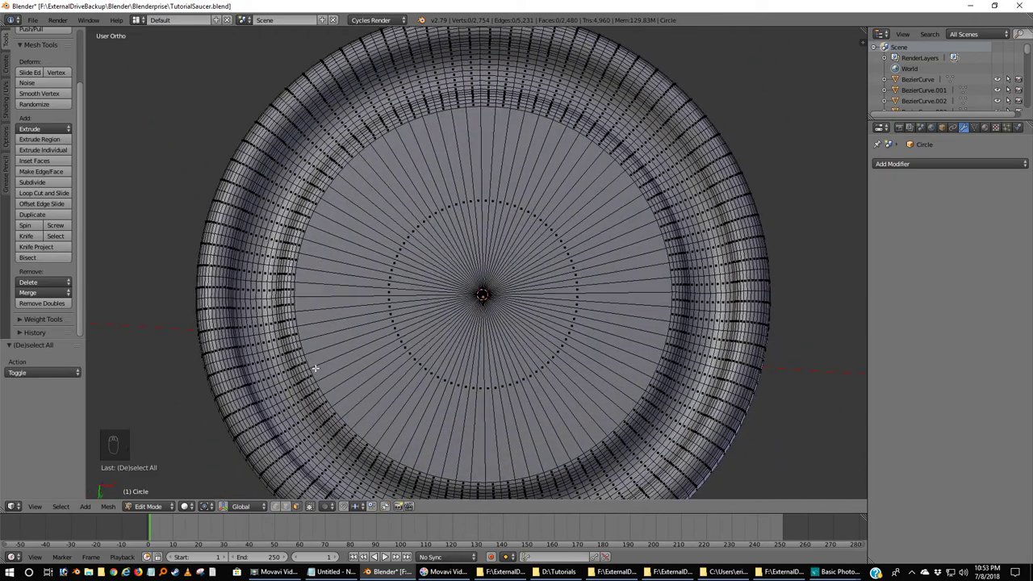
{"action": "key", "text": "Tab"}
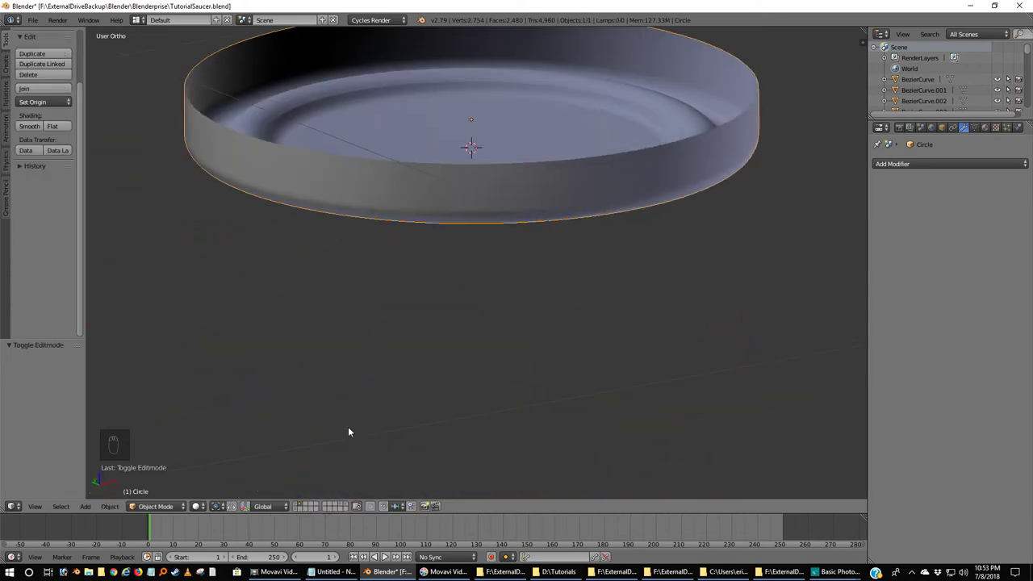
{"action": "middle_click", "coordinate": [356, 319]}
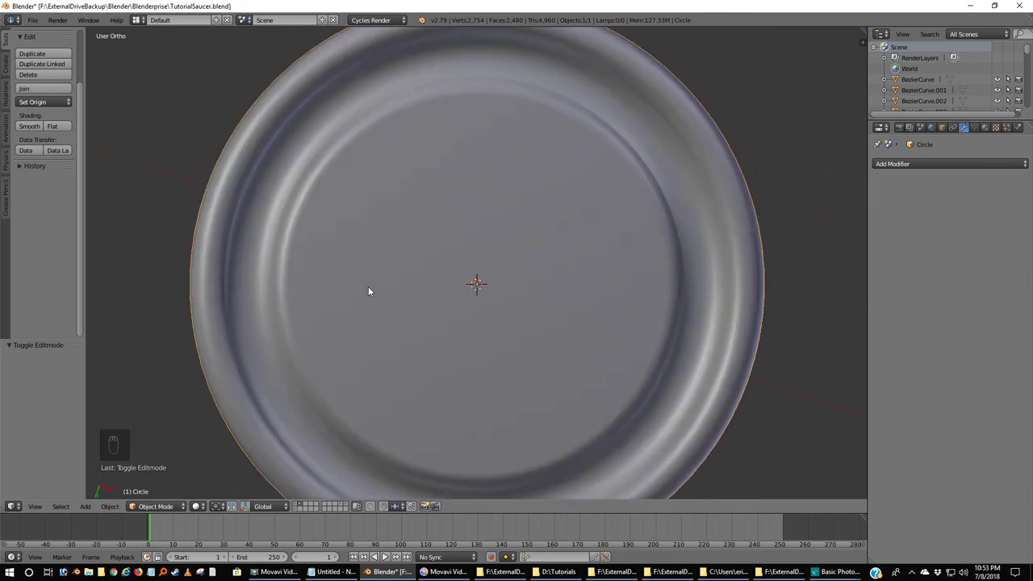
{"action": "key", "text": "KP_1"}
{"action": "middle_click", "coordinate": [370, 300]}
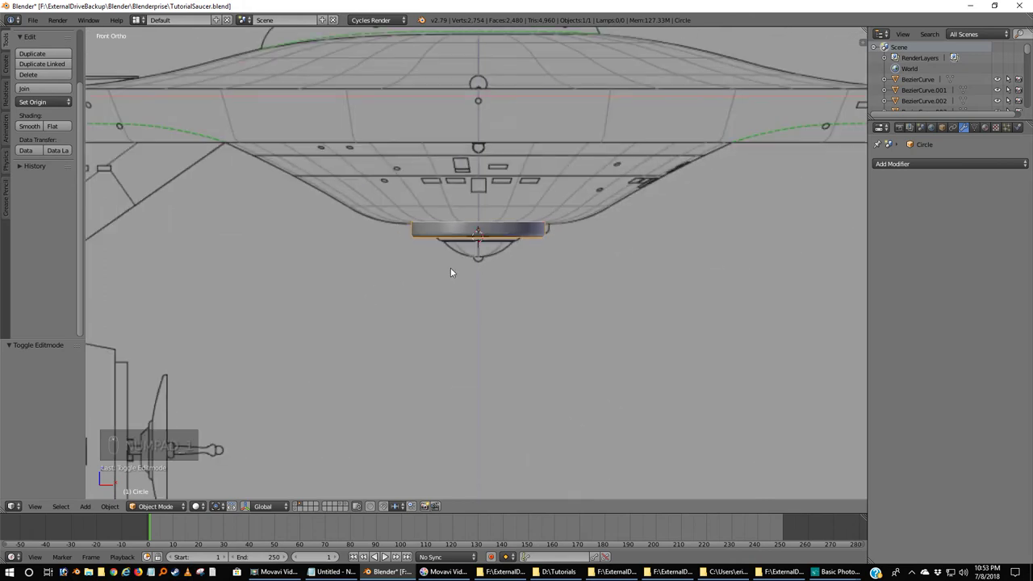
Step: Bring up Move to Layer for the sensor, then snap the 3D cursor back to the world centre
{"action": "key", "text": "m"}
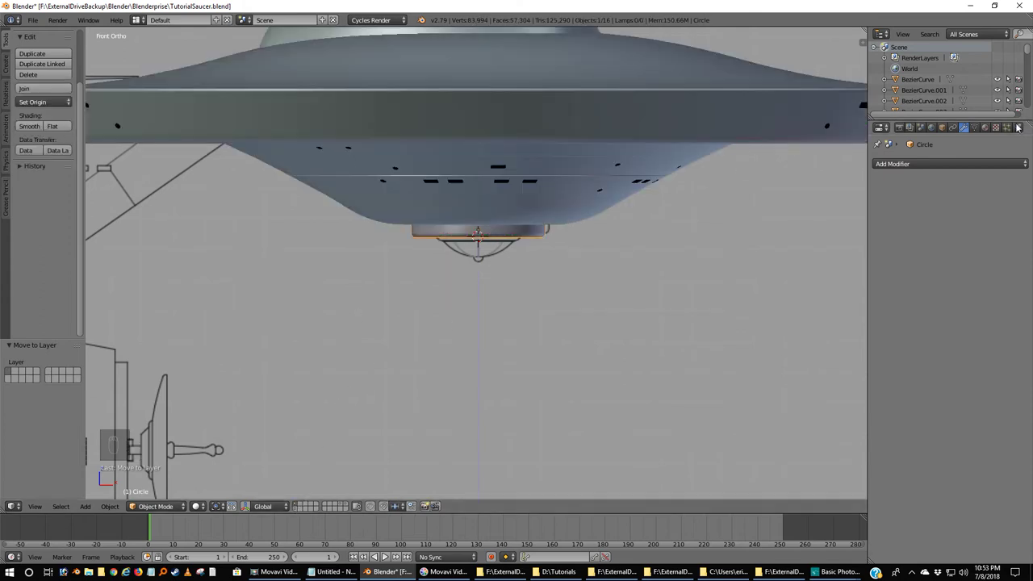
{"action": "left_click_drag", "start_coordinate": [992, 129], "coordinate": [517, 262]}
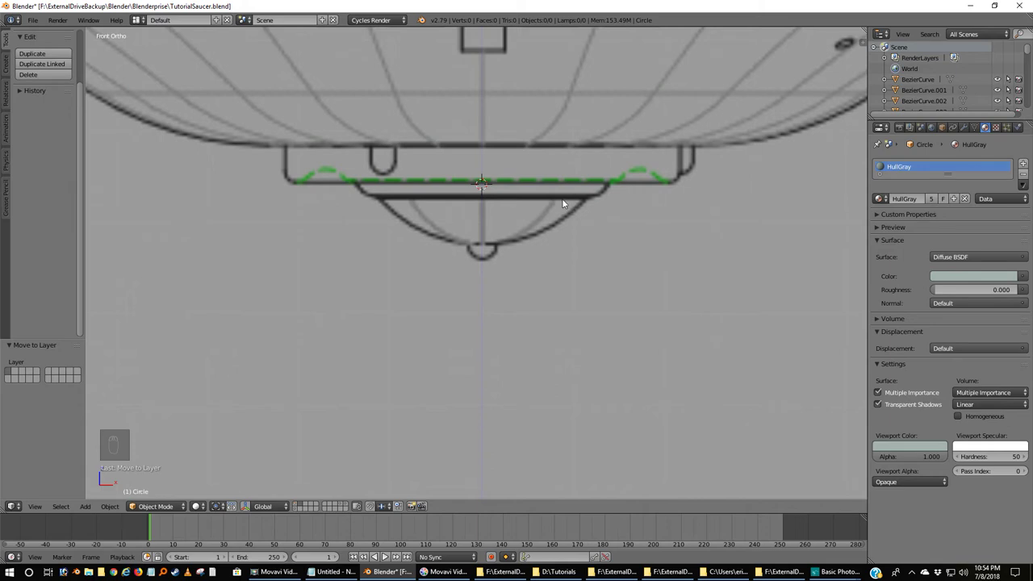
{"action": "key", "text": "shift+s"}
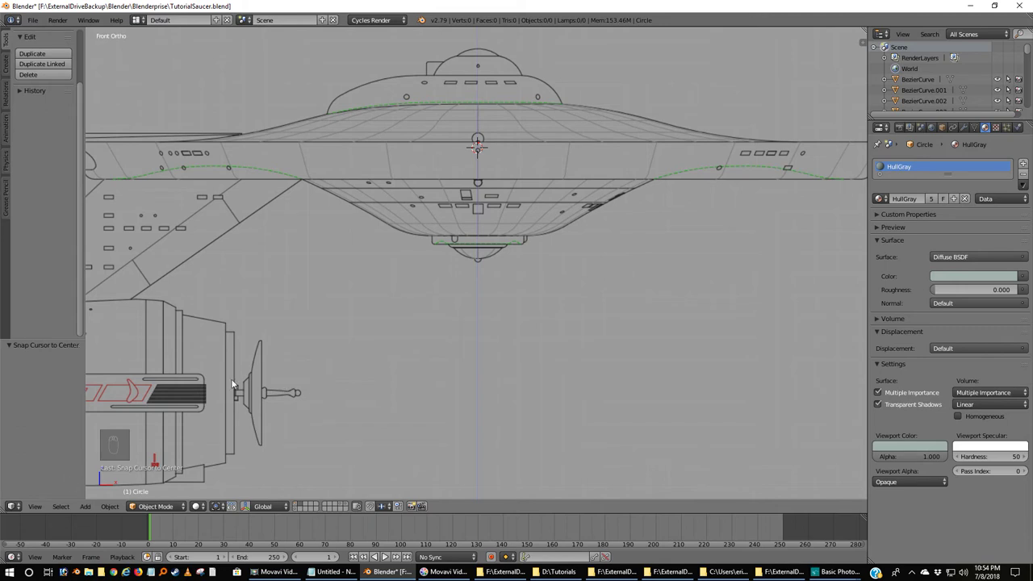
Step: Add a new circle at the cursor and rotate it 90 degrees in side view so it stands upright
{"action": "key", "text": "shift+a"}
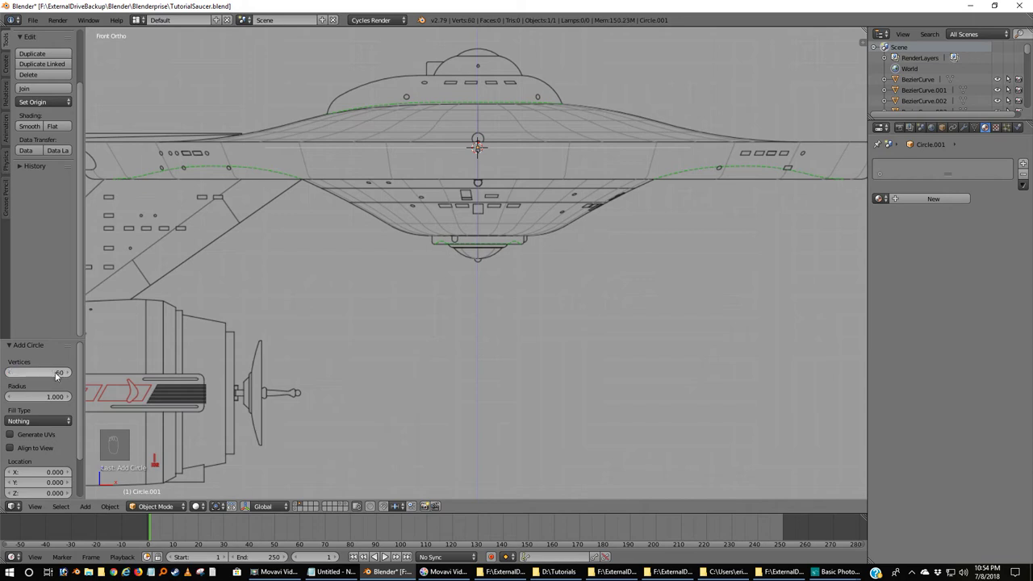
{"action": "key", "text": "KP_3"}
{"action": "key", "text": "r"}
{"action": "key", "text": "KP_9"}
{"action": "key", "text": "KP_0"}
{"action": "key", "text": "KP_Enter"}
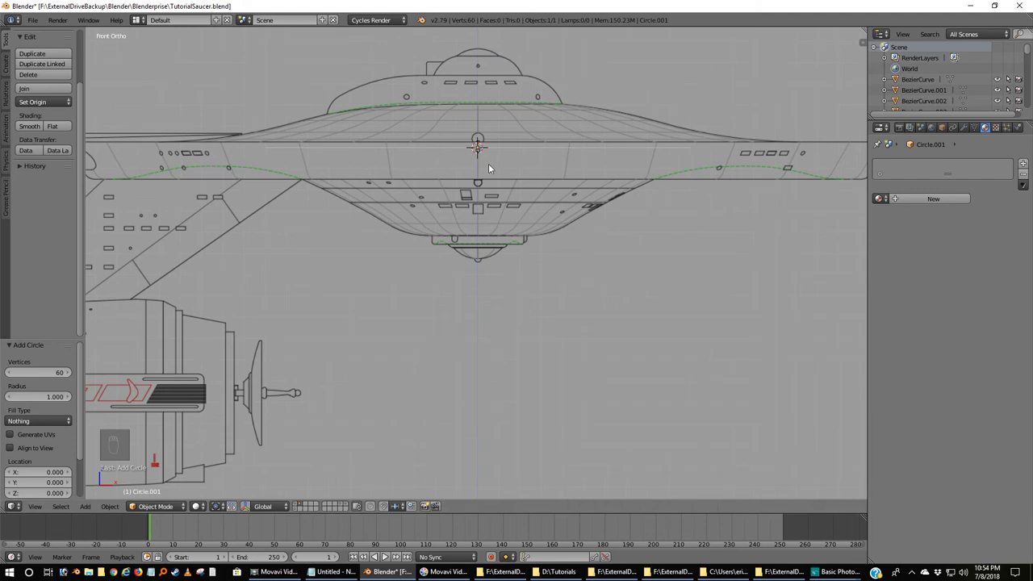
{"action": "key", "text": "KP_3"}
{"action": "key", "text": "r"}
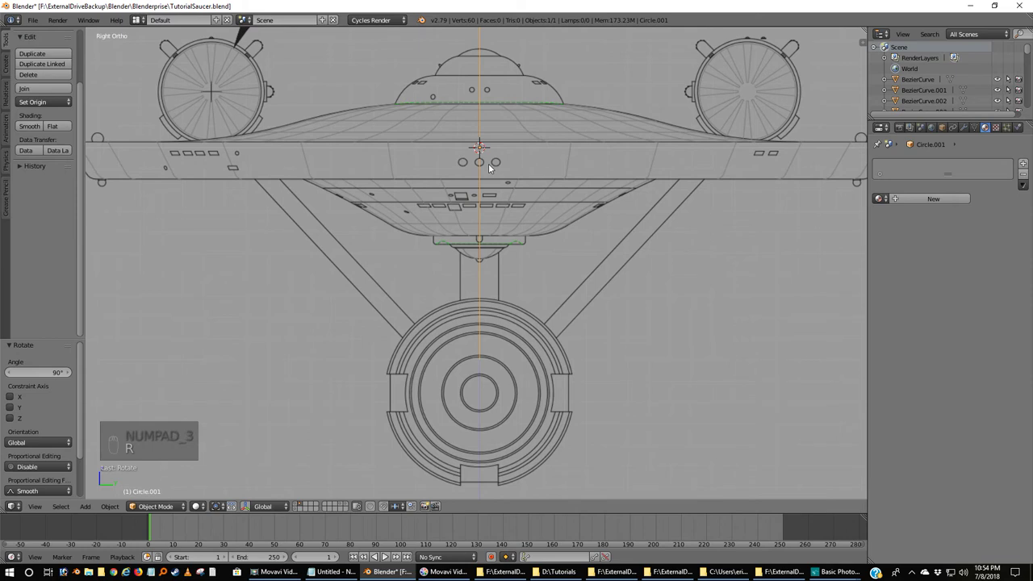
{"action": "key", "text": "KP_1"}
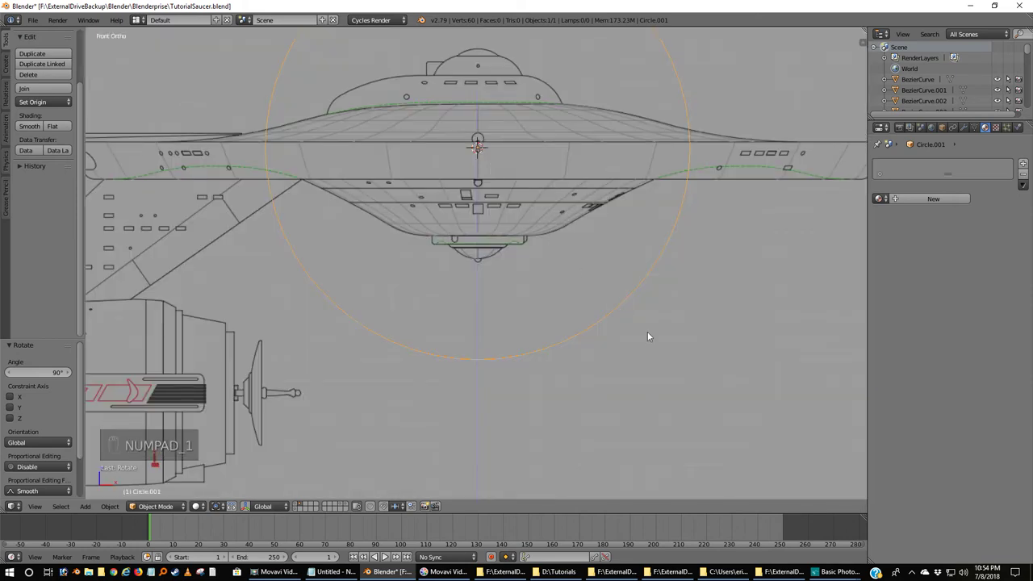
Step: Scale and lower the circle along Z until it follows the dome's curve beneath the saucer
{"action": "key", "text": "s"}
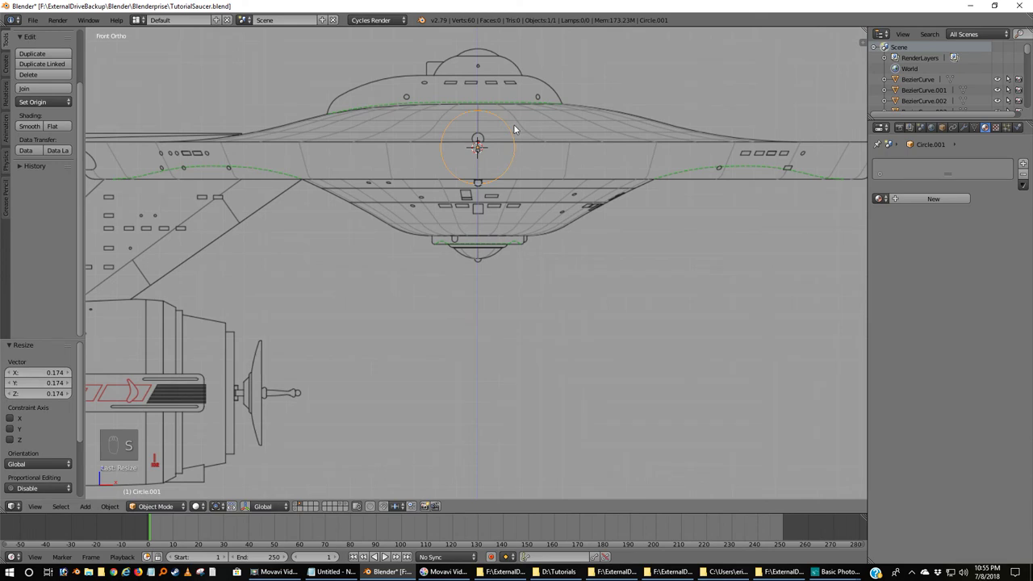
{"action": "key", "text": "g"}
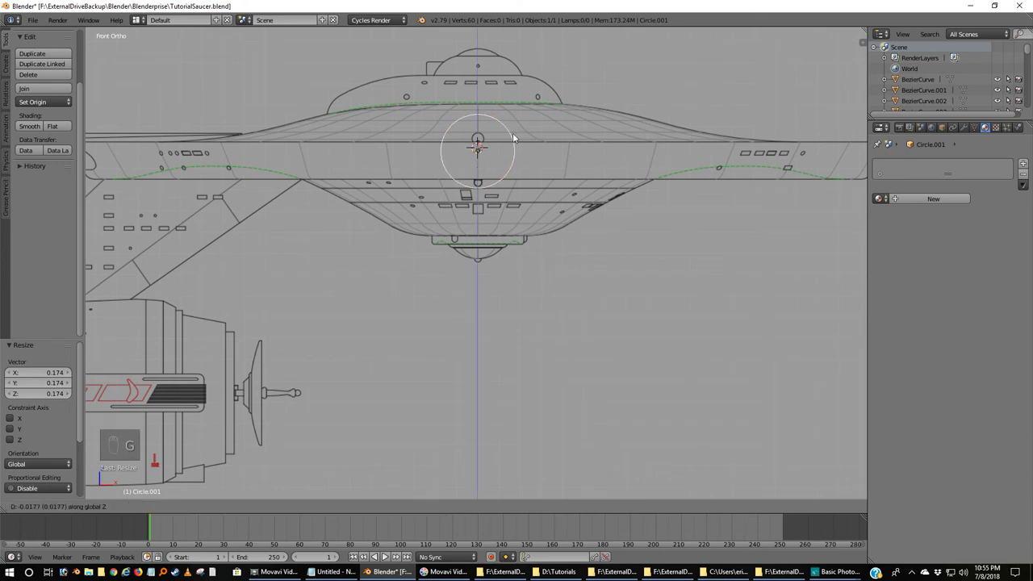
{"action": "middle_click", "coordinate": [499, 273]}
{"action": "left_click_drag", "start_coordinate": [500, 273], "coordinate": [662, 204]}
{"action": "key", "text": "g"}
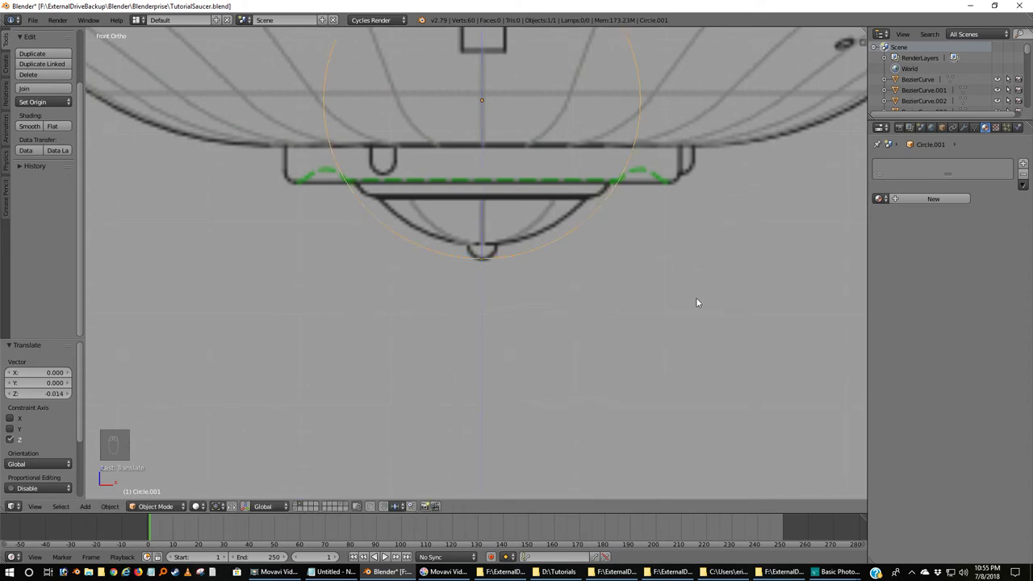
{"action": "key", "text": "g"}
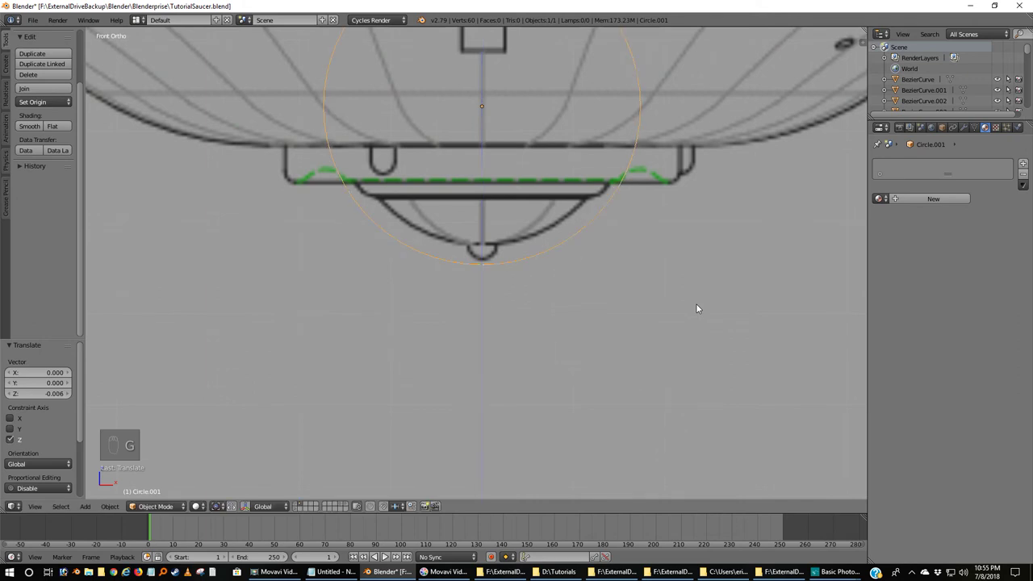
{"action": "key", "text": "s"}
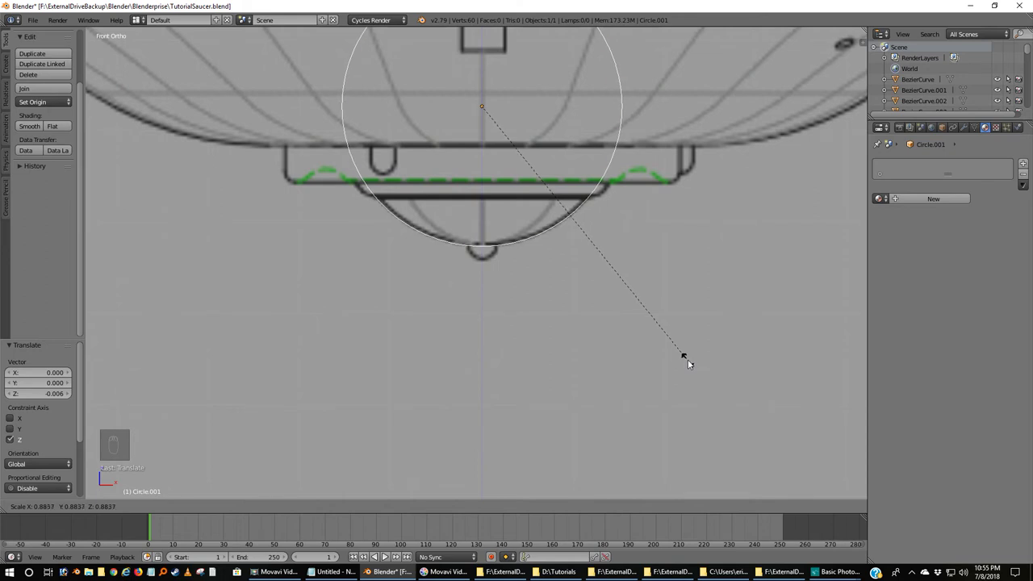
{"action": "key", "text": "g"}
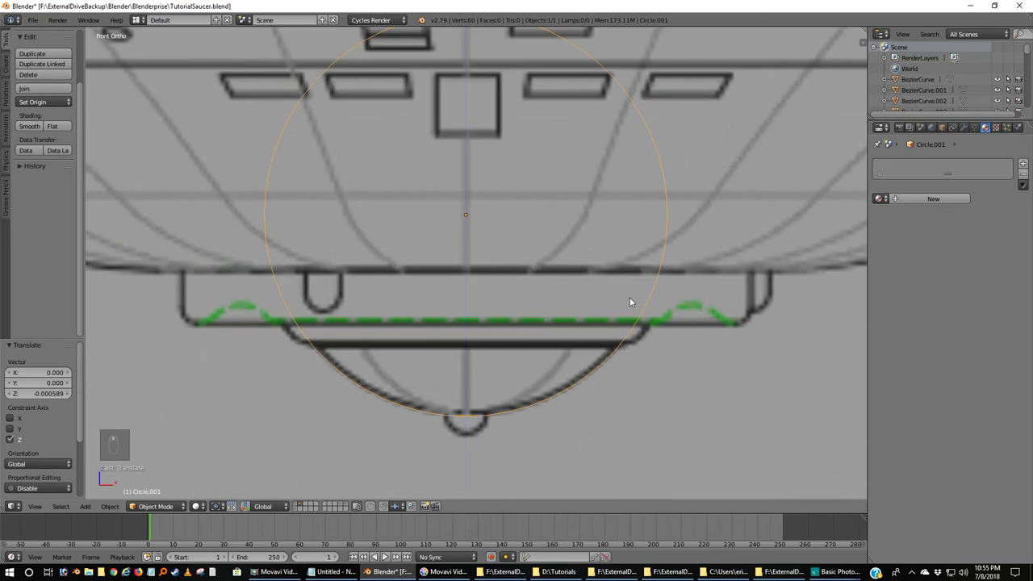
Step: Delete the circle's unwanted vertices, leaving a nine-vertex arc along the dome's lower curve
{"action": "key", "text": "Tab"}
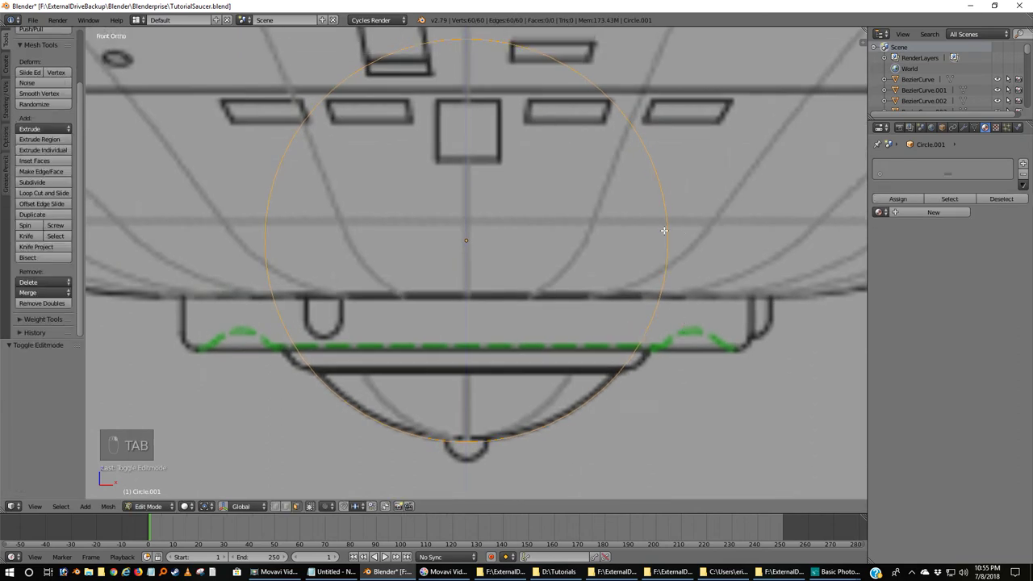
{"action": "key", "text": "Tab"}
{"action": "key", "text": "Tab"}
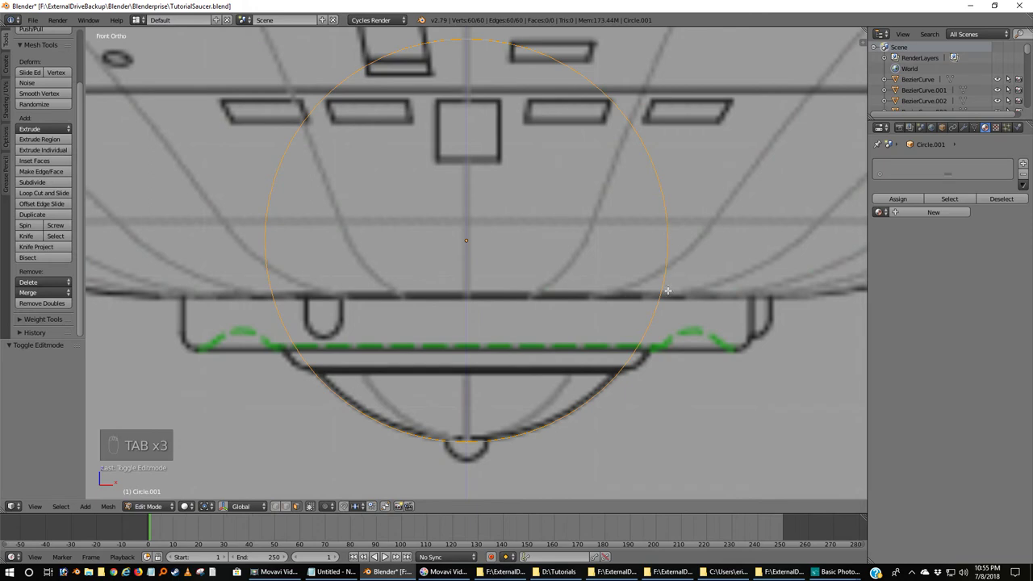
{"action": "left_click", "coordinate": [278, 508]}
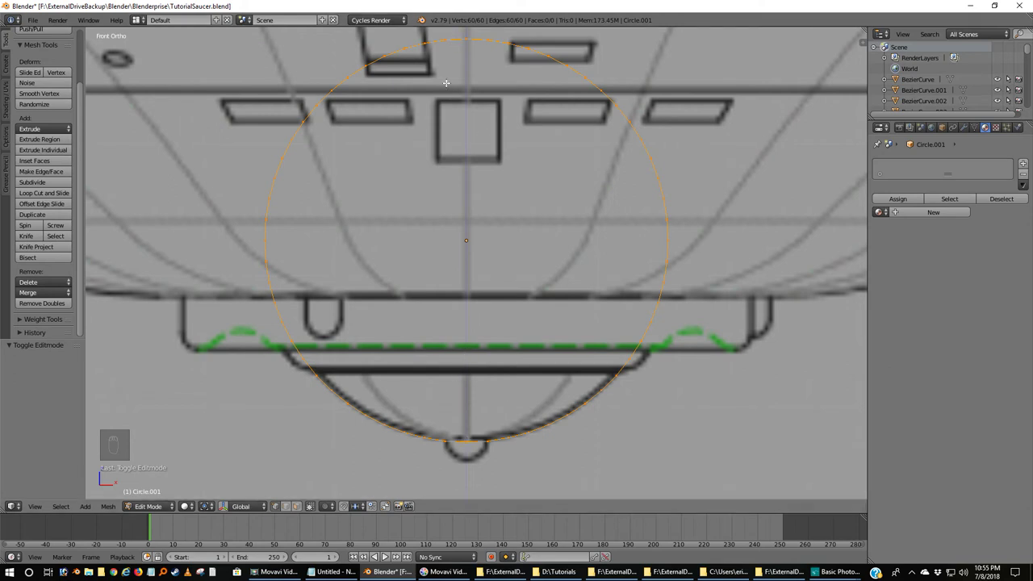
{"action": "key", "text": "a"}
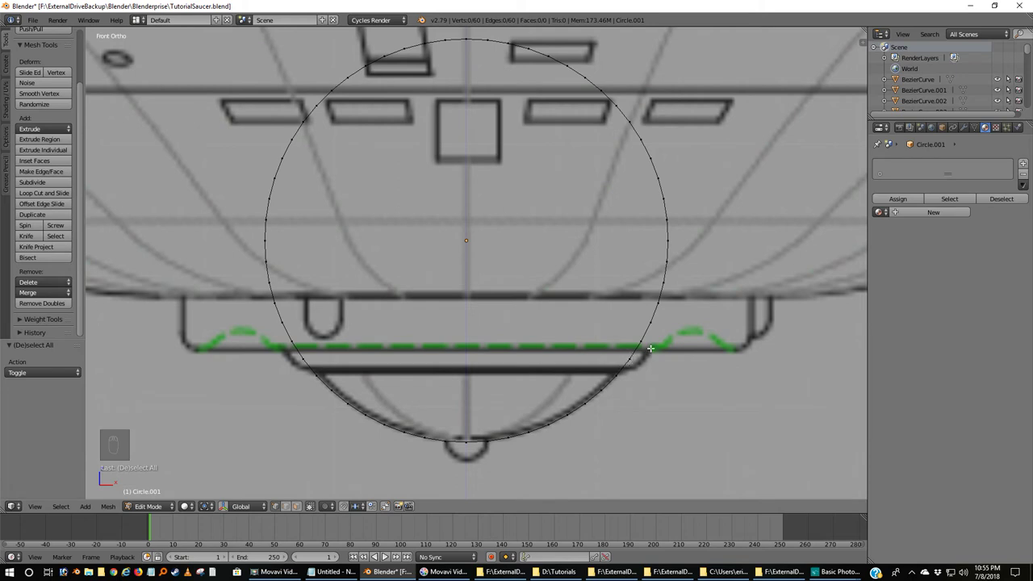
{"action": "key", "text": "c"}
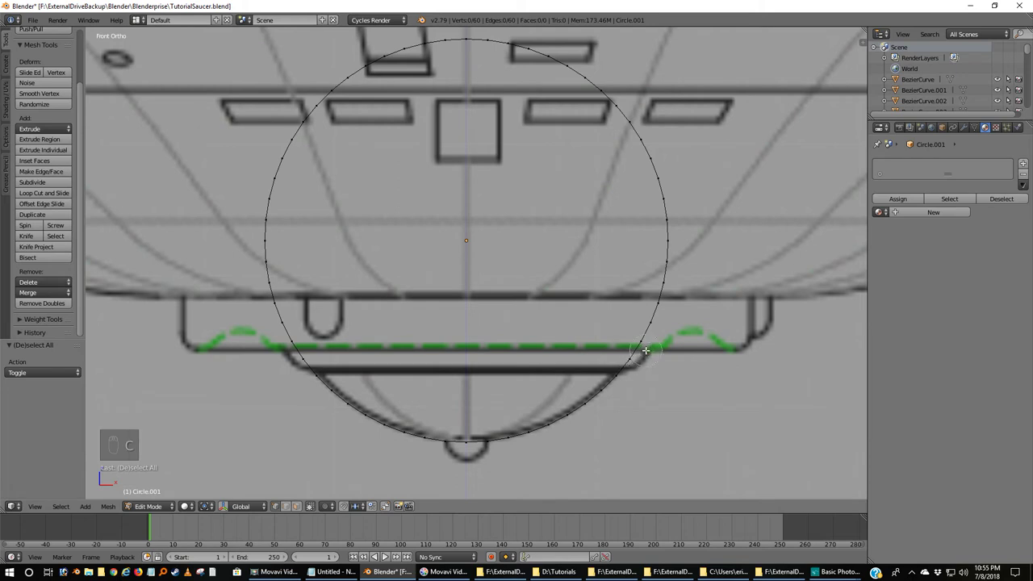
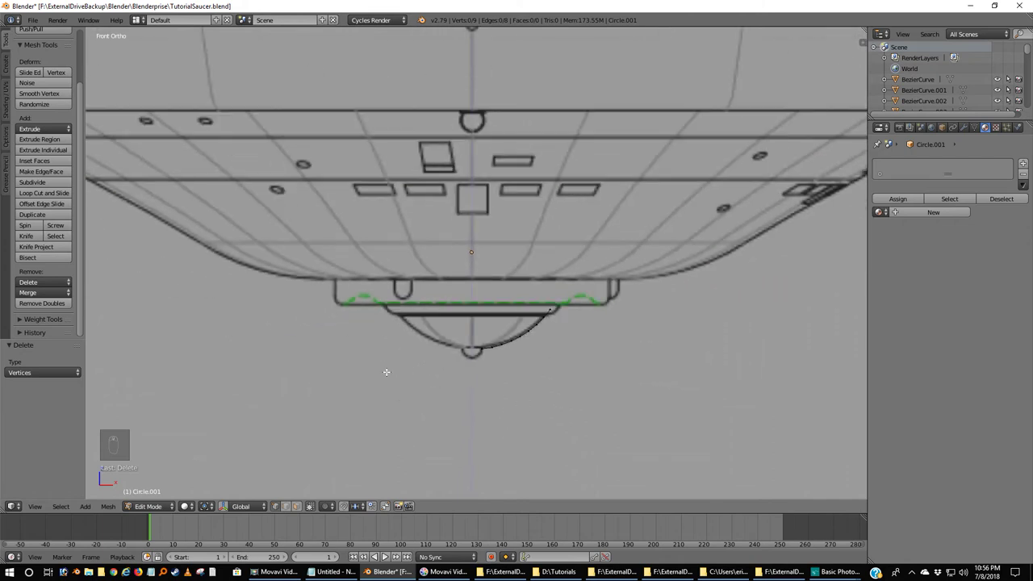
{"action": "key", "text": "Tab"}
{"action": "key", "text": "a"}
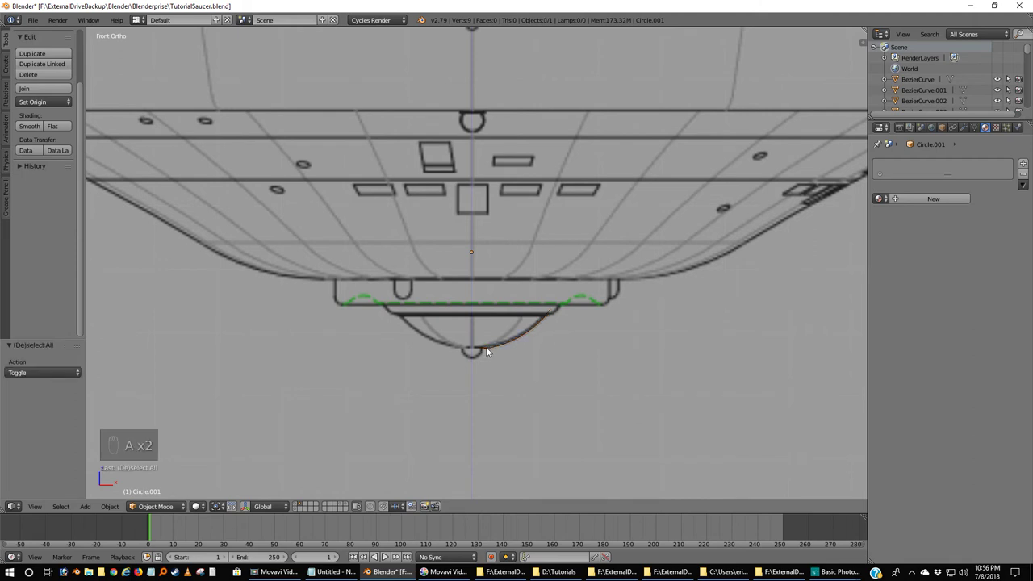
Step: Add another circle, stand it upright and shrink it to a small ring near the dome
{"action": "key", "text": "shift+a"}
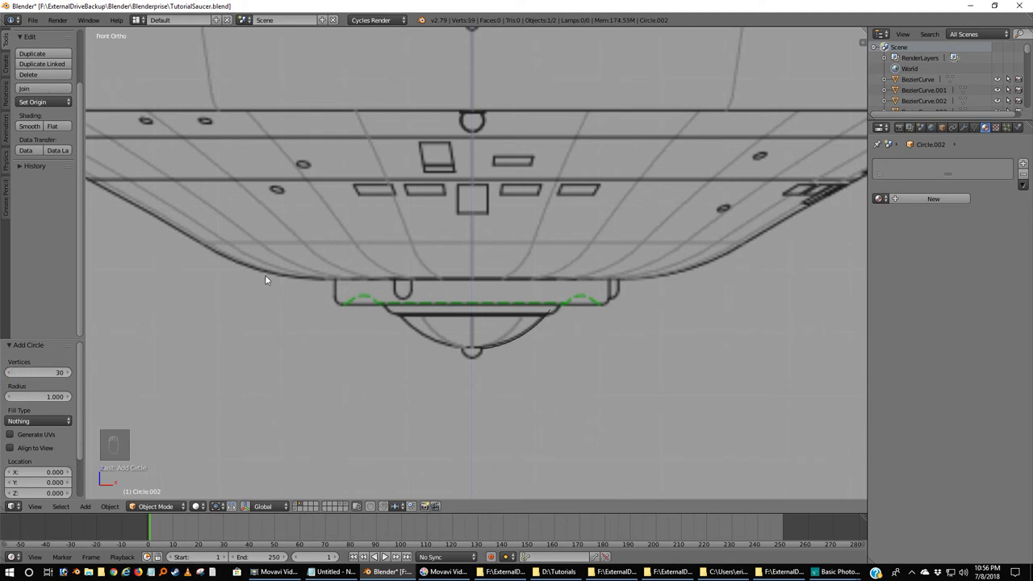
{"action": "key", "text": "KP_3"}
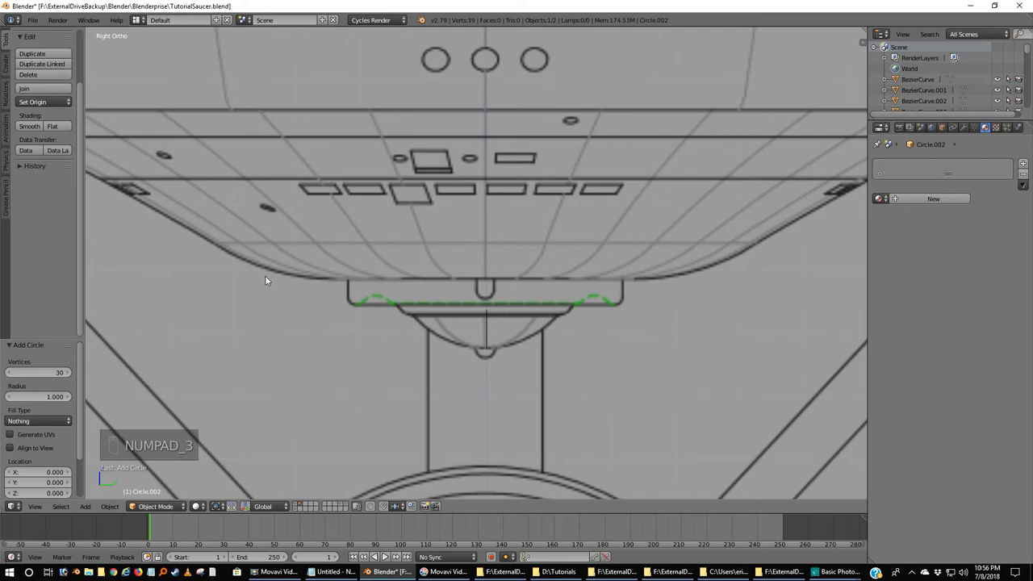
{"action": "key", "text": "r"}
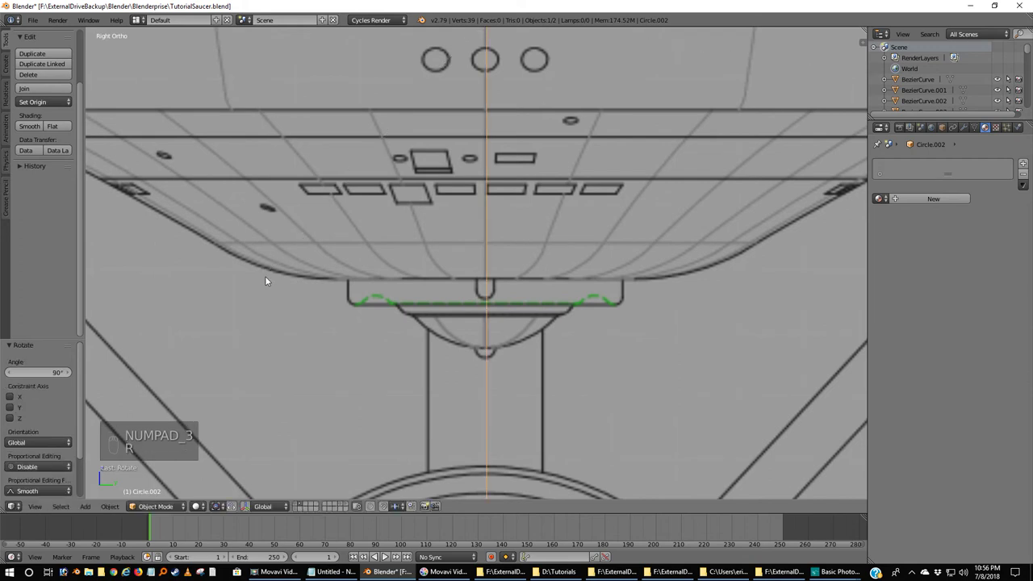
{"action": "key", "text": "KP_1"}
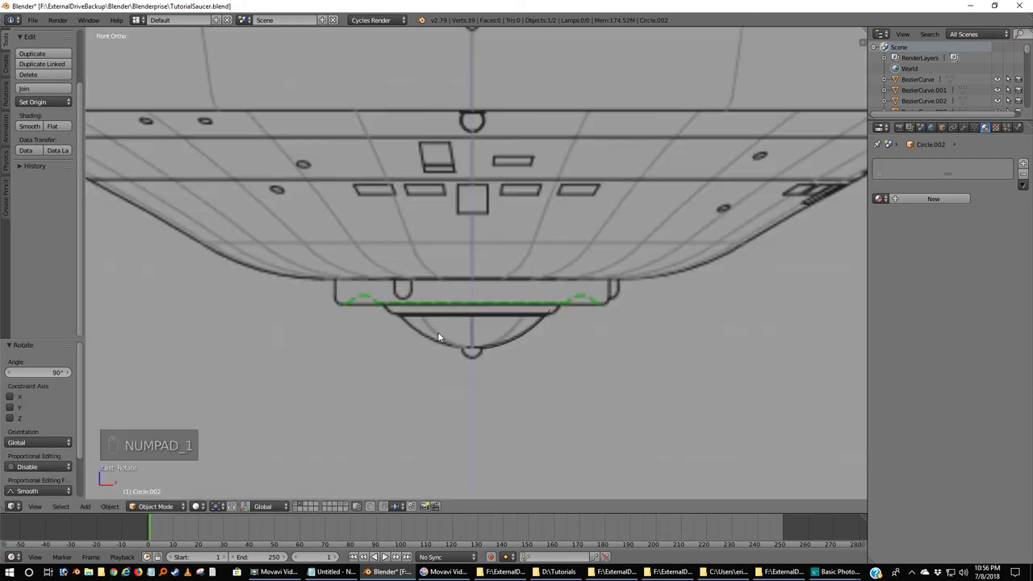
{"action": "key", "text": "s"}
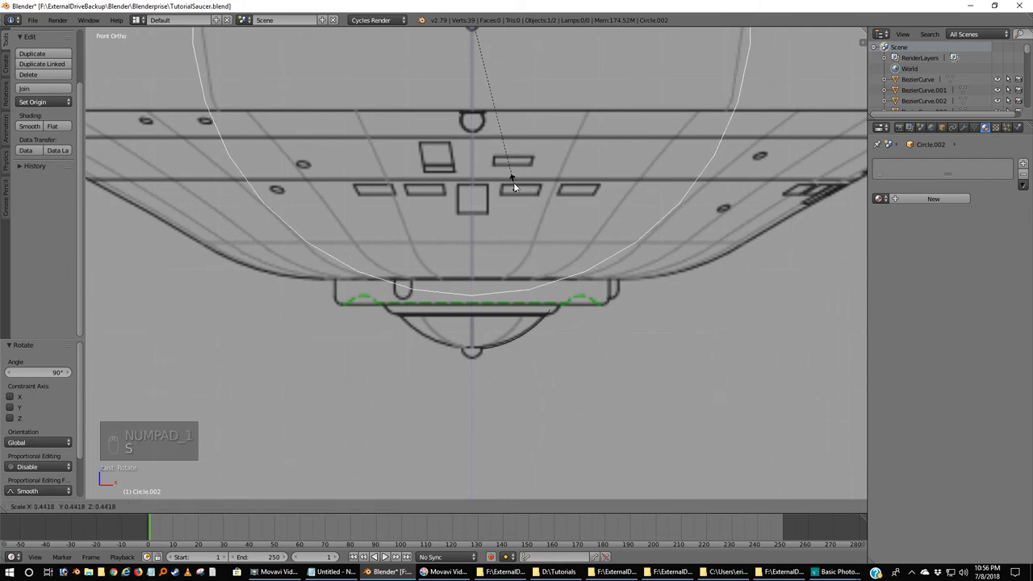
{"action": "key", "text": "g"}
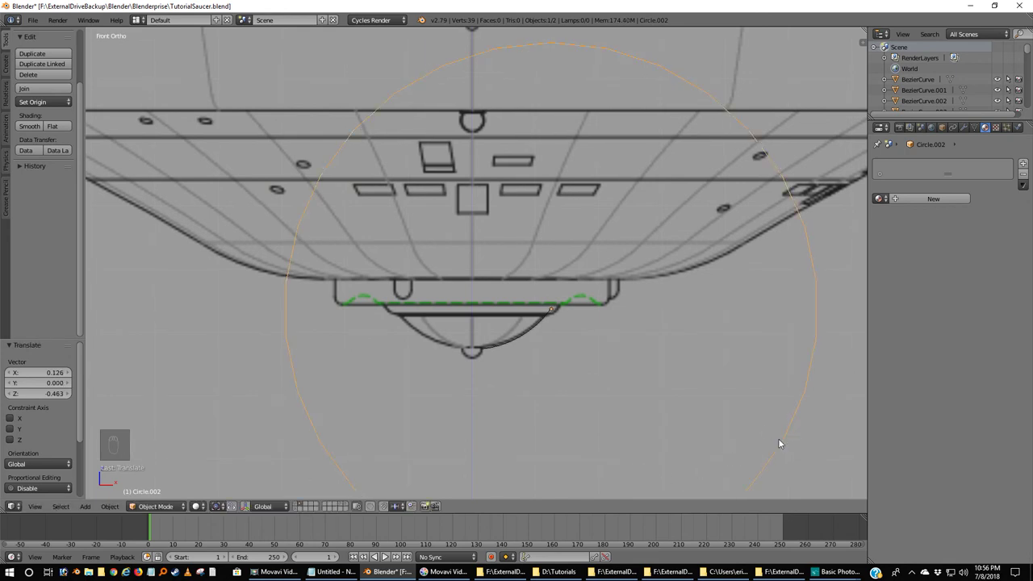
{"action": "key", "text": "s"}
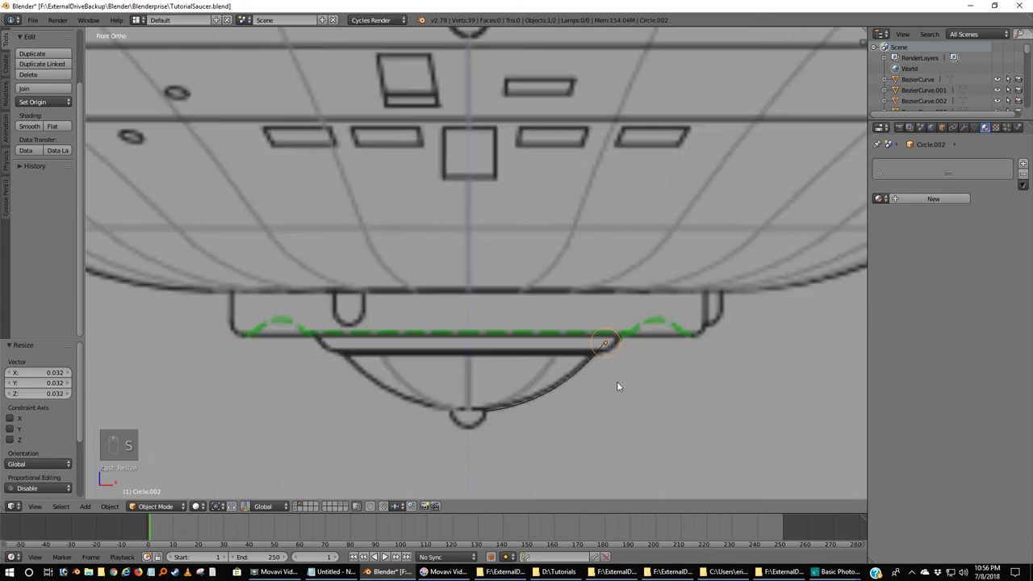
Step: Duplicate the small circle to the dome's tip and position the first one at the rim junction, resizing both
{"action": "key", "text": "shift+d"}
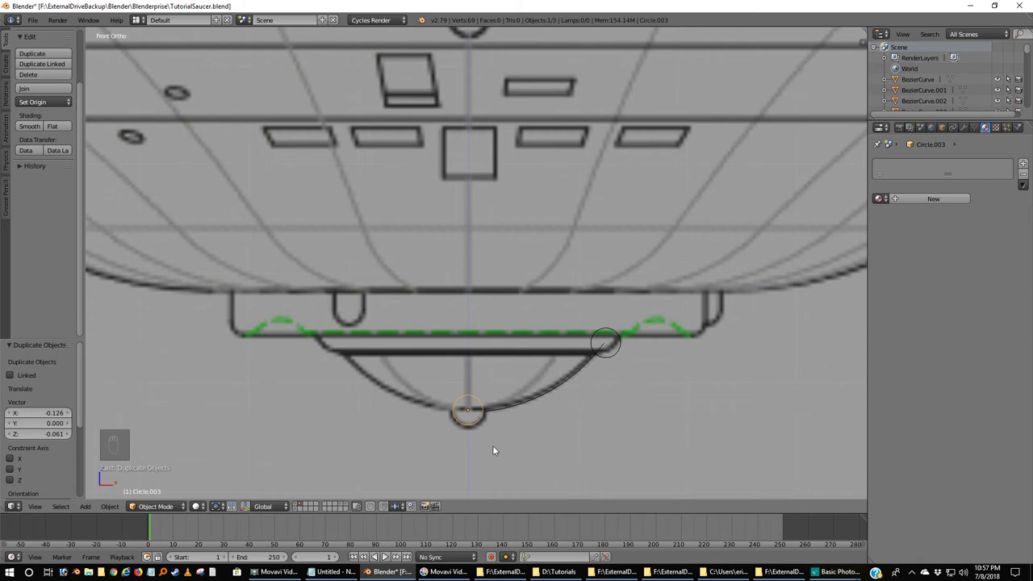
{"action": "key", "text": "s"}
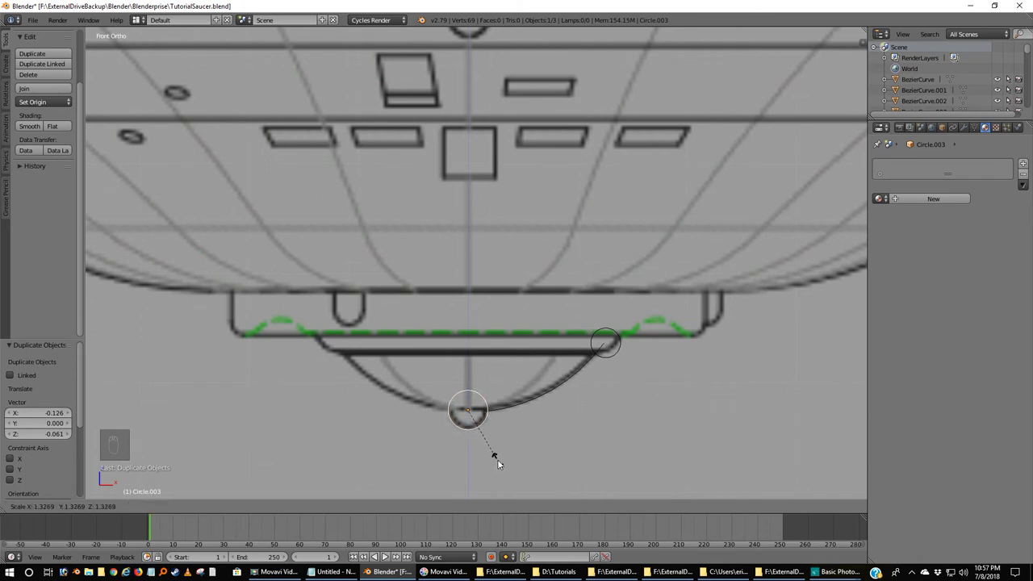
{"action": "left_click_drag", "start_coordinate": [622, 346], "coordinate": [667, 439]}
{"action": "key", "text": "g"}
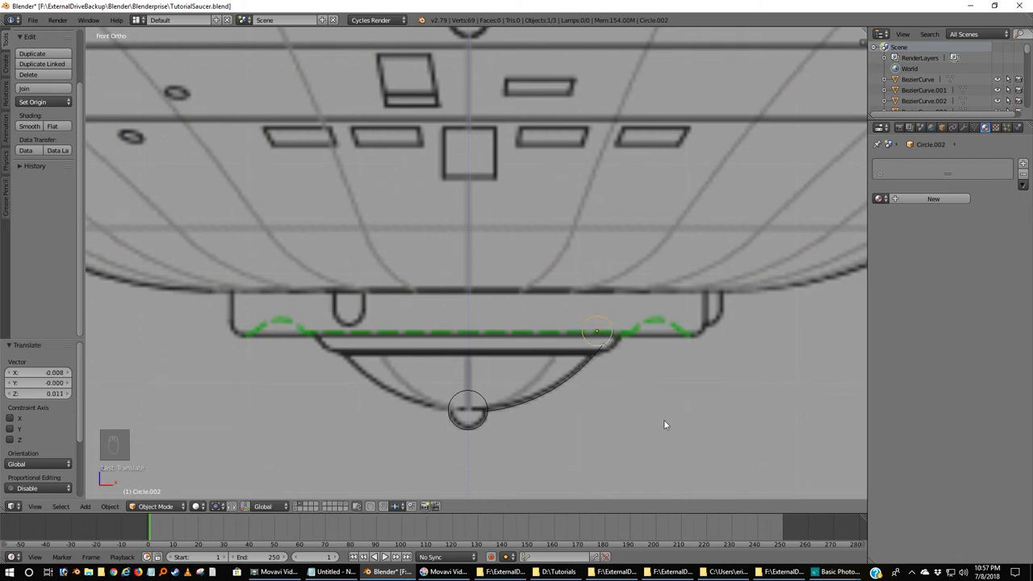
{"action": "key", "text": "s"}
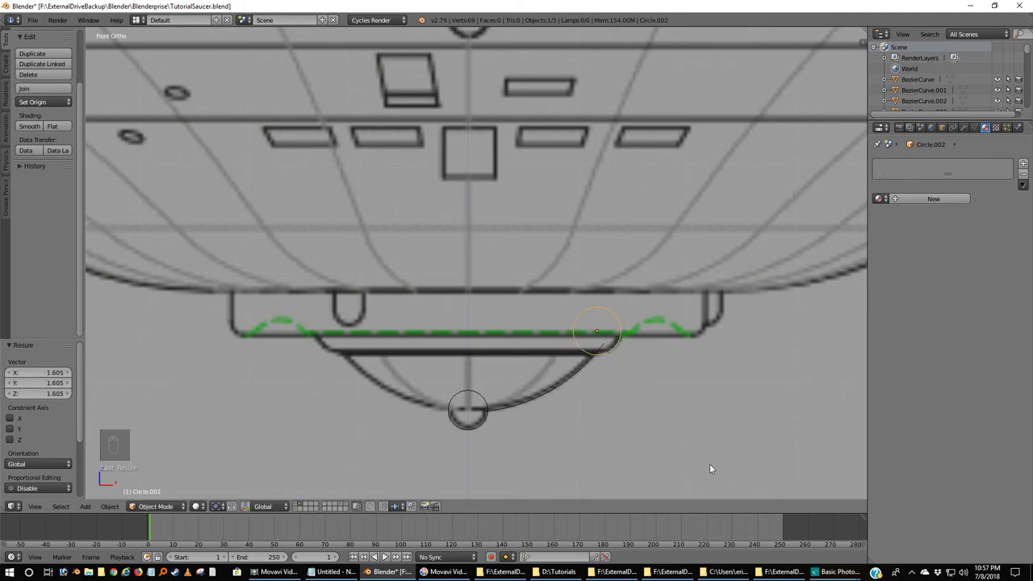
{"action": "key", "text": "g"}
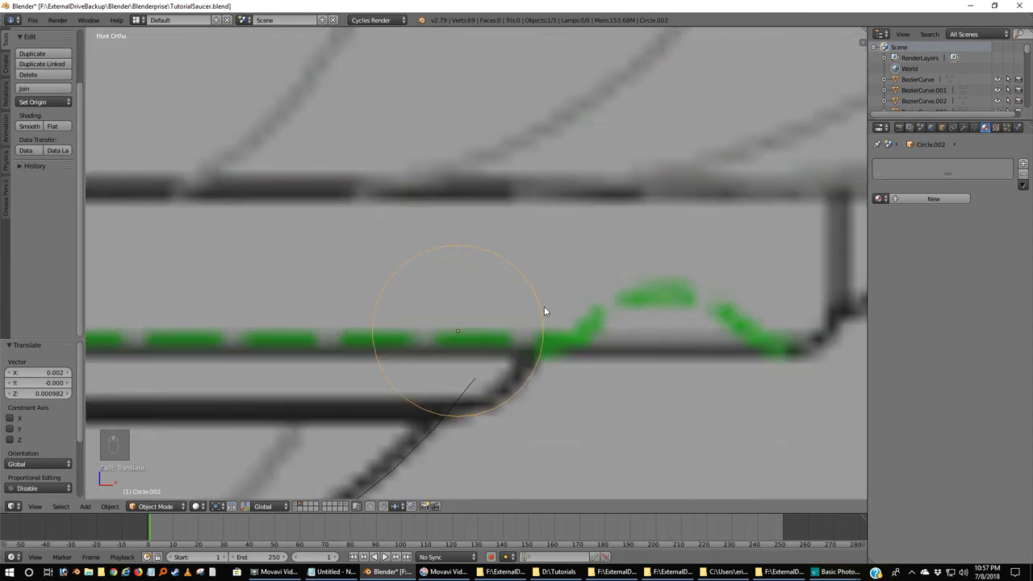
Step: Trim the rim-junction circle to its lower arc by deleting the upper half's vertices
{"action": "key", "text": "Tab"}
{"action": "key", "text": "a"}
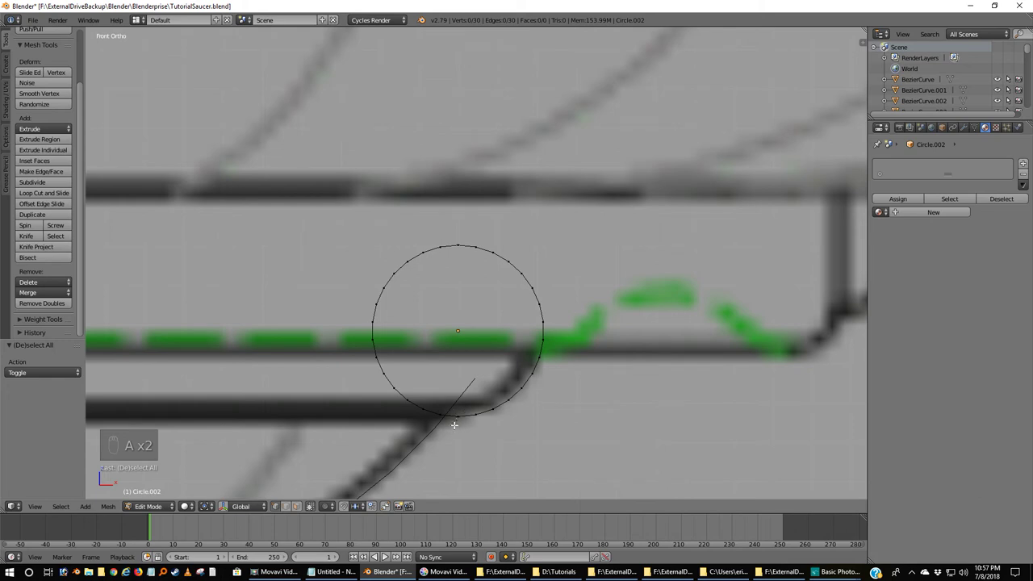
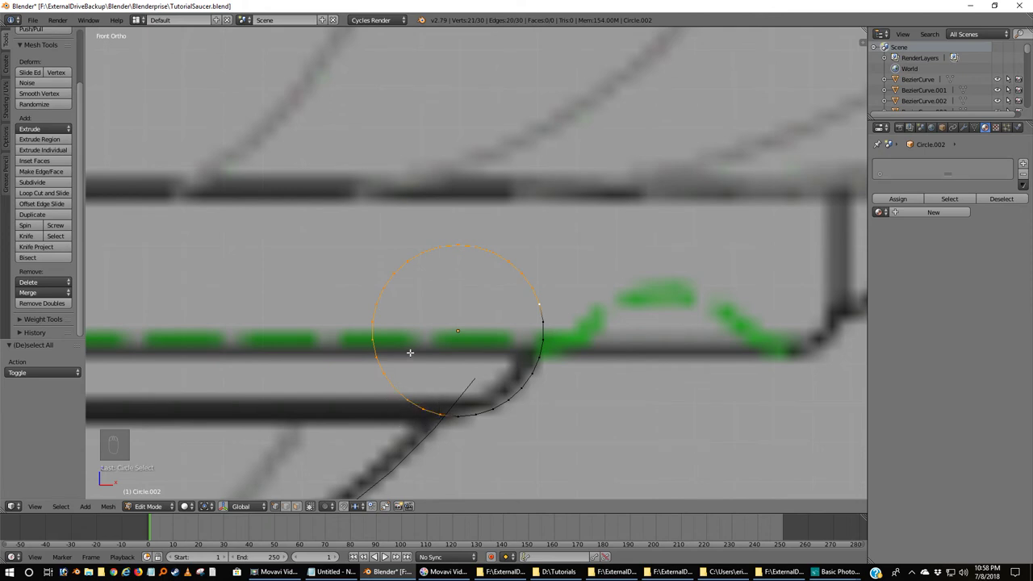
{"action": "key", "text": "x"}
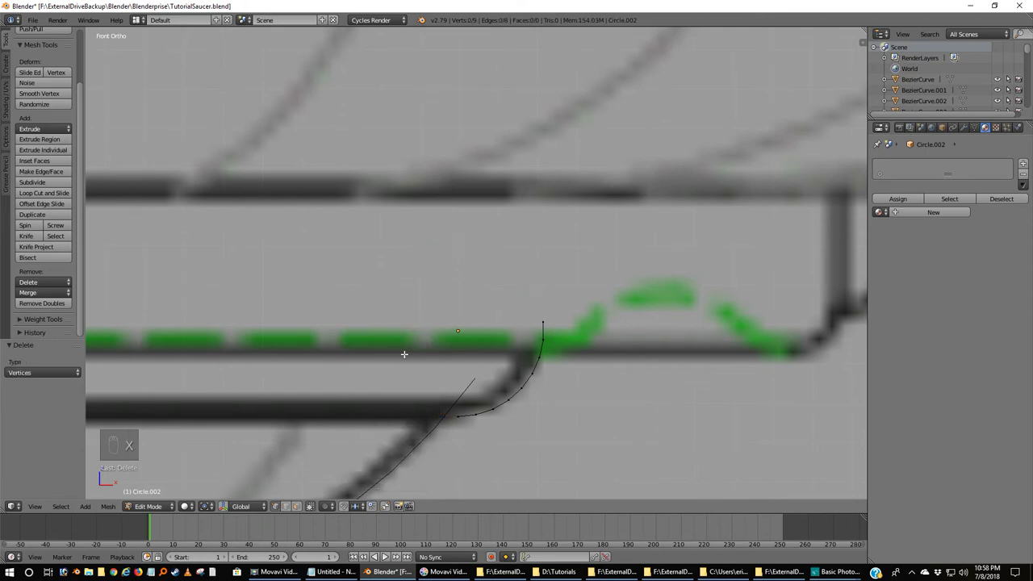
{"action": "key", "text": "Tab"}
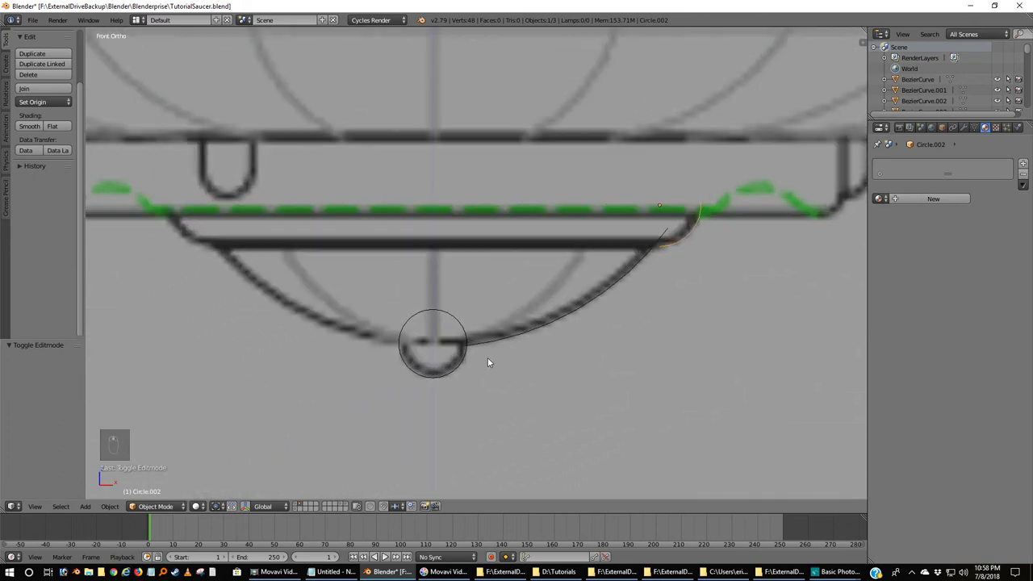
Step: Trim the small circle at the dome's bottom into the arc outlining the sensor's bump
{"action": "left_click_drag", "start_coordinate": [483, 294], "coordinate": [518, 398]}
{"action": "key", "text": "Tab"}
{"action": "key", "text": "a"}
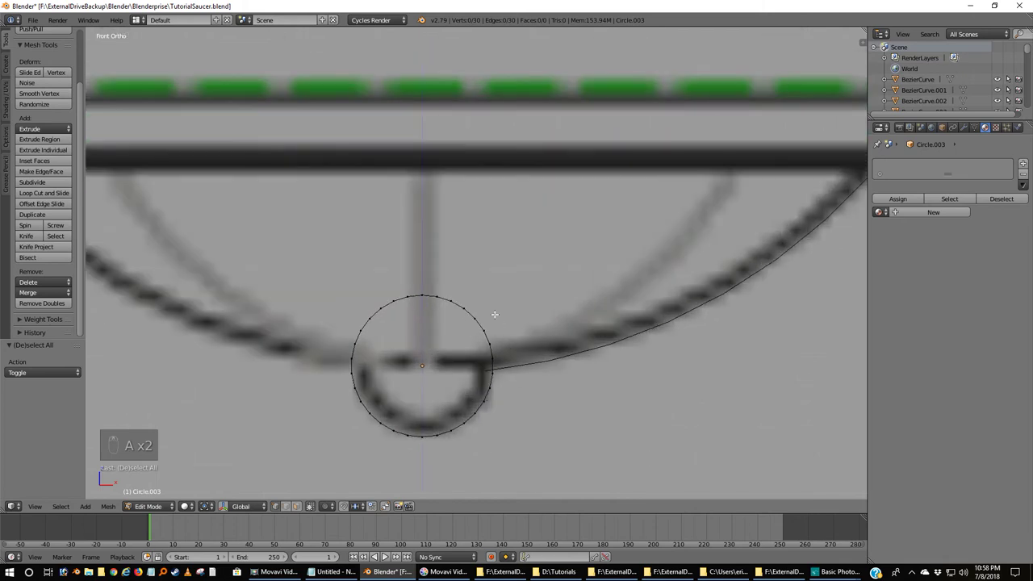
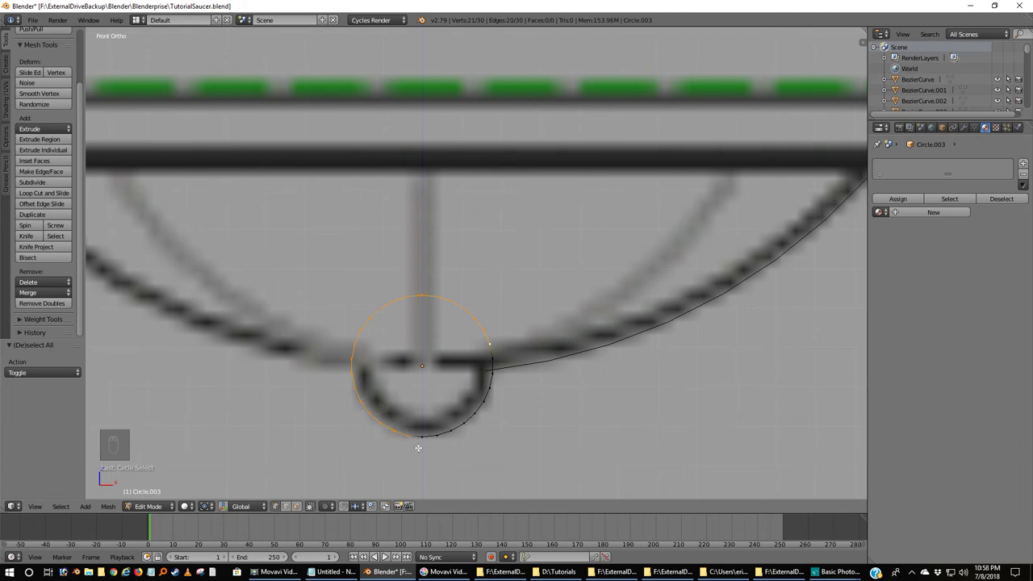
{"action": "key", "text": "x"}
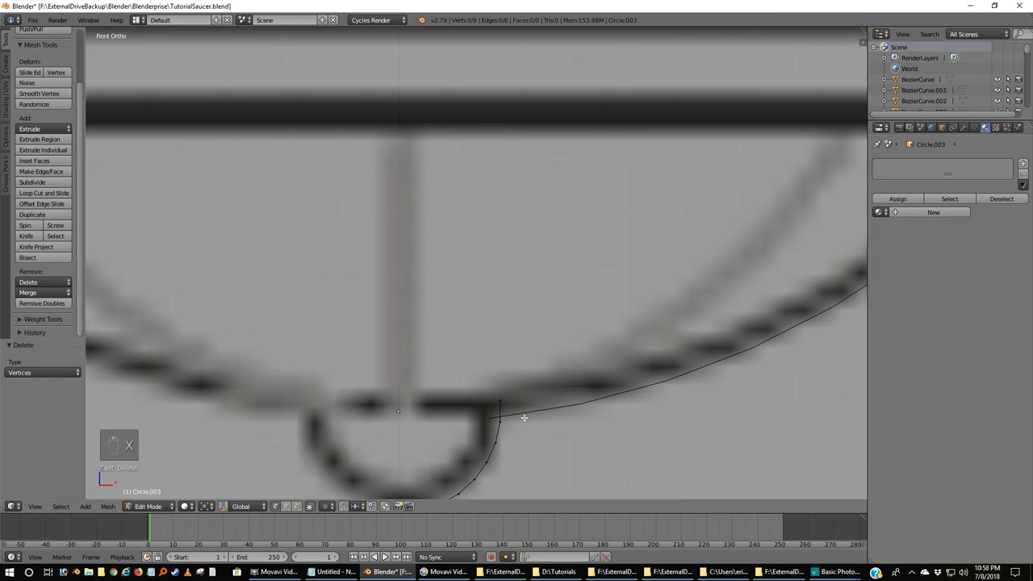
{"action": "key", "text": "Tab"}
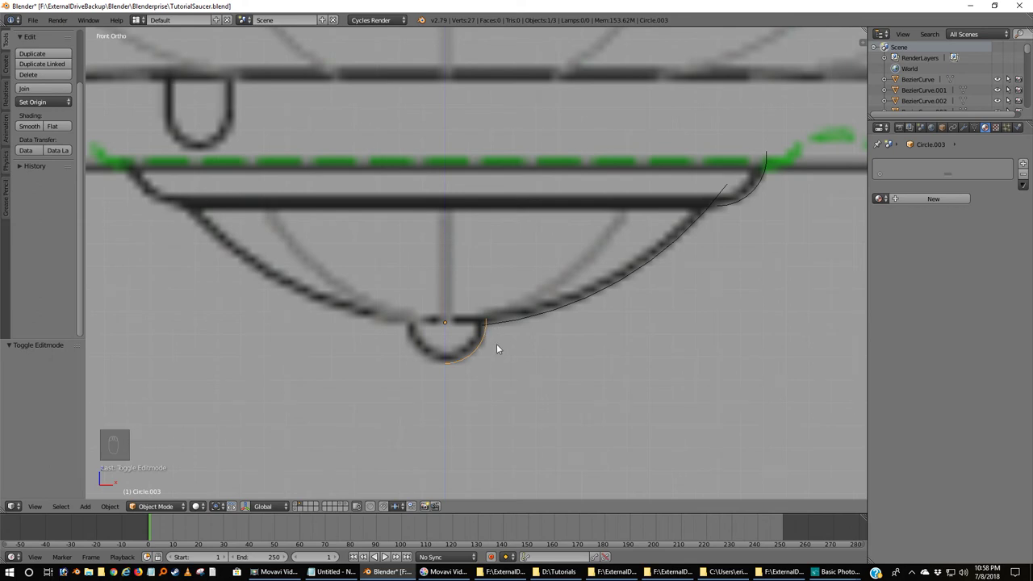
Step: Join the separate profile arcs into a single object and enter its vertices
{"action": "left_click_drag", "start_coordinate": [555, 312], "coordinate": [701, 273]}
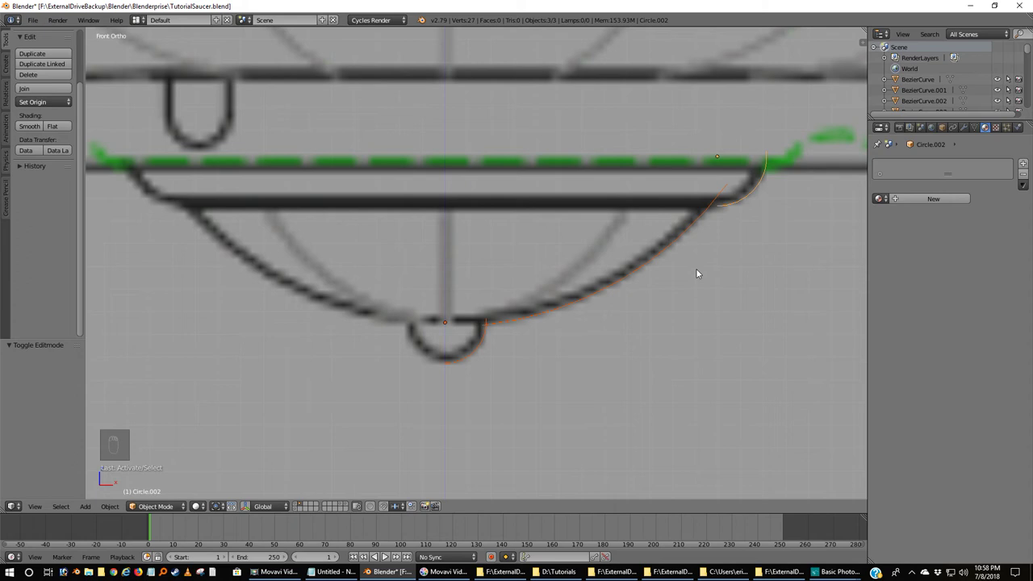
{"action": "key", "text": "ctrl+j"}
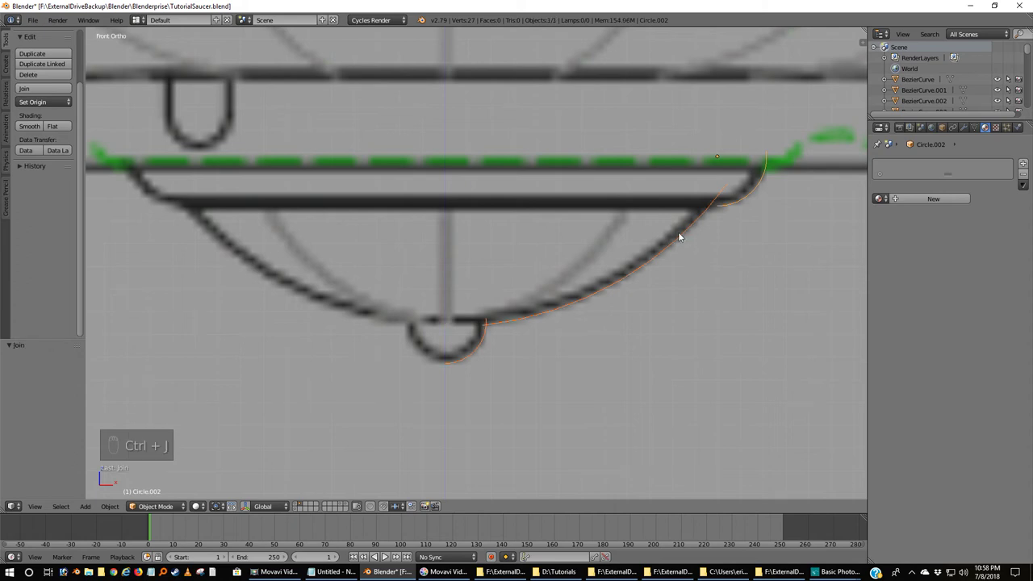
{"action": "key", "text": "Tab"}
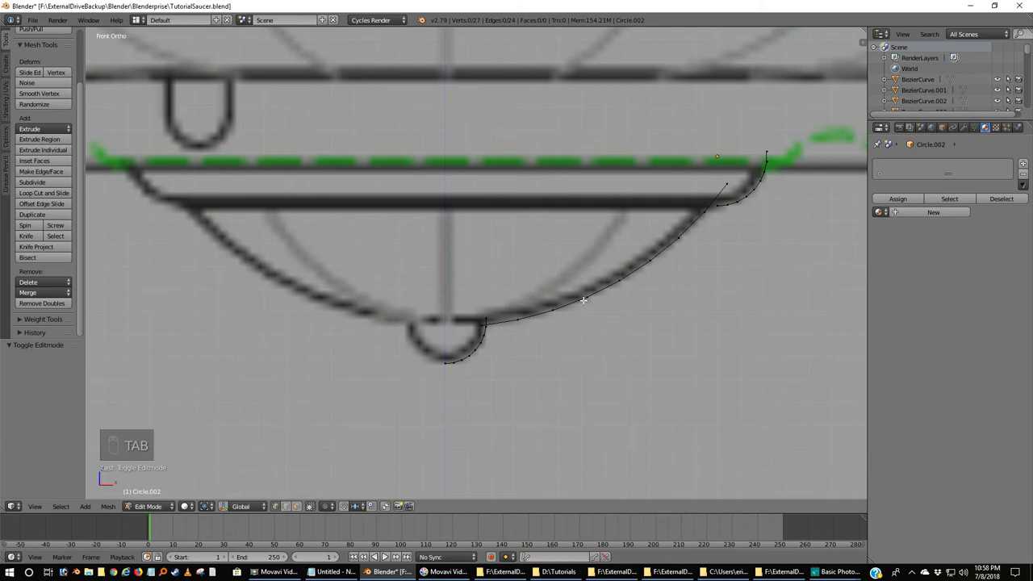
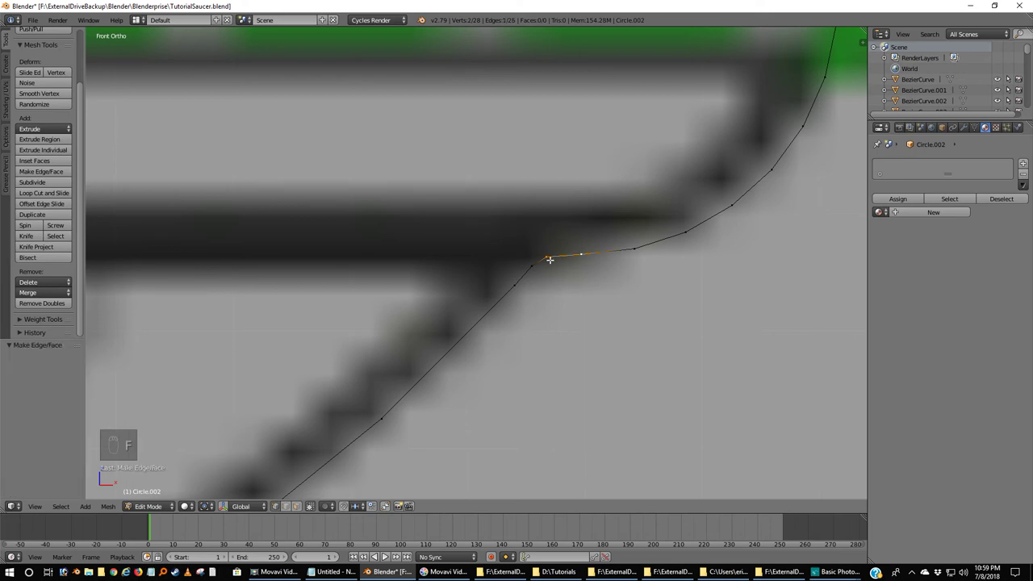
Step: Bridge the gap between arc pieces with a new edge, subdivide it and place the new vertex on the profile
{"action": "key", "text": "g"}
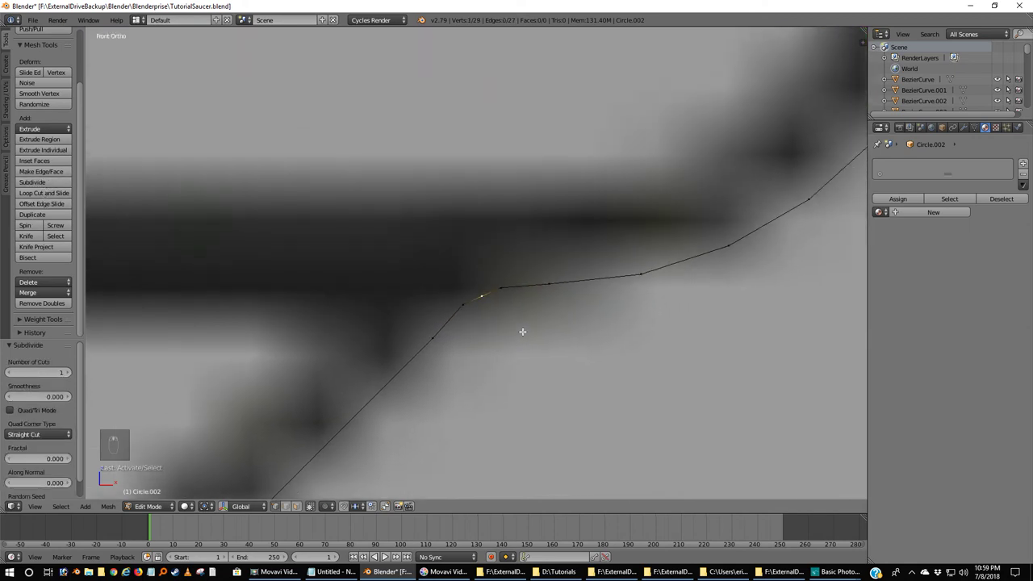
{"action": "key", "text": "g"}
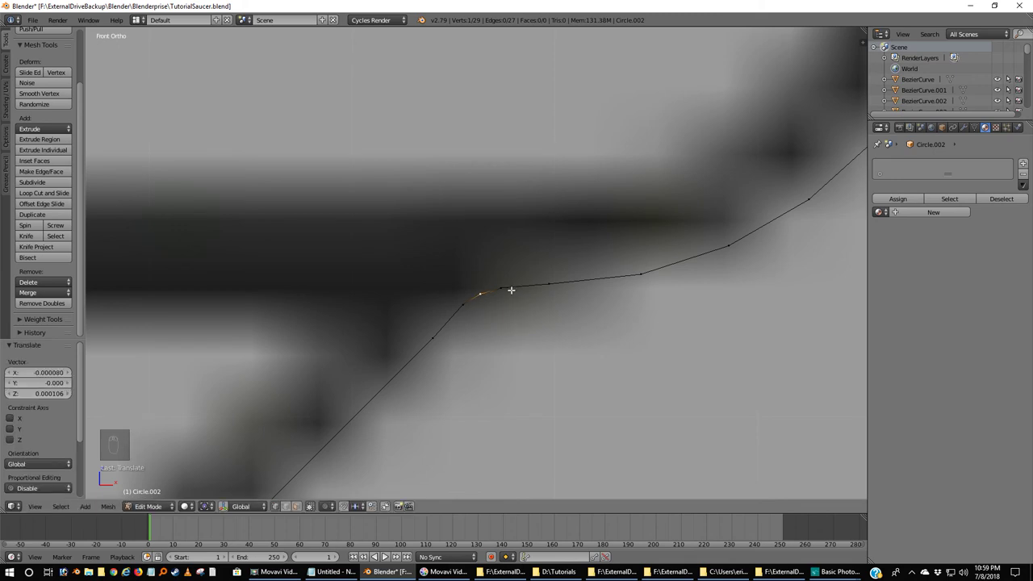
{"action": "key", "text": "a"}
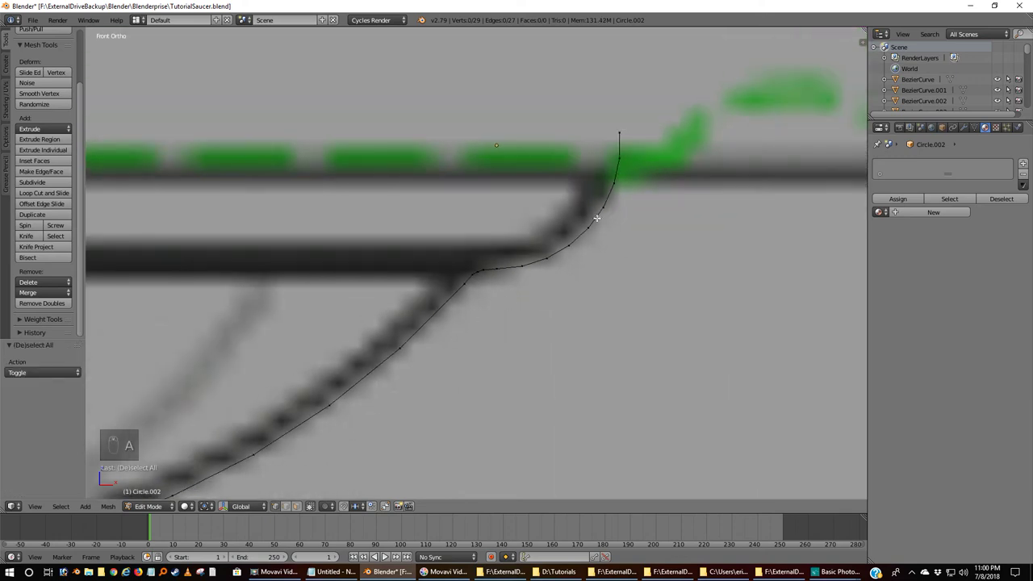
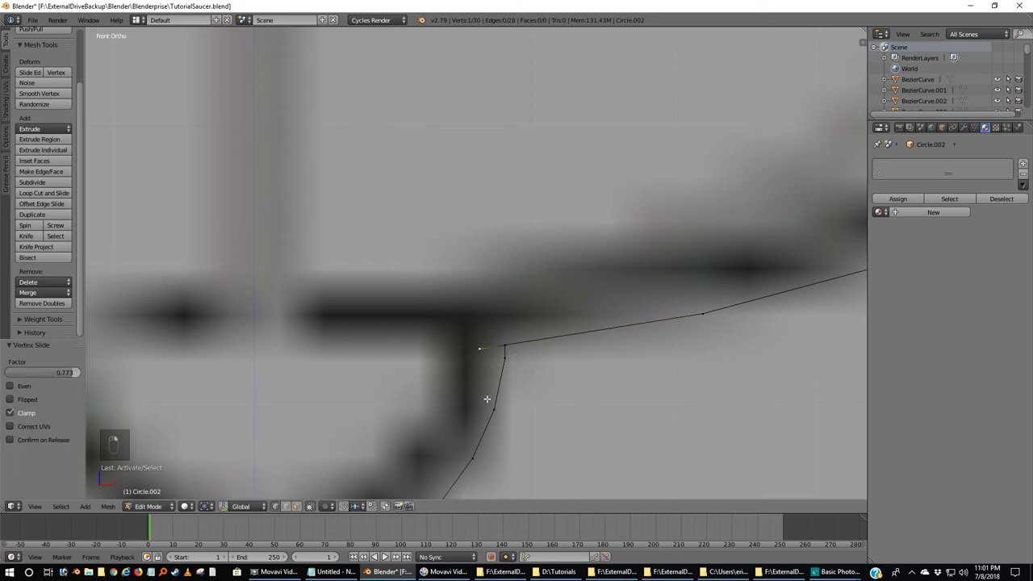
Step: Delete the extra junction vertex and merge the doubled vertices at center into one 28-vertex line
{"action": "key", "text": "x"}
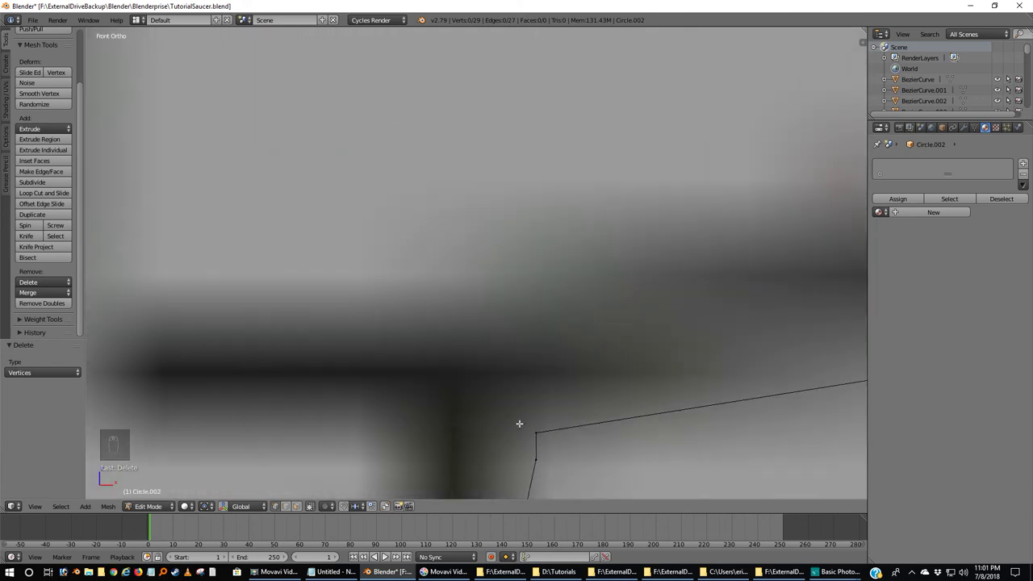
{"action": "key", "text": "b"}
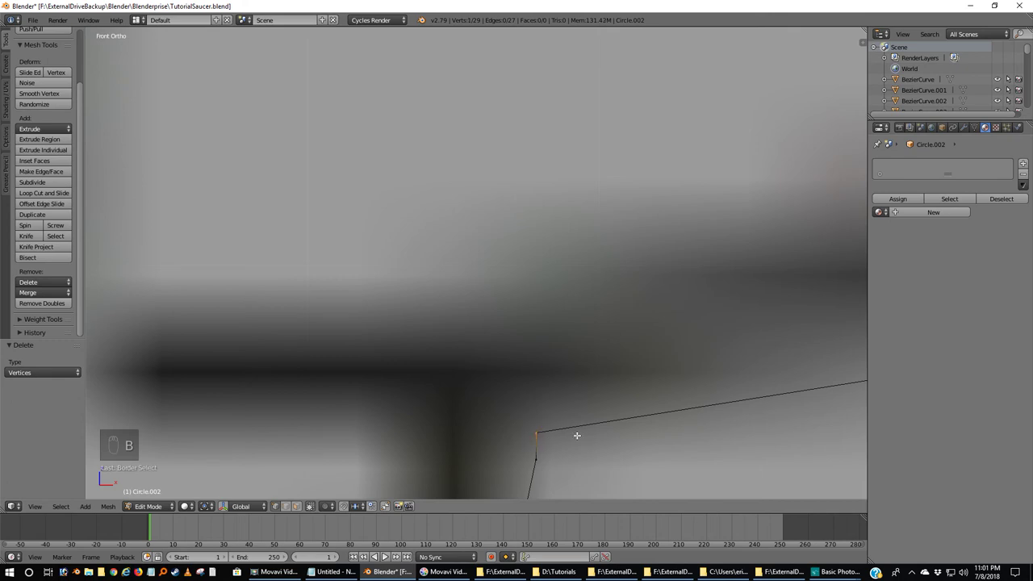
{"action": "key", "text": "z"}
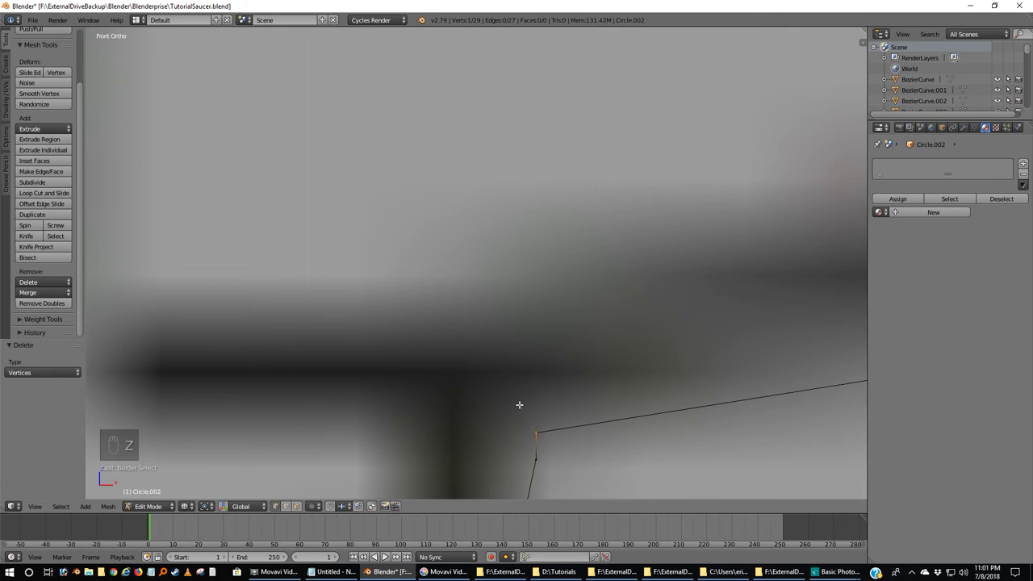
{"action": "key", "text": "b"}
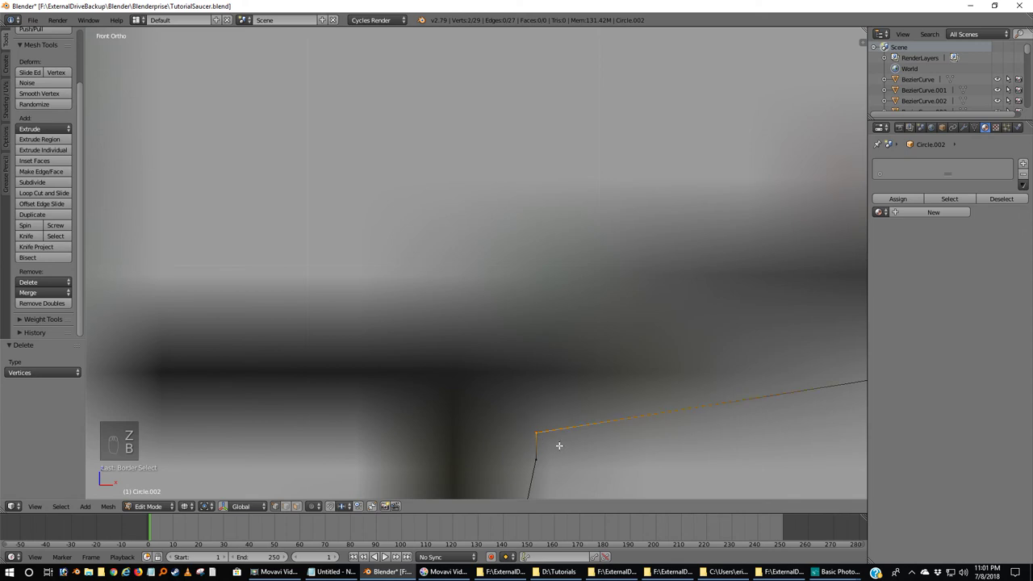
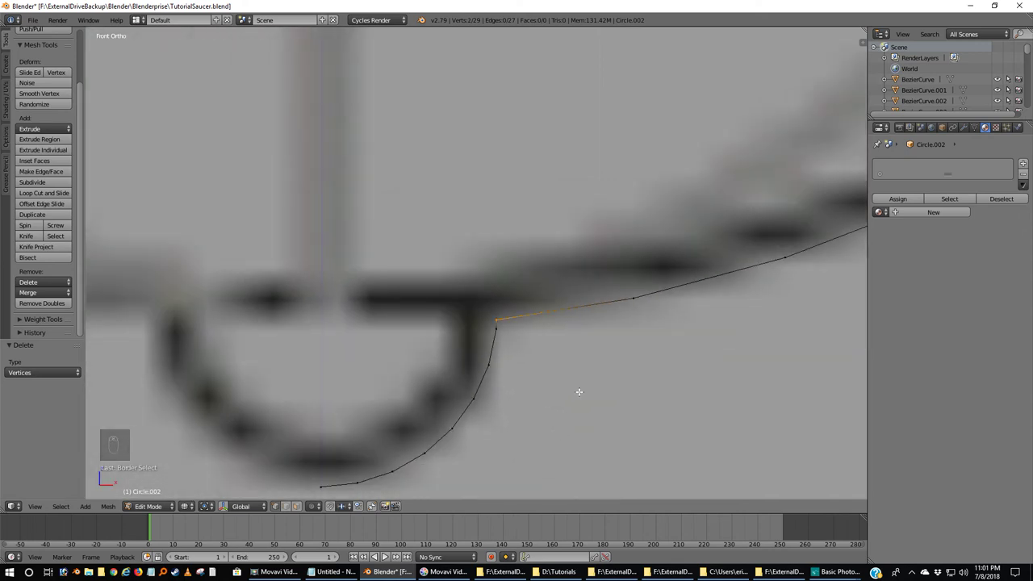
{"action": "key", "text": "alt+m"}
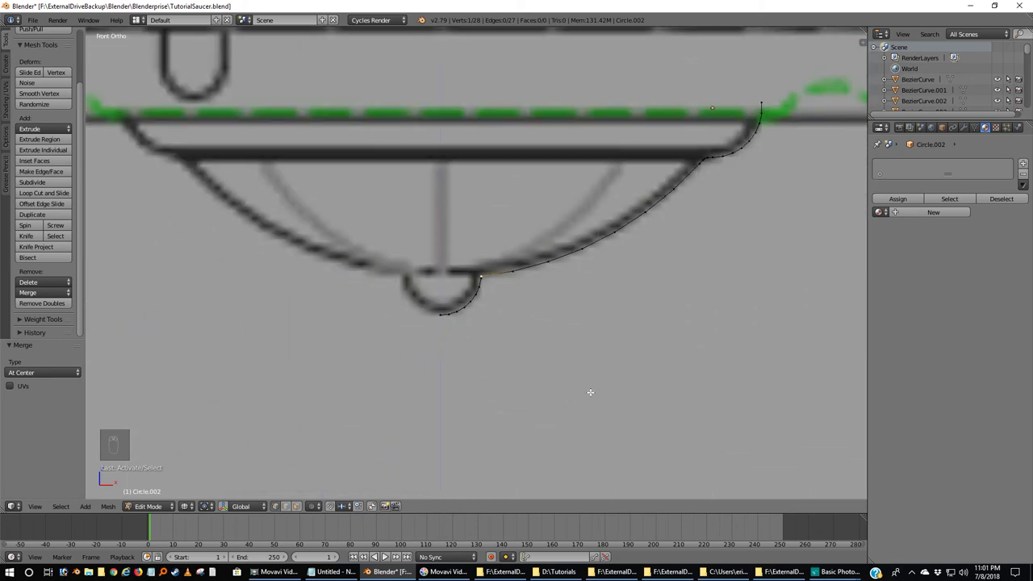
Step: Select the whole cleaned profile, ready to spin it 360° into the dome
{"action": "key", "text": "a"}
{"action": "key", "text": "a"}
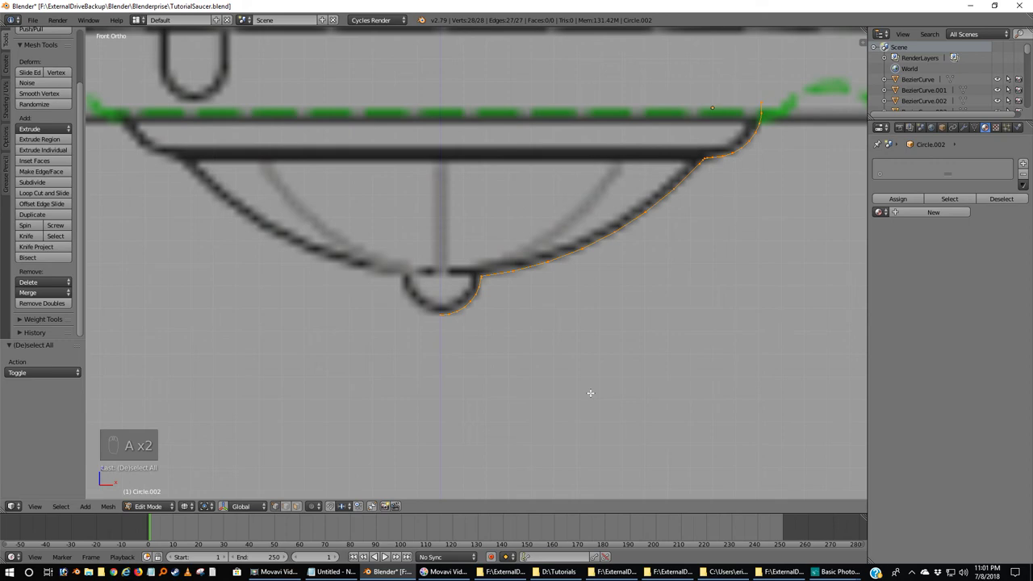
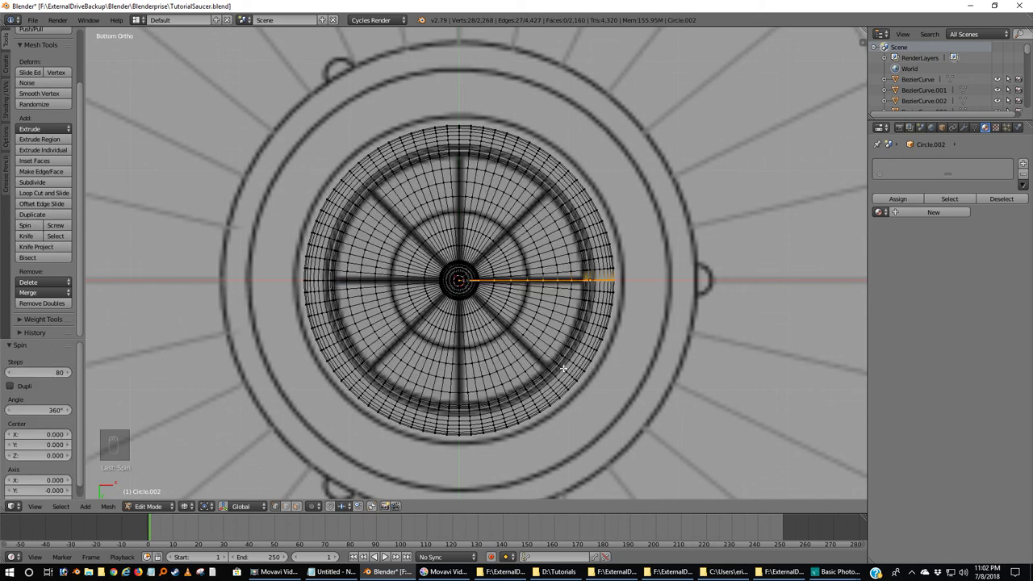
Step: Leave editing, center the revolved dome's origin on its geometry and inspect it in solid shading
{"action": "key", "text": "a"}
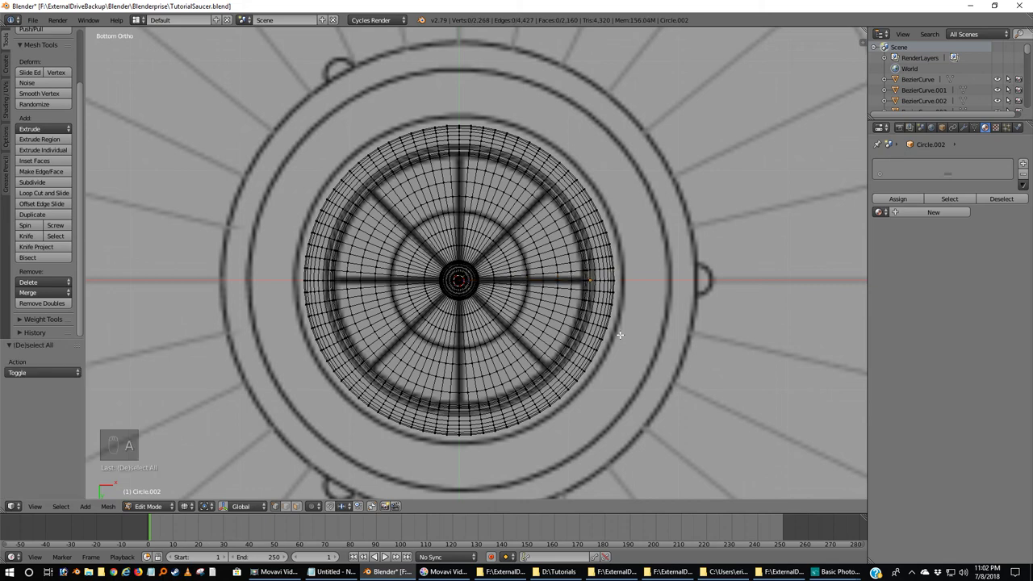
{"action": "key", "text": "Tab"}
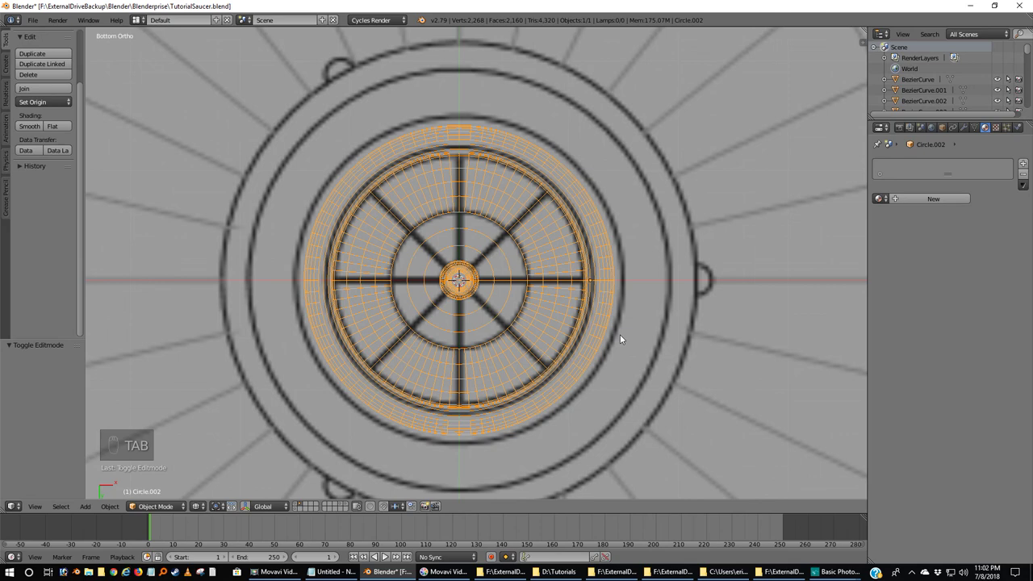
{"action": "key", "text": "ctrl+shift+alt+c"}
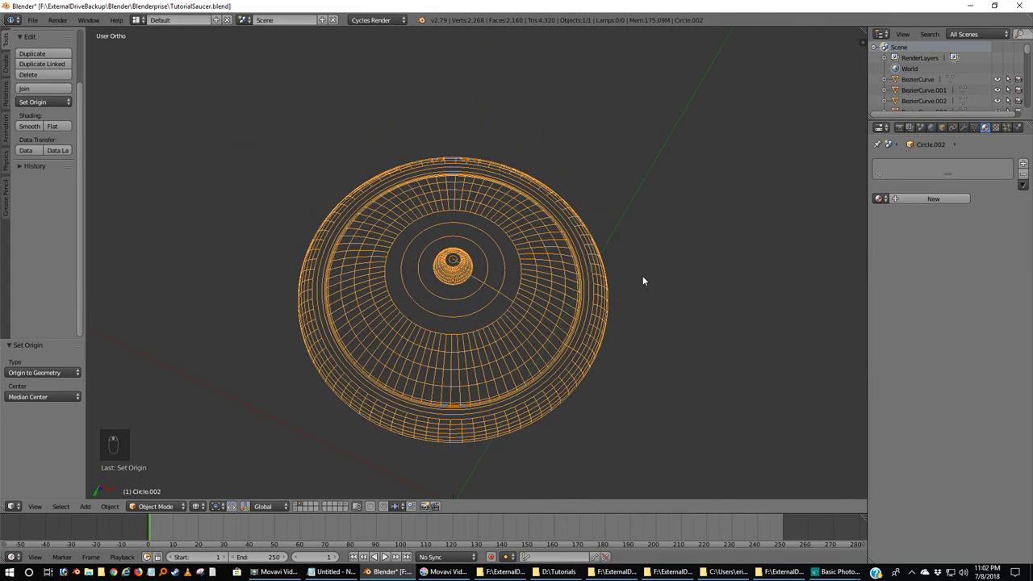
{"action": "key", "text": "z"}
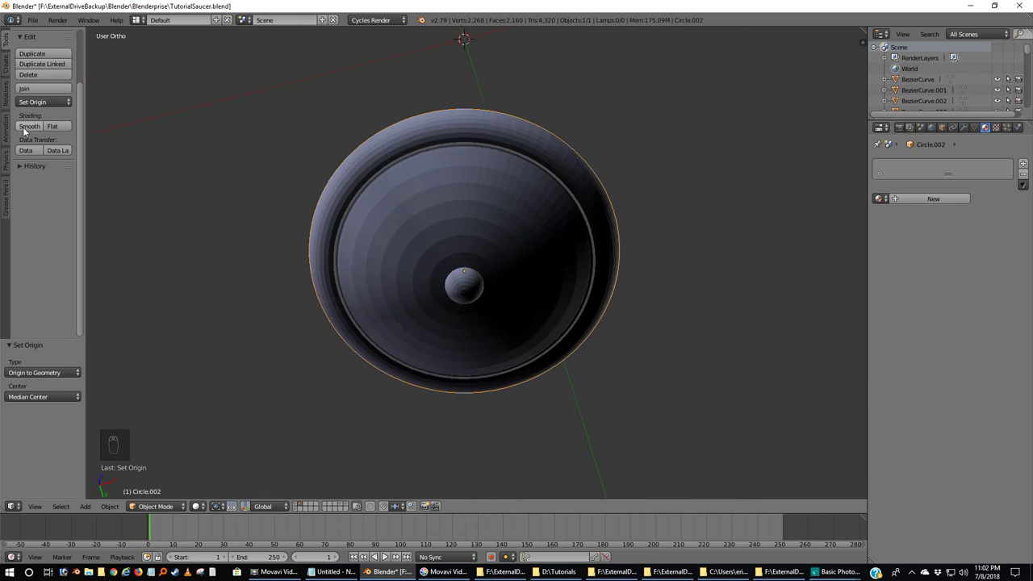
{"action": "left_click_drag", "start_coordinate": [29, 134], "coordinate": [970, 125]}
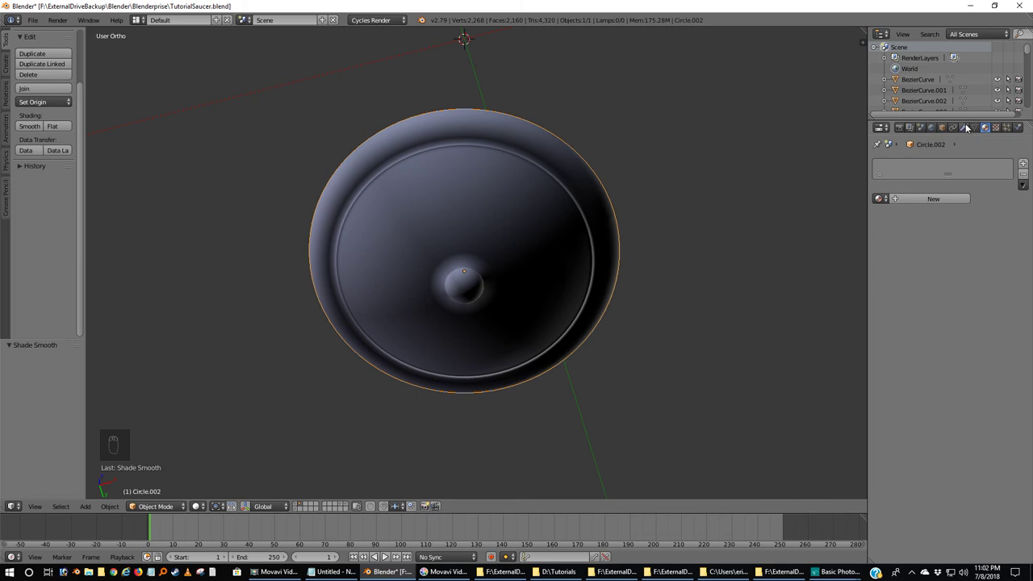
{"action": "left_click_drag", "start_coordinate": [971, 128], "coordinate": [821, 249]}
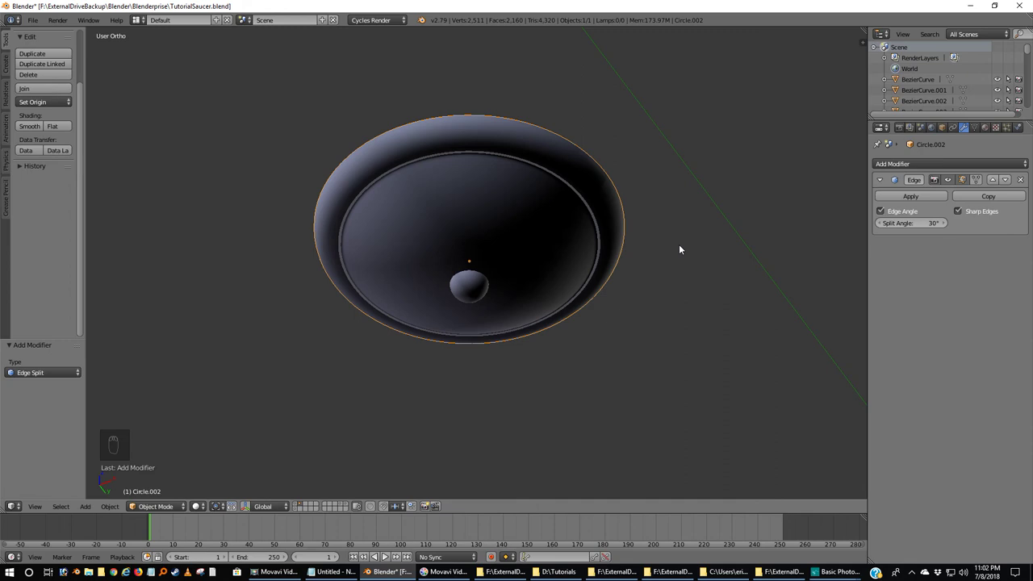
Step: Recalculate the dome's normals from front view and move it onto the saucer's layer beneath the hull
{"action": "key", "text": "KP_1"}
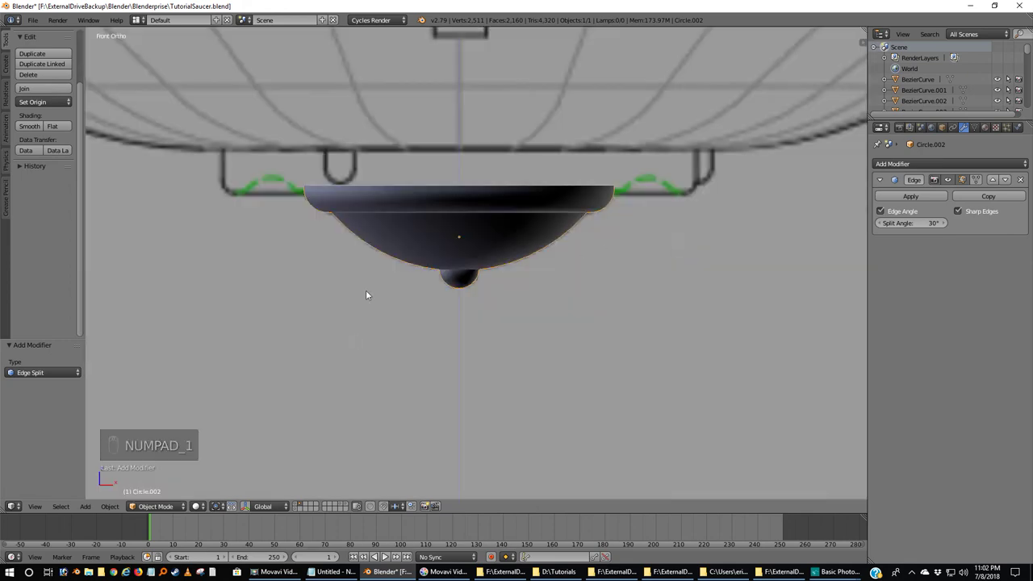
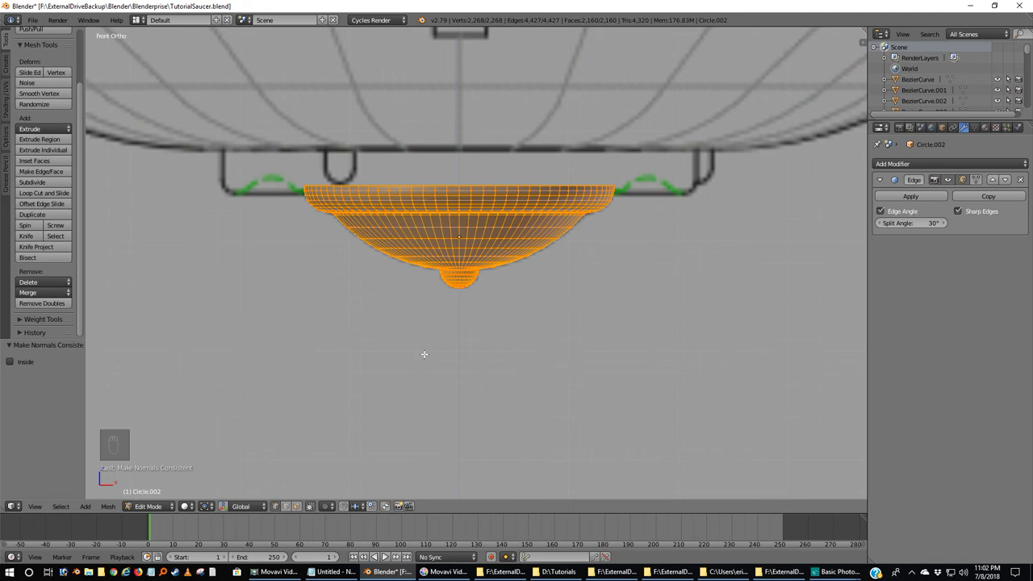
{"action": "key", "text": "Tab"}
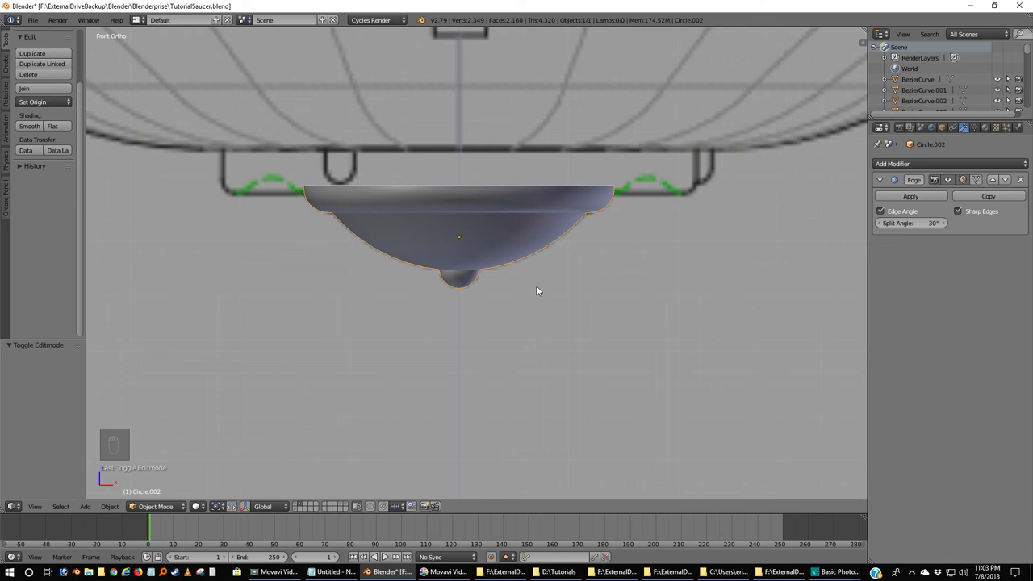
{"action": "key", "text": "m"}
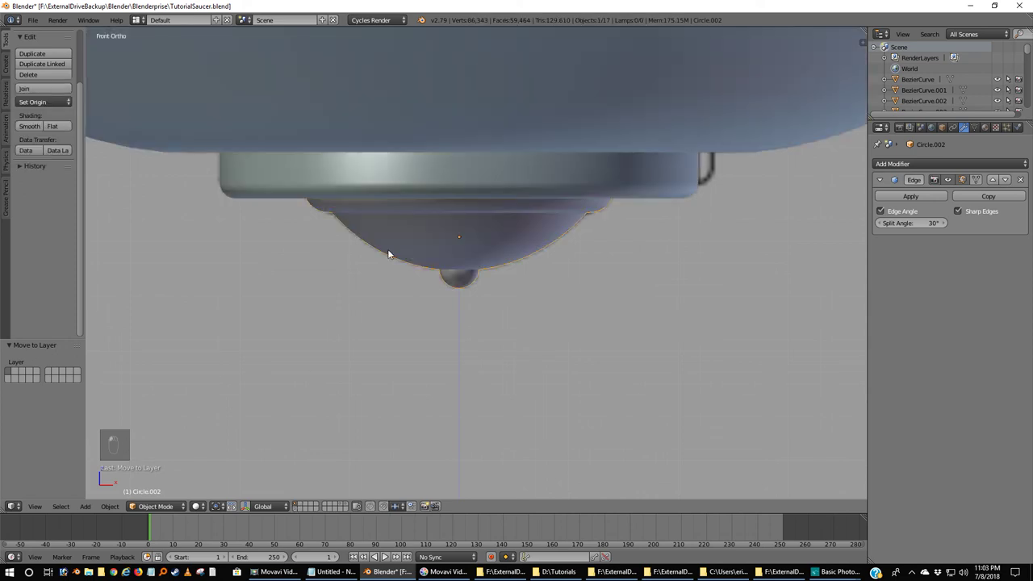
Step: Apply the dome's Edge Split modifier and assign it the DomeSensor material
{"action": "left_click", "coordinate": [518, 243]}
{"action": "middle_click", "coordinate": [519, 244]}
{"action": "left_click", "coordinate": [519, 244]}
{"action": "middle_click", "coordinate": [518, 244]}
{"action": "left_click_drag", "start_coordinate": [493, 242], "coordinate": [950, 163]}
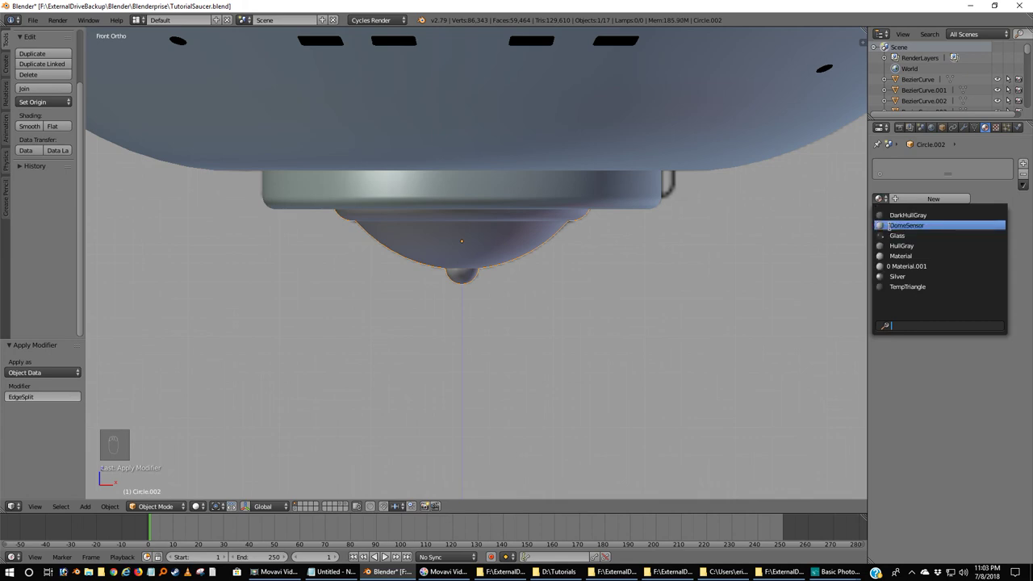
Step: Look up at the saucer's underside from below and reselect the dome sensor
{"action": "left_click_drag", "start_coordinate": [584, 257], "coordinate": [536, 273]}
{"action": "middle_click", "coordinate": [537, 272]}
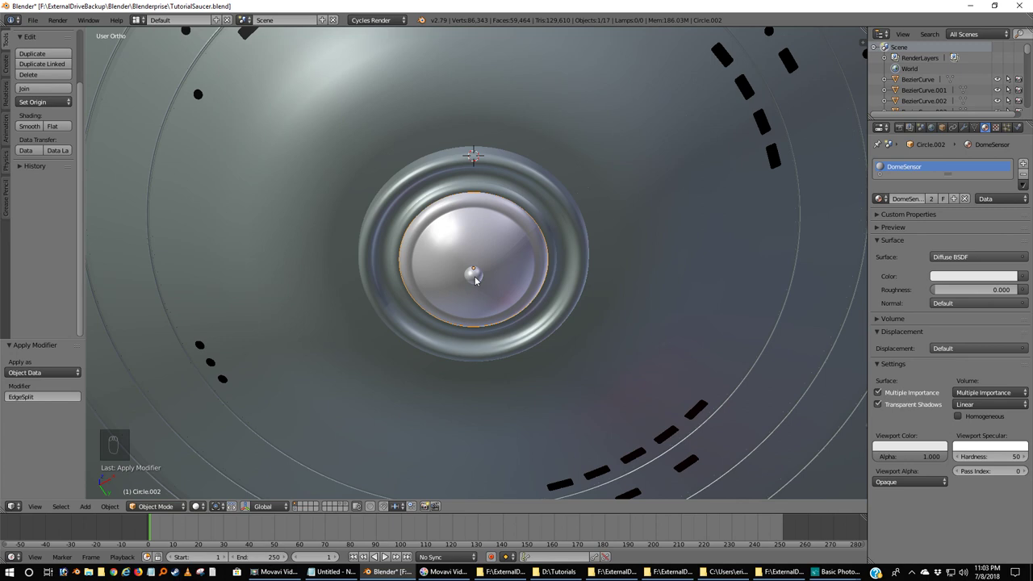
{"action": "key", "text": "ctrl+KP_7"}
{"action": "middle_click", "coordinate": [482, 282]}
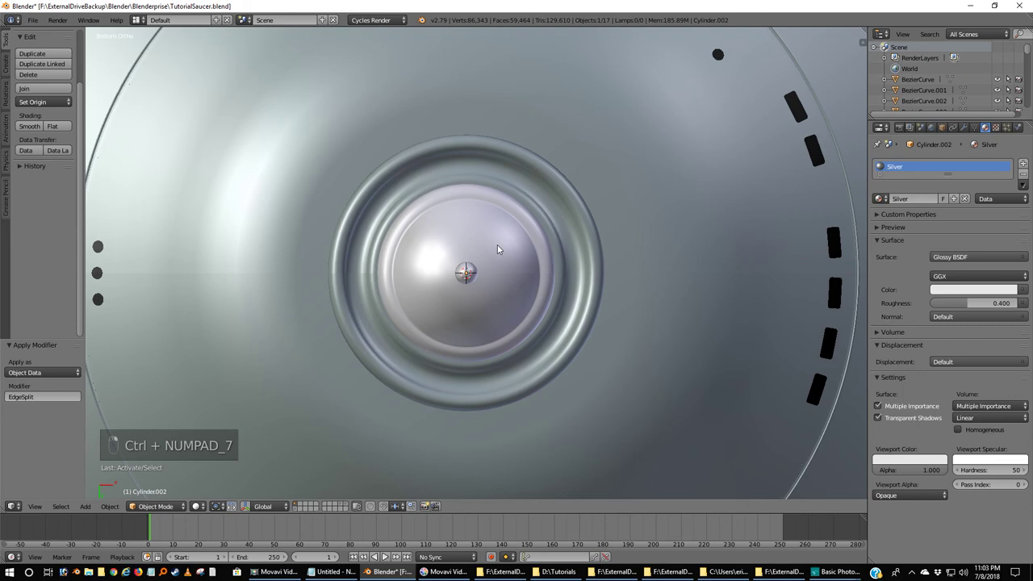
{"action": "key", "text": "KP_1"}
{"action": "left_click_drag", "start_coordinate": [506, 254], "coordinate": [501, 255]}
{"action": "key", "text": "ctrl+KP_7"}
{"action": "middle_click", "coordinate": [500, 256]}
Step: Remove the dome's 109 doubled vertices and recalculate its normals outward
{"action": "key", "text": "Tab"}
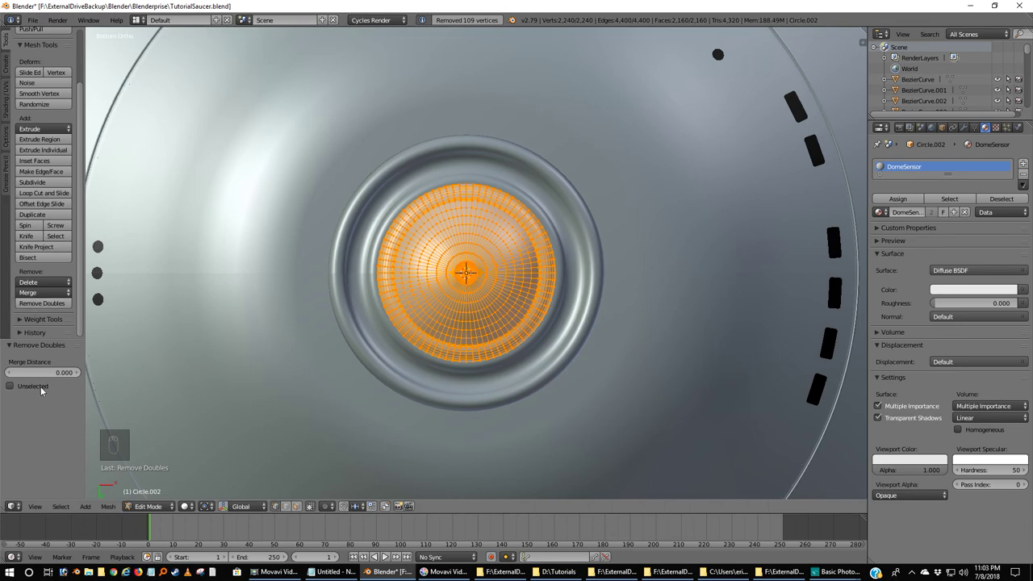
{"action": "key", "text": "Tab"}
{"action": "key", "text": "Tab"}
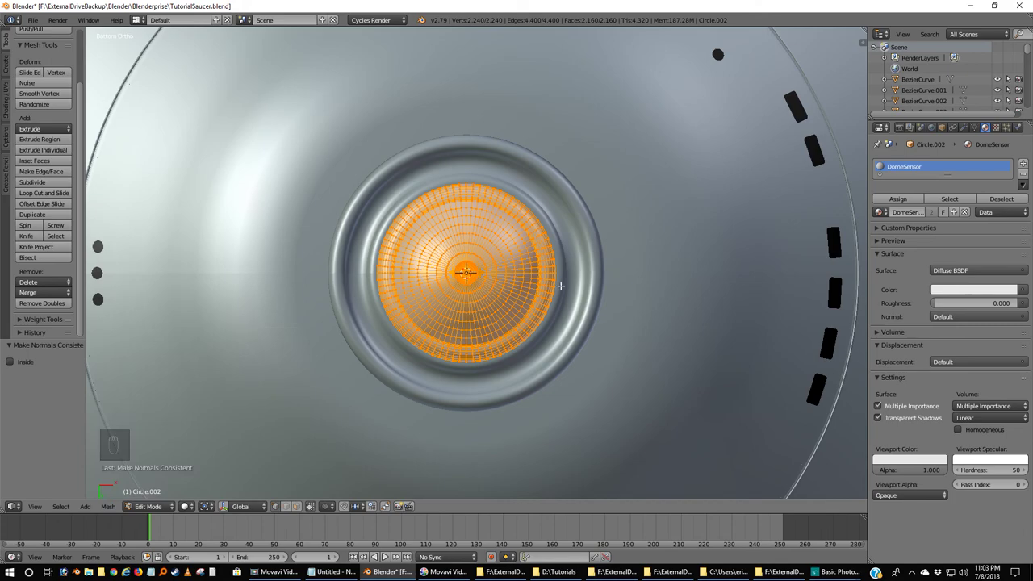
{"action": "key", "text": "Tab"}
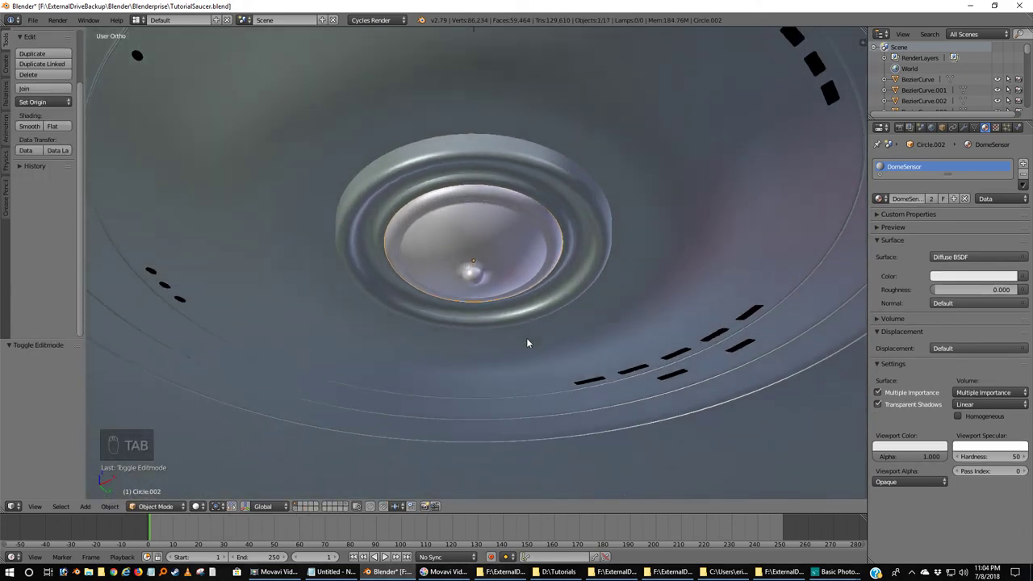
Step: Rotate the dome 180° about its vertical axis, then view the saucer in front wireframe with nothing selected
{"action": "key", "text": "ctrl+KP_7"}
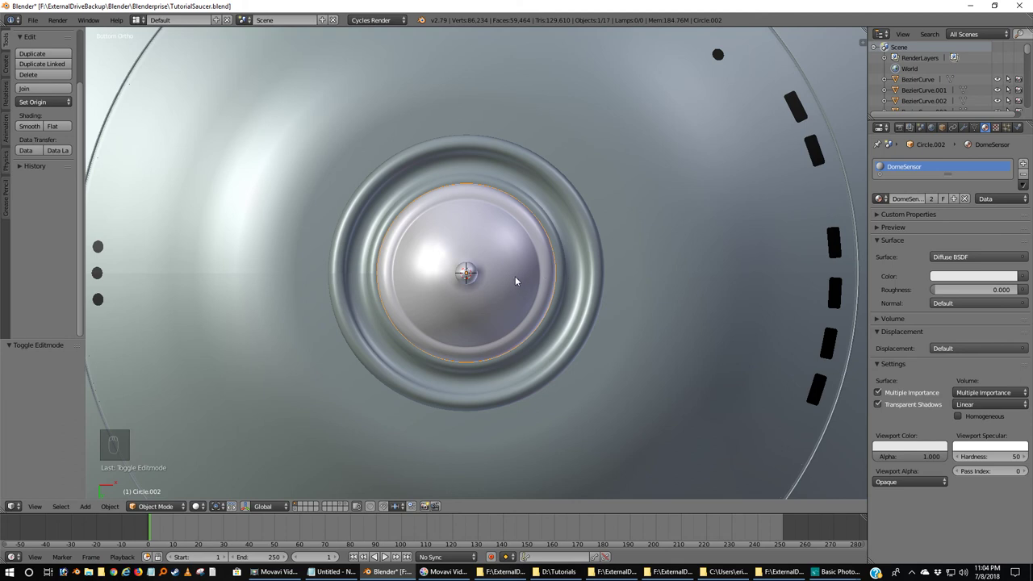
{"action": "key", "text": "r"}
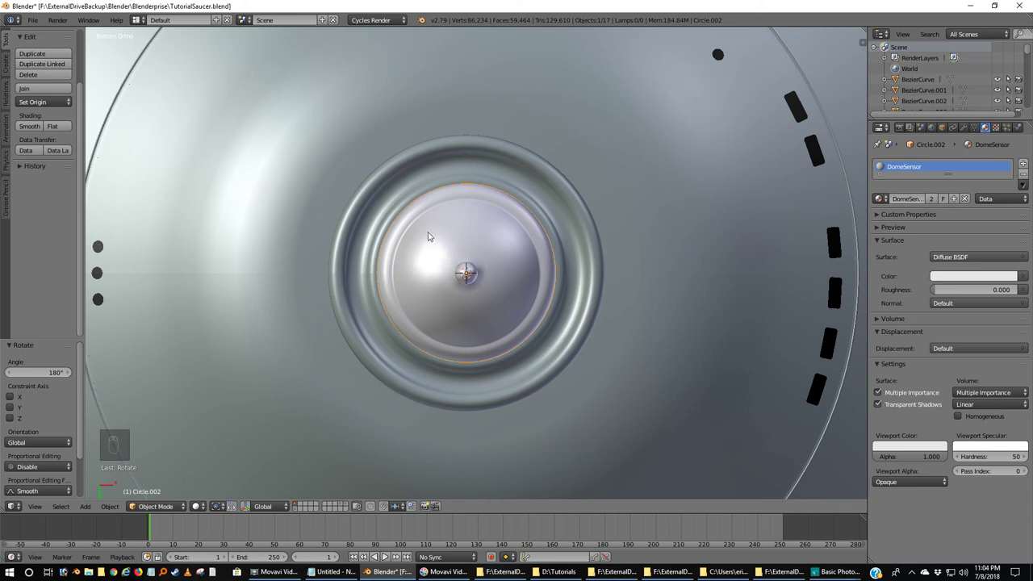
{"action": "left_click_drag", "start_coordinate": [312, 271], "coordinate": [270, 443]}
{"action": "key", "text": "KP_1"}
{"action": "key", "text": "z"}
{"action": "key", "text": "a"}
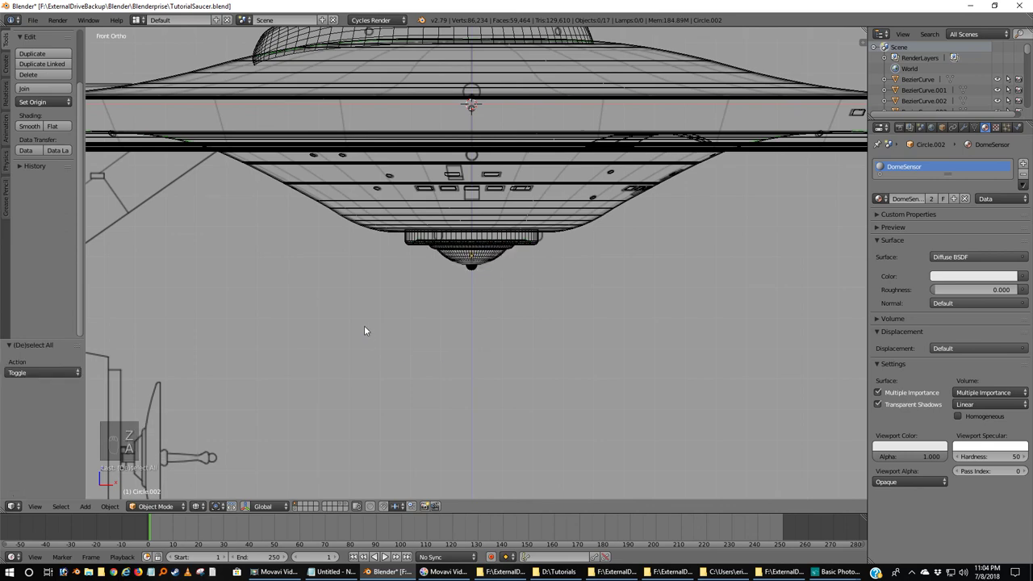
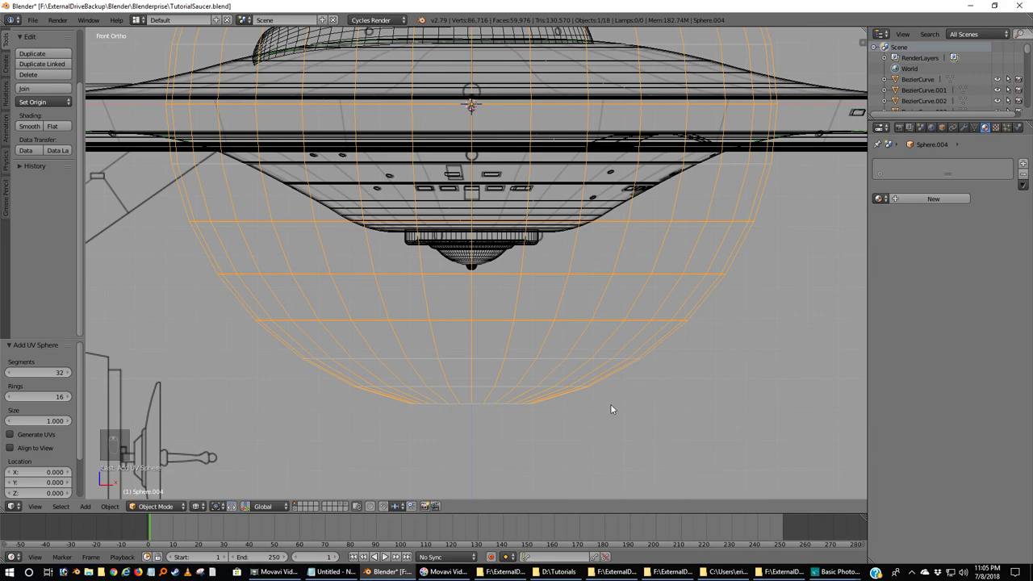
Step: Shrink the new UV sphere and move it out toward the dome's rim ring
{"action": "key", "text": "s"}
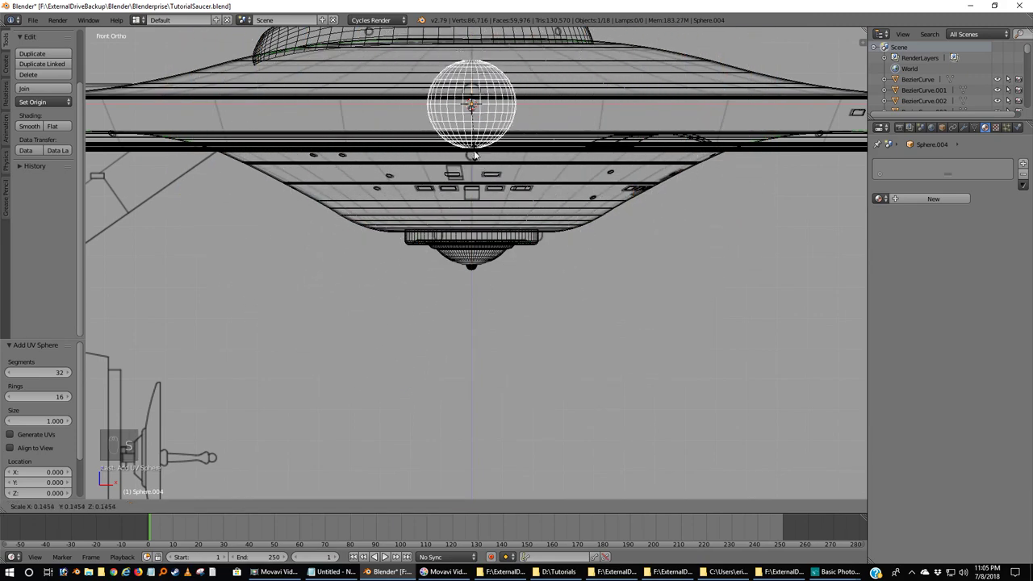
{"action": "key", "text": "g"}
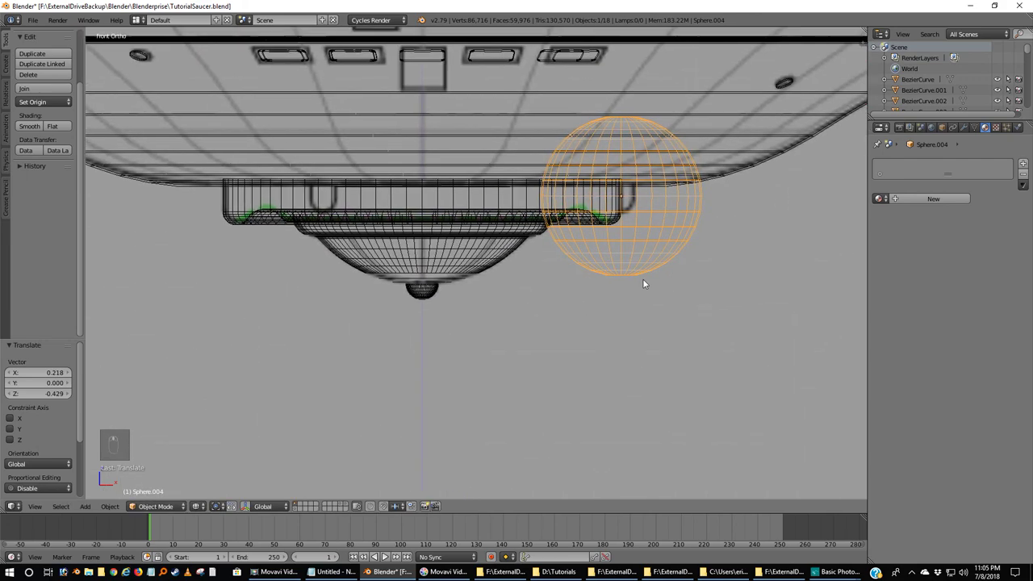
{"action": "middle_click", "coordinate": [616, 298]}
{"action": "middle_click", "coordinate": [586, 315]}
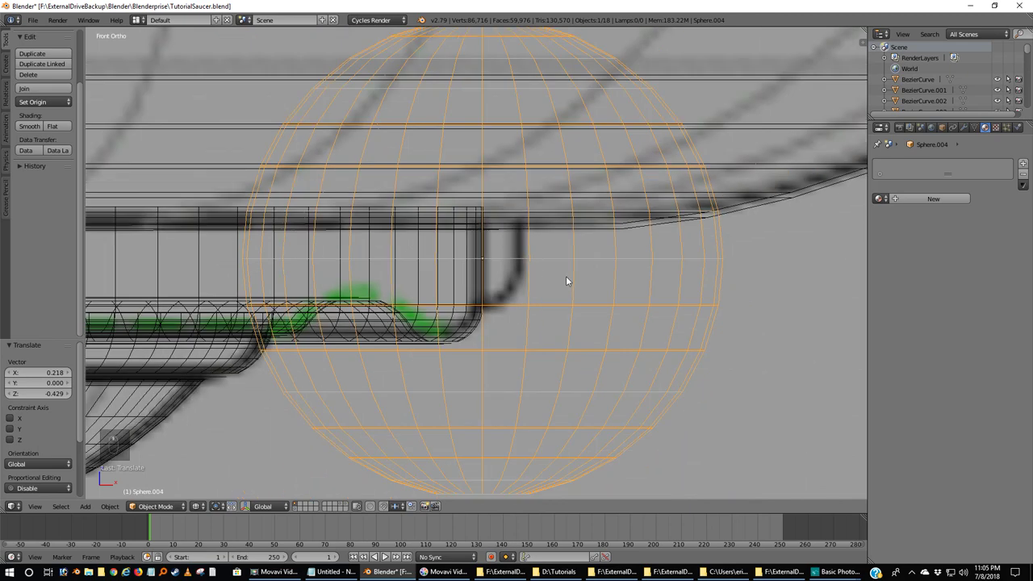
Step: Scale the sphere to a small bump and raise it onto the rim ring's outer edge
{"action": "key", "text": "g"}
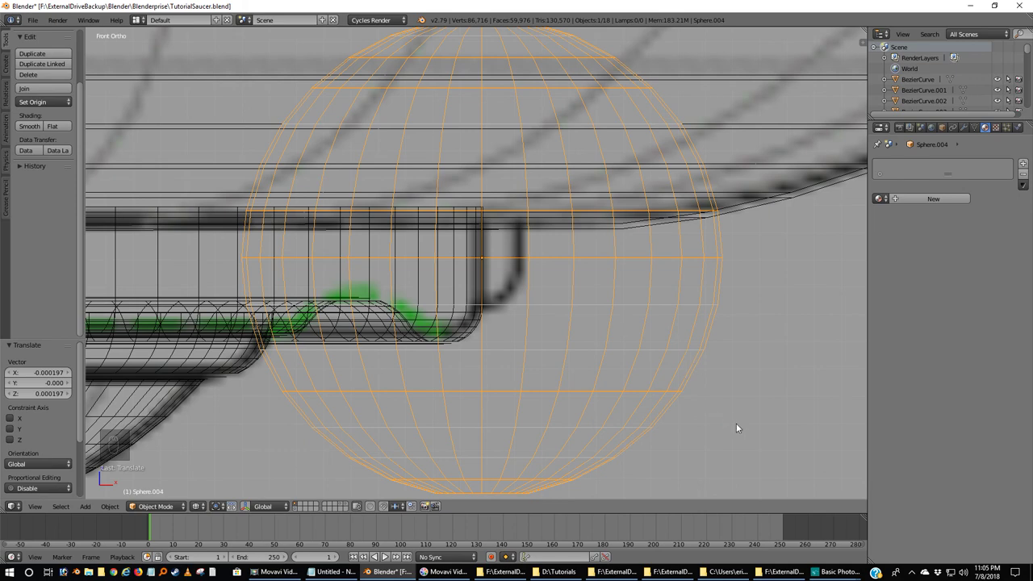
{"action": "key", "text": "s"}
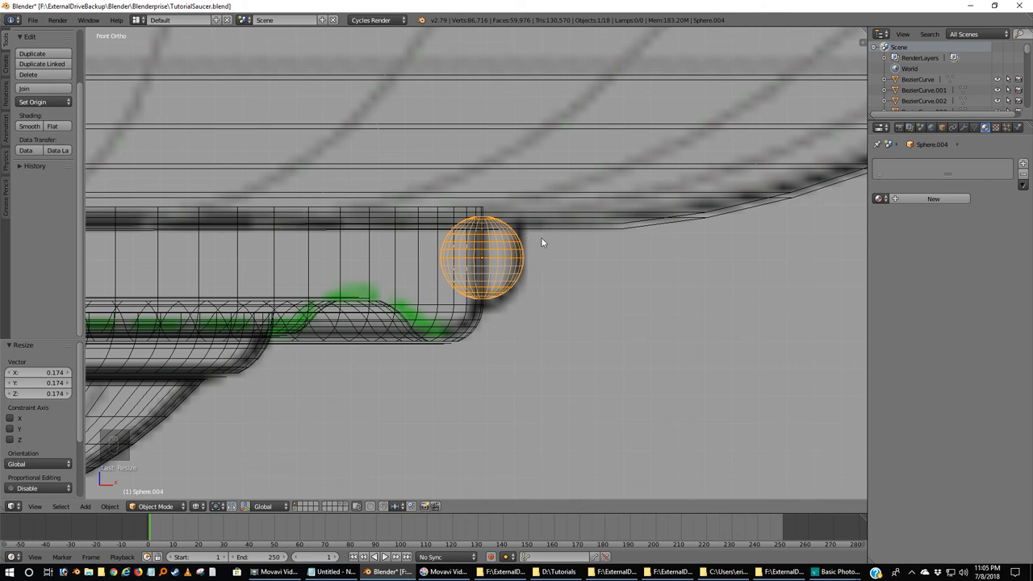
{"action": "key", "text": "g"}
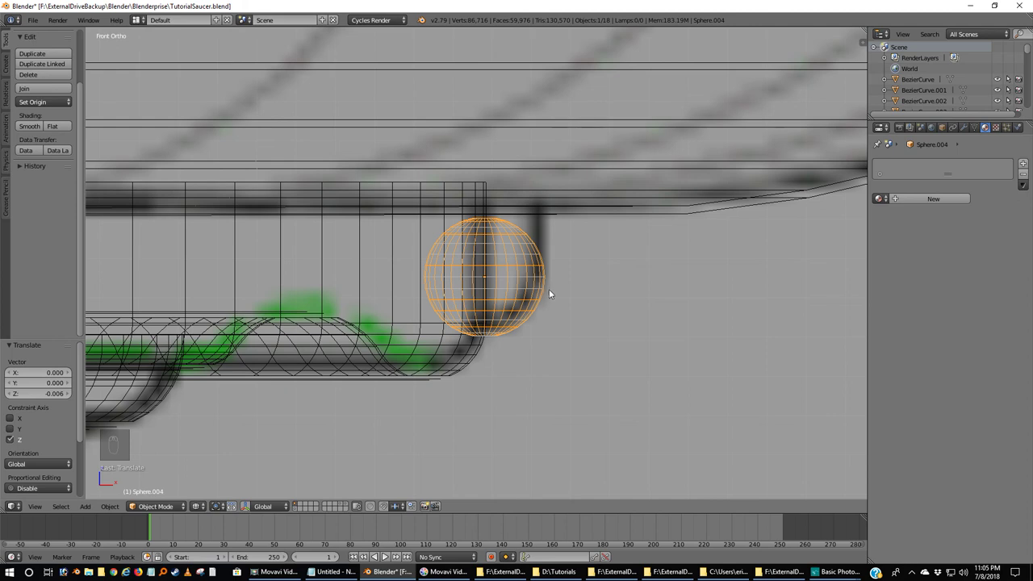
Step: Delete the sphere's top half and stray vertices, leaving a half-sphere bump
{"action": "key", "text": "Tab"}
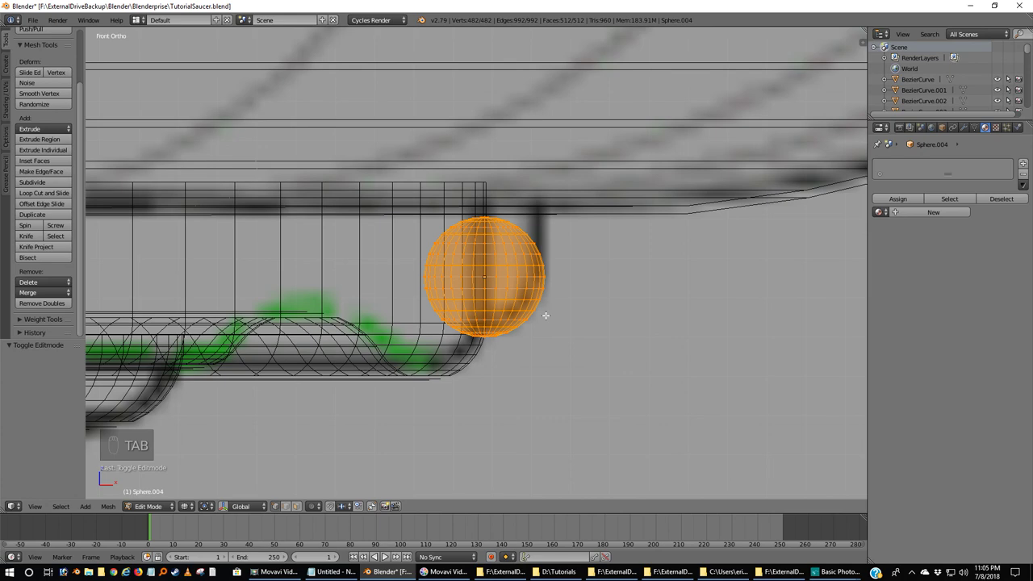
{"action": "key", "text": "a"}
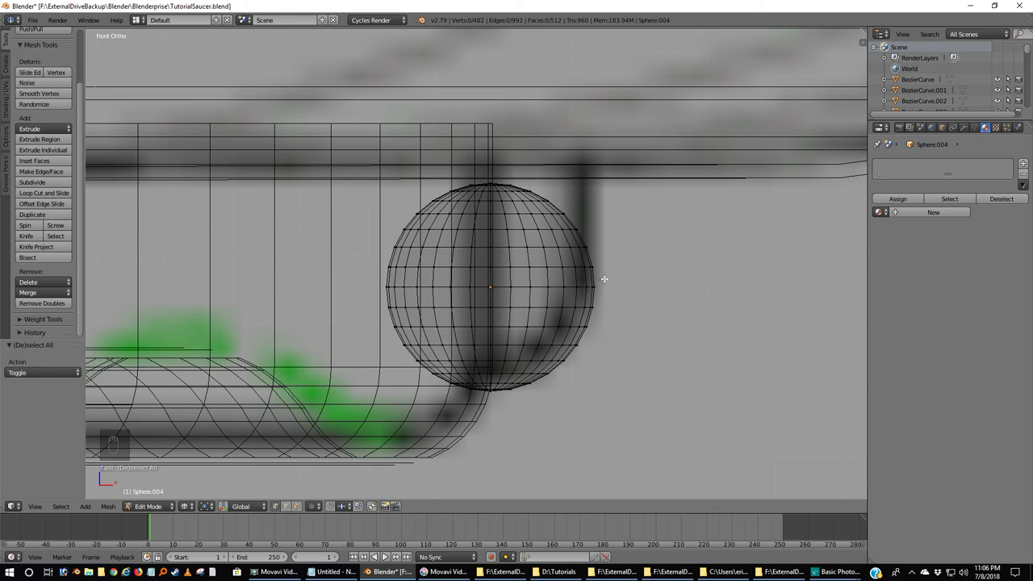
{"action": "key", "text": "b"}
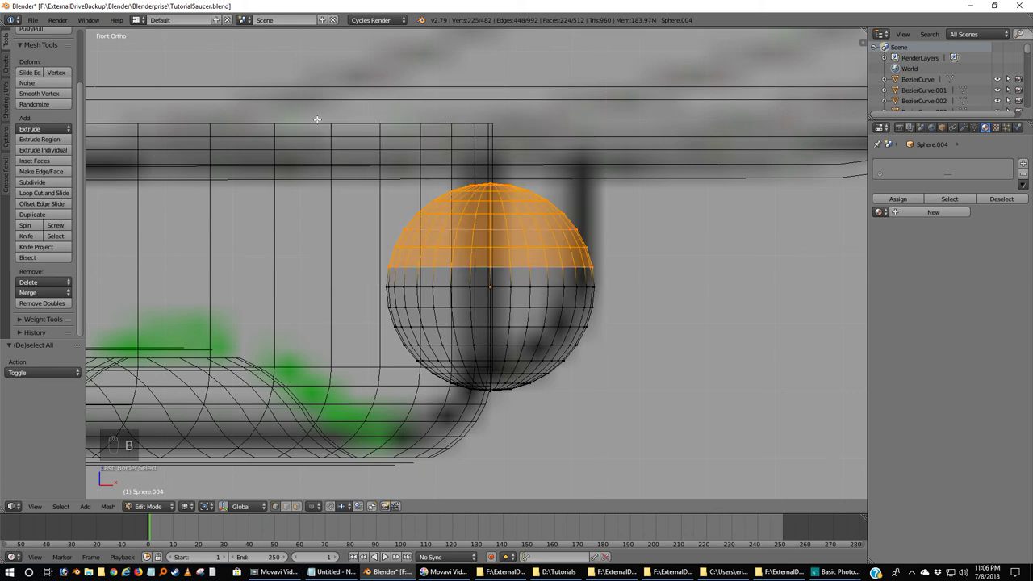
{"action": "key", "text": "x"}
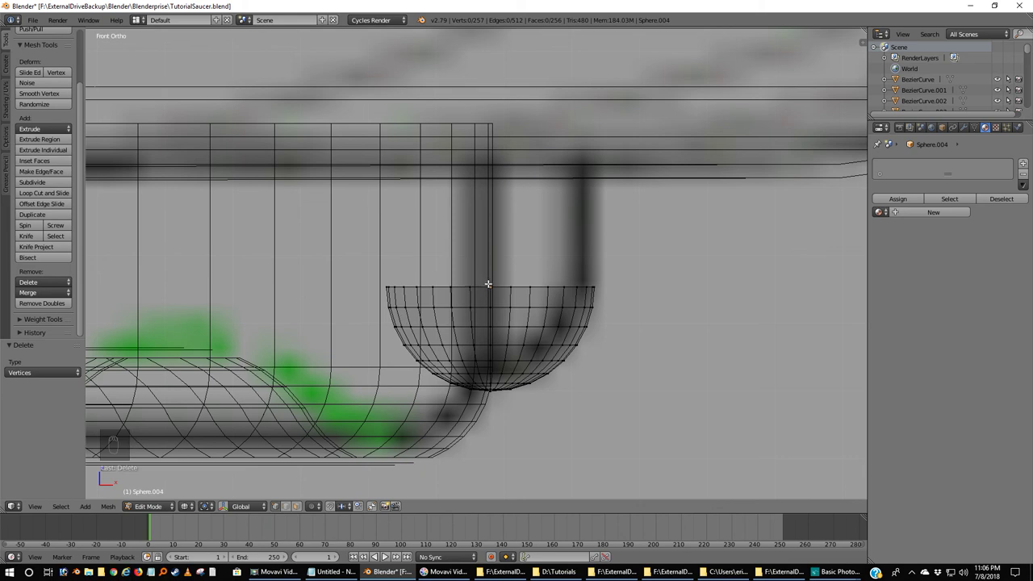
{"action": "key", "text": "b"}
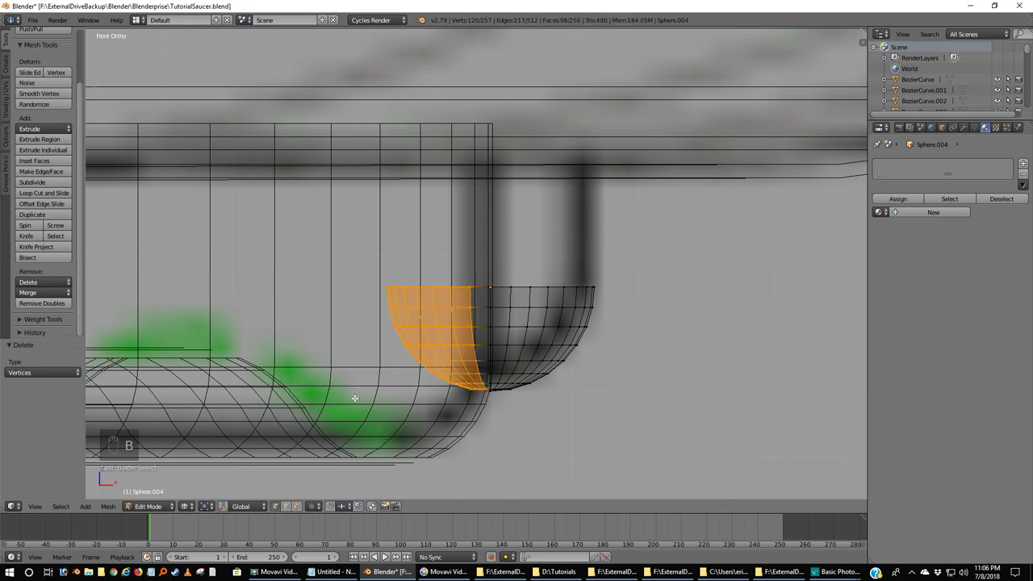
{"action": "key", "text": "x"}
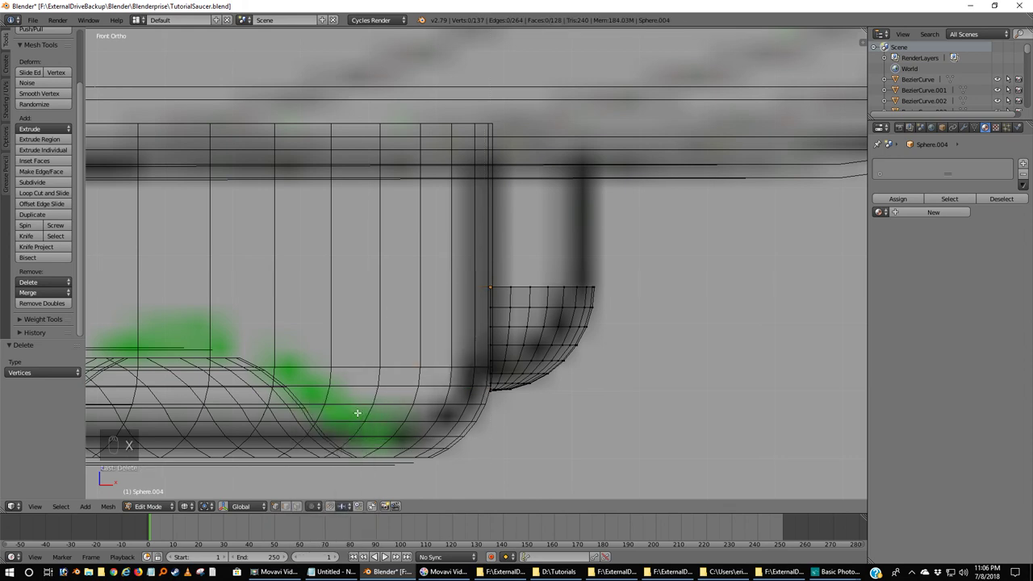
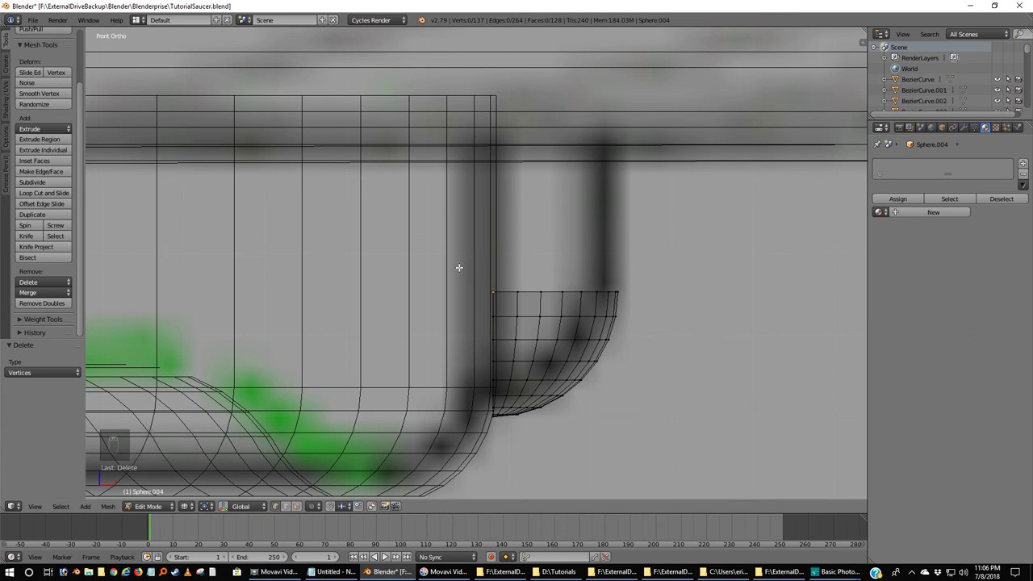
Step: Extrude the half-sphere's open top edge ring upward into a short straight wall
{"action": "key", "text": "b"}
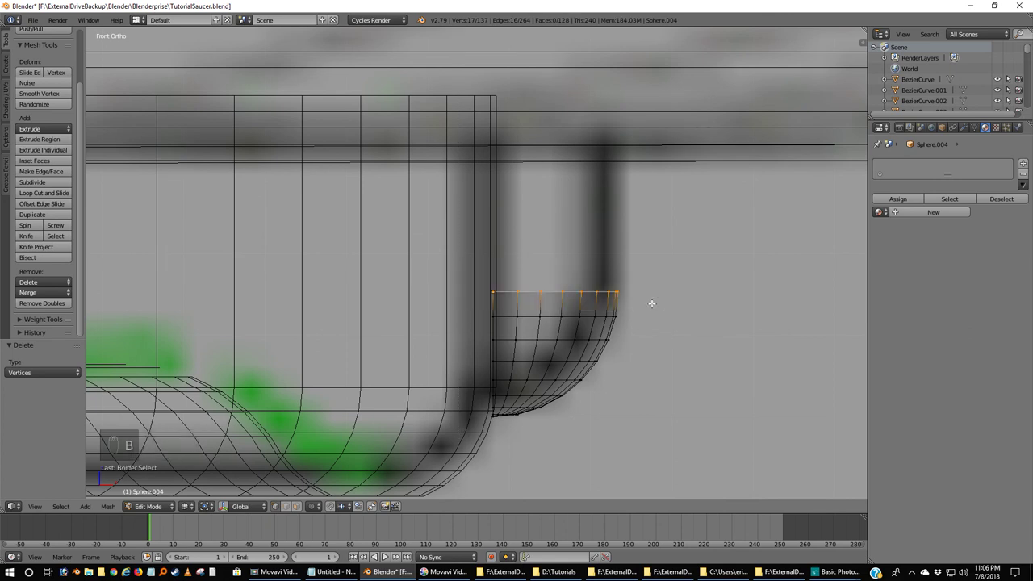
{"action": "key", "text": "e"}
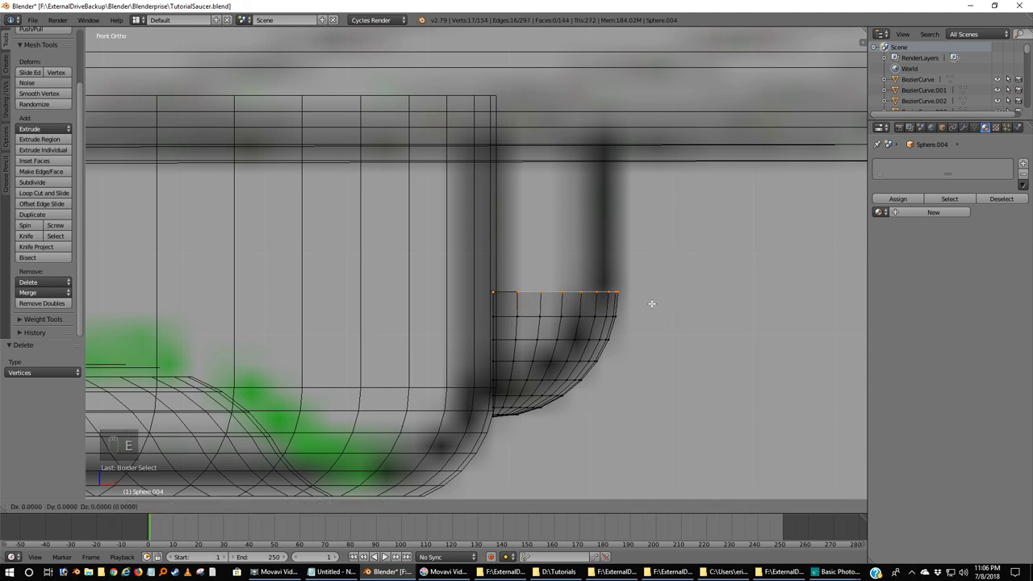
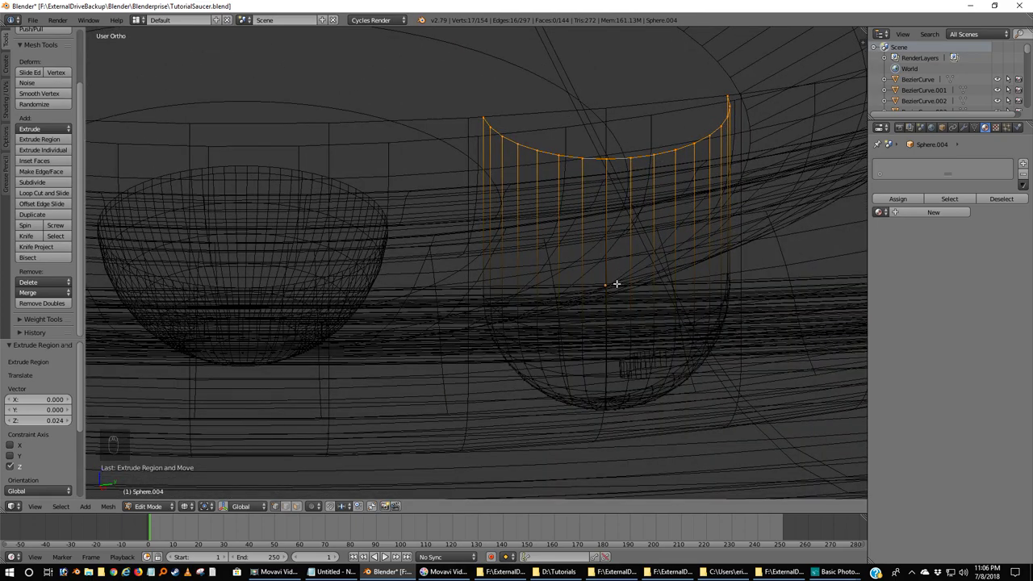
Step: Return to object mode and view the dome sensor from directly below
{"action": "key", "text": "a"}
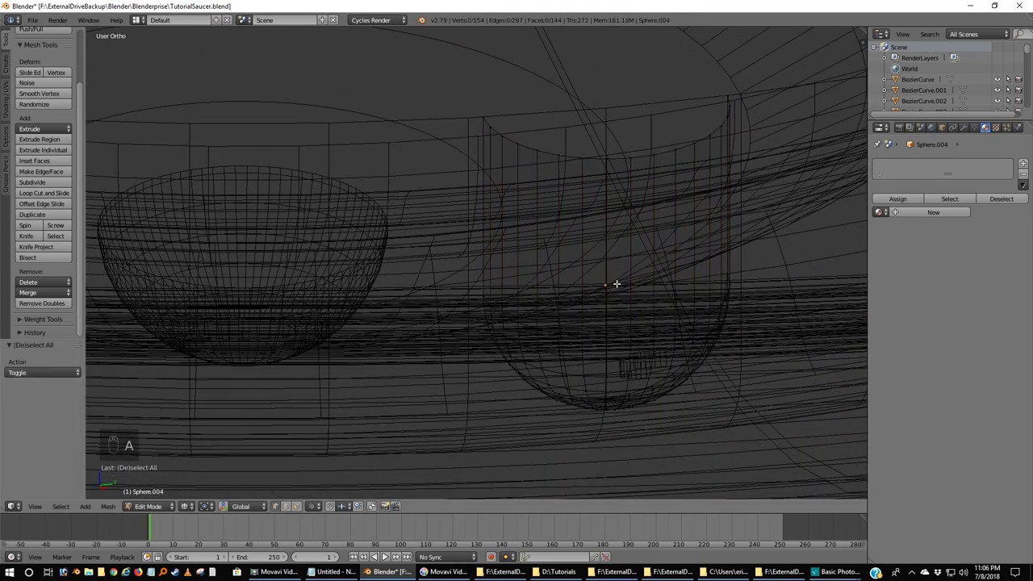
{"action": "key", "text": "z"}
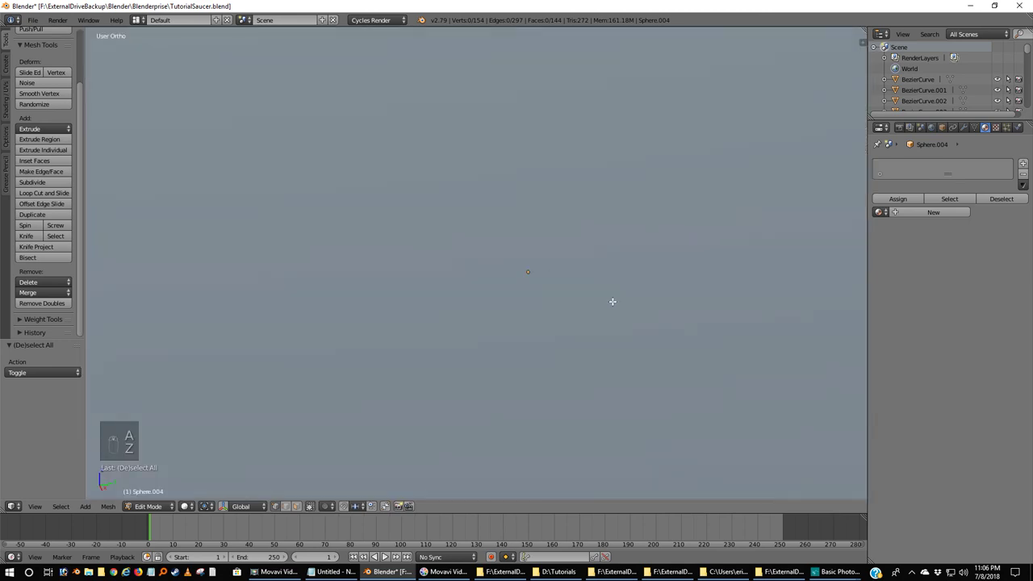
{"action": "key", "text": "KP_1"}
{"action": "key", "text": "Tab"}
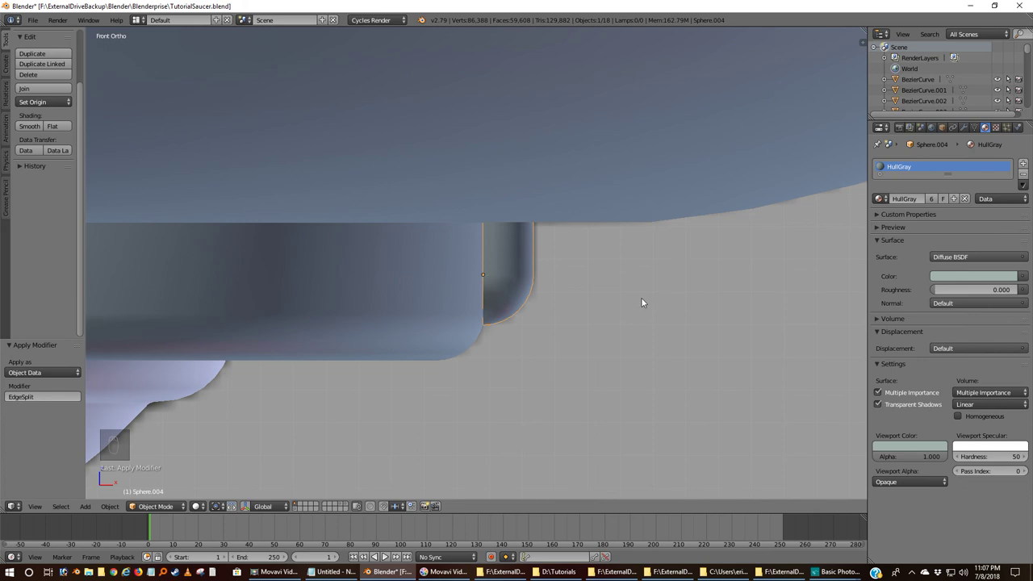
{"action": "key", "text": "ctrl+KP_7"}
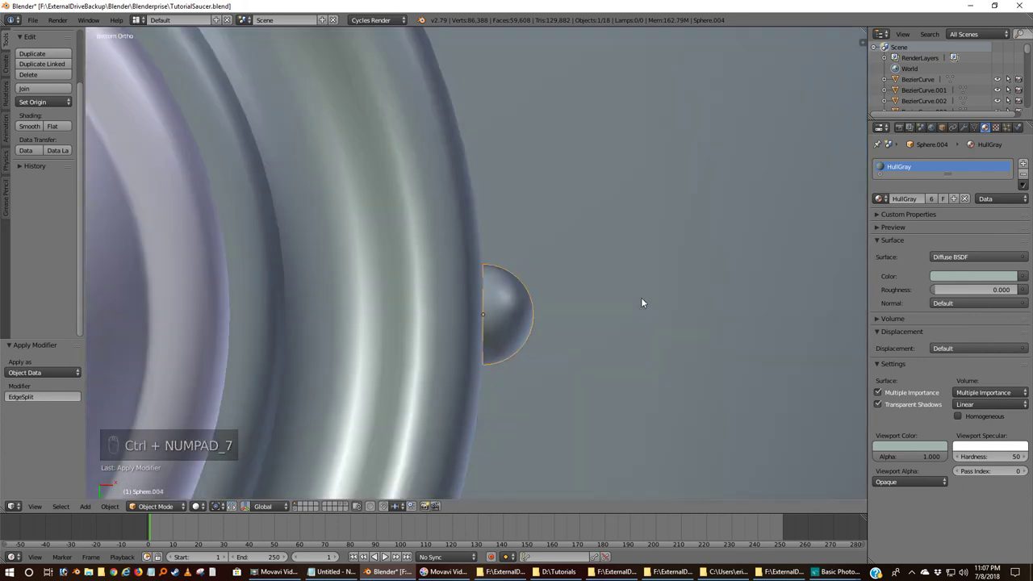
{"action": "middle_click", "coordinate": [634, 294]}
{"action": "middle_click", "coordinate": [634, 293]}
{"action": "middle_click", "coordinate": [633, 294]}
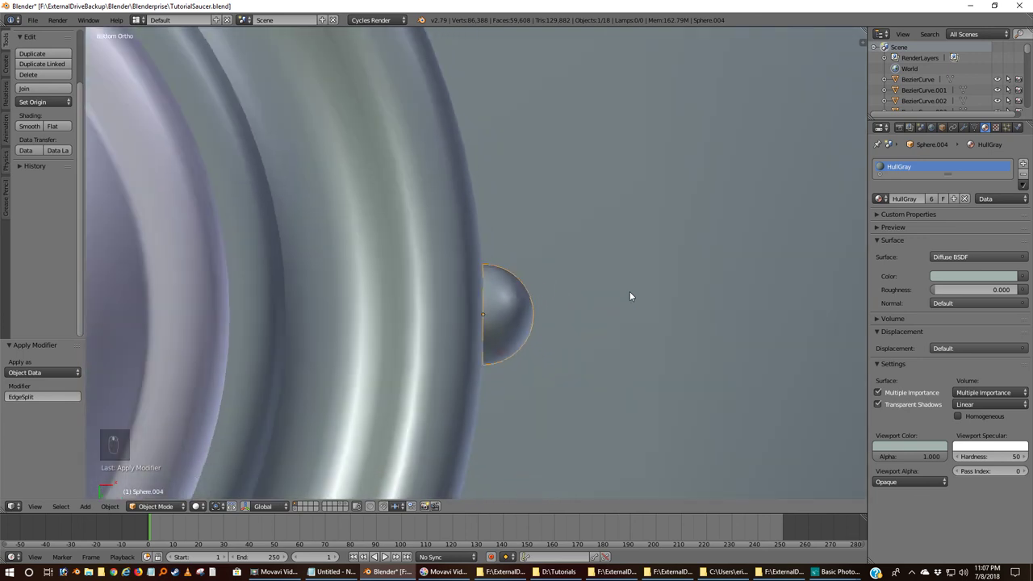
Step: Slide the bump sideways along X so it sits on the rim ring's edge
{"action": "key", "text": "g"}
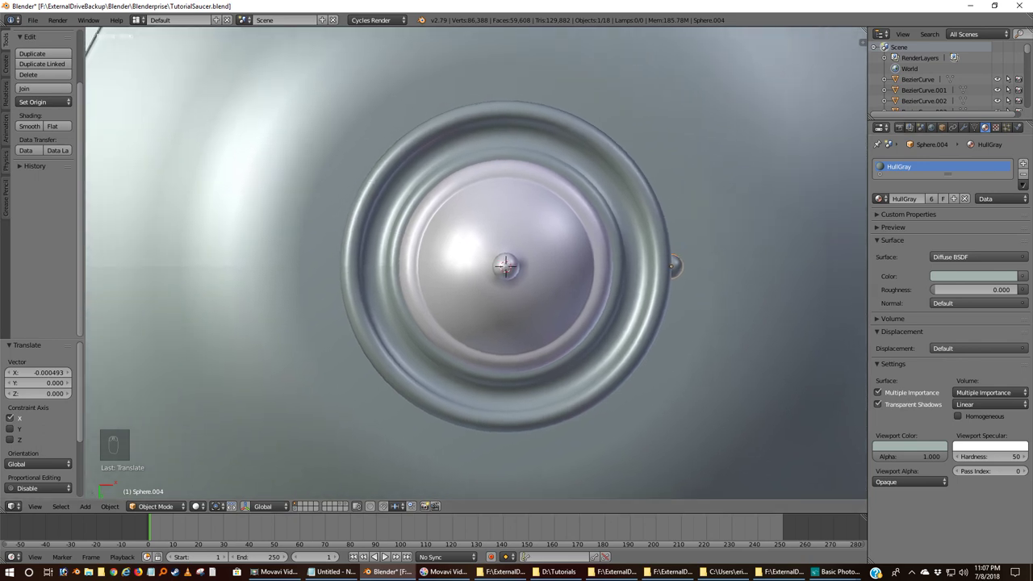
{"action": "left_click_drag", "start_coordinate": [590, 283], "coordinate": [682, 266]}
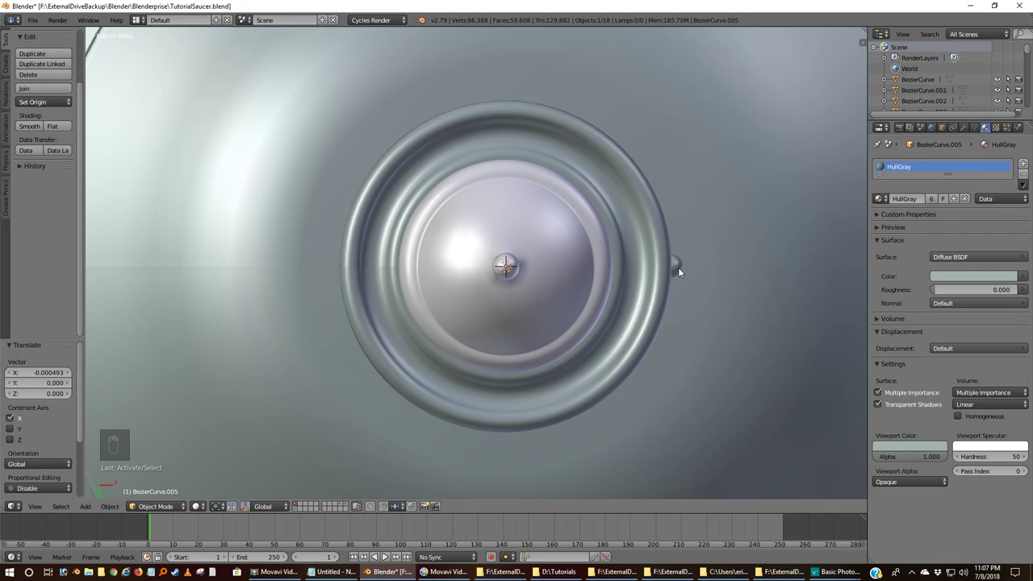
Step: Set the 3D cursor at world centre and rotate the bump 120° around it in wireframe
{"action": "key", "text": "z"}
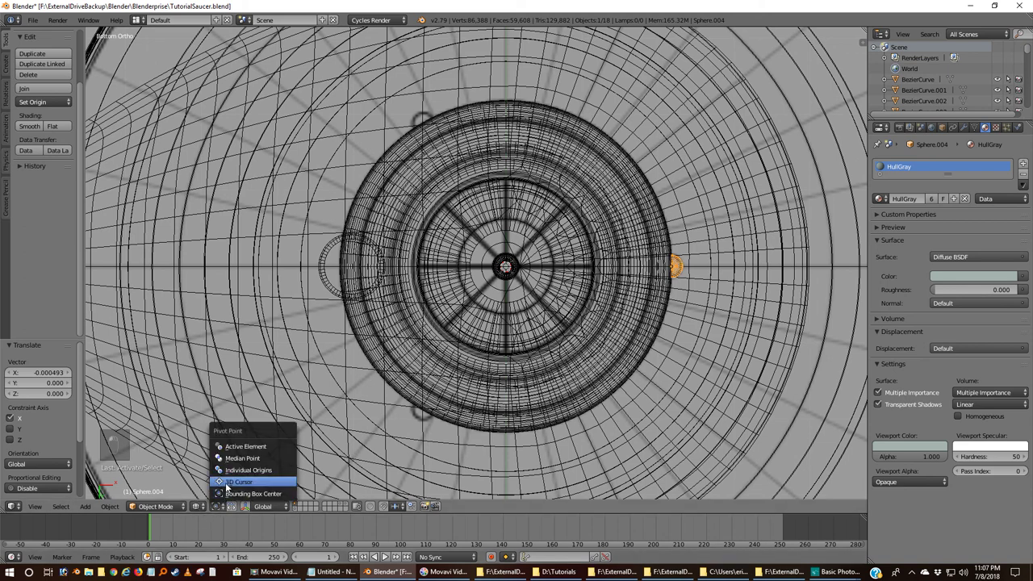
{"action": "left_click_drag", "start_coordinate": [231, 486], "coordinate": [418, 360]}
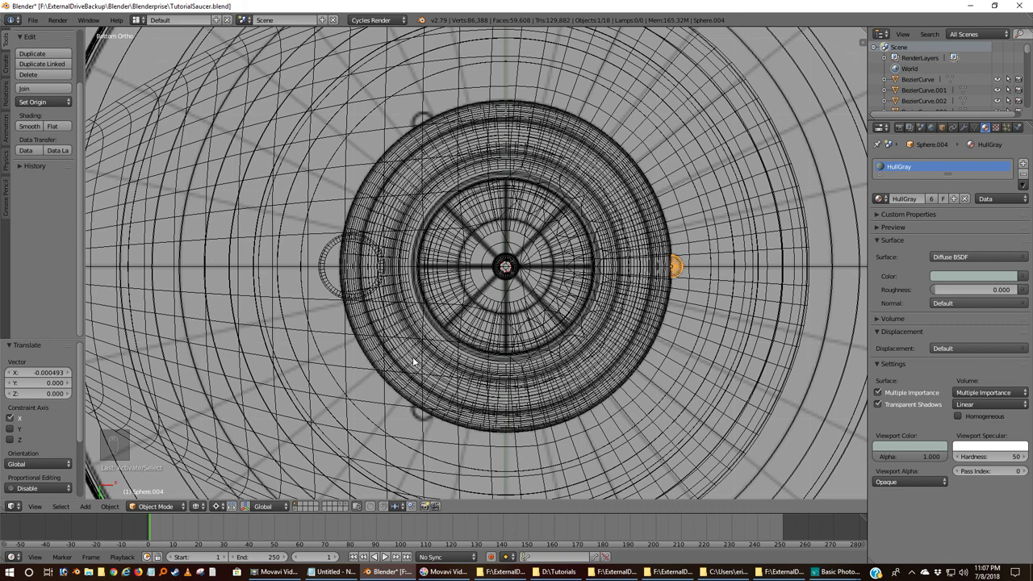
{"action": "key", "text": "shift+s"}
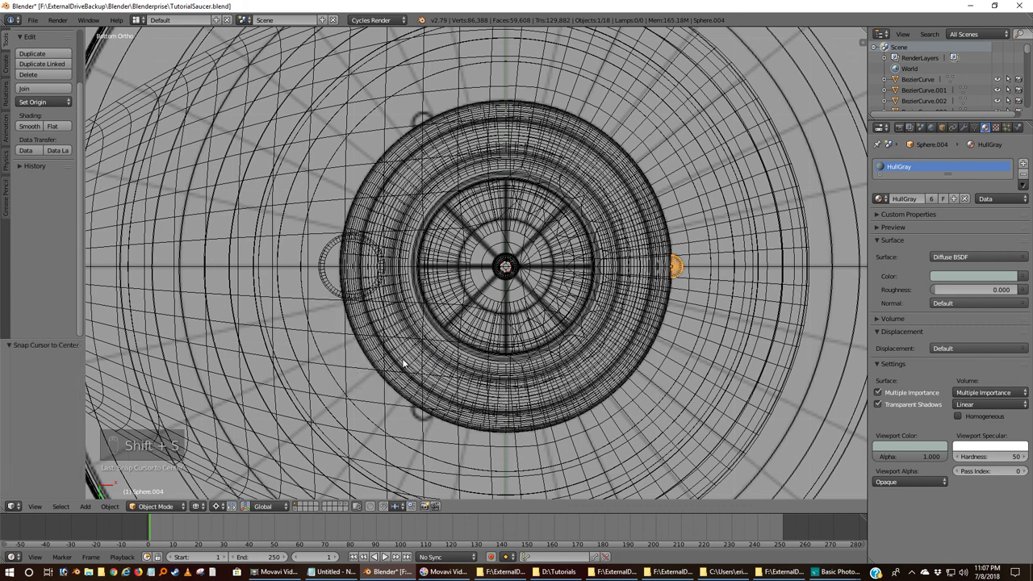
{"action": "key", "text": "r"}
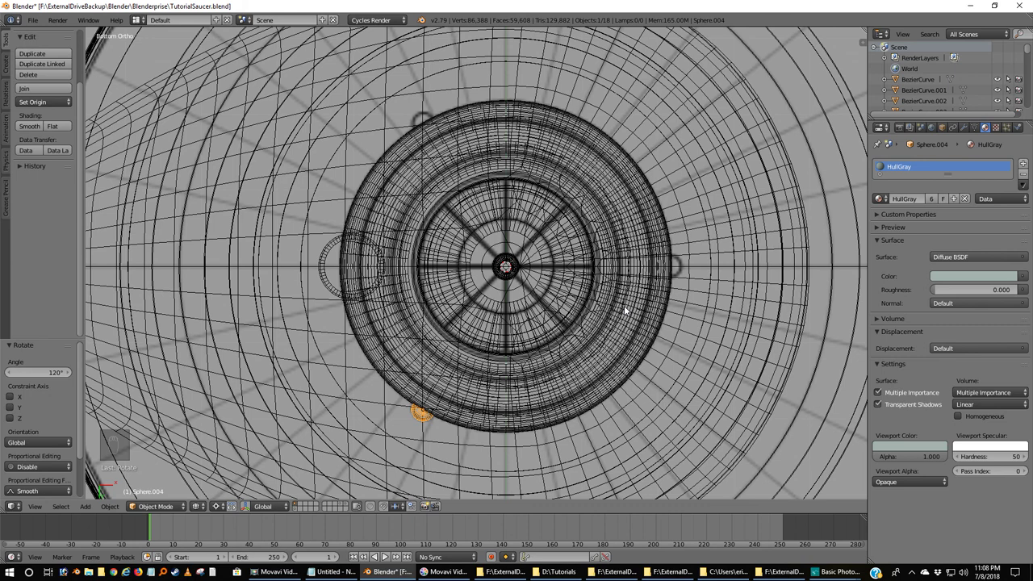
Step: Duplicate the bump twice, turning each copy 120° to ring the rim with three bumps
{"action": "key", "text": "shift+d"}
{"action": "key", "text": "r"}
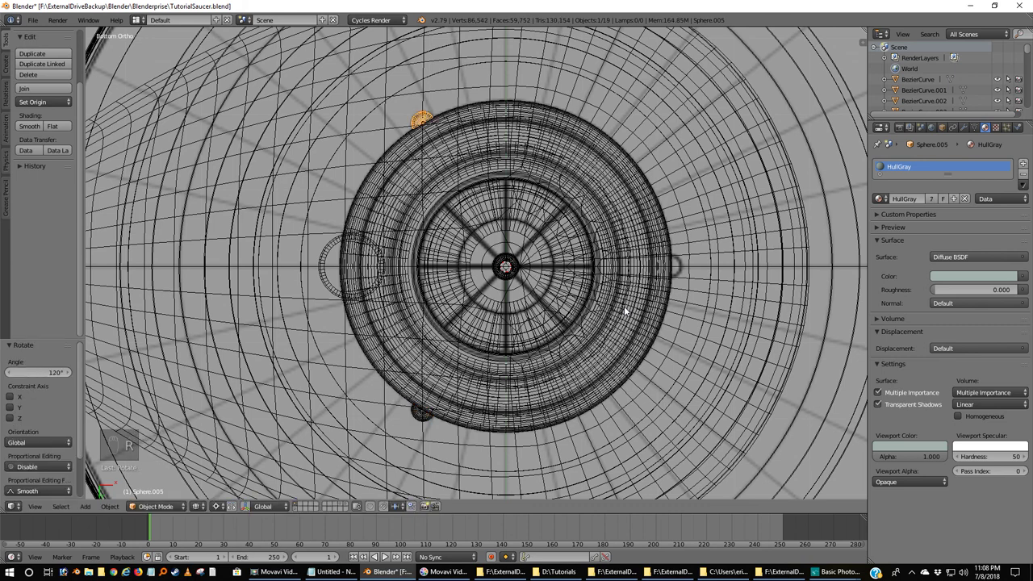
{"action": "key", "text": "shift+d"}
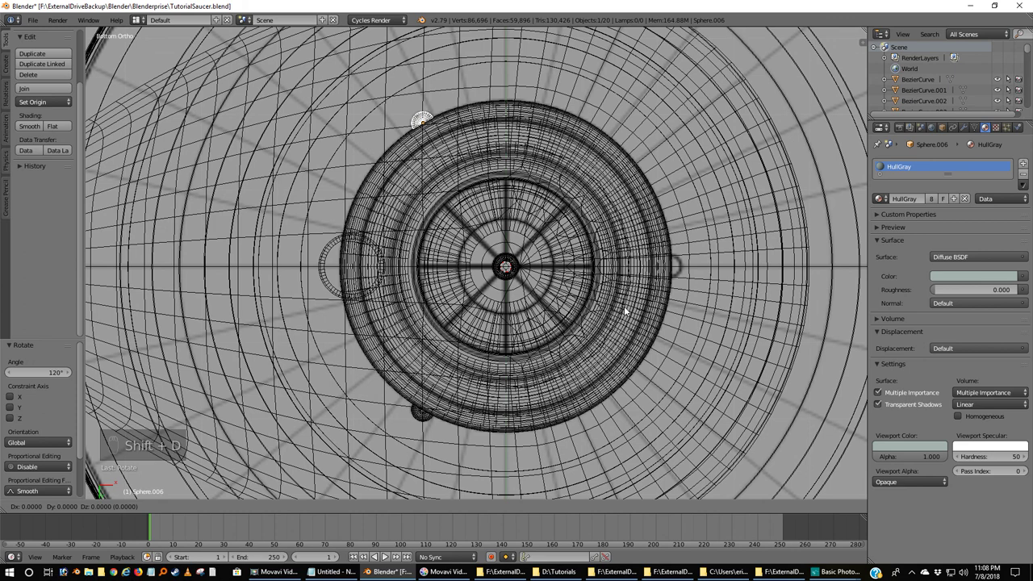
{"action": "key", "text": "r"}
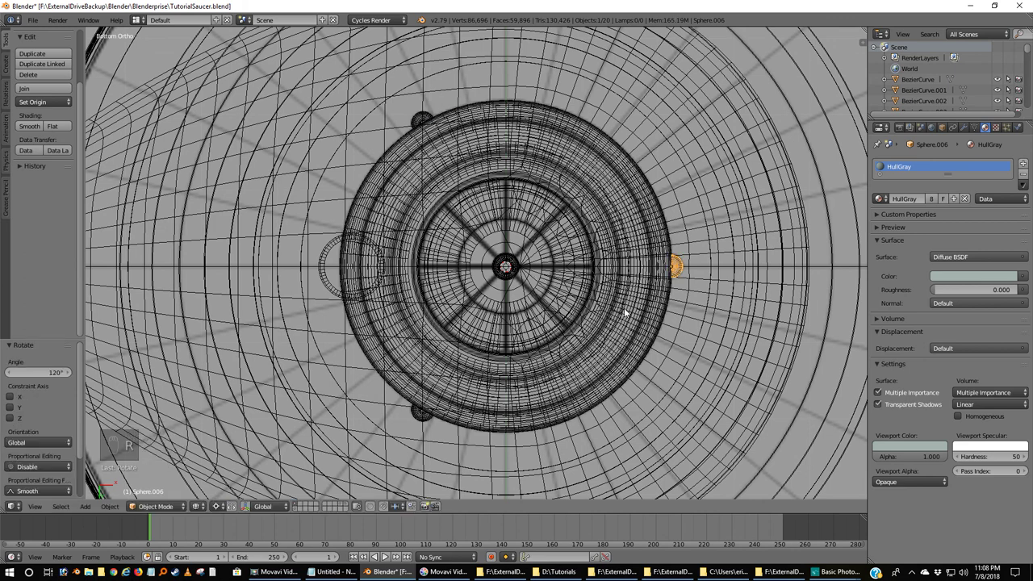
{"action": "key", "text": "z"}
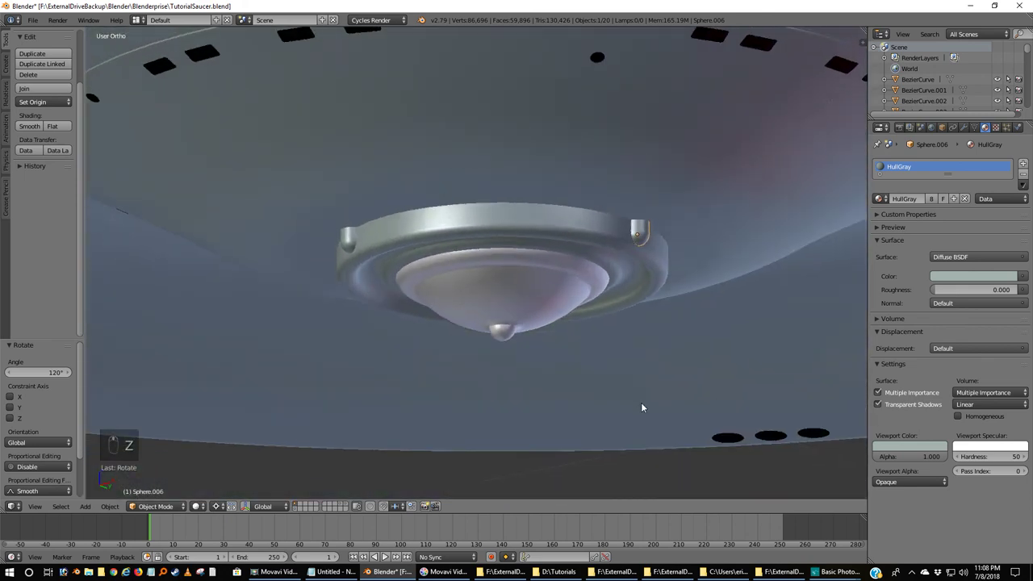
{"action": "middle_click", "coordinate": [642, 413]}
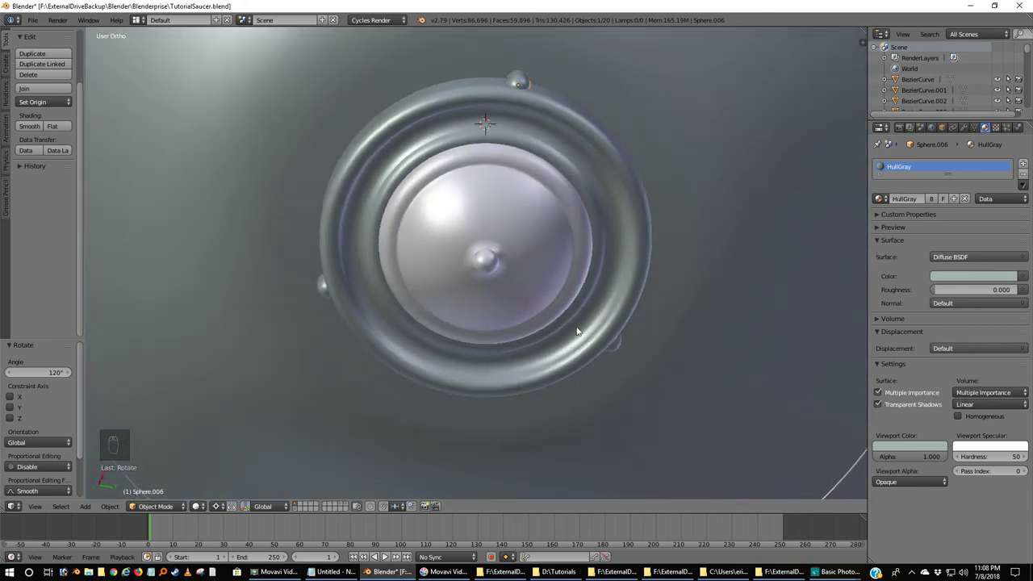
{"action": "left_click_drag", "start_coordinate": [670, 372], "coordinate": [568, 330]}
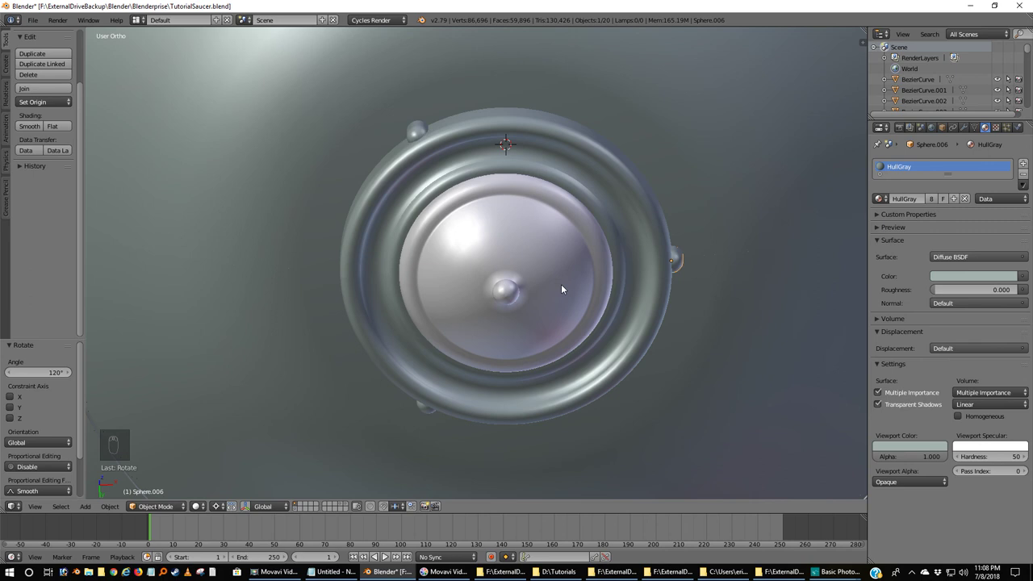
{"action": "key", "text": "KP_1"}
{"action": "key", "text": "z"}
{"action": "left_click_drag", "start_coordinate": [675, 271], "coordinate": [715, 296]}
{"action": "key", "text": "a"}
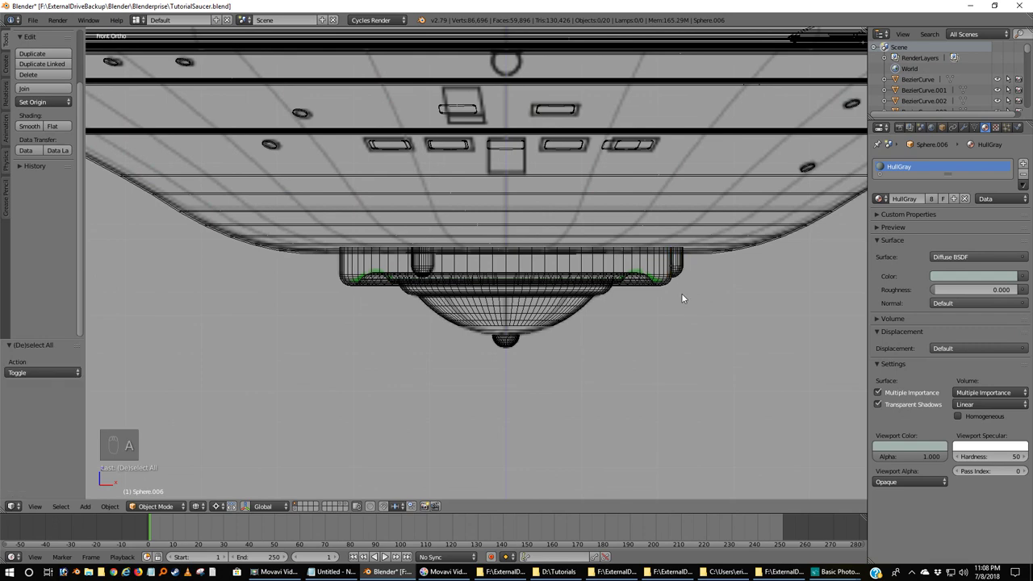